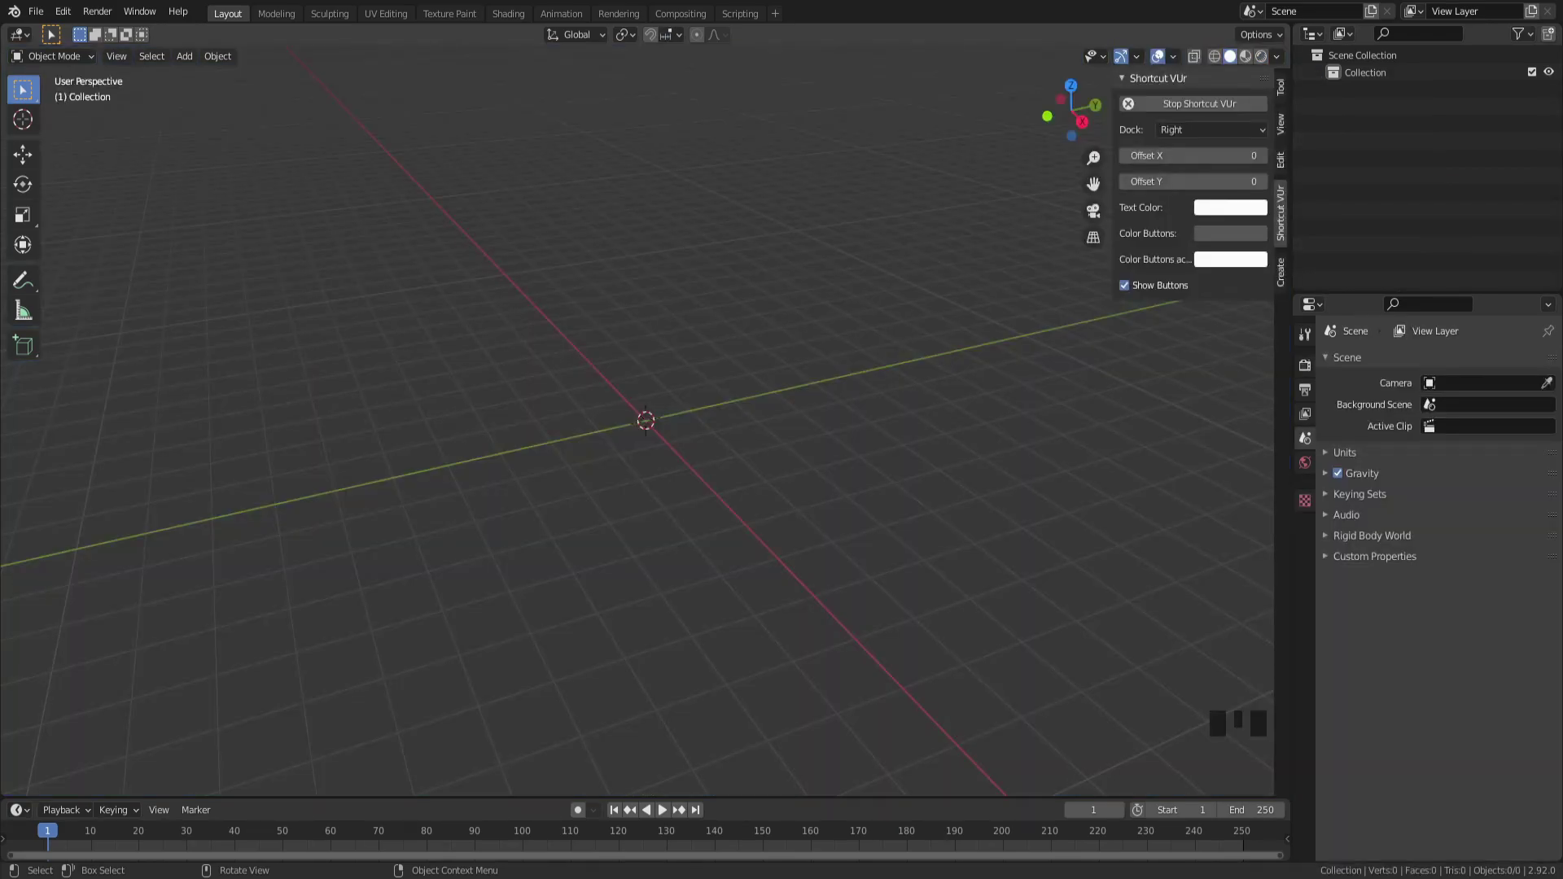
Step: Hide the sidebar with the Shortcut VUr panel, leaving the empty grid scene
key("n")
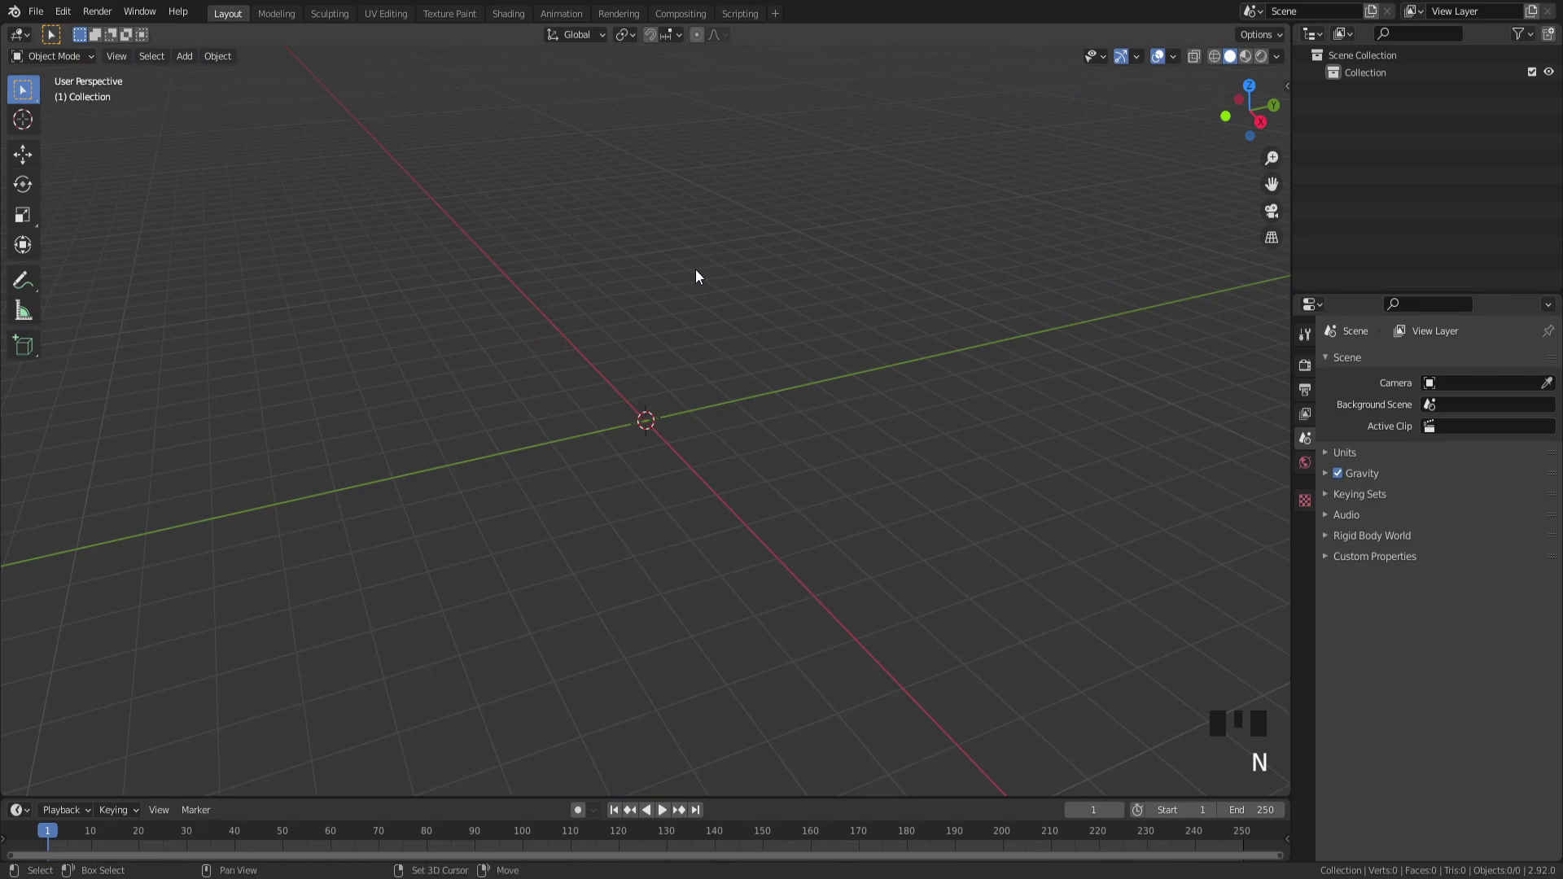
Step: Bring up the Add menu (Shift+A) to insert a mesh cylinder at the scene centre
key("shift+a")
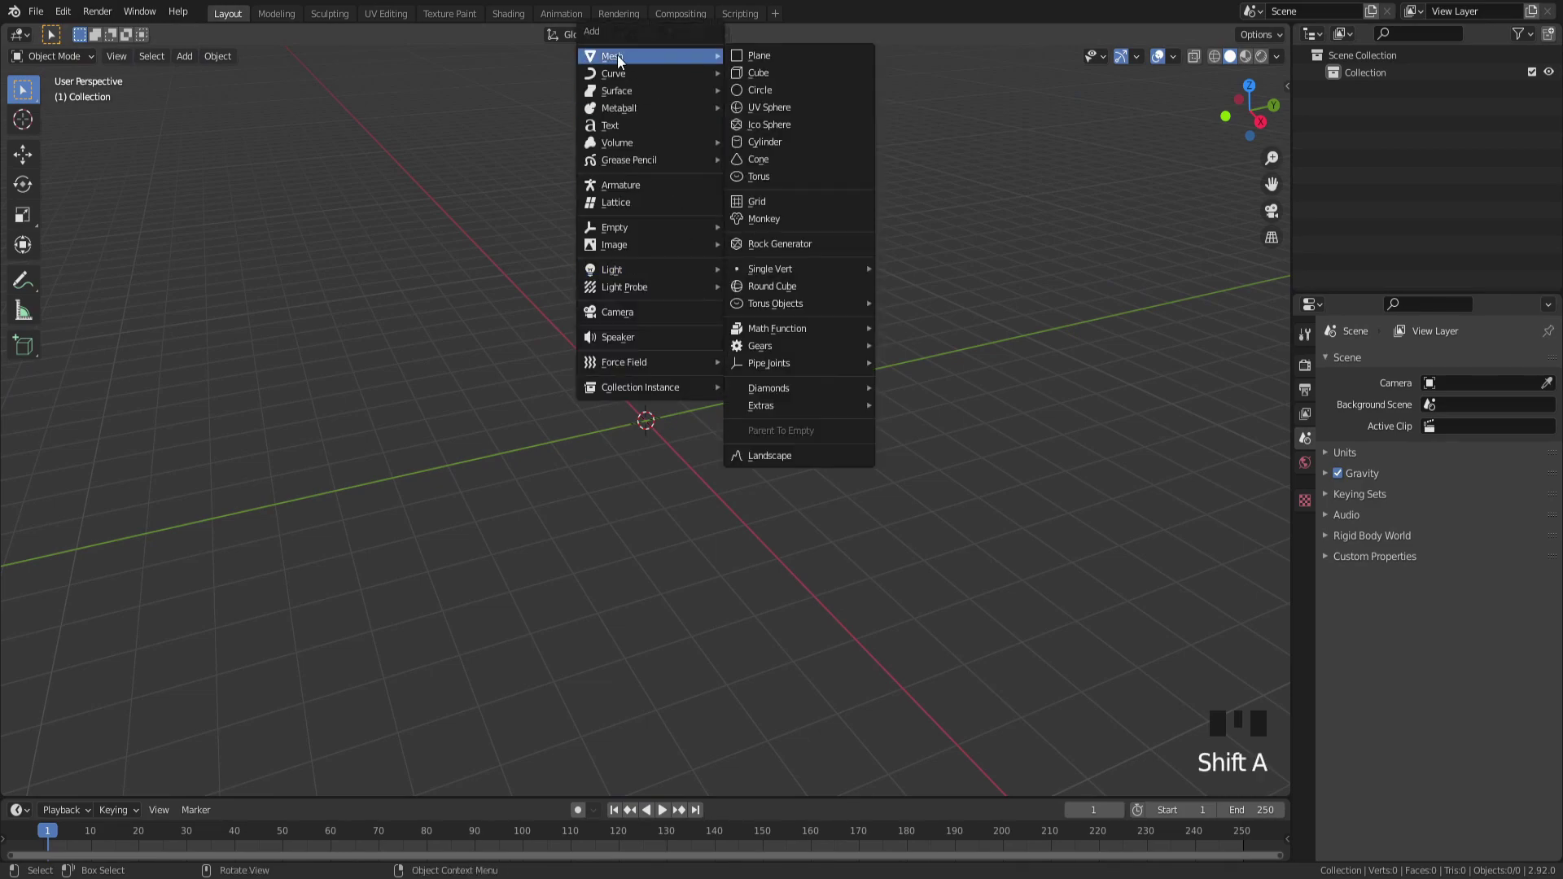
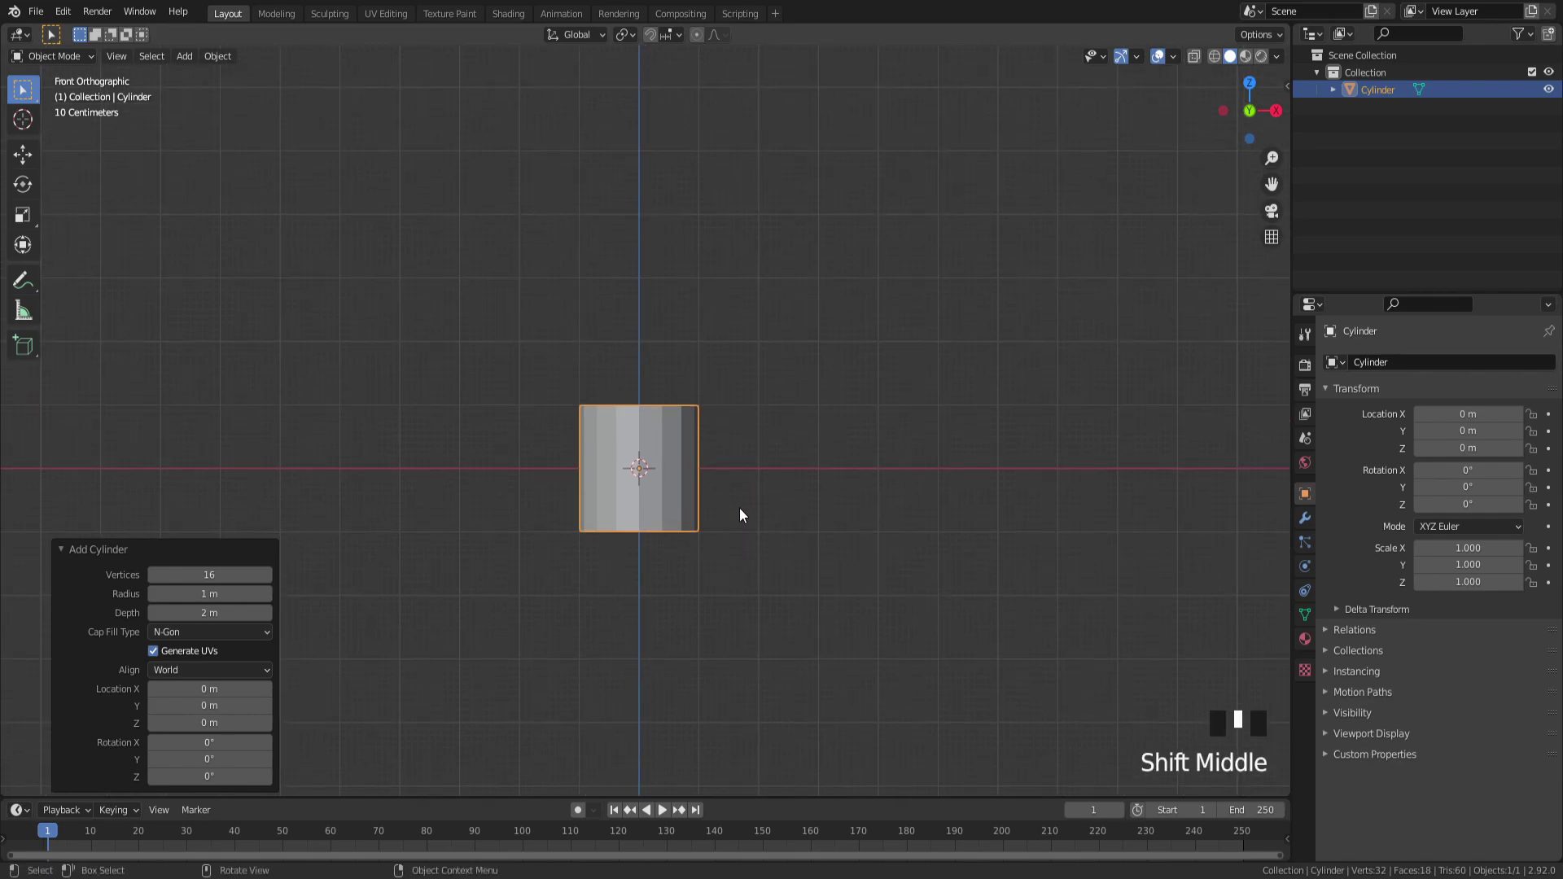
Step: In Edit Mode, select the whole cylinder mesh and scale it to twice its size
key("Tab")
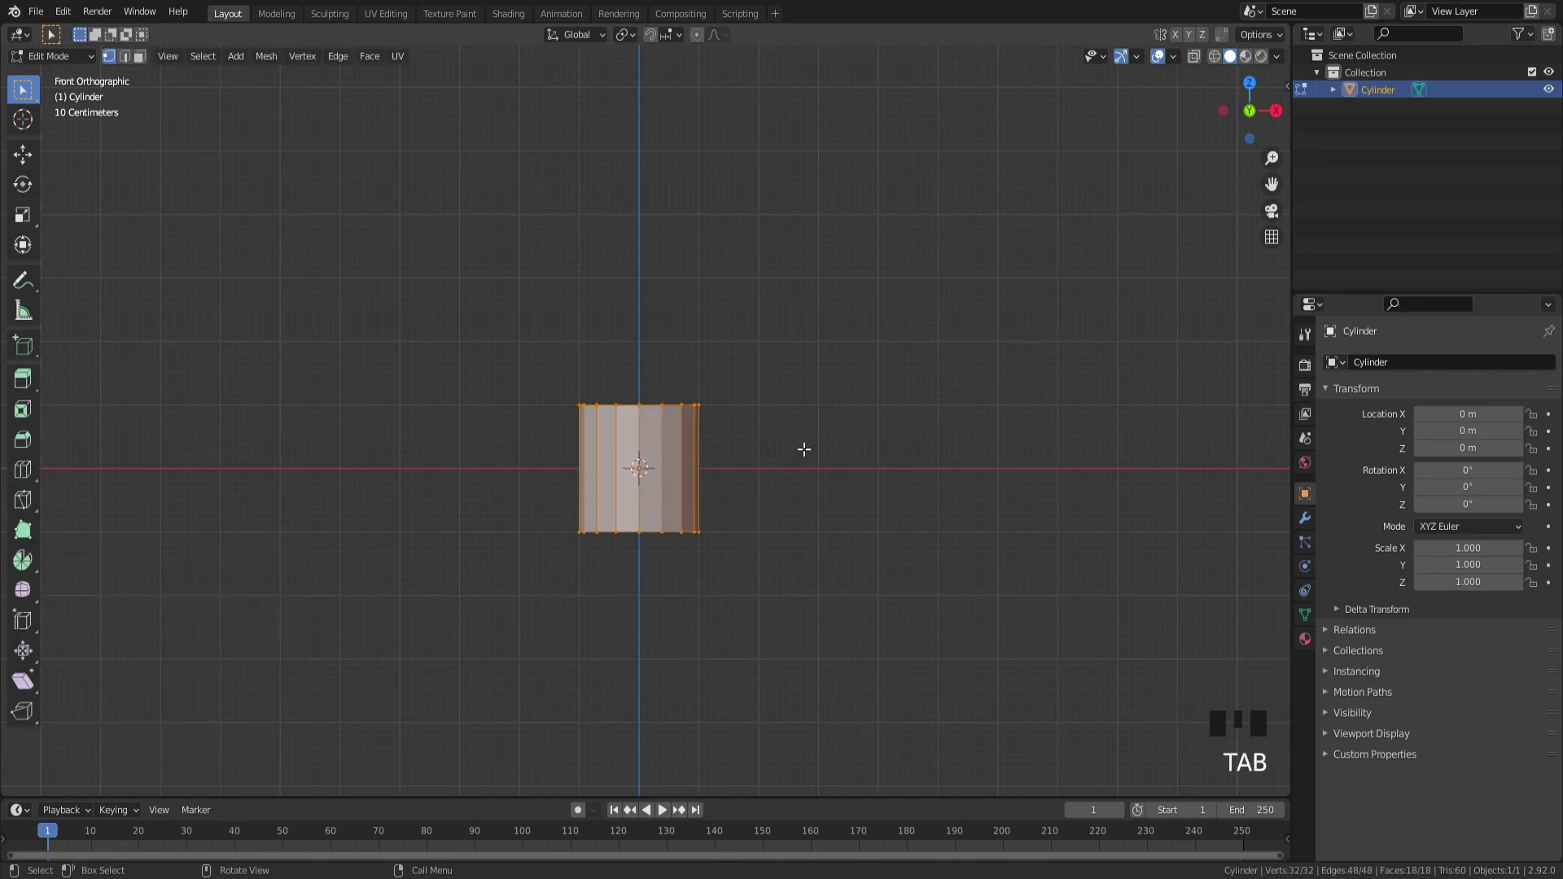
key("a")
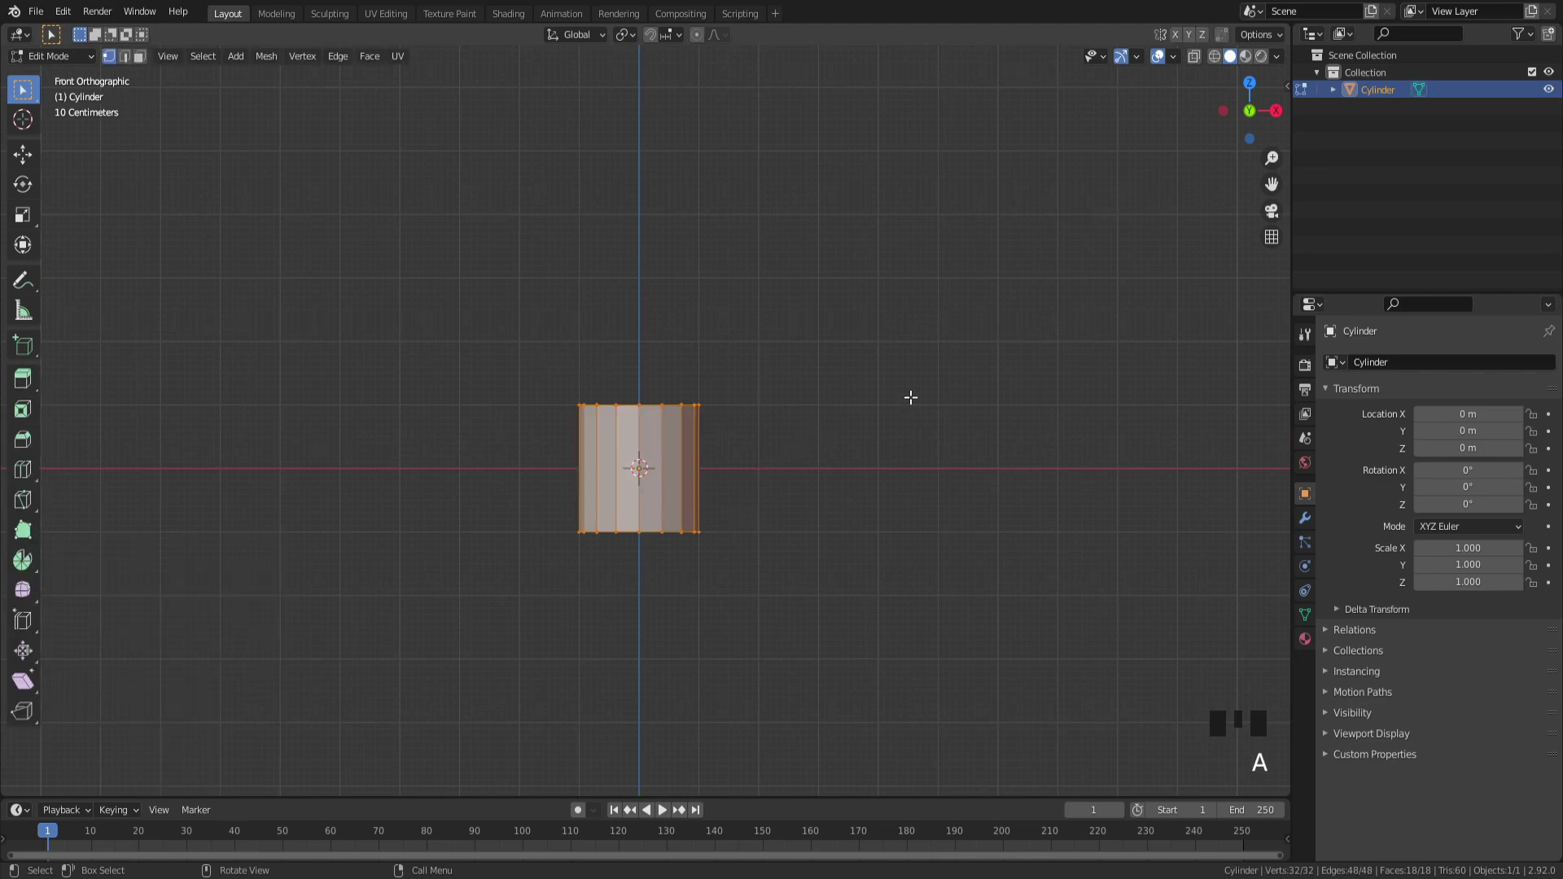
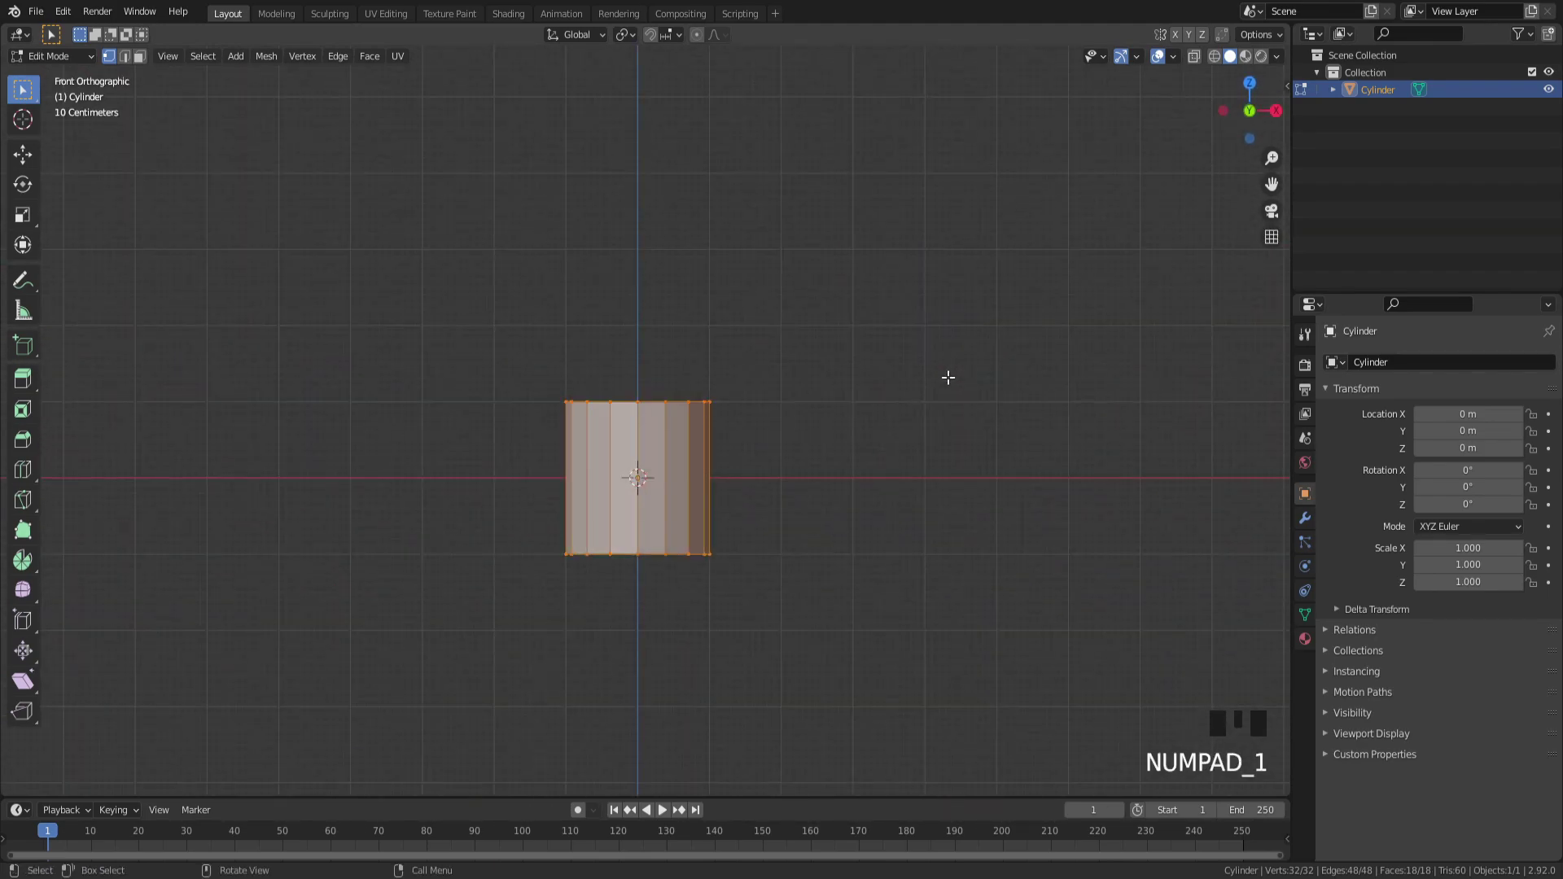
key("s")
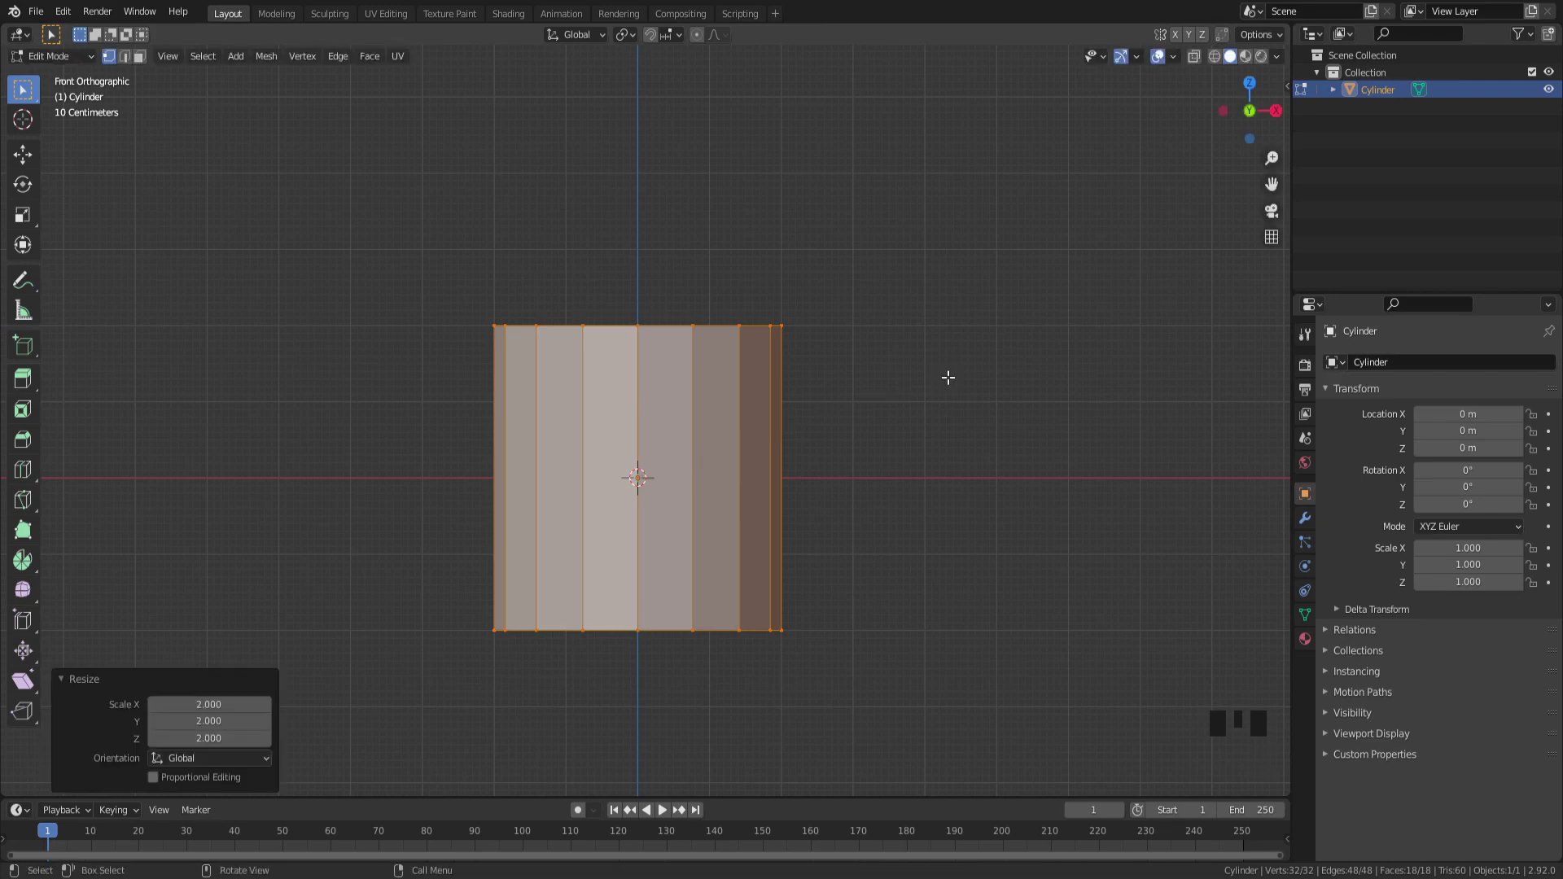
scroll("up", 3)
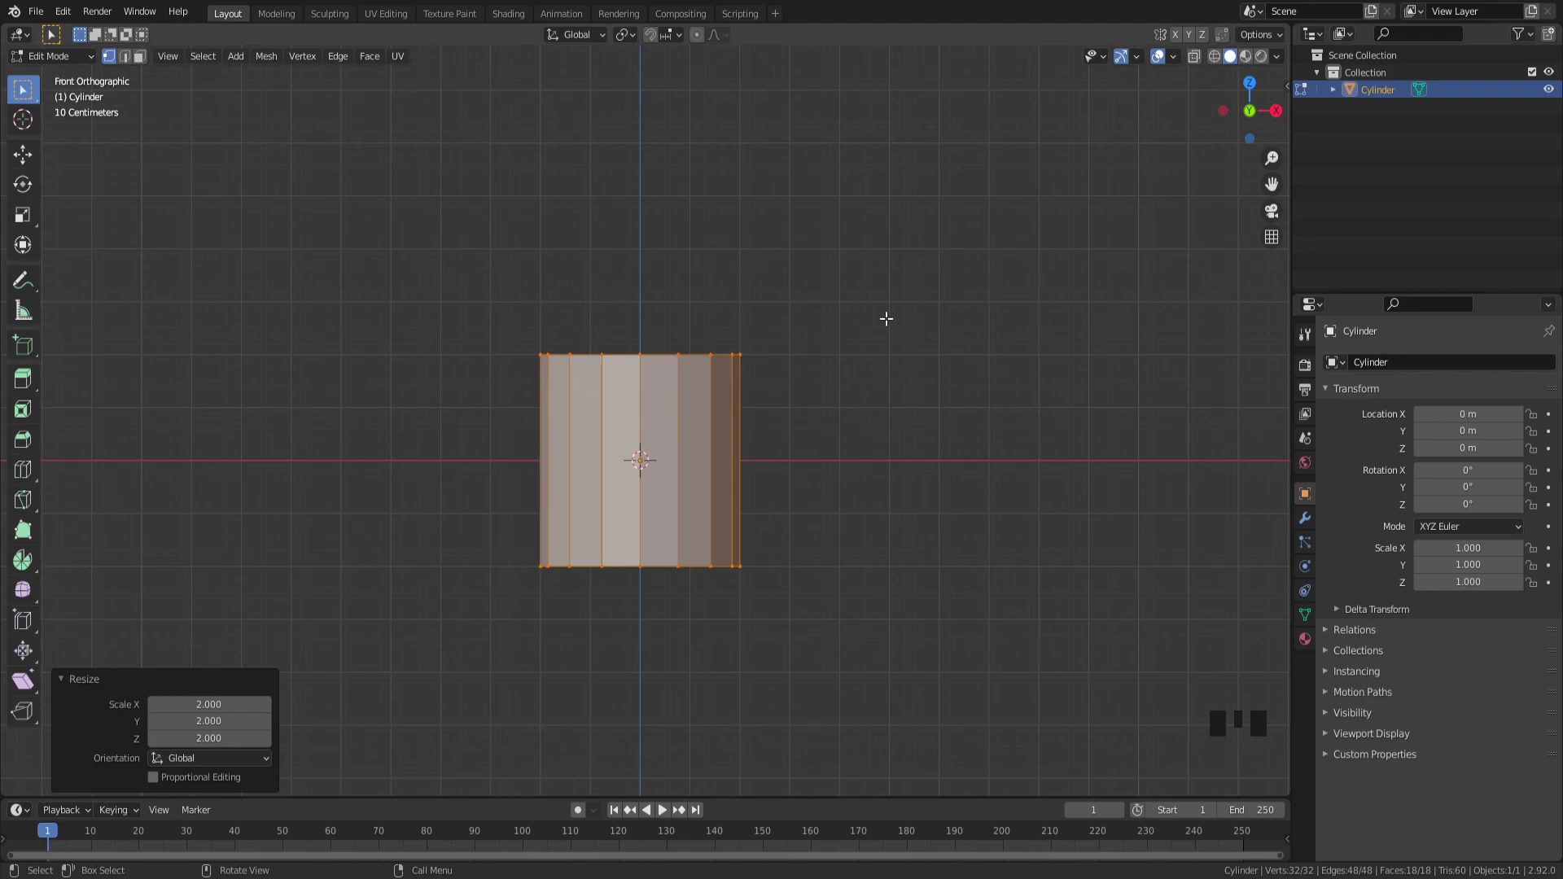
Step: Toggle X-ray shading to see hidden geometry and begin moving the mesh up along Z
key("z")
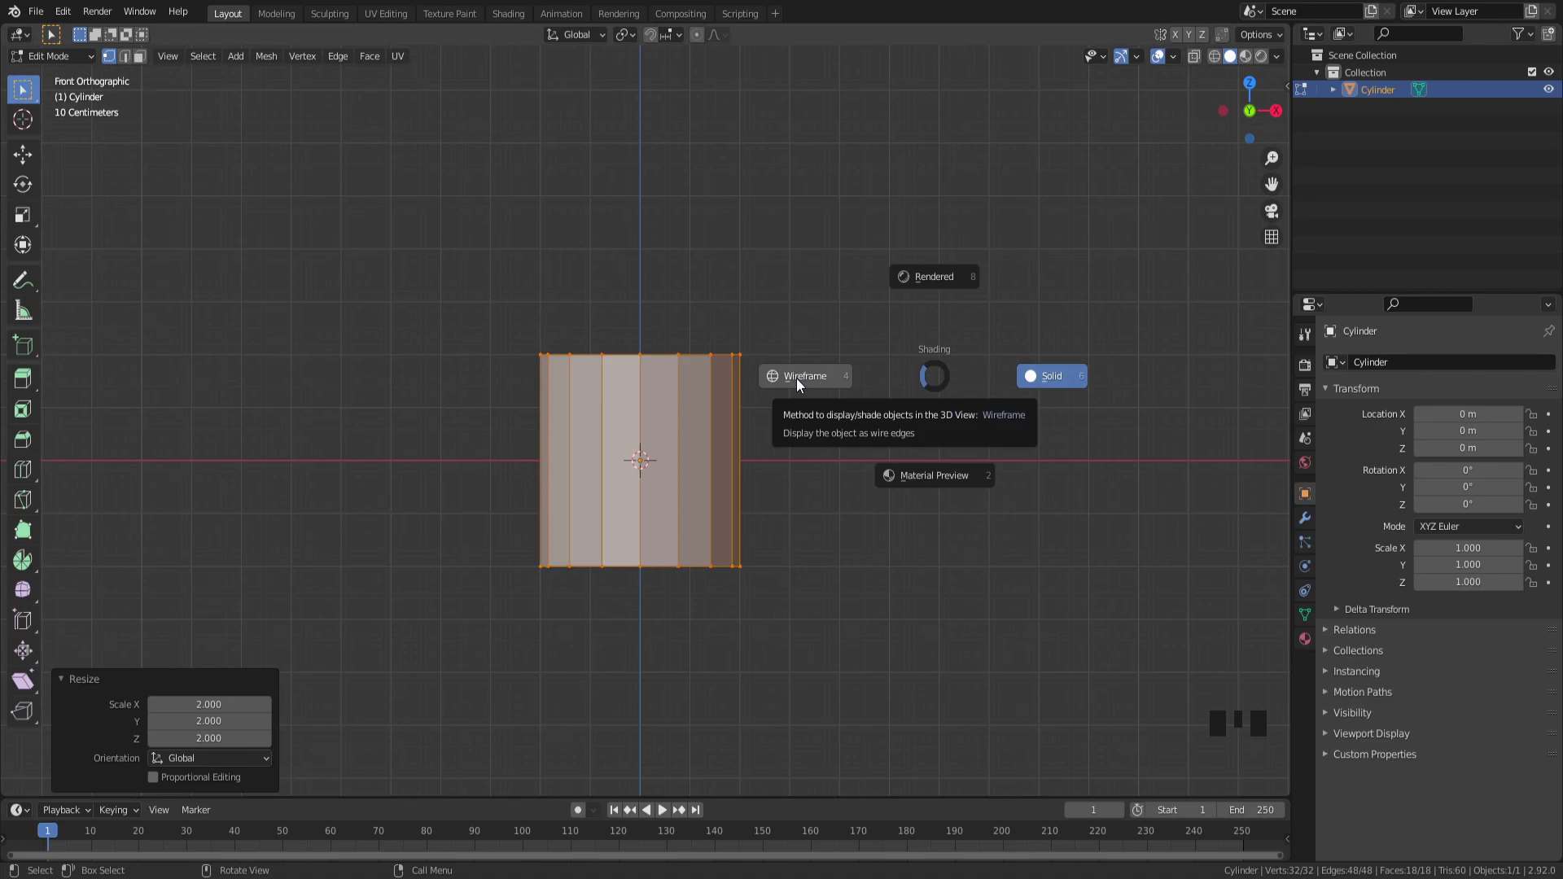
key("z")
key("z")
key("z")
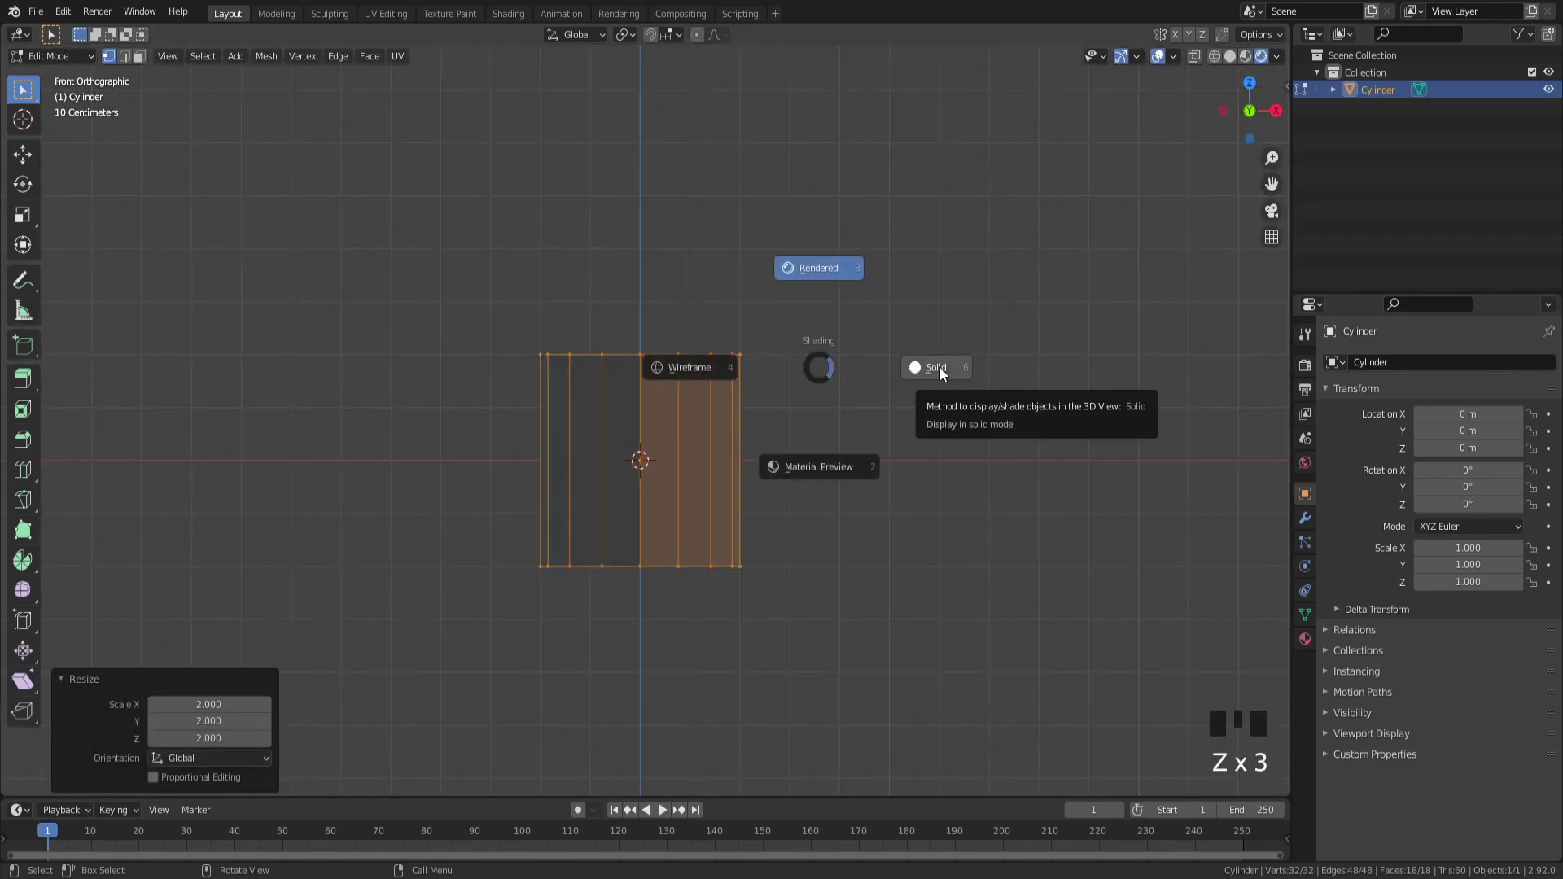
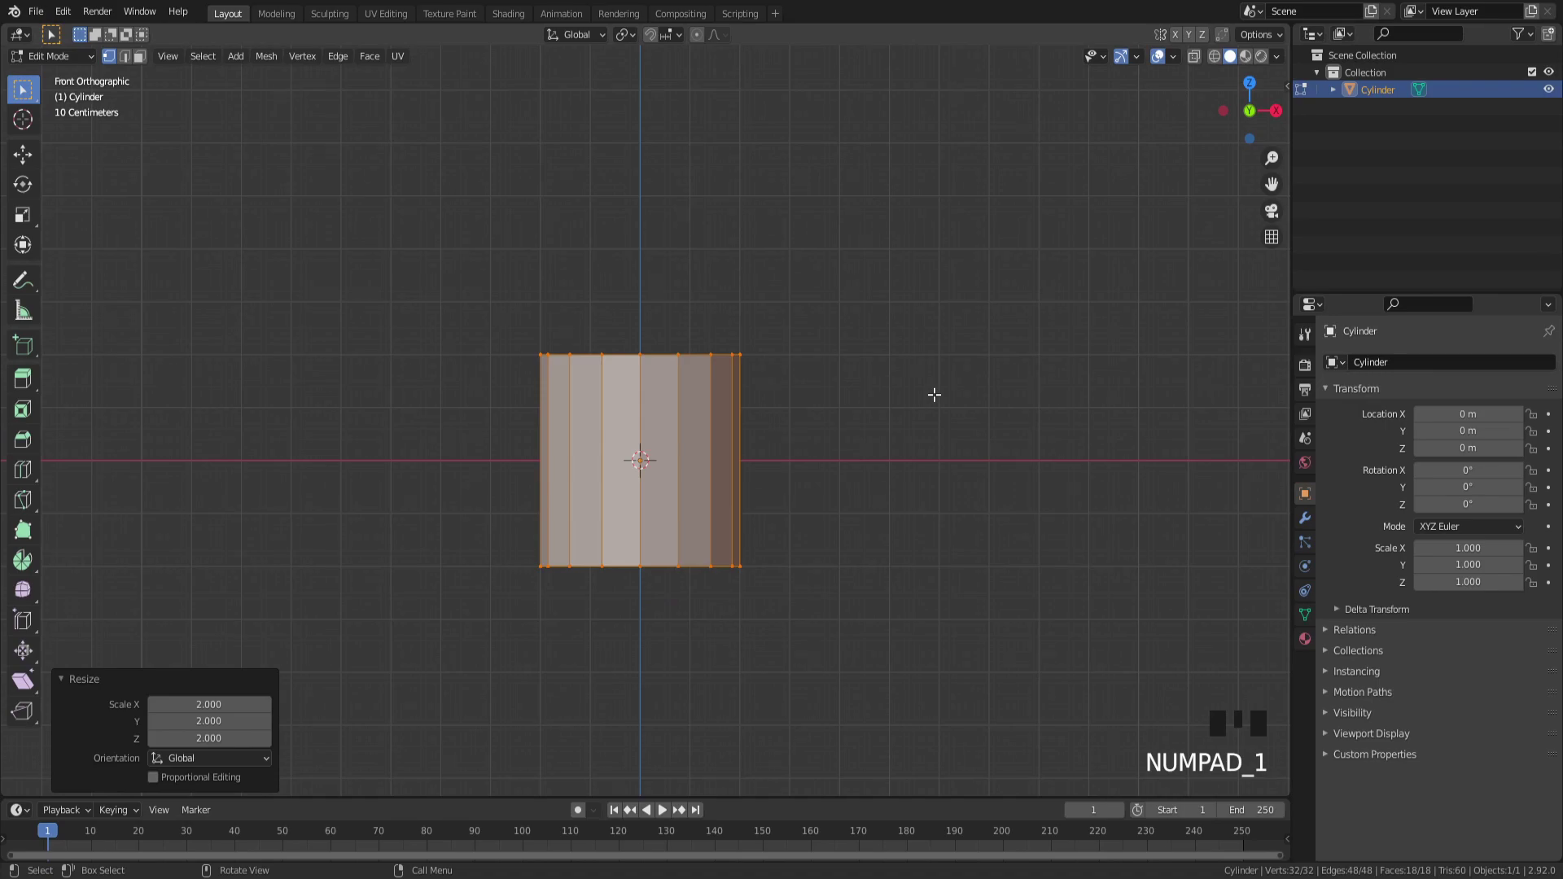
key("z")
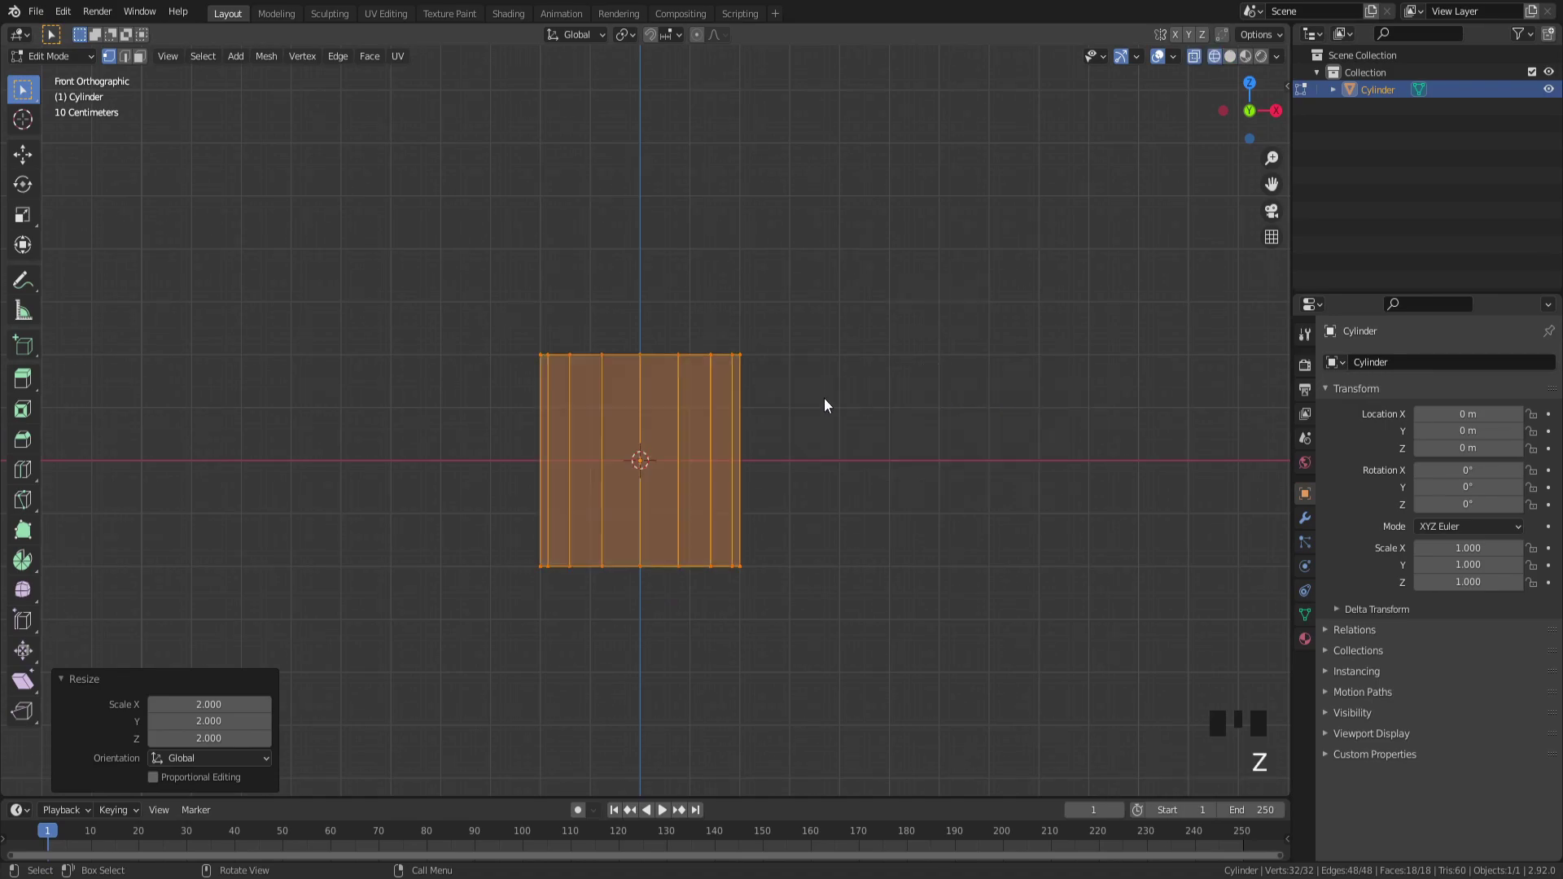
scroll("up", 3)
key("g")
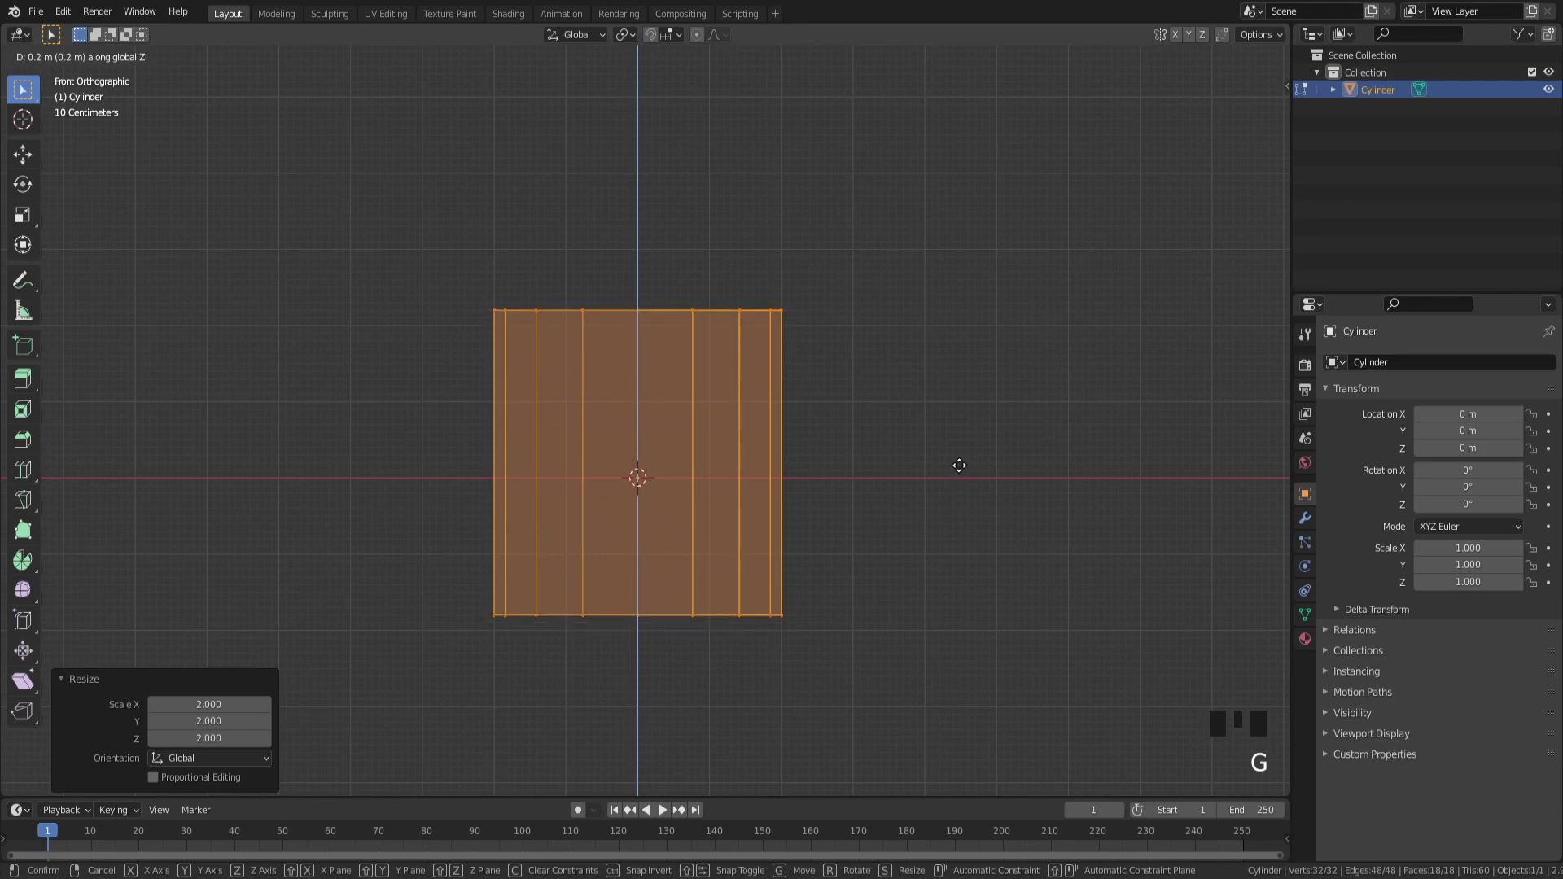
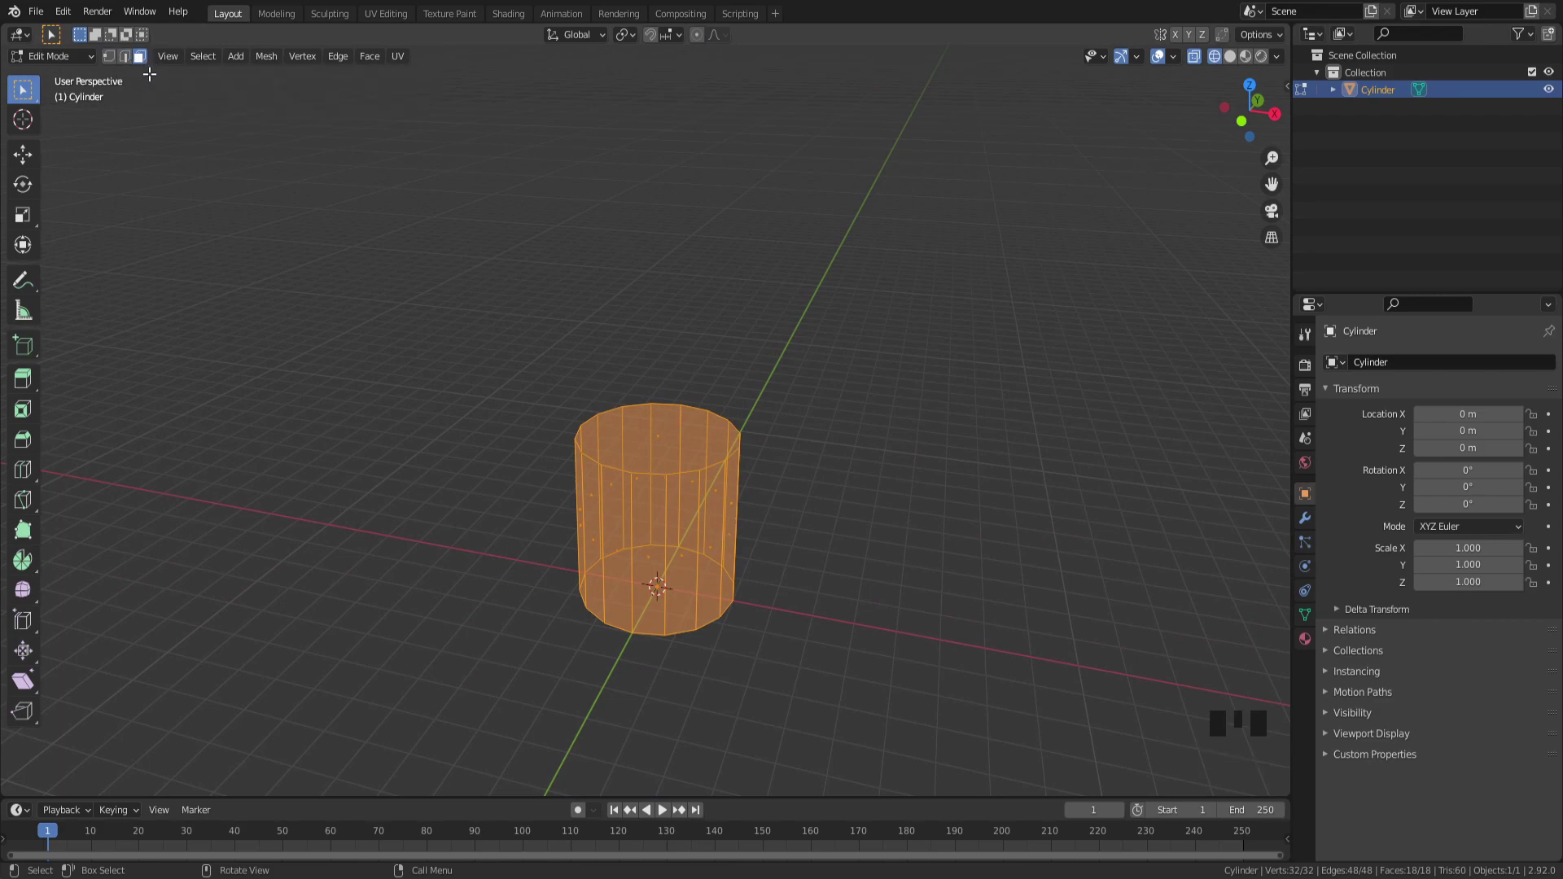
Step: Zoom in to check the cylinder's base now resting on the ground plane
scroll("up", 3)
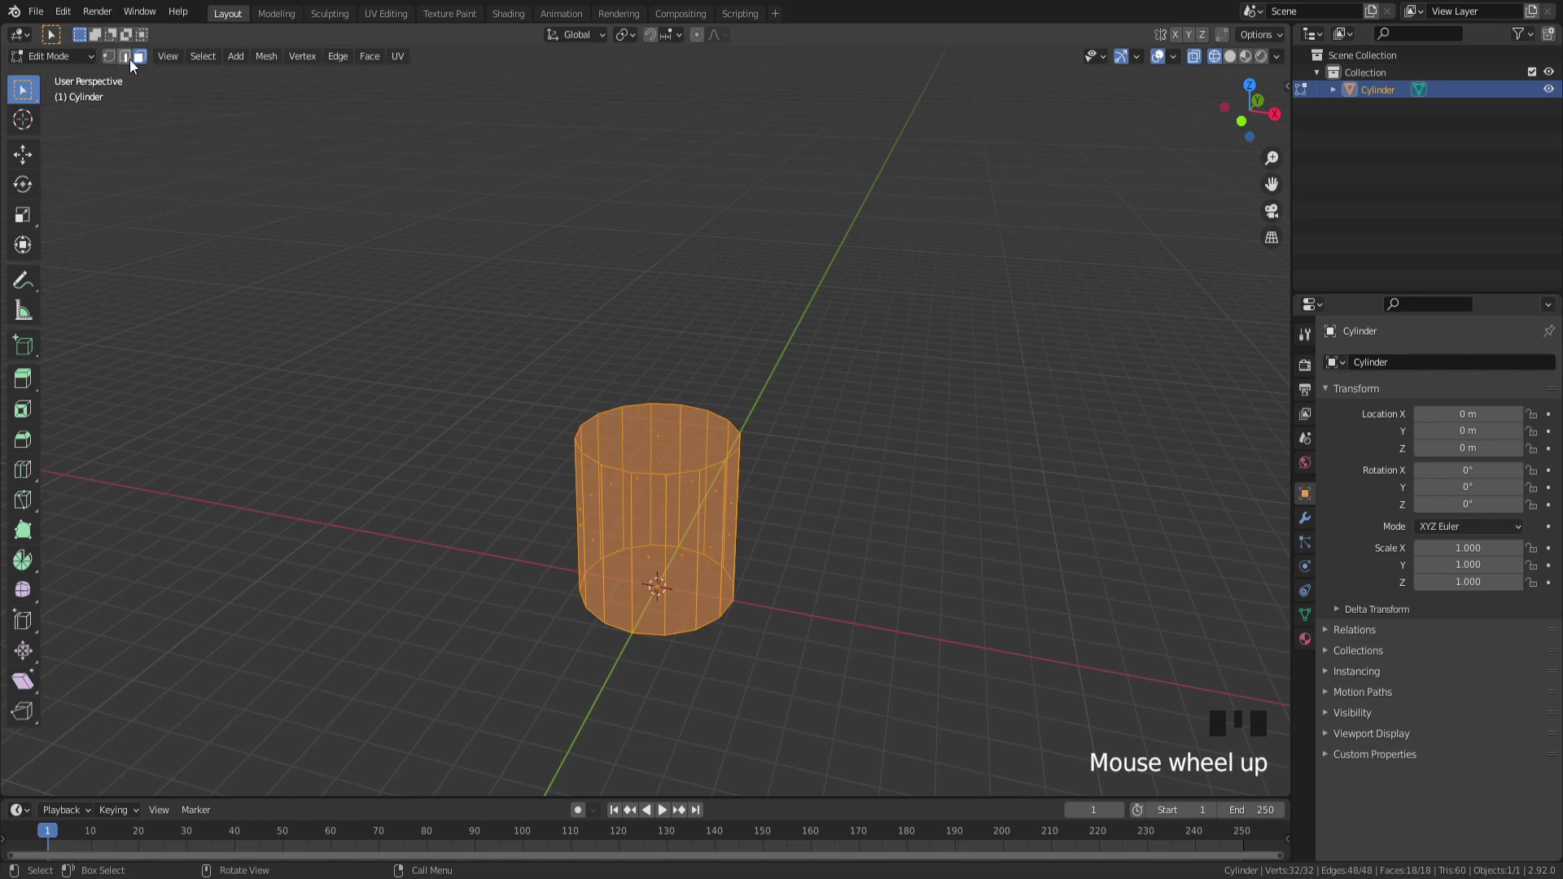
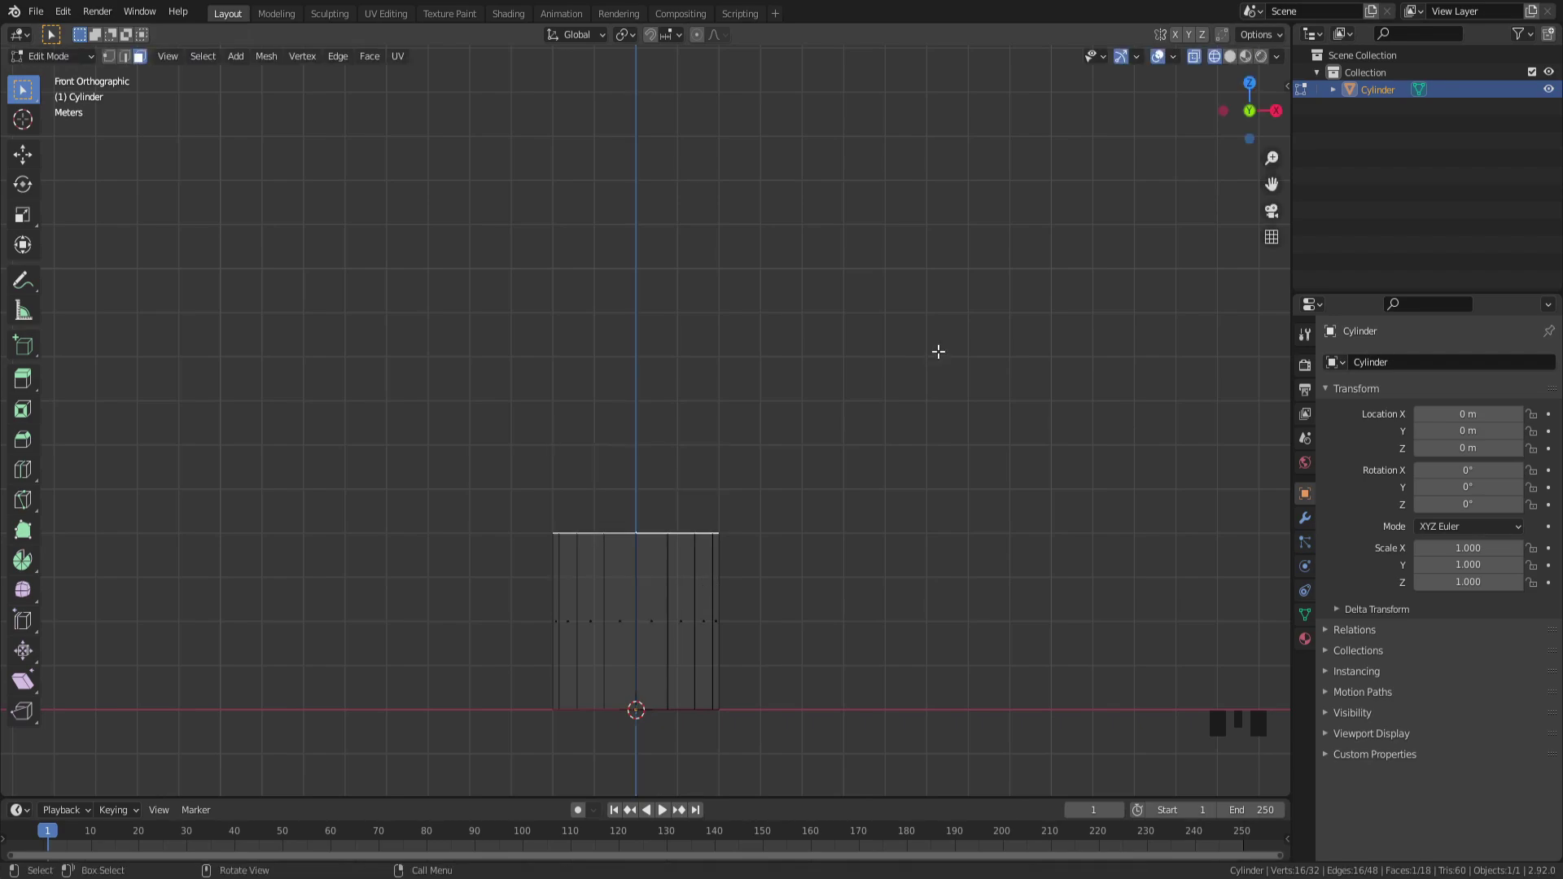
Step: Move the cylinder's top face 3 m up along Z to stretch it much taller
key("g")
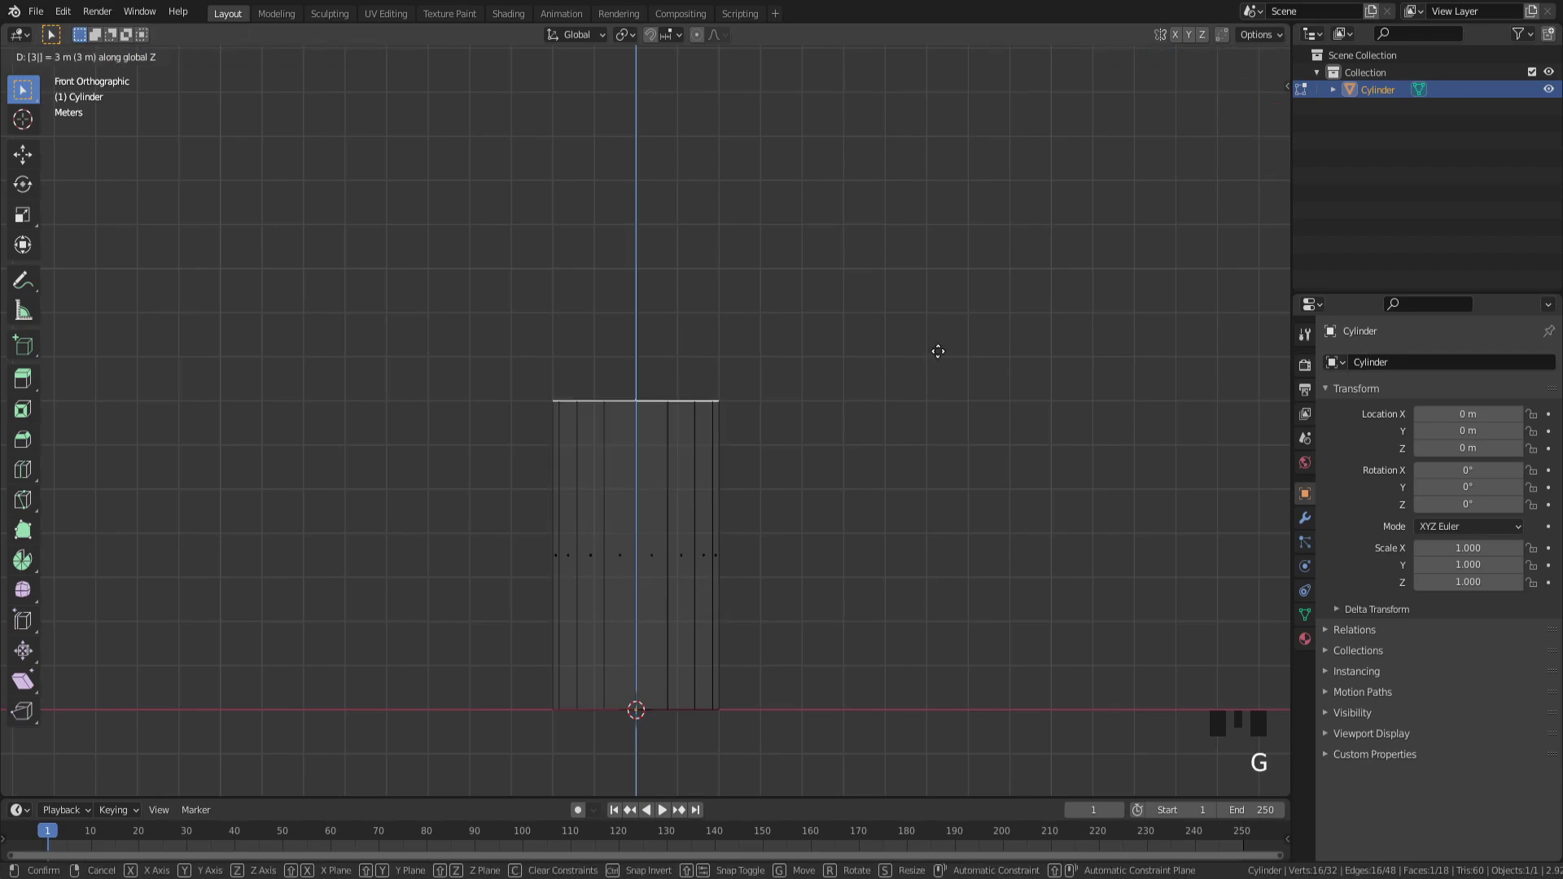
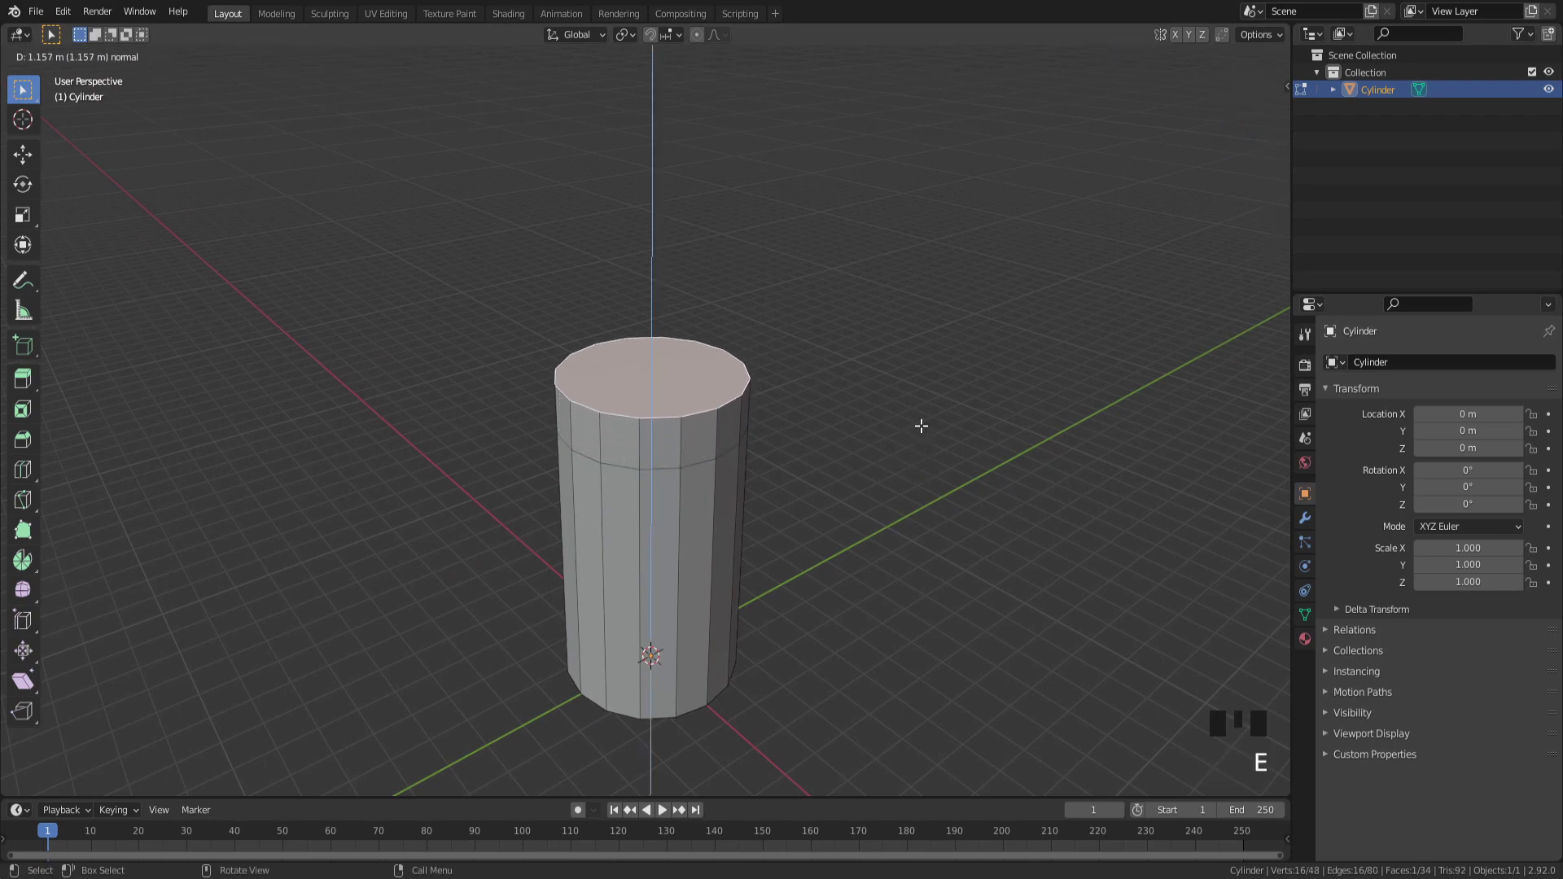
Step: Scale the extruded top face inward to about 0.74, tapering the shoulder
key("s")
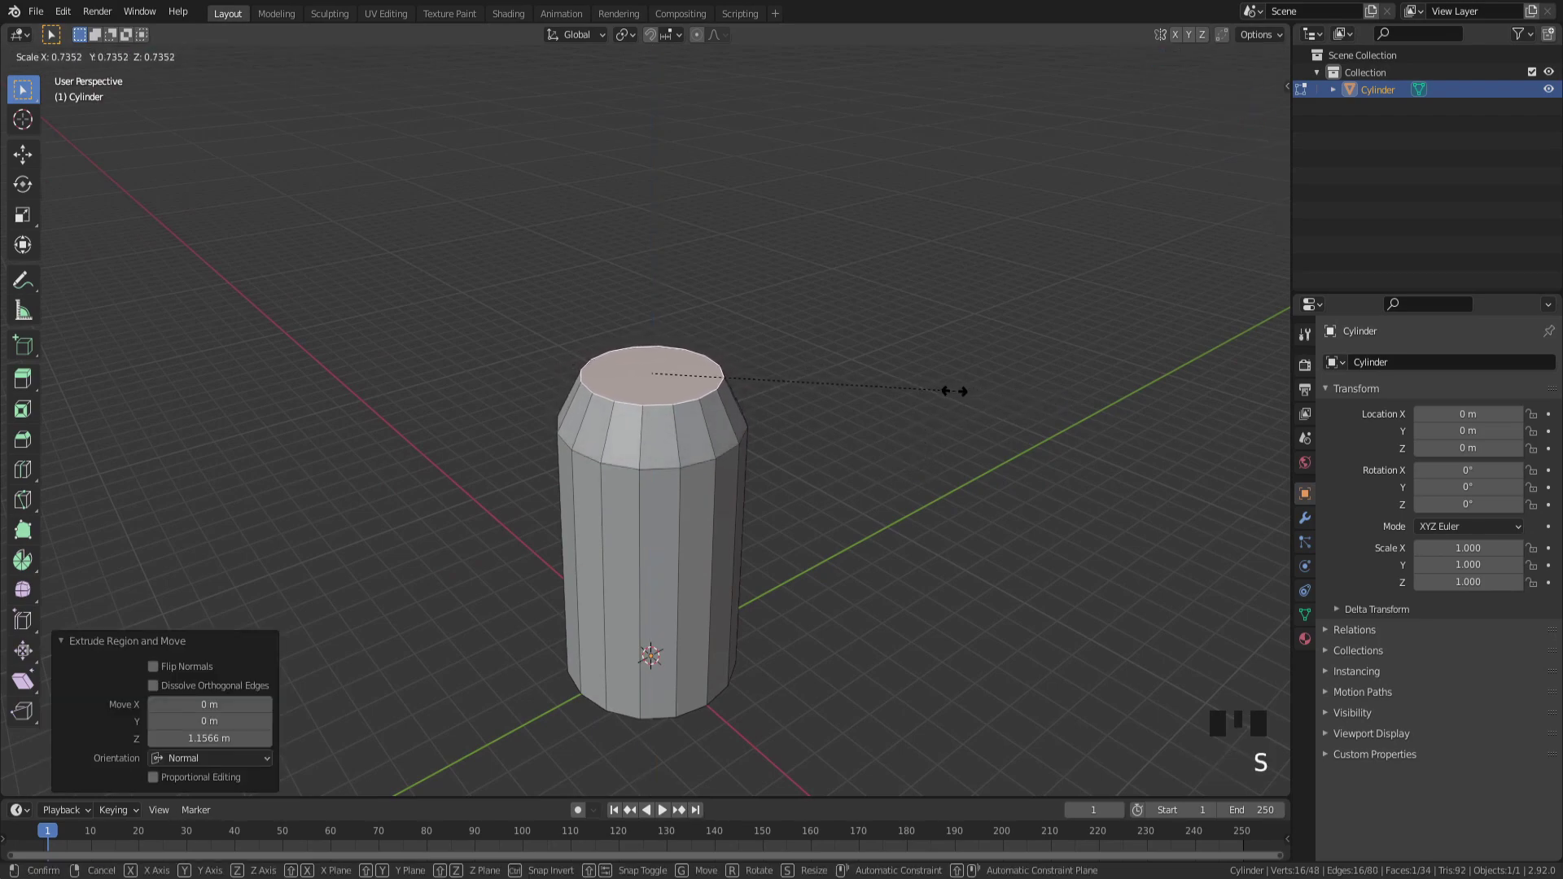
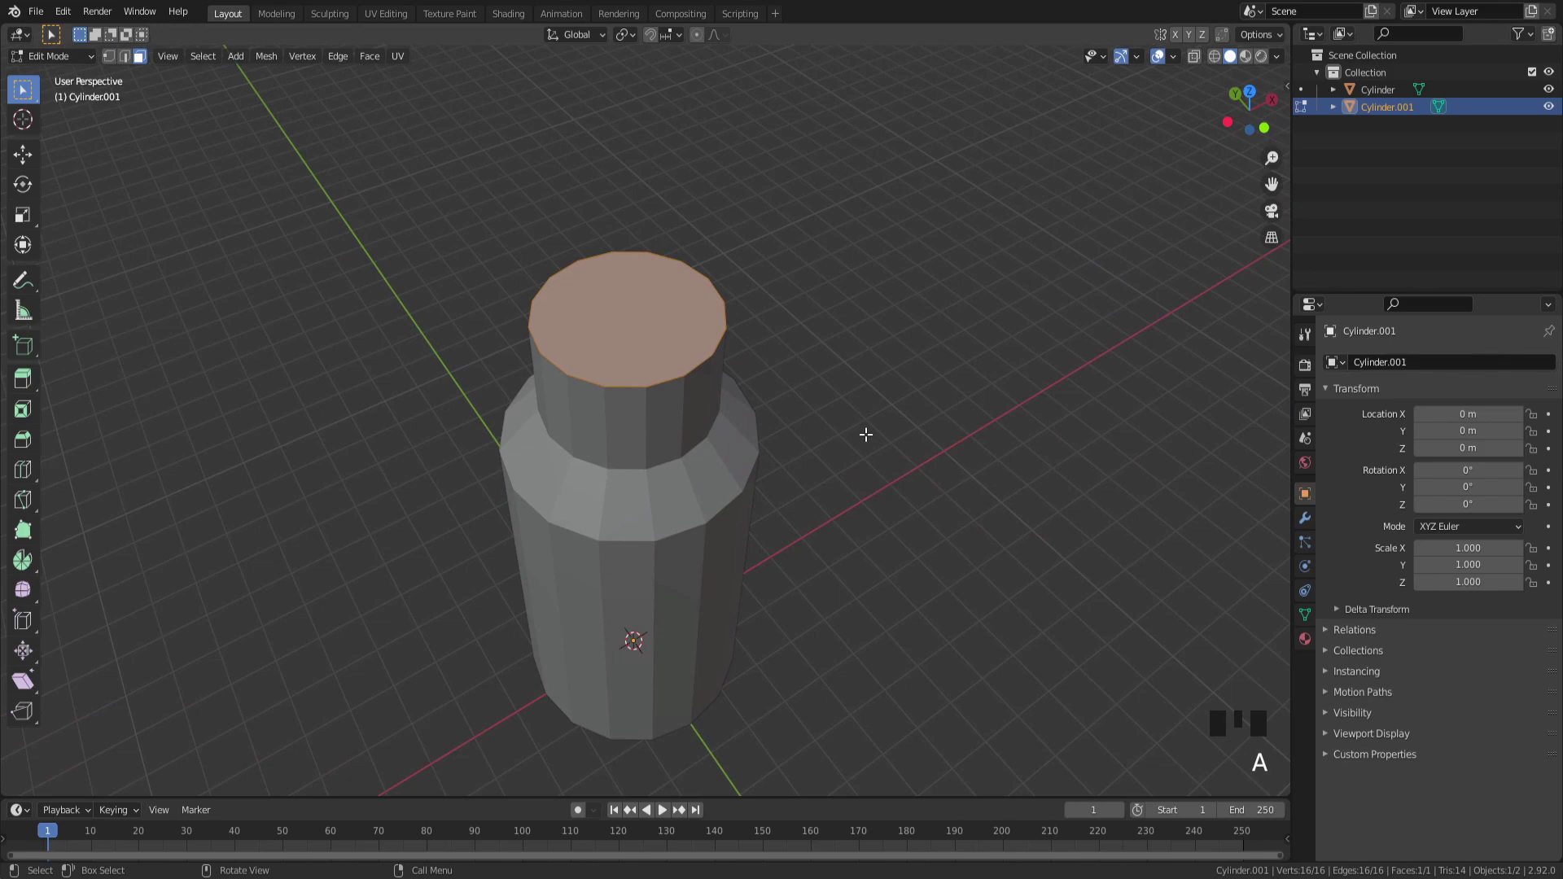
Step: Widen the neck's top face into a rim and extrude its centre about 0.14 m upward
key("s")
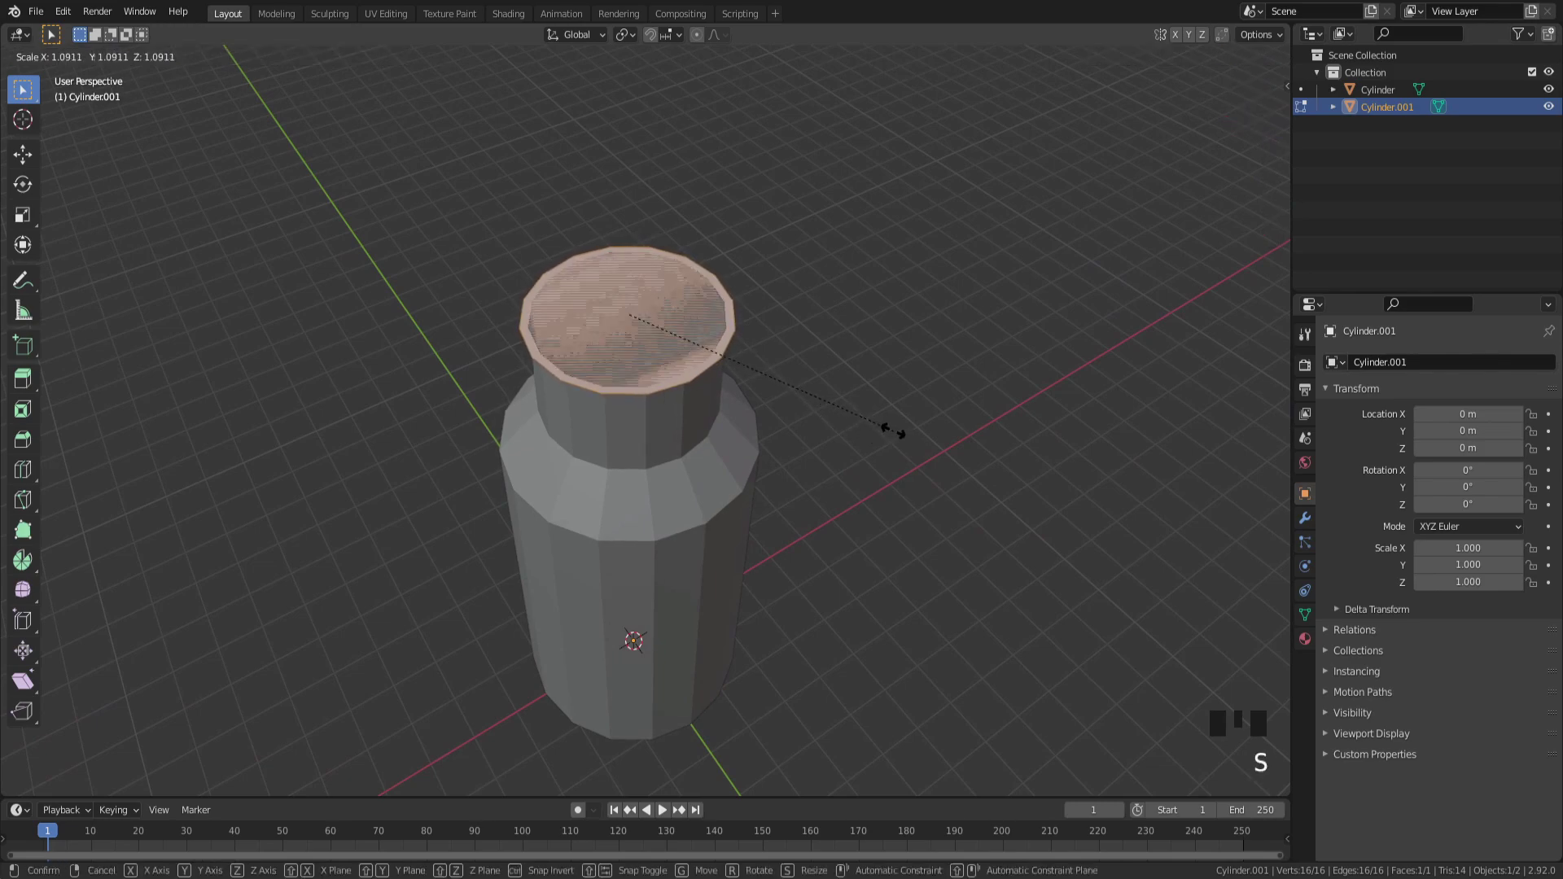
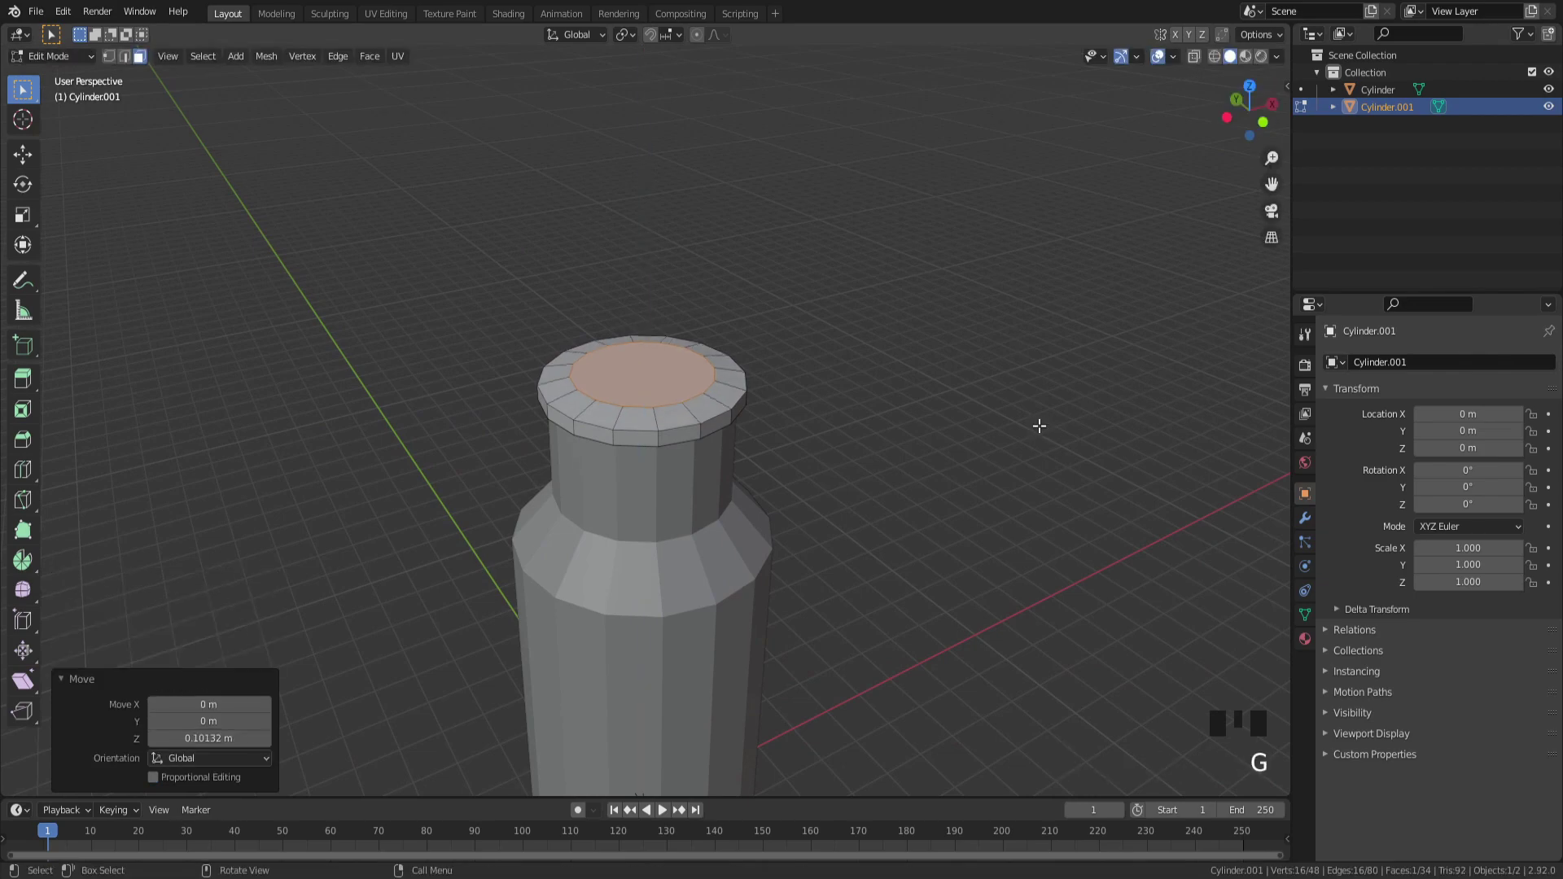
key("e")
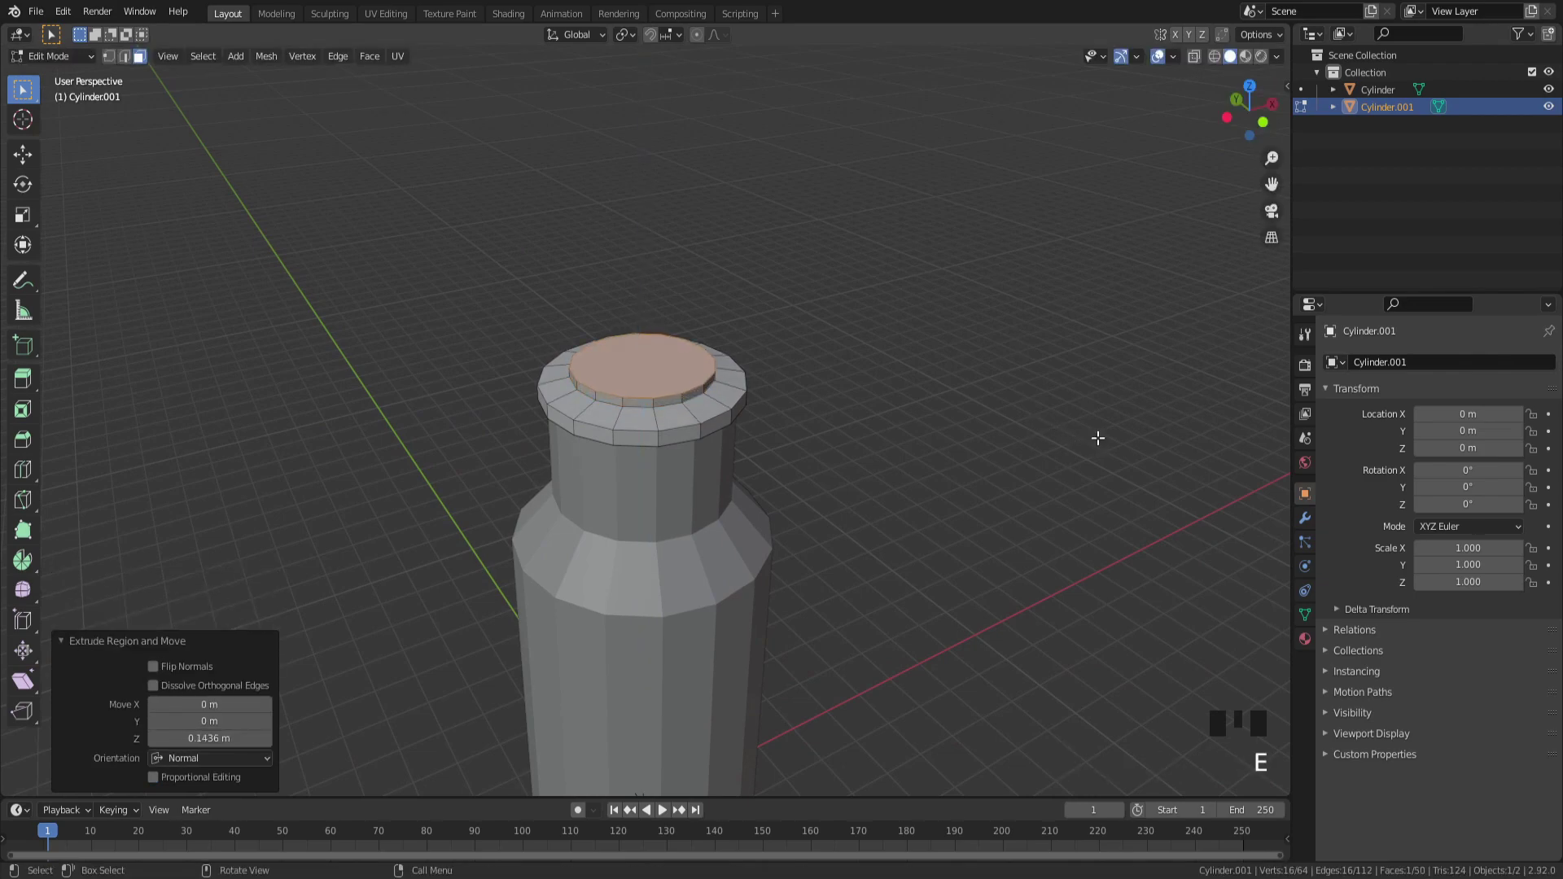
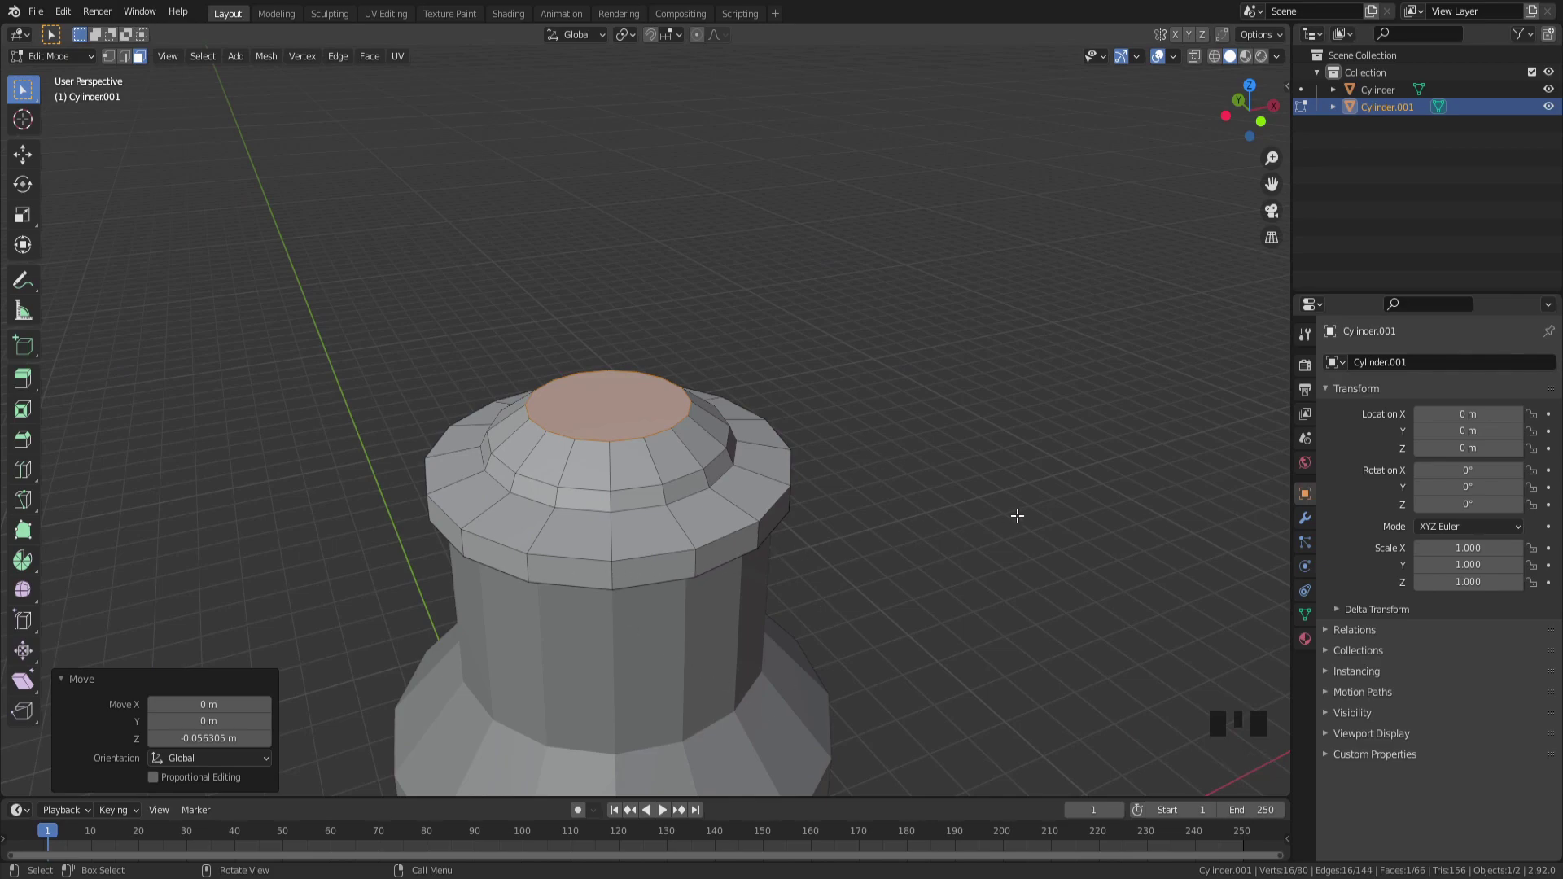
Step: Grow the top selection by two rings and, from top view, scale the inner ring to about 1.15
key("KP_Add")
key("KP_Add")
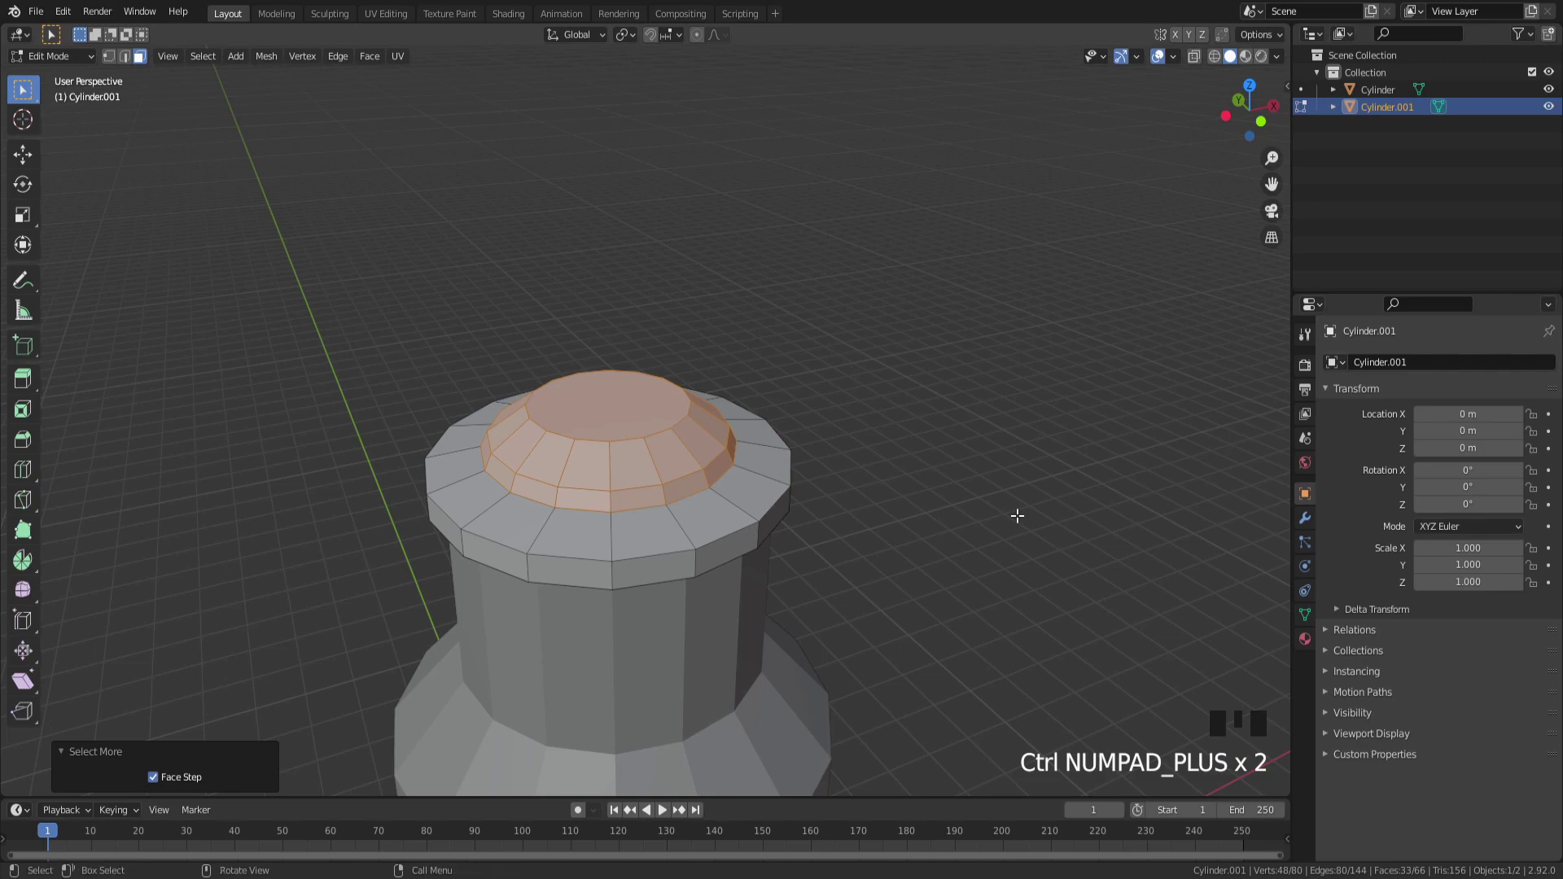
key("KP_7")
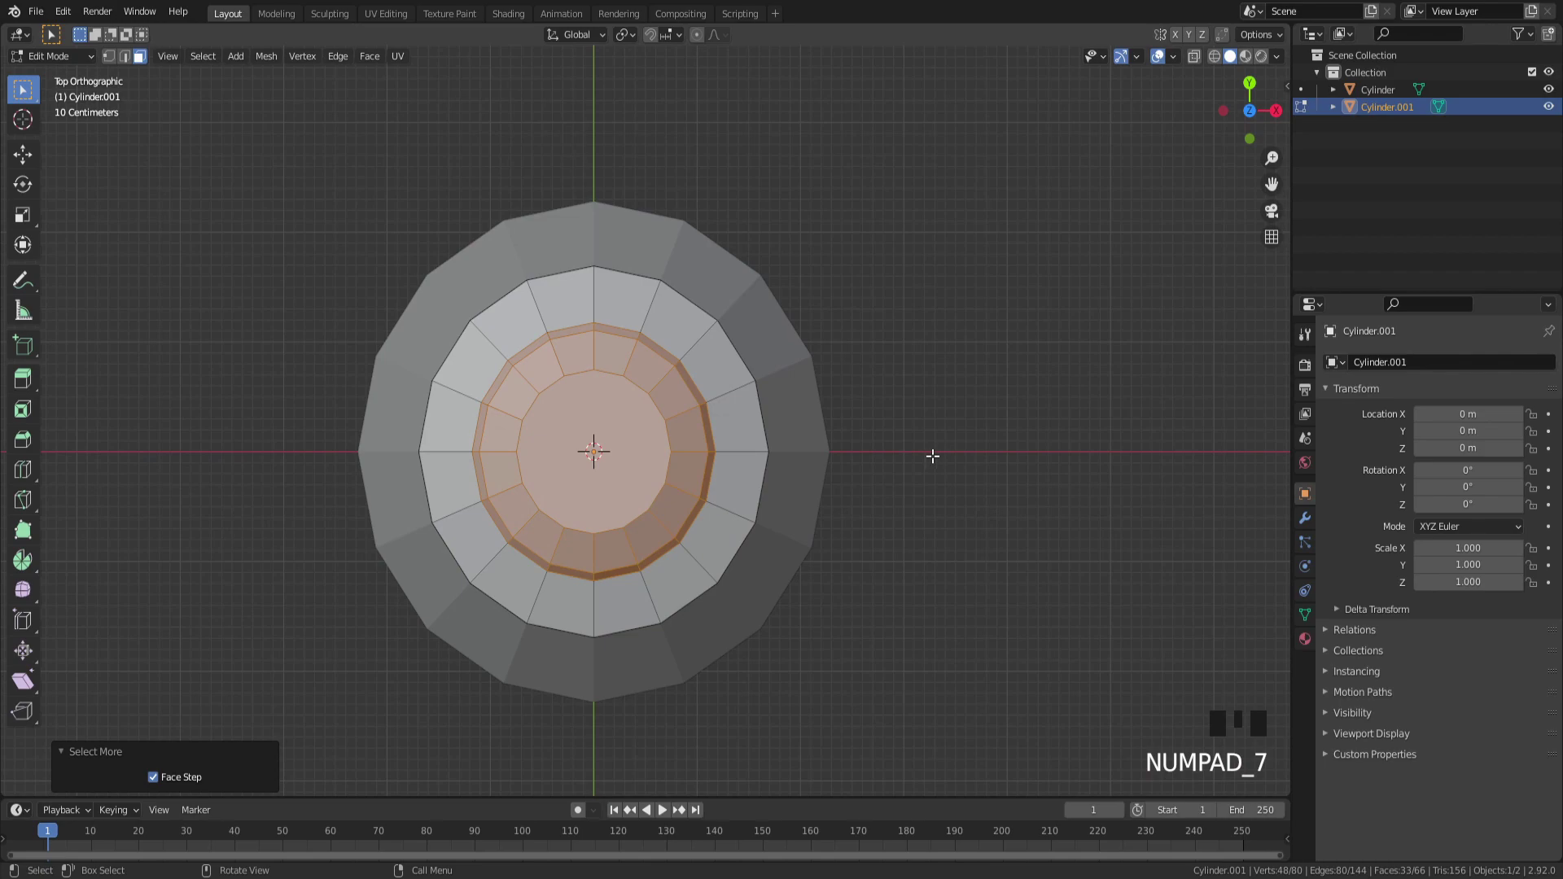
key("s")
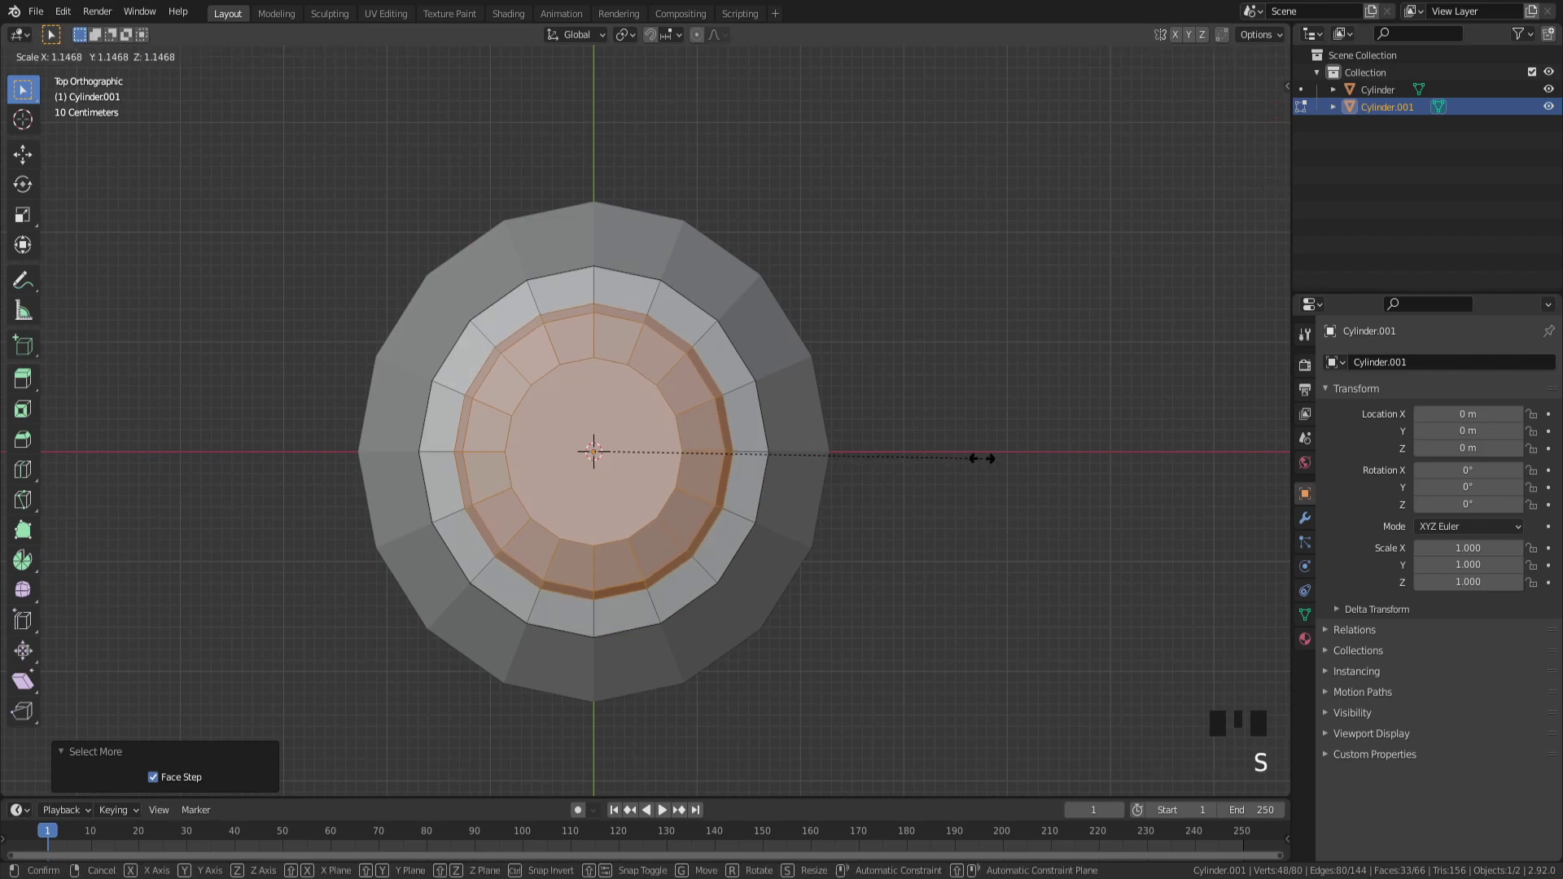
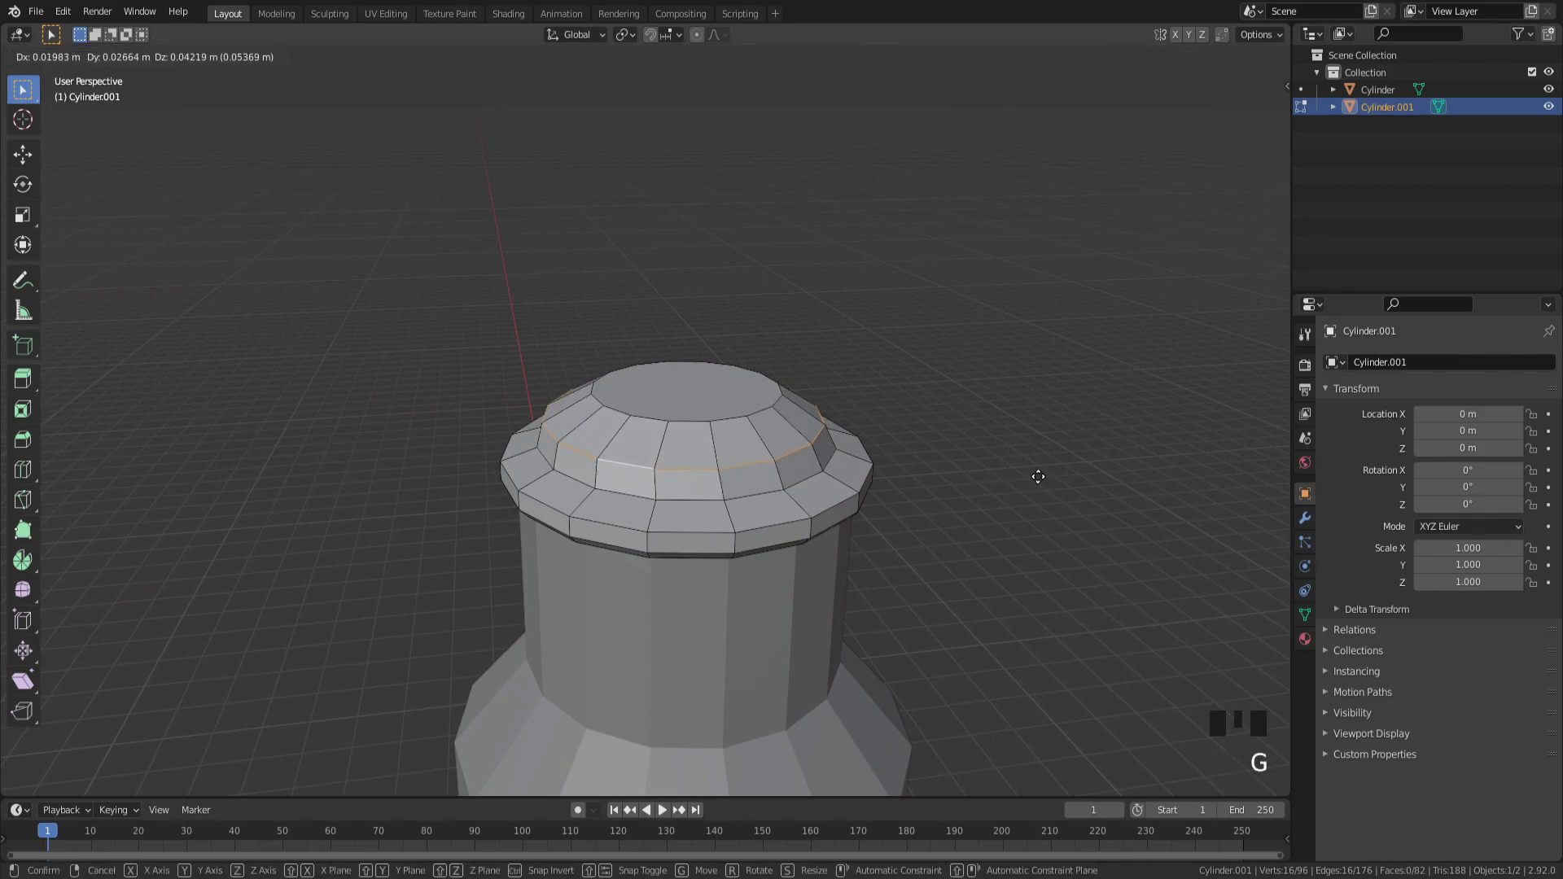
Step: Slide the new edge ring near the lid top and sink the flat top face, orbiting to check
key("g")
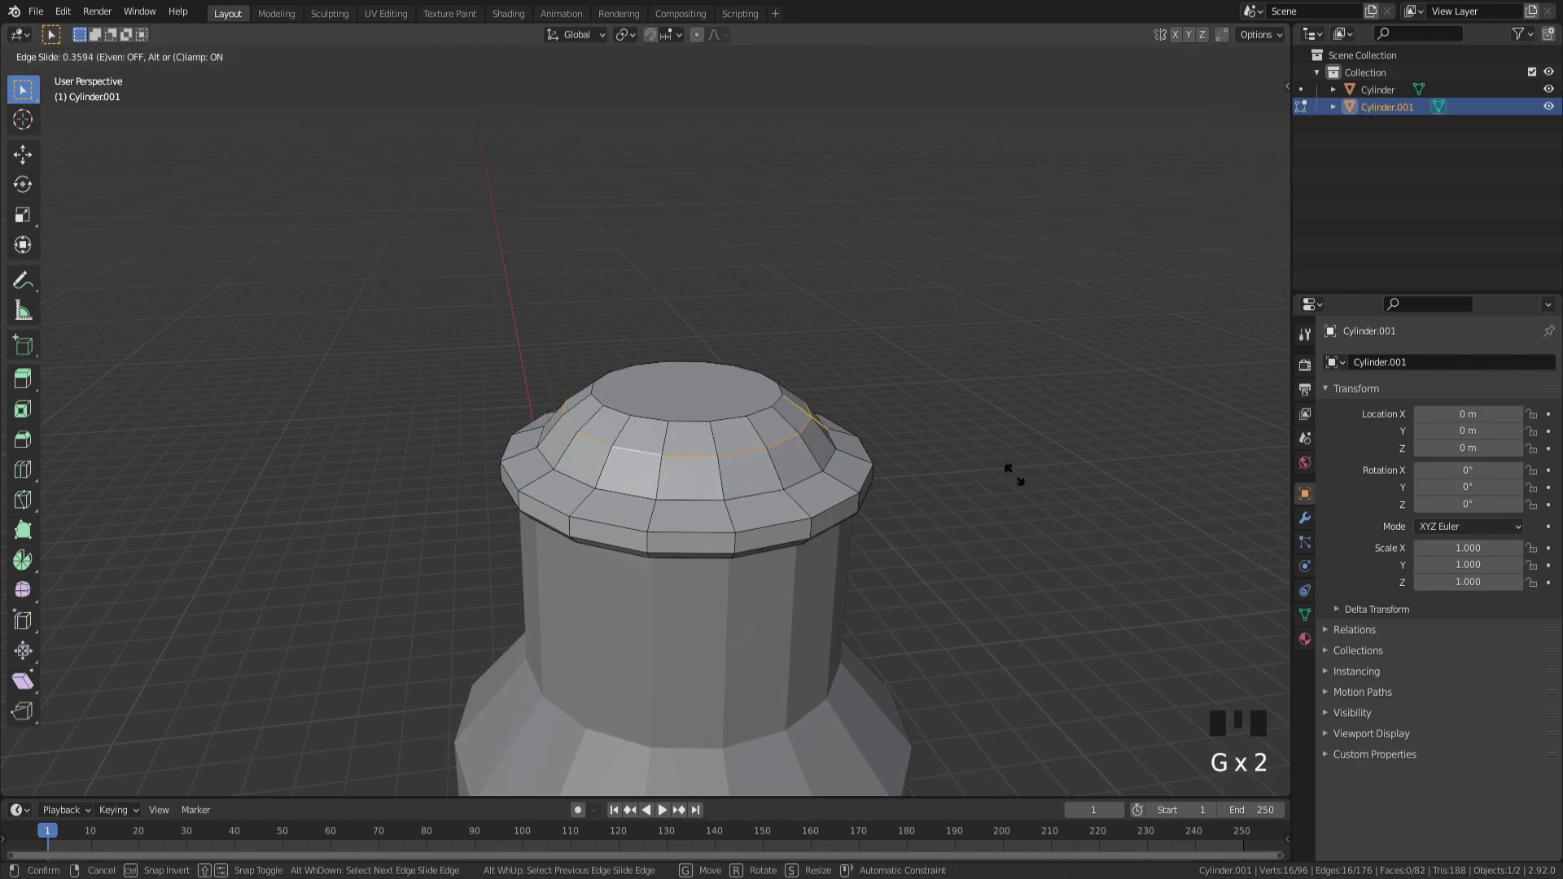
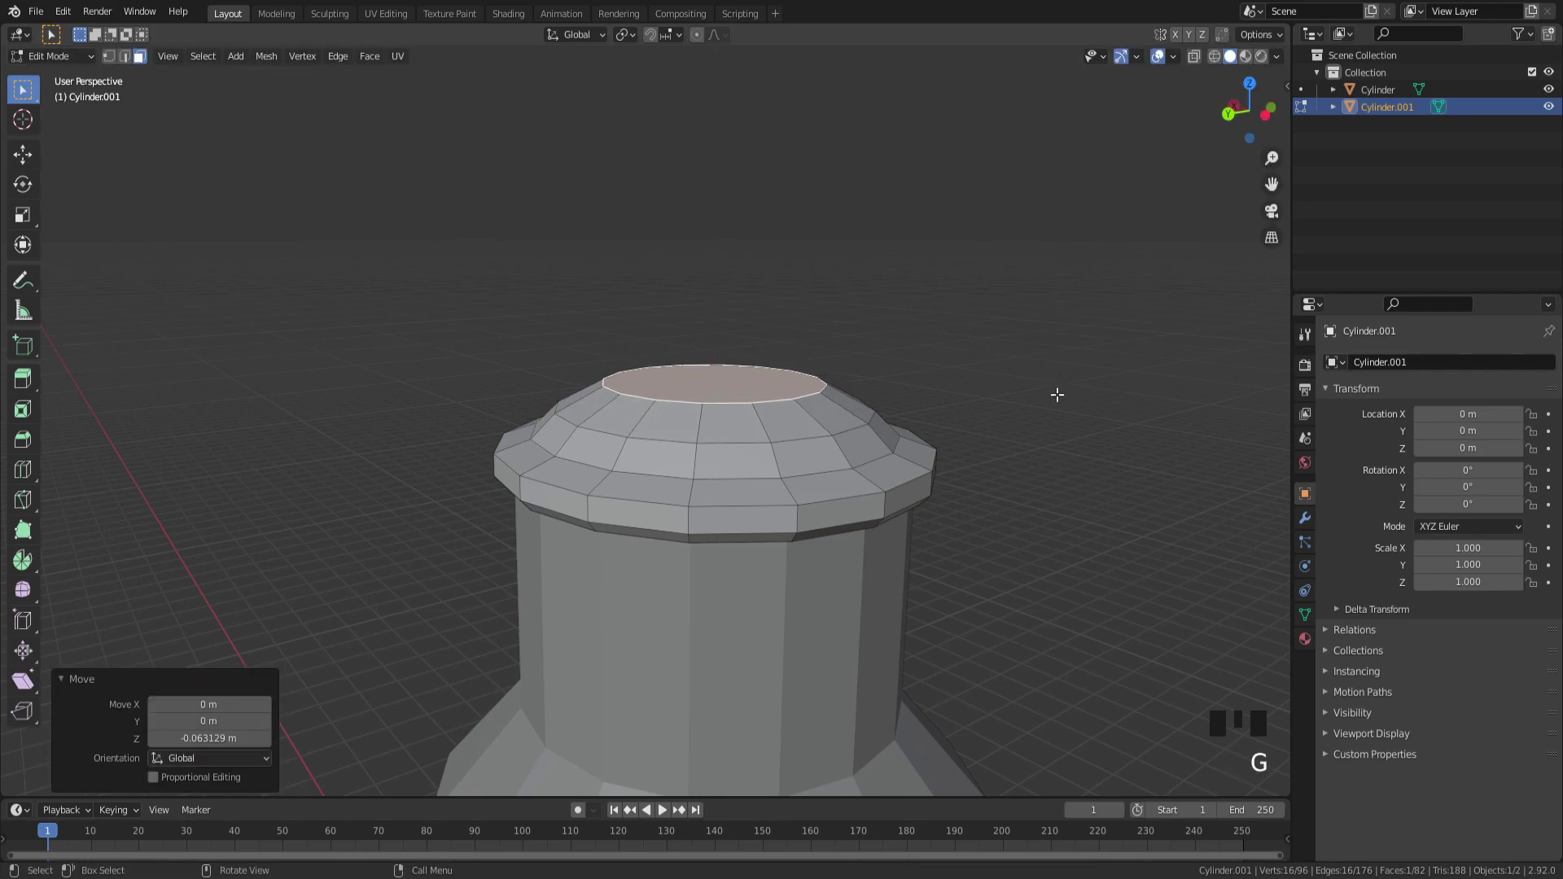
key("s")
key("Tab")
scroll("down", 3)
left_click_drag(1077, 401, 1047, 427)
scroll("up", 3)
scroll("up", 3)
left_click_drag(942, 413, 885, 416)
Step: Back in Edit Mode with the top face selected, bring up the Shift+S snap pie
key("Tab")
key("3")
key("shift+s")
Step: Snap the 3D cursor to the centre of the lid's top face
key("Tab")
middle_click(988, 532)
scroll("up", 3)
left_click(1005, 532)
scroll("down", 3)
Step: Return to Object Mode and face the can from the front, ready to add a torus
key("KP_3")
scroll("down", 3)
left_click_drag(684, 403, 703, 422)
key("KP_3")
key("KP_1")
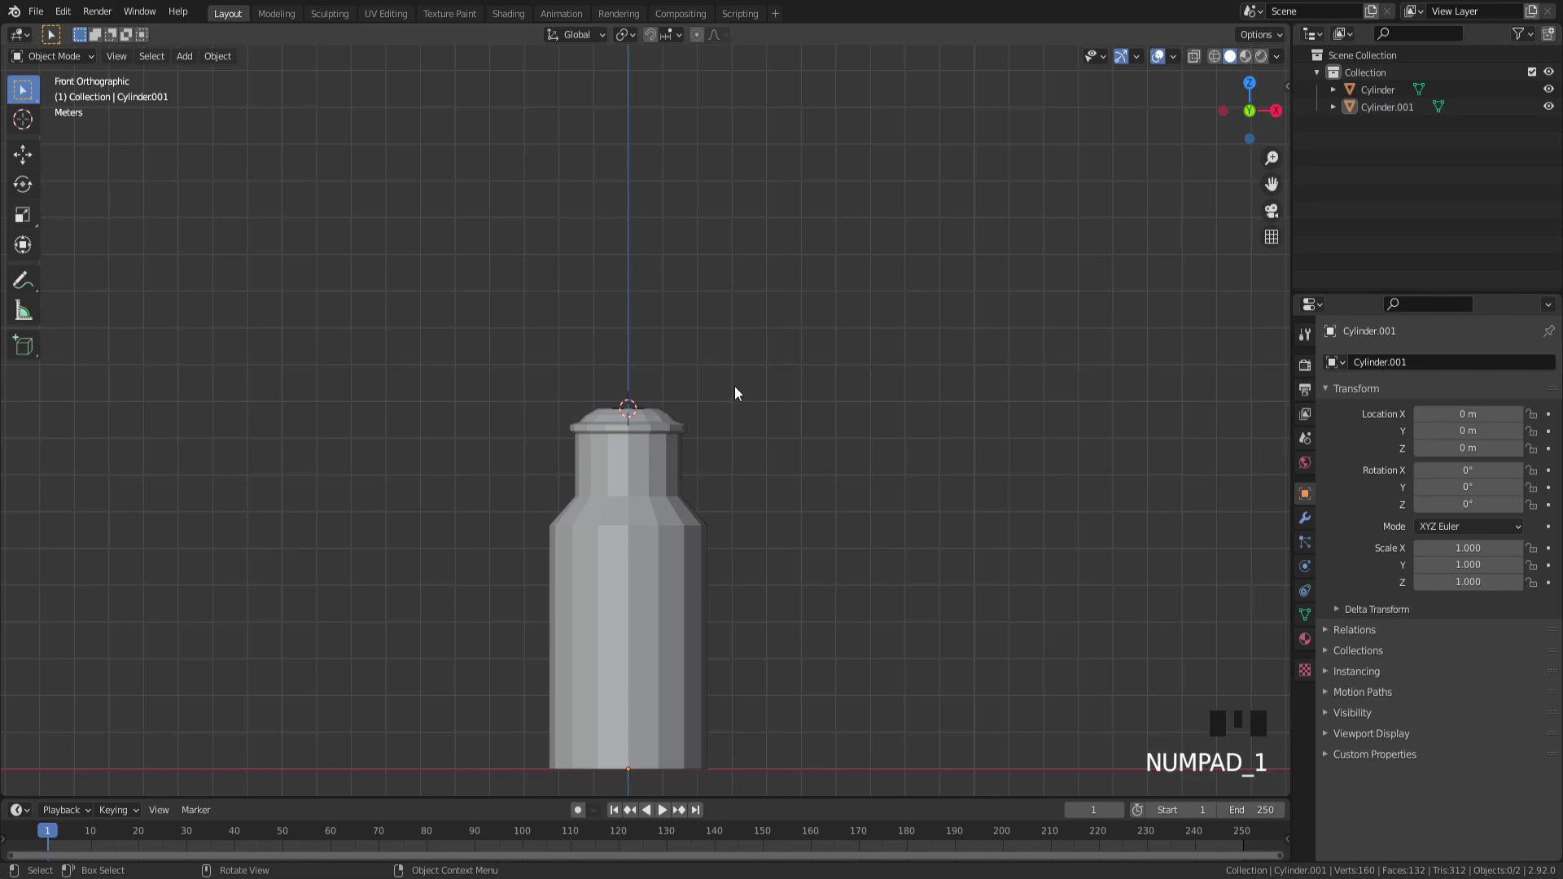
scroll("up", 3)
Step: Bring up the Add menu to place a torus on the lid top
key("shift+a")
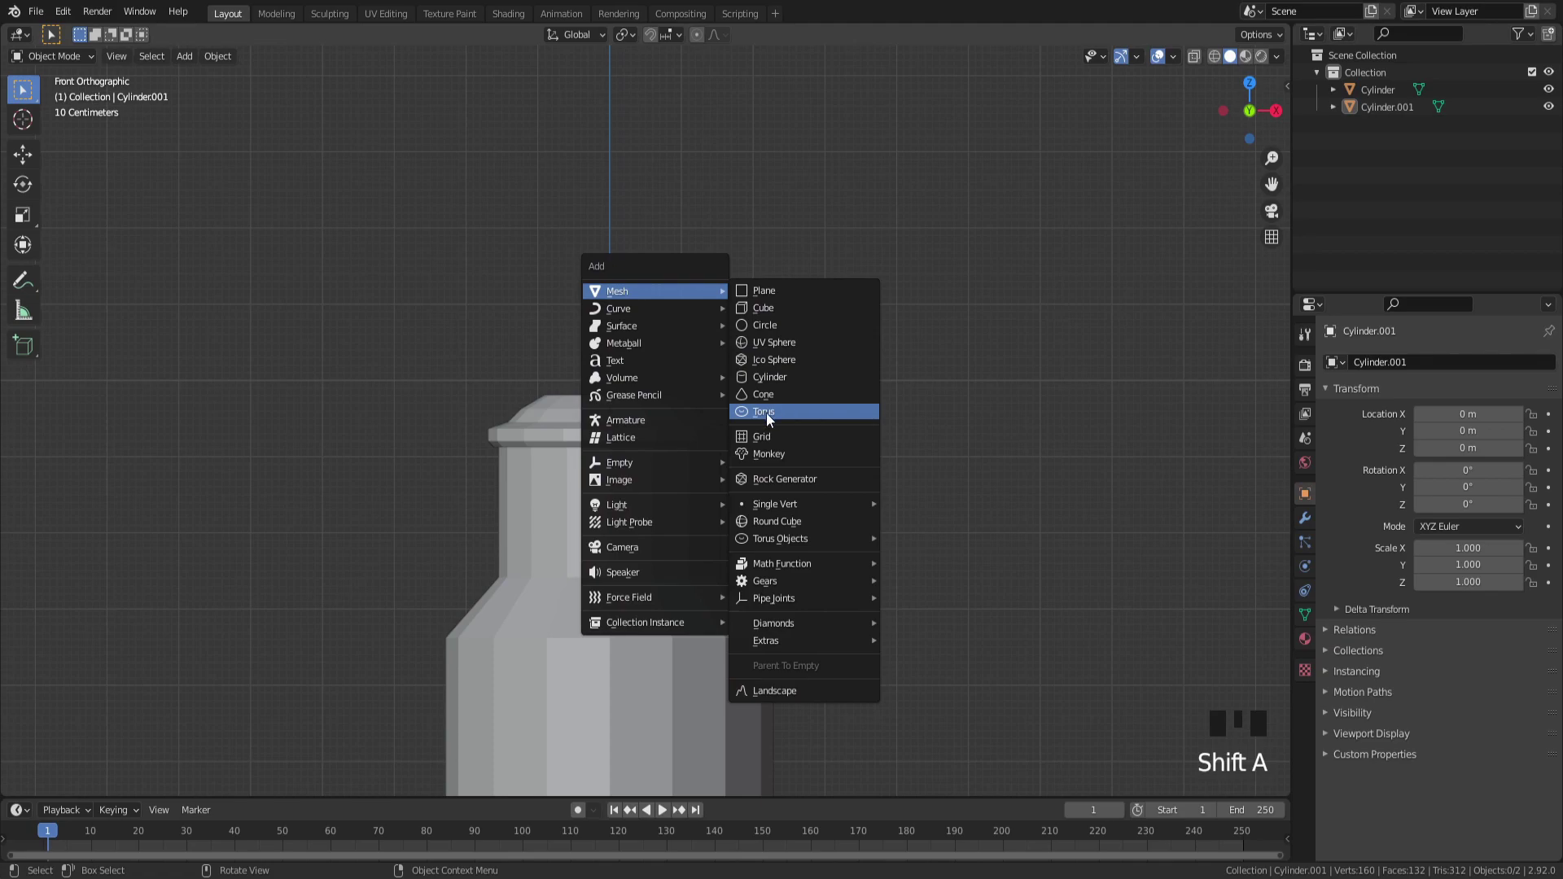
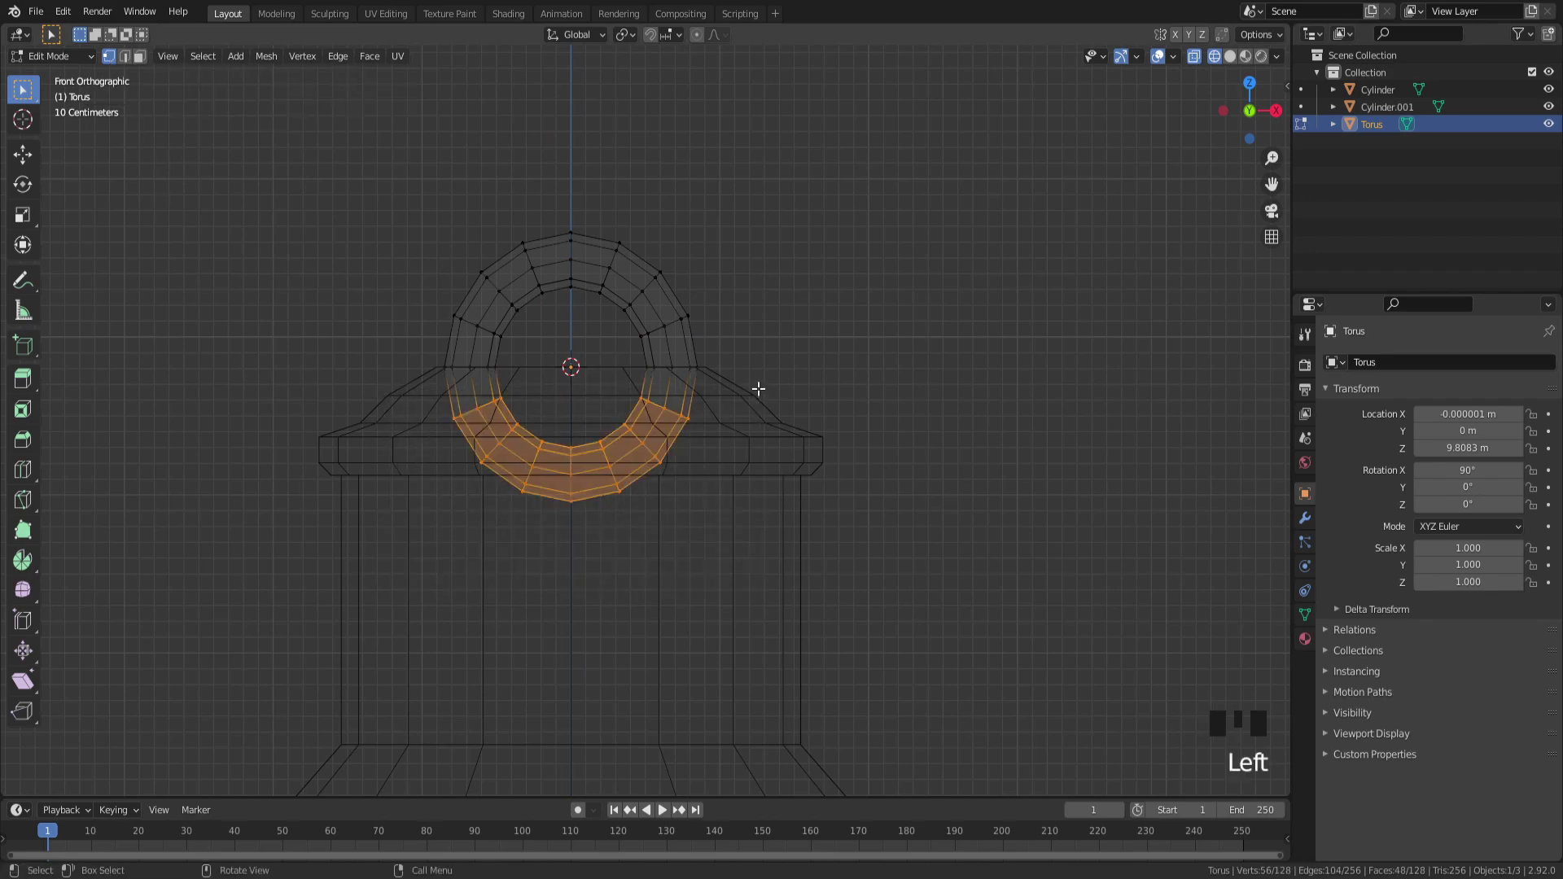
Step: Delete the torus's lower half, lower the leg ends onto the lid and hide them
key("x")
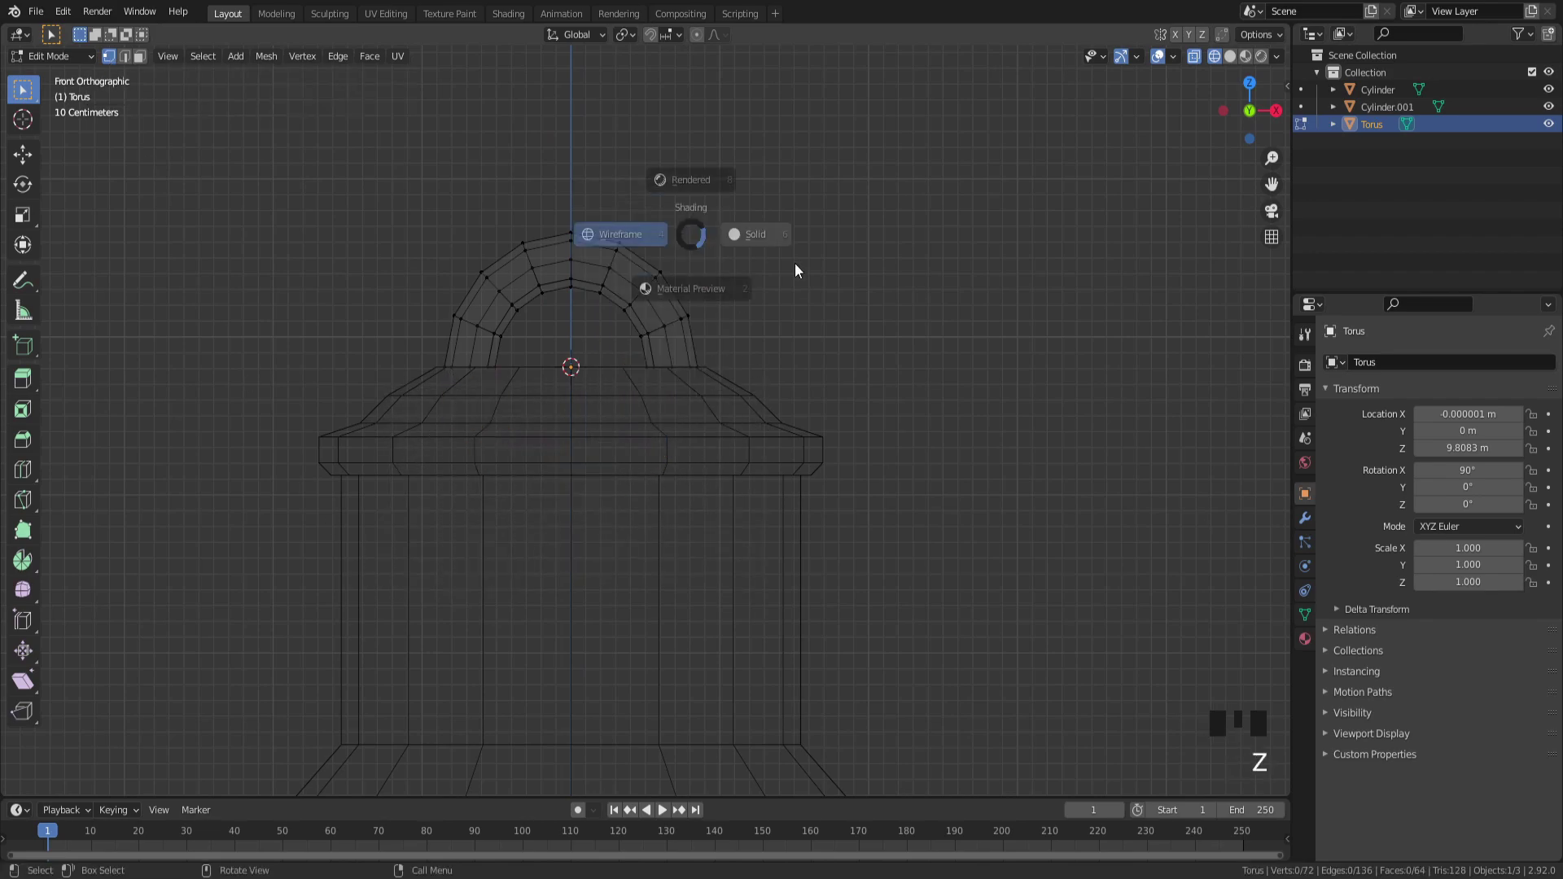
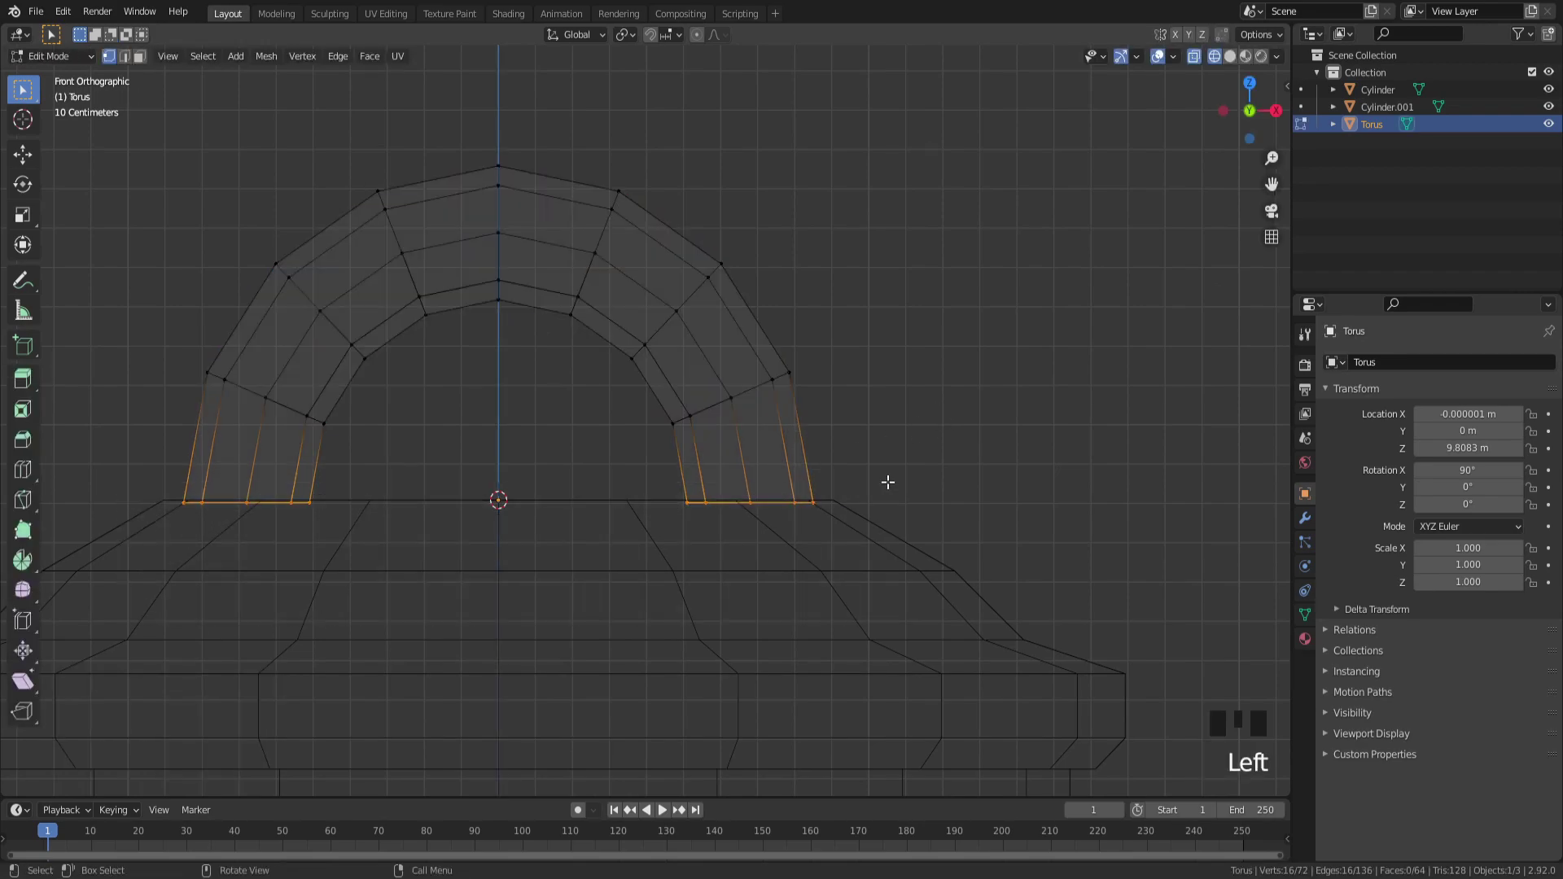
key("g")
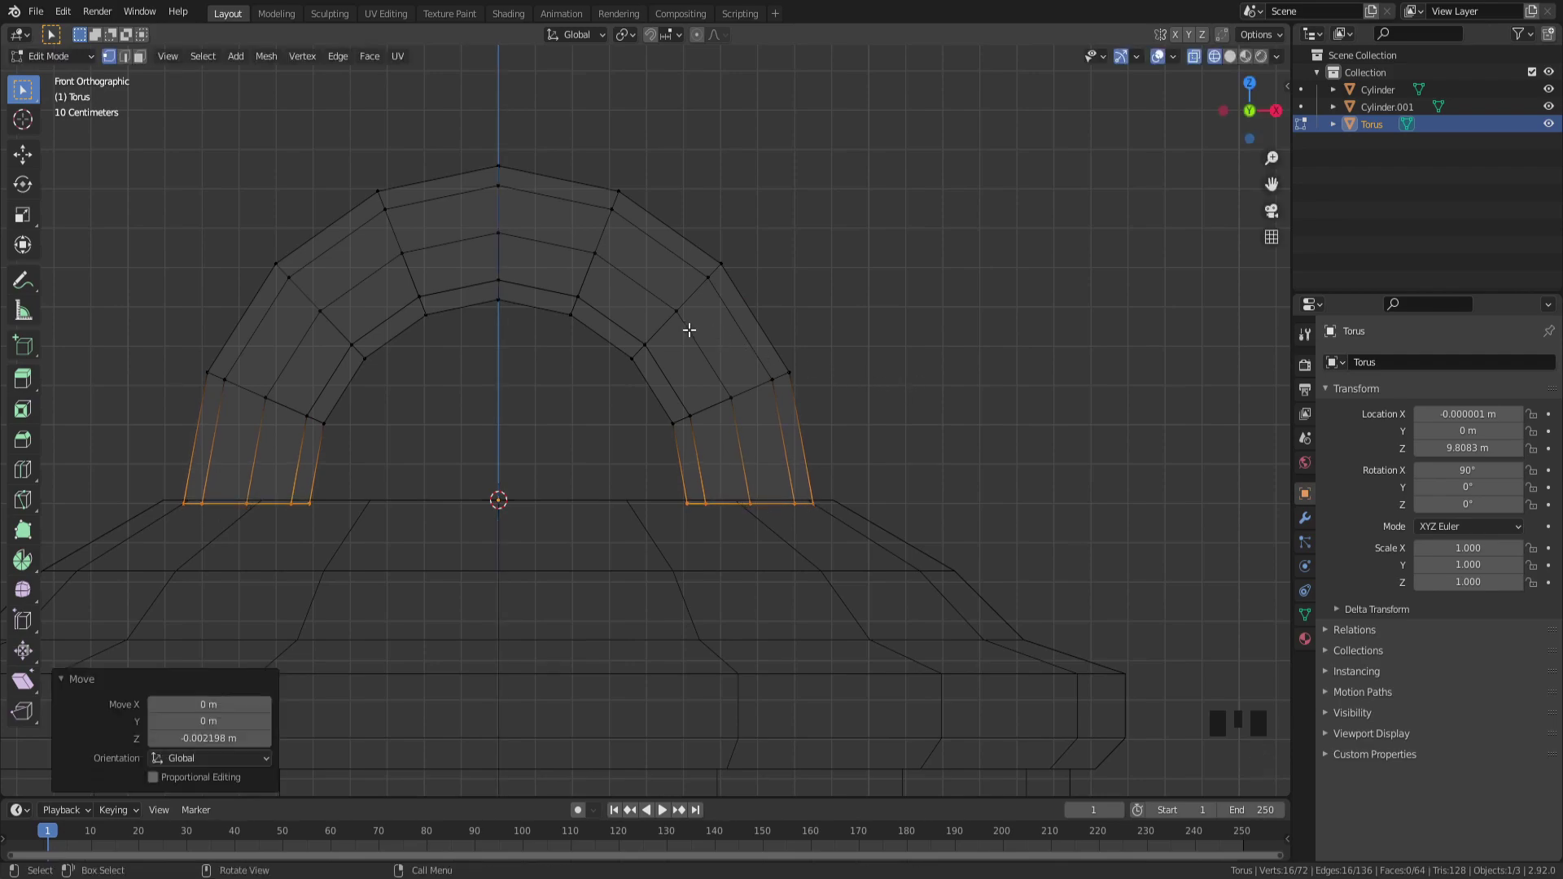
key("h")
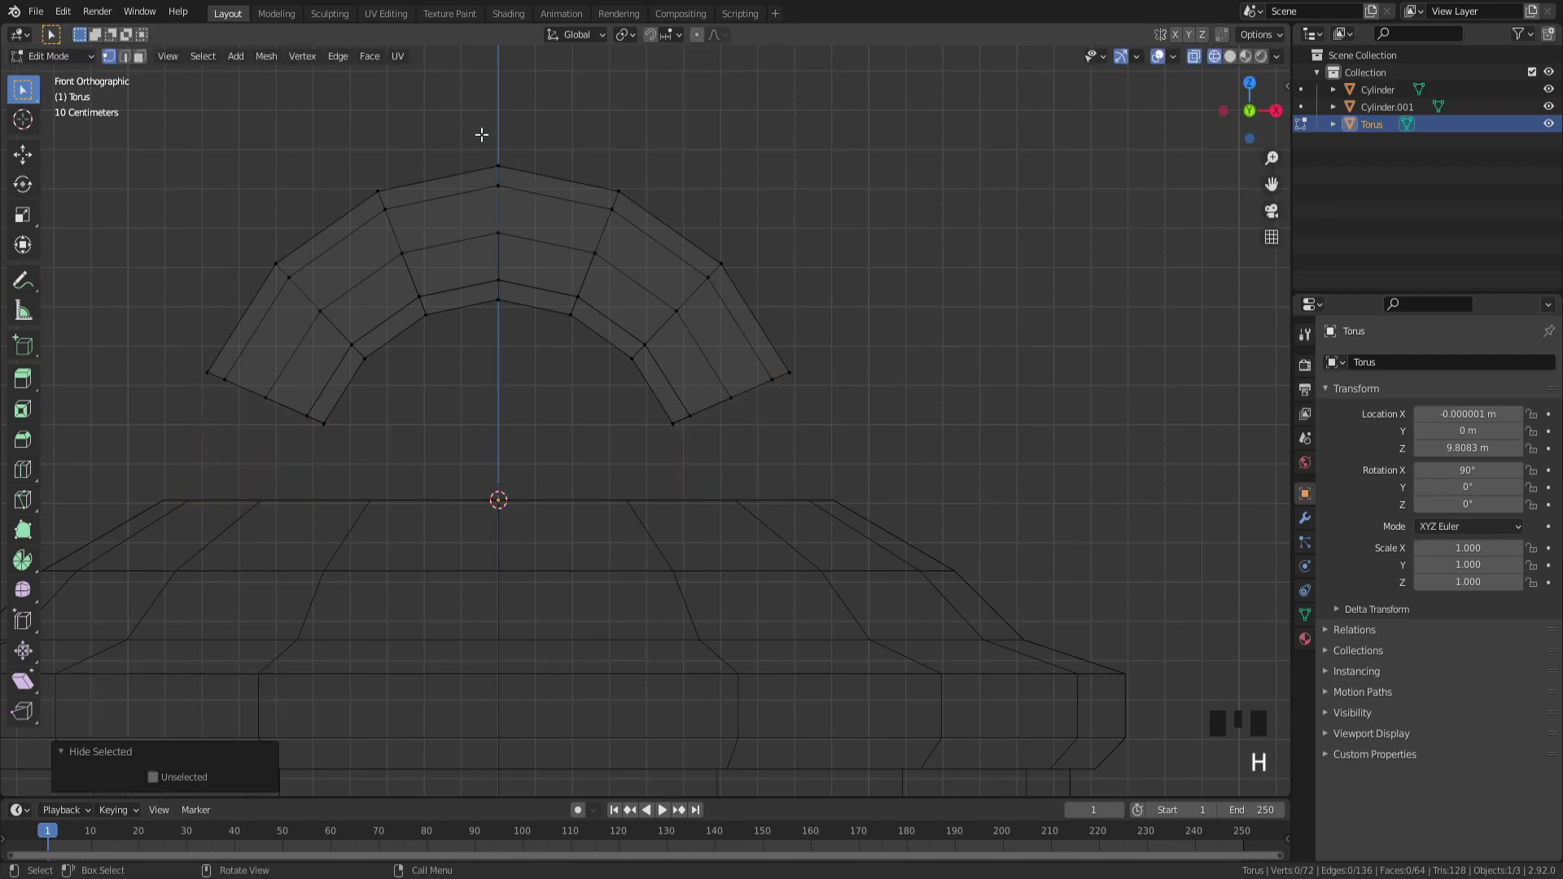
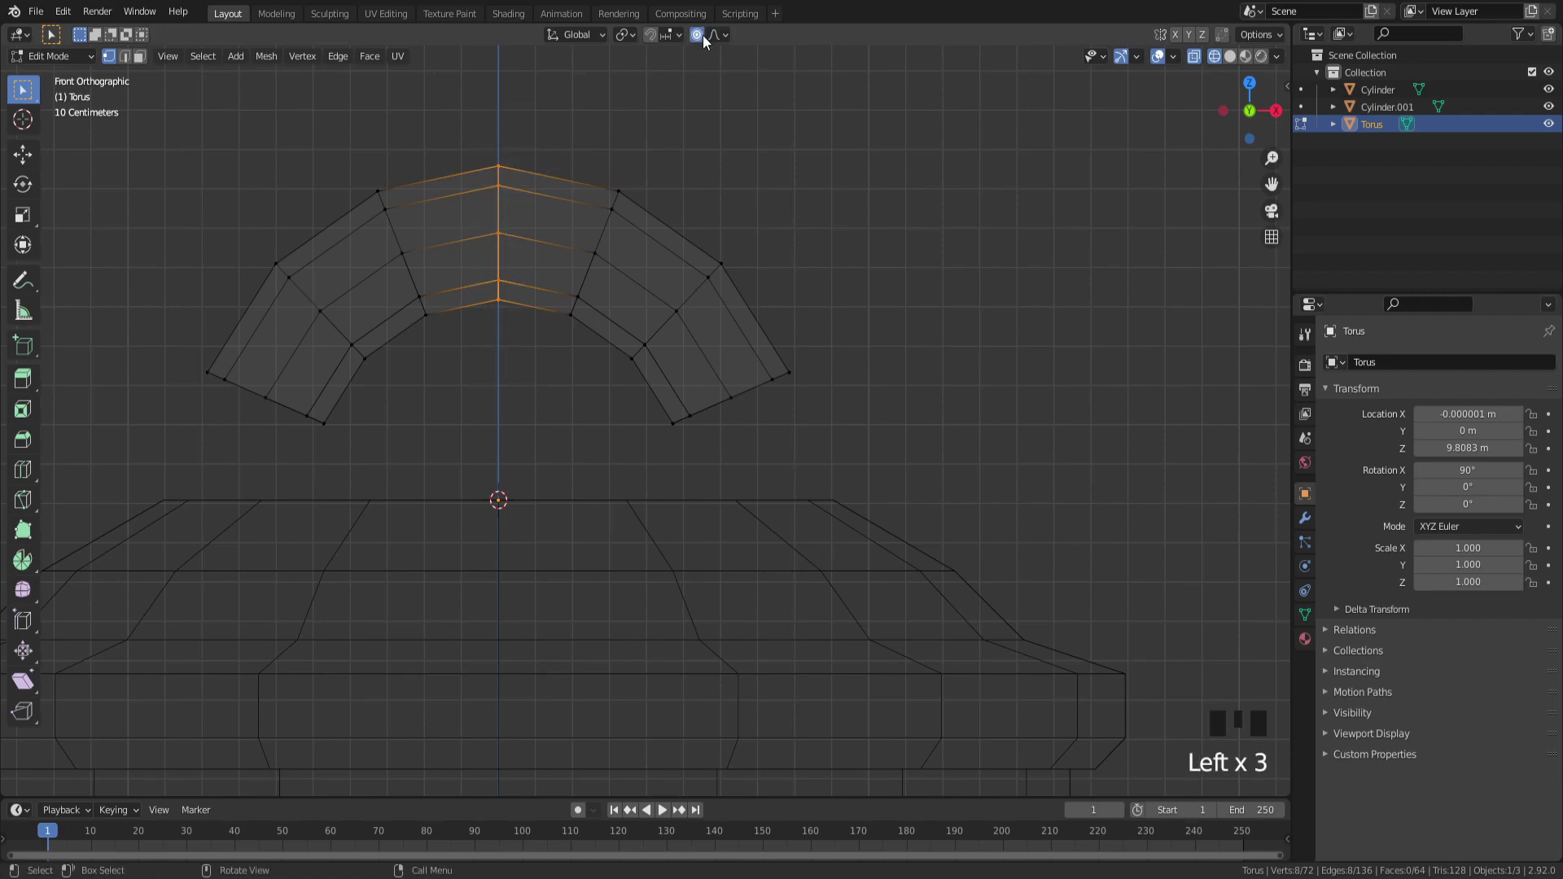
Step: Lower the arch top about 0.057 m and scale it with proportional falloff, tuning the falloff size
key("g")
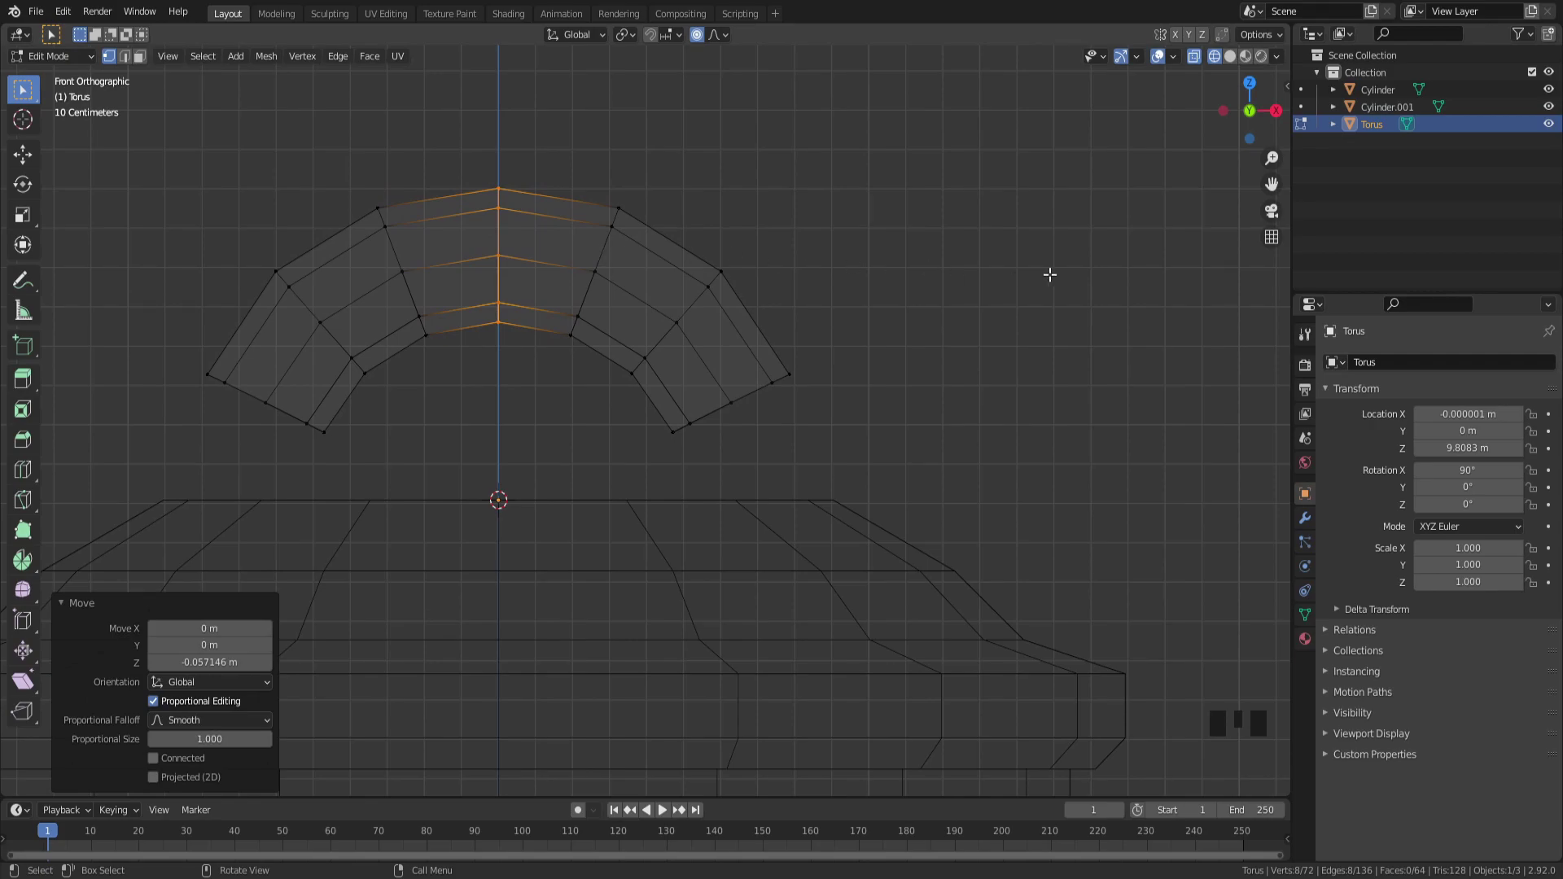
scroll("down", 3)
key("s")
scroll("down", 3)
scroll("up", 3)
scroll("down", 3)
scroll("up", 3)
scroll("up", 3)
key("s")
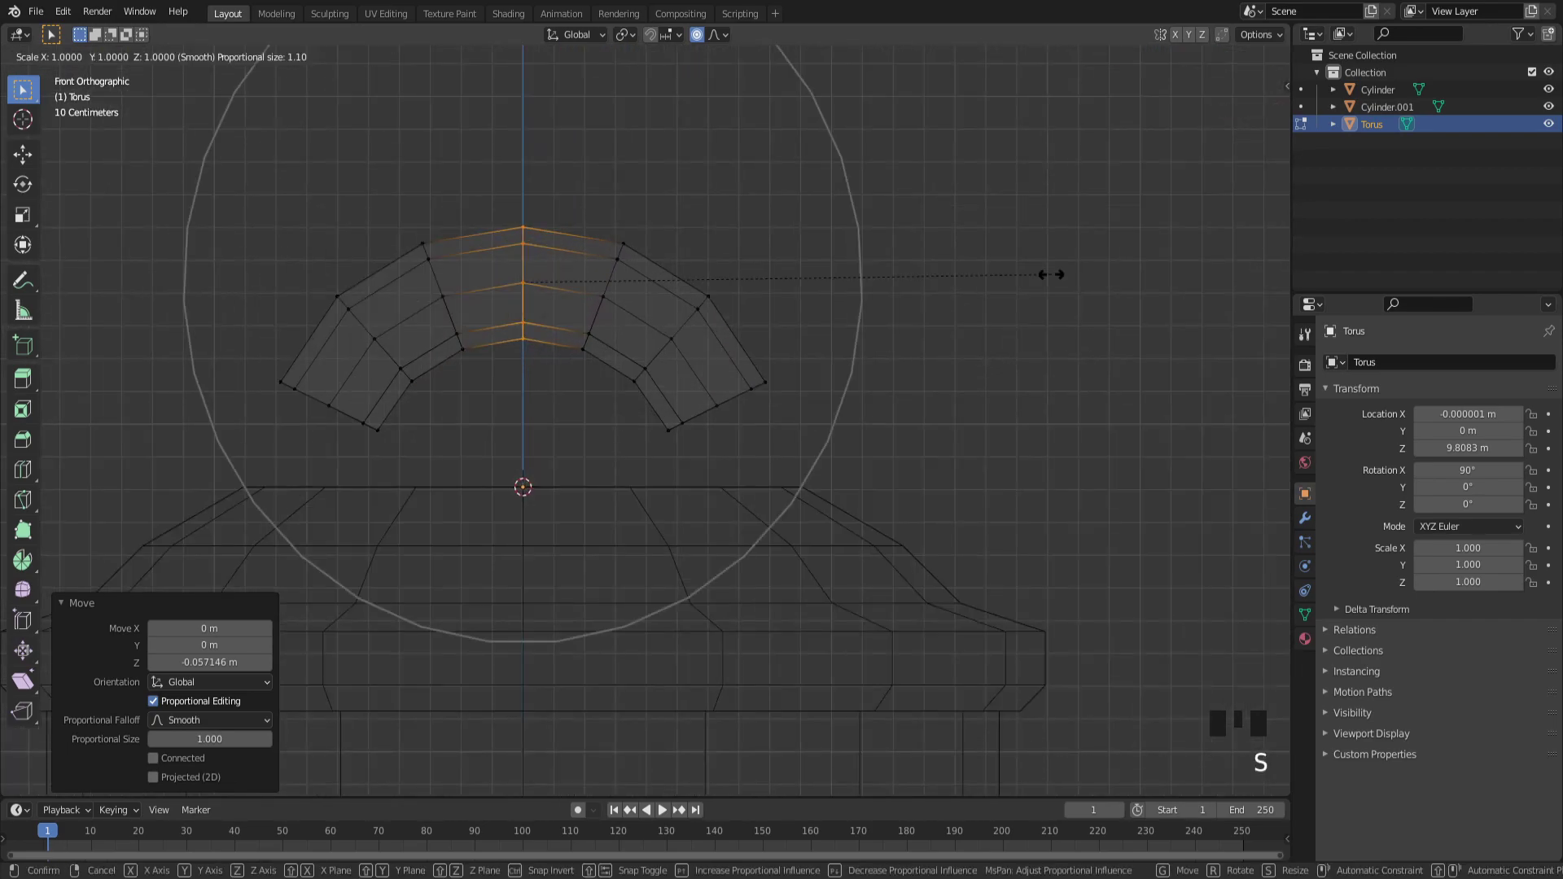
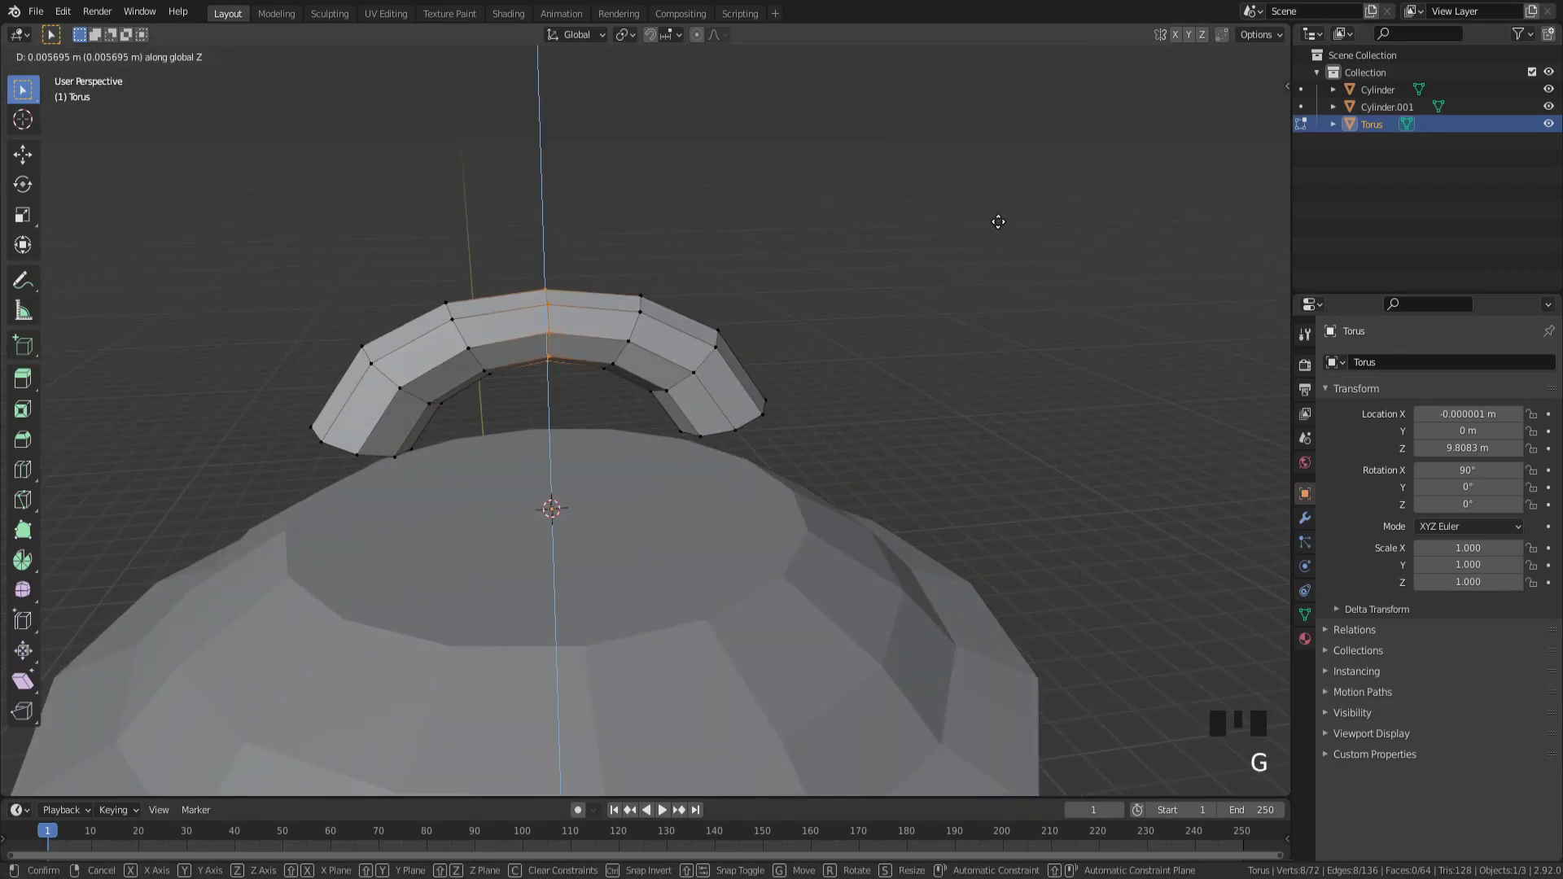
Step: Confirm the reshaping and inspect the handle arch from several angles
key("Tab")
scroll("up", 3)
scroll("down", 3)
left_click_drag(999, 231, 996, 178)
left_click(997, 178)
scroll("down", 3)
left_click_drag(997, 179, 992, 315)
scroll("up", 3)
scroll("down", 3)
left_click_drag(973, 315, 1069, 256)
key("Tab")
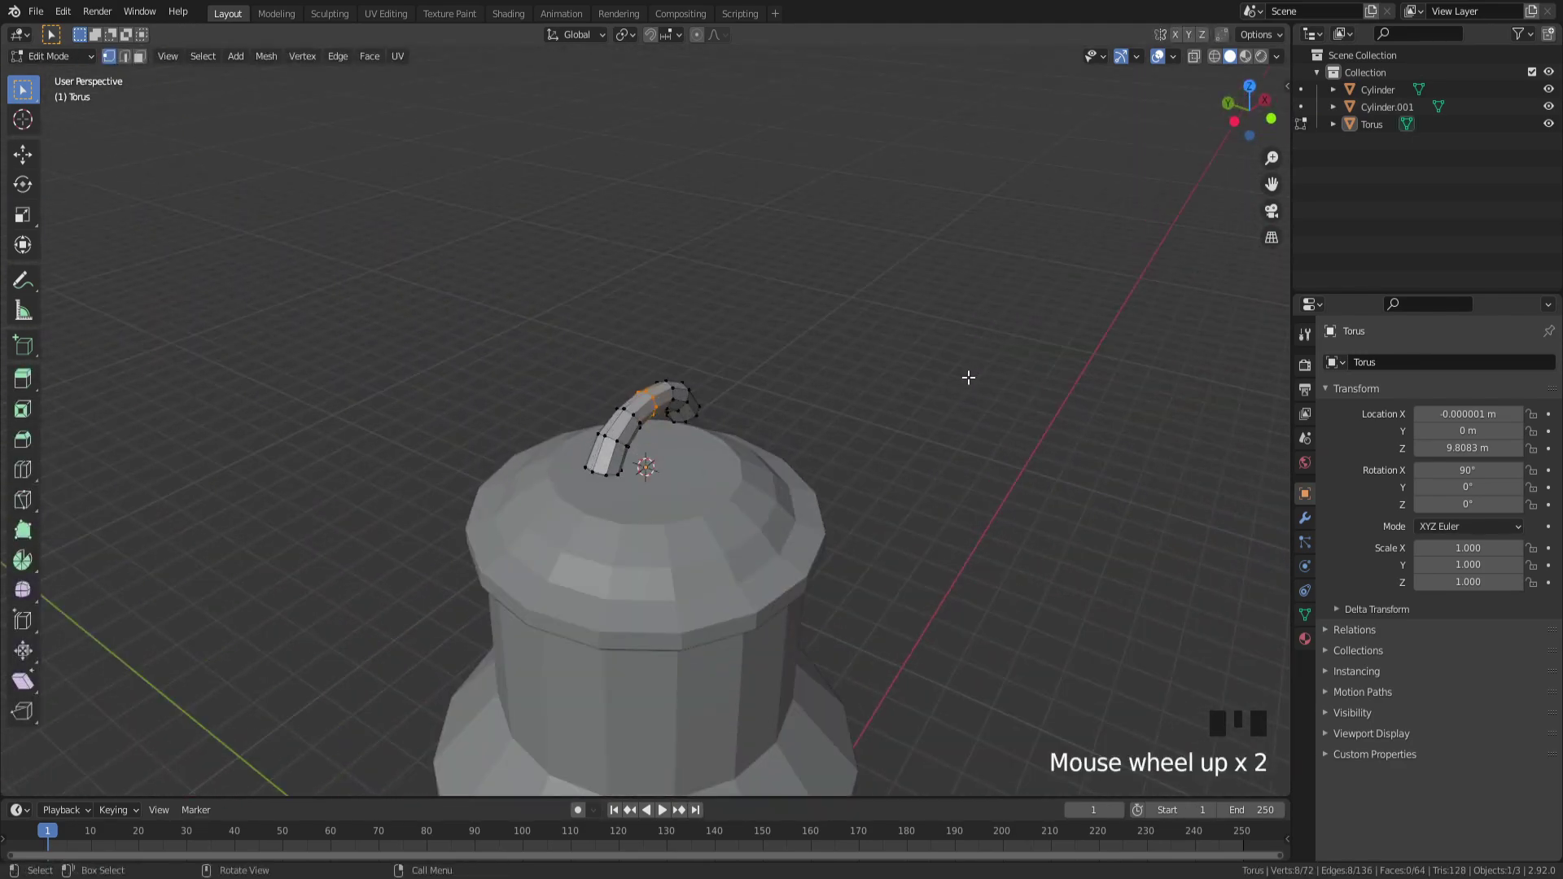
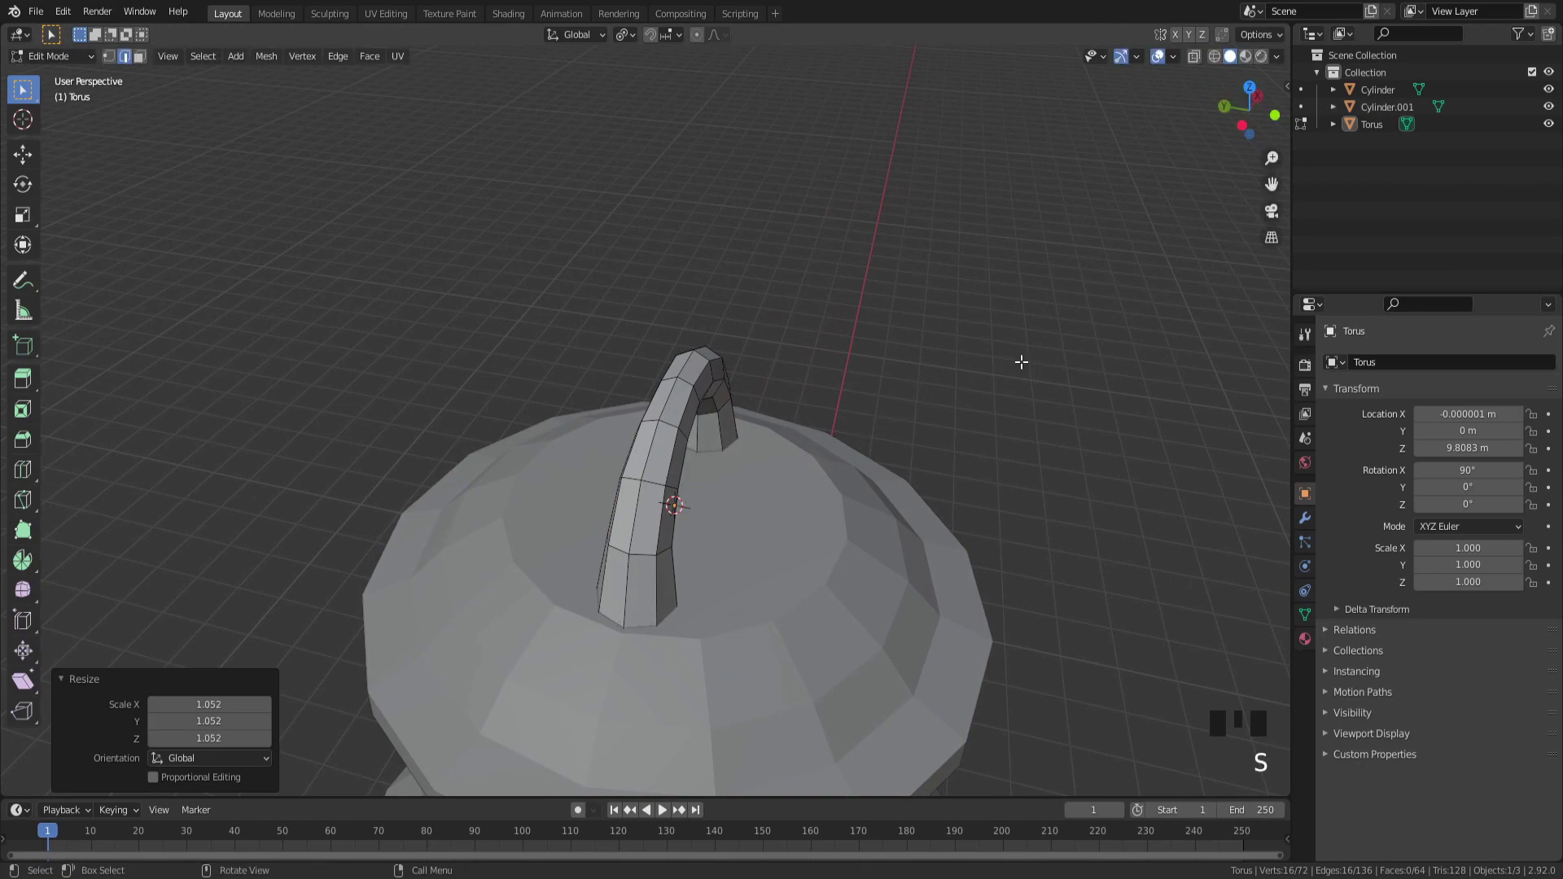
Step: Return to Object Mode, check the enlarged handle legs and select the handle object
key("Tab")
scroll("down", 3)
left_click_drag(1025, 367, 716, 511)
left_click(716, 510)
scroll("down", 3)
left_click_drag(709, 495, 652, 468)
scroll("down", 3)
left_click_drag(645, 455, 580, 427)
scroll("up", 3)
scroll("down", 3)
scroll("up", 3)
left_click(601, 353)
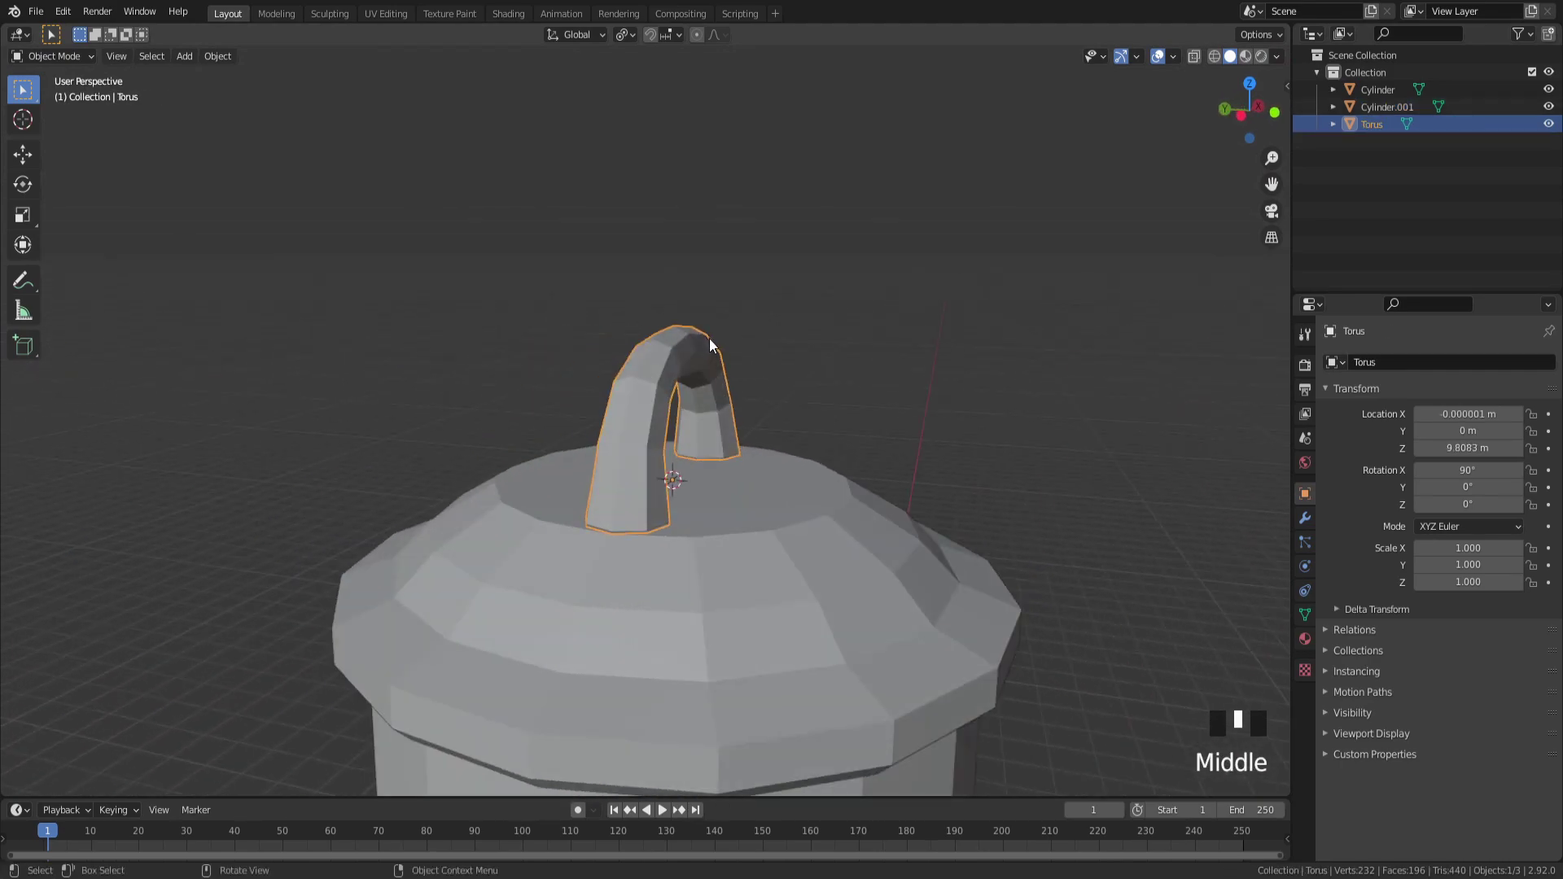
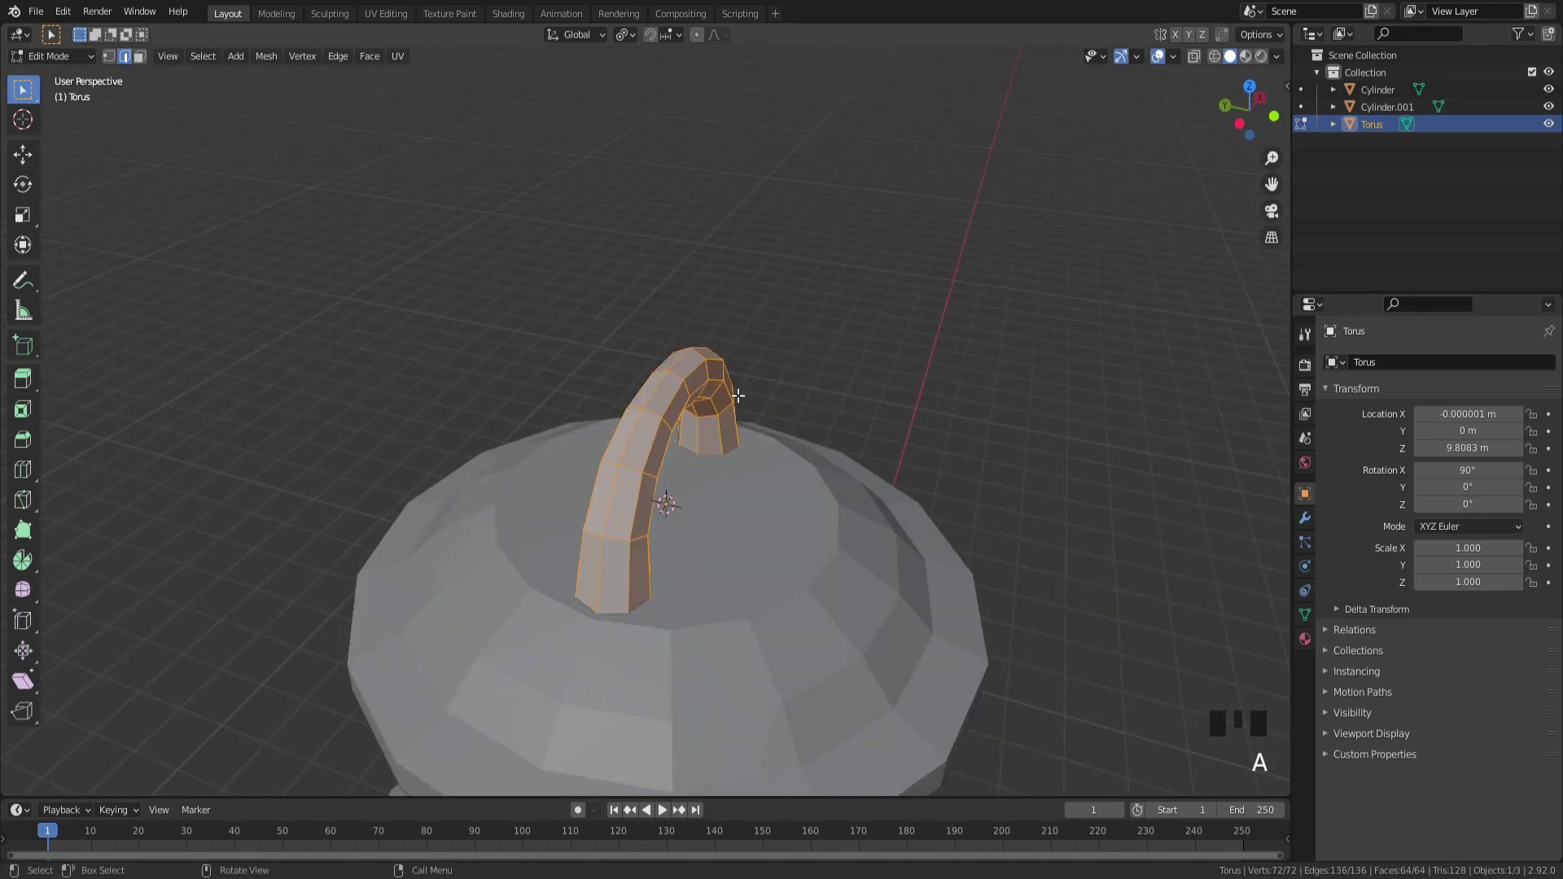
Step: Shrink/fatten the handle tube by about 0.066 m and leave Edit Mode to inspect it
key("alt+s")
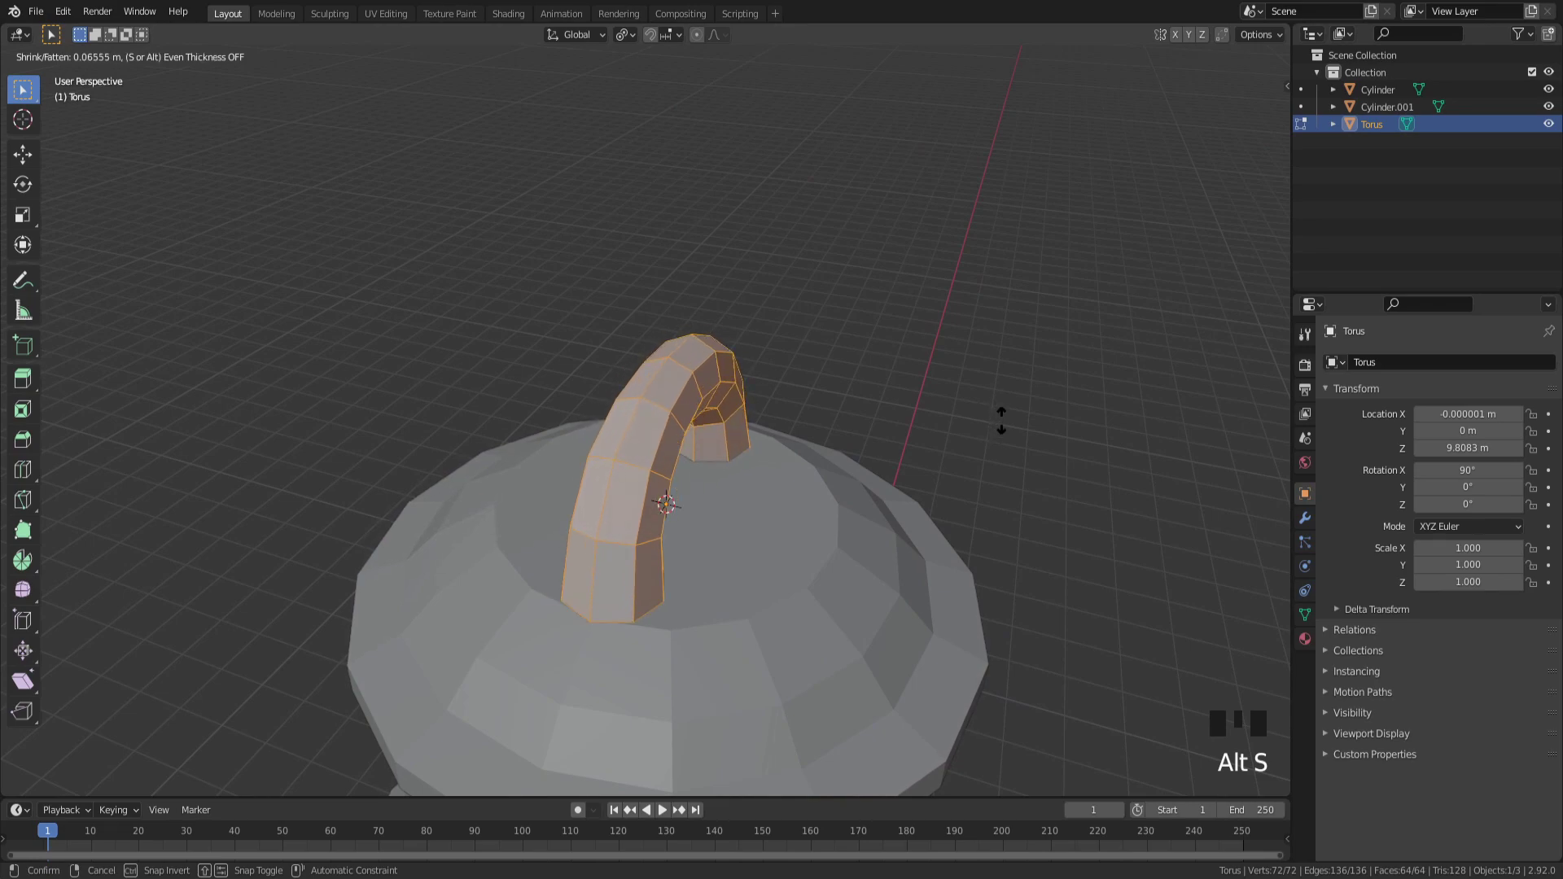
key("Tab")
scroll("down", 3)
left_click(1040, 447)
left_click_drag(1042, 443, 882, 416)
scroll("down", 3)
left_click_drag(885, 411, 939, 478)
scroll("up", 3)
Step: Select the lid object and view the can from the right side
scroll("down", 3)
scroll("up", 3)
scroll("down", 3)
left_click_drag(952, 508, 651, 317)
left_click(651, 317)
key("KP_3")
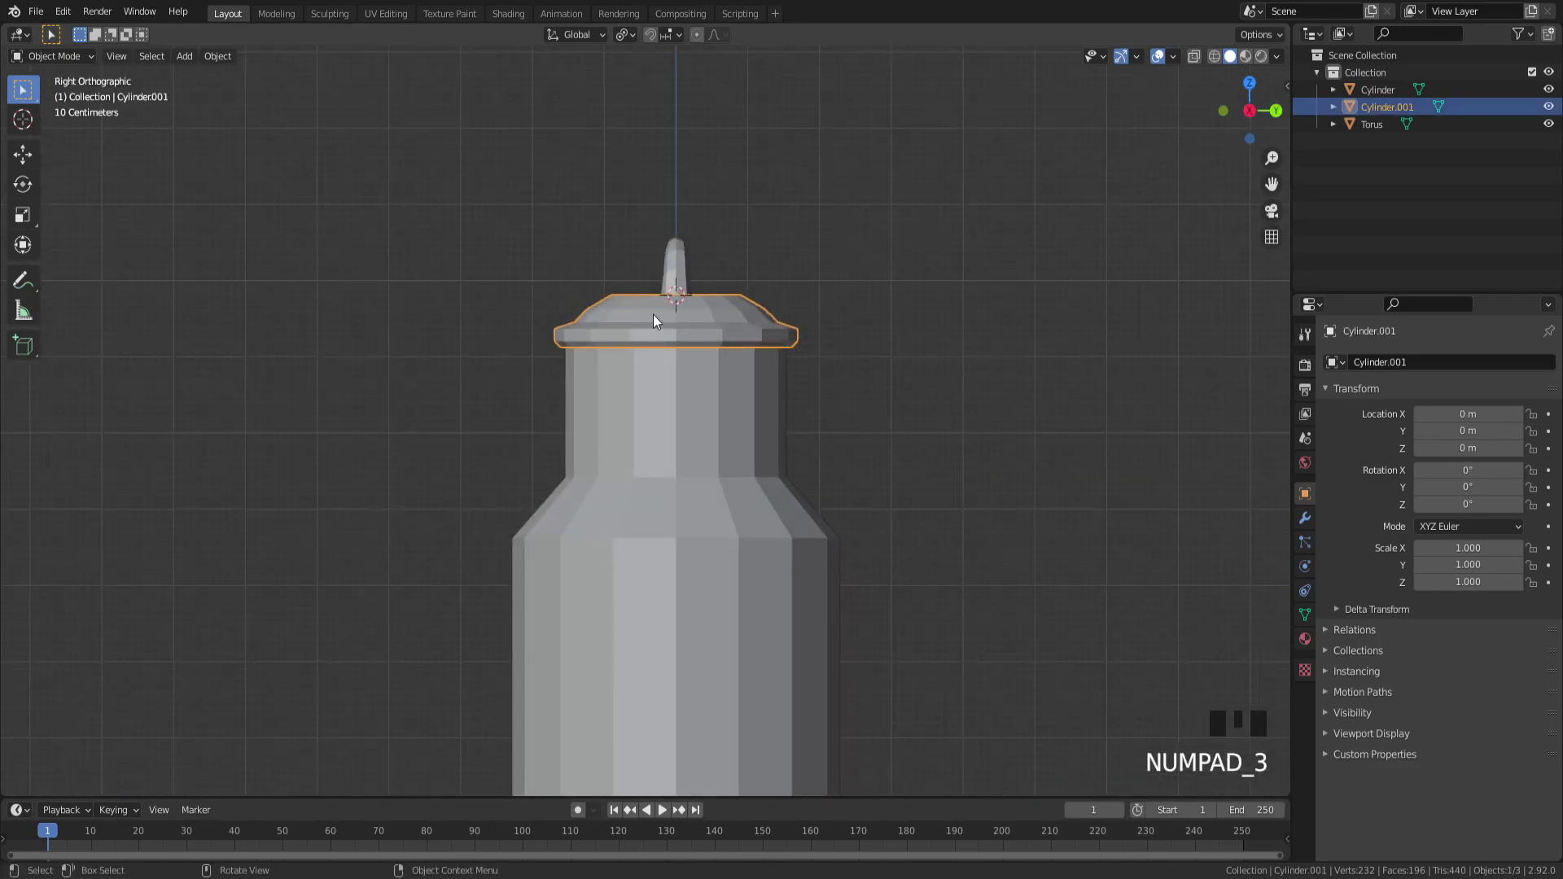
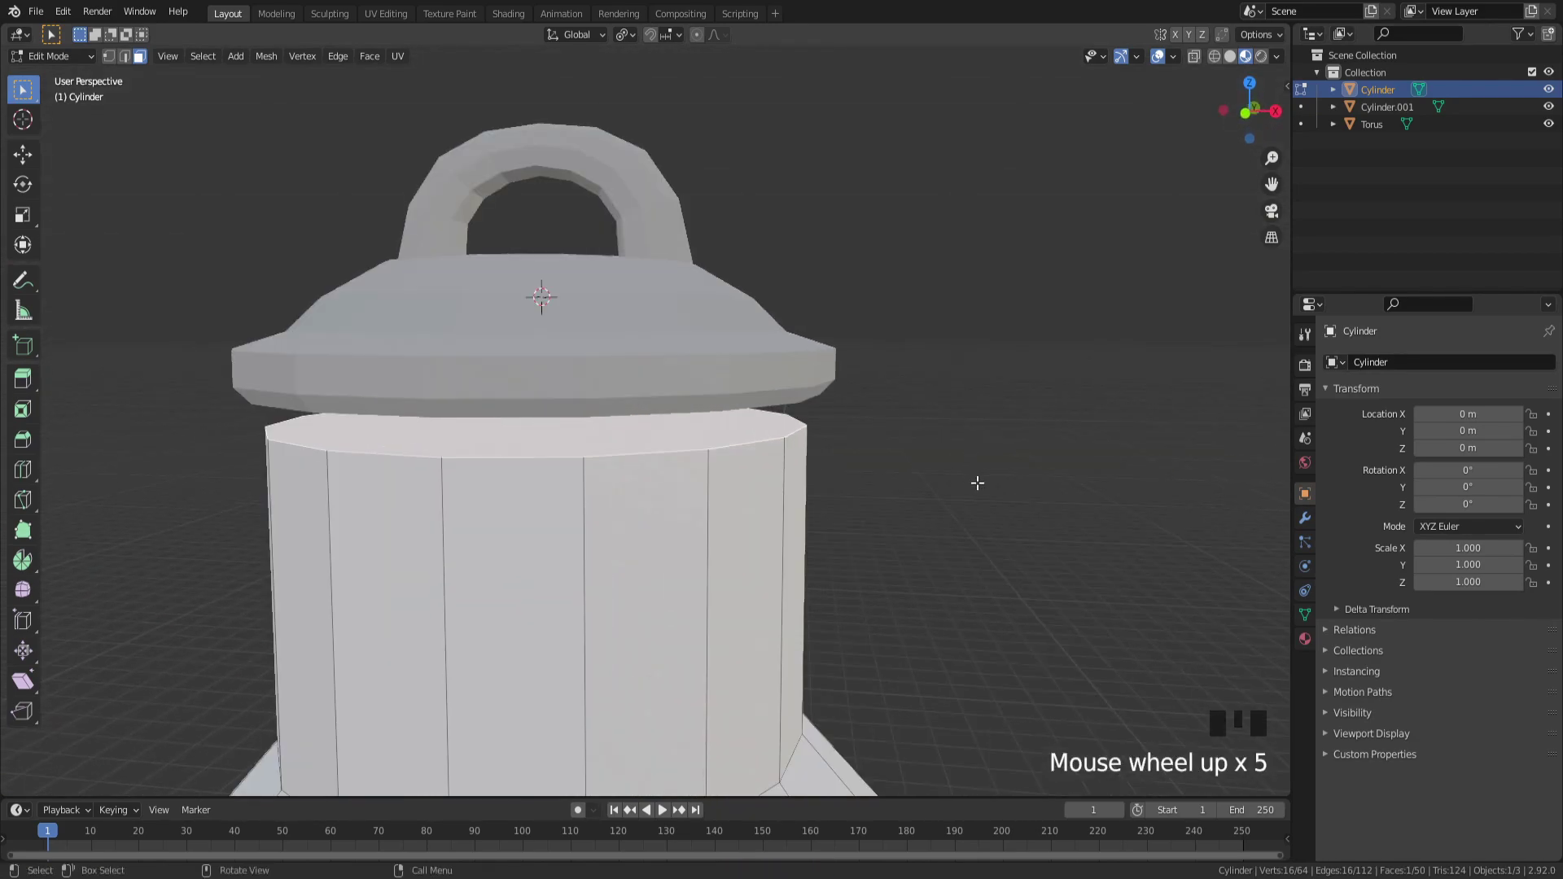
Step: Extrude the neck's top ring about 0.029 m and scale it to roughly 1.093 from top view
key("e")
key("s")
key("KP_7")
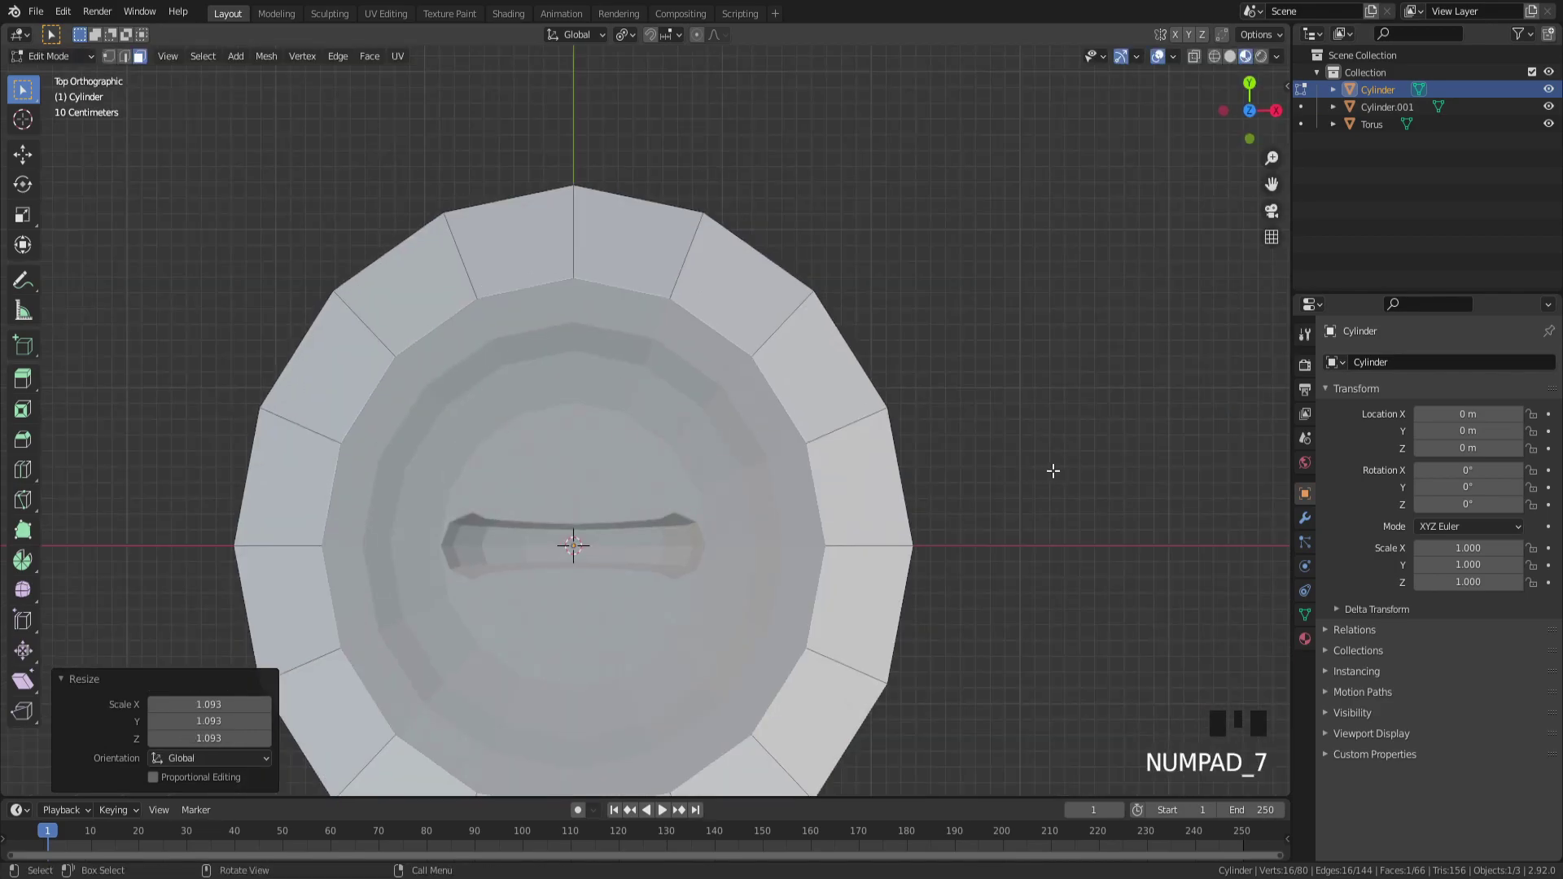
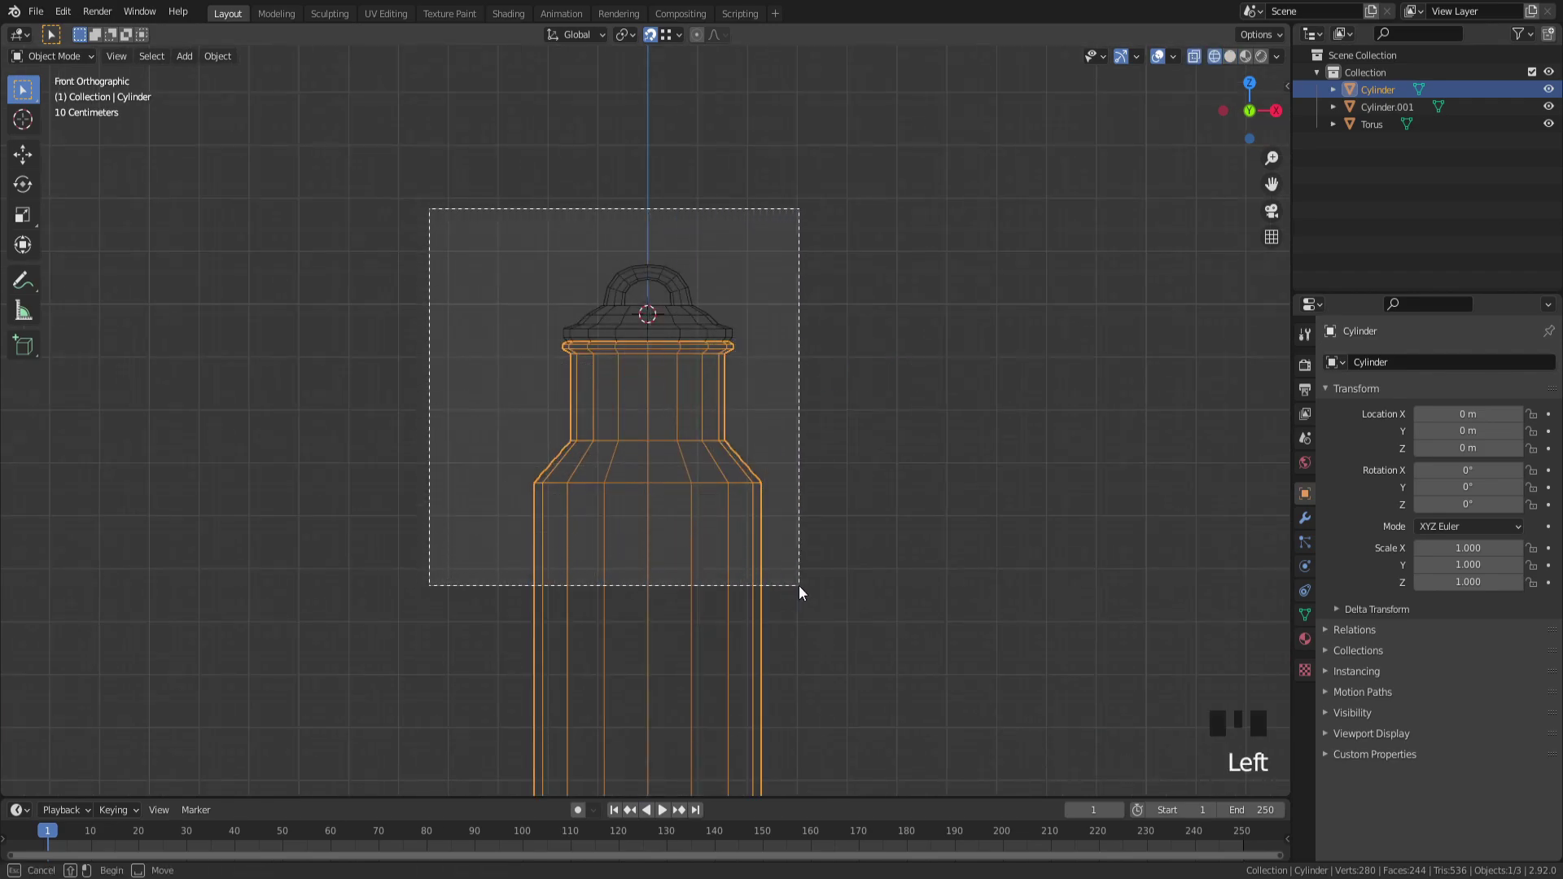
Step: Enter multi-object Edit Mode on the body, lid and handle together
key("Tab")
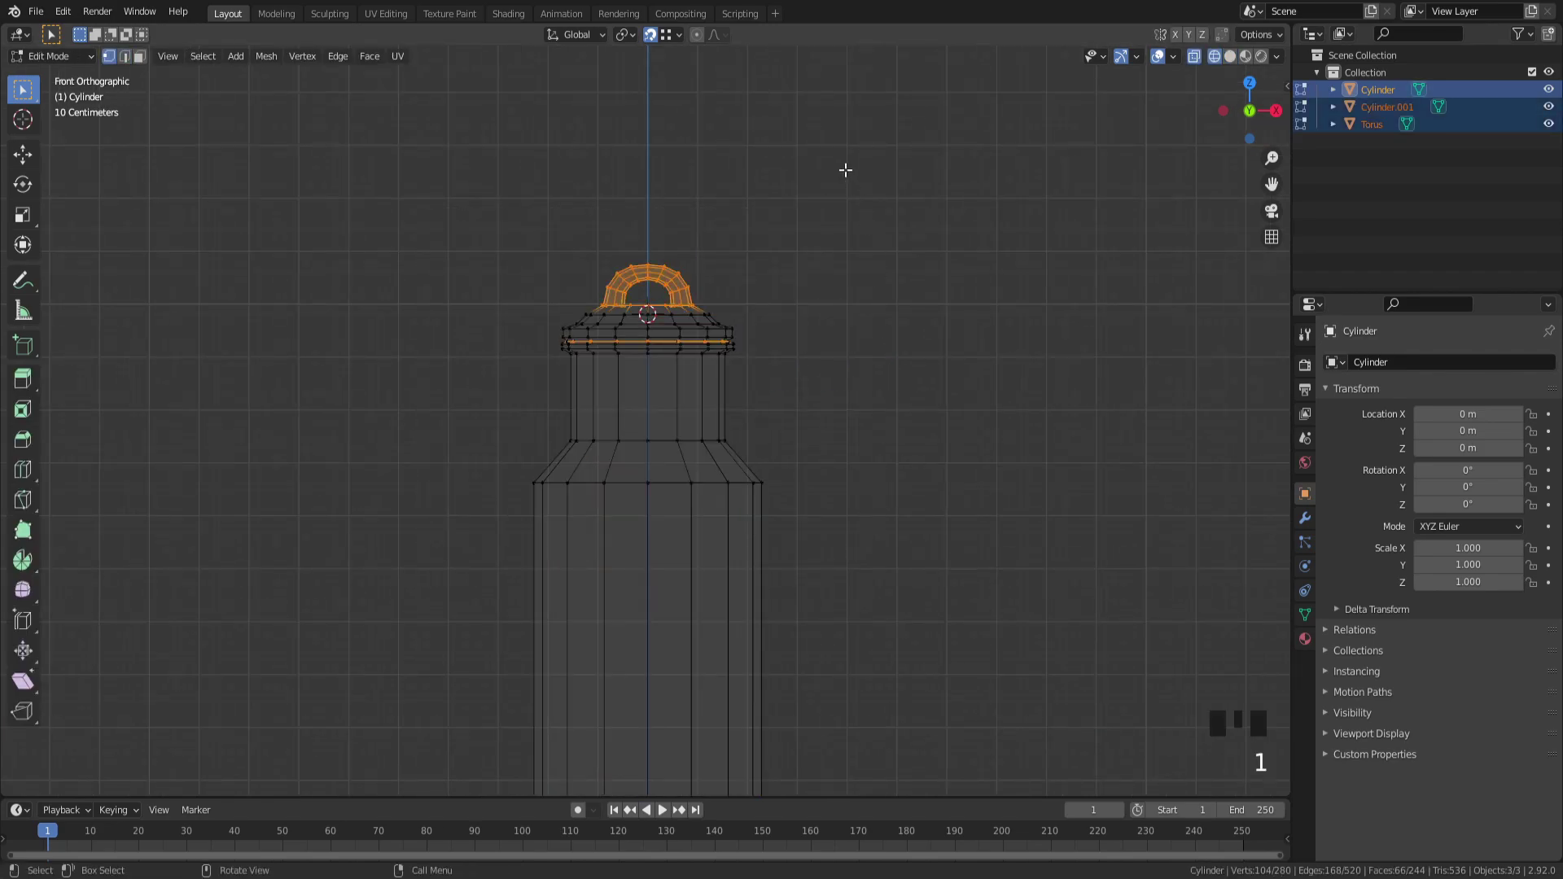
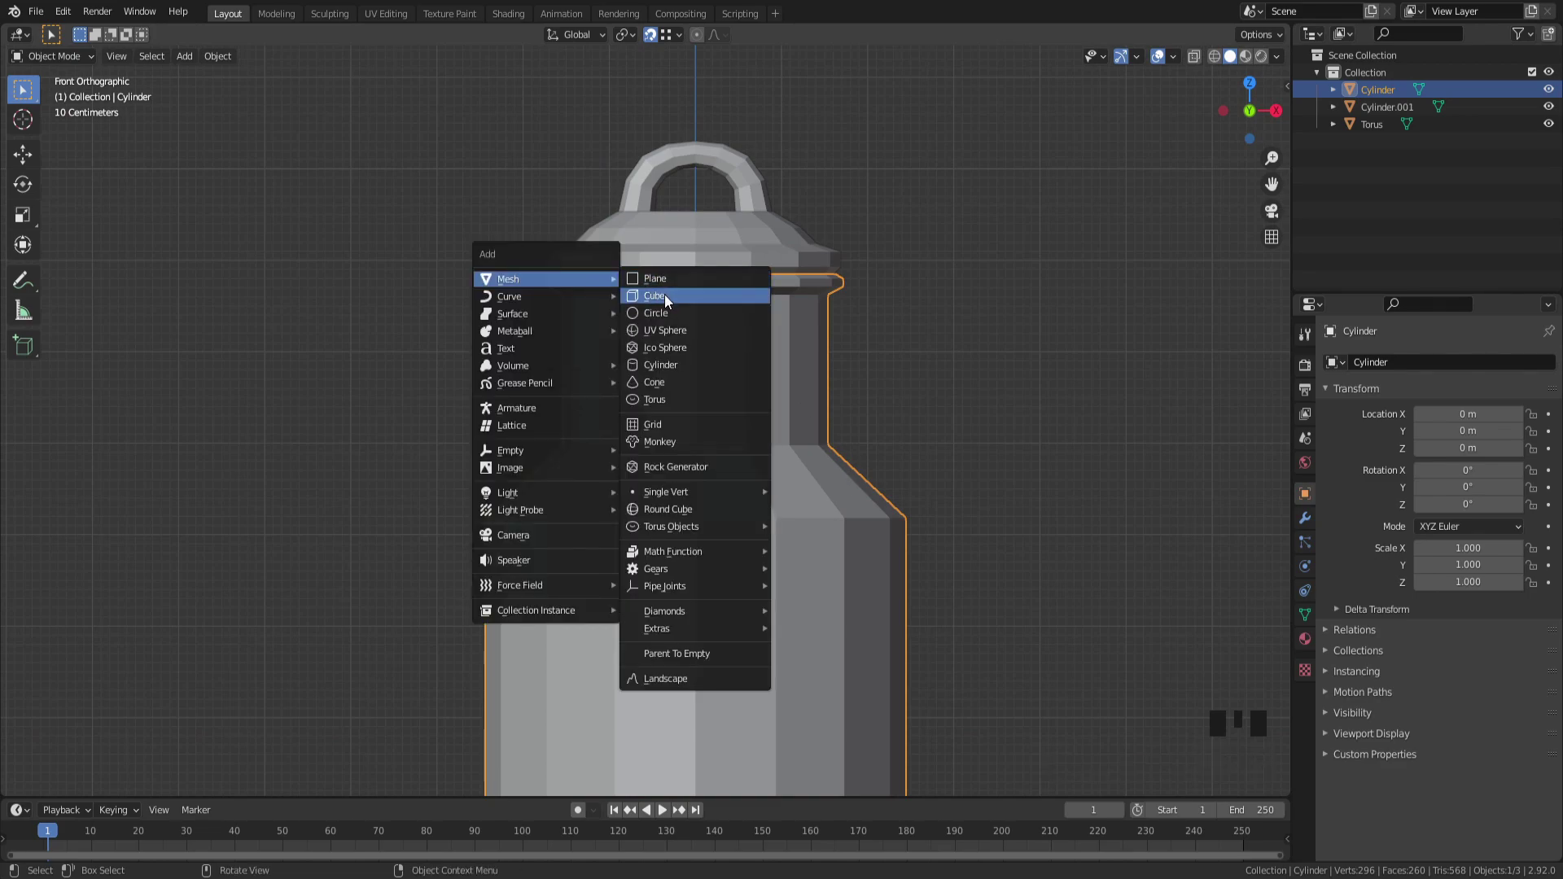
Step: Shrink the new cube into a thin bar on the can's neck and lift it slightly
left_click_drag(691, 321, 1052, 386)
key("Tab")
key("s")
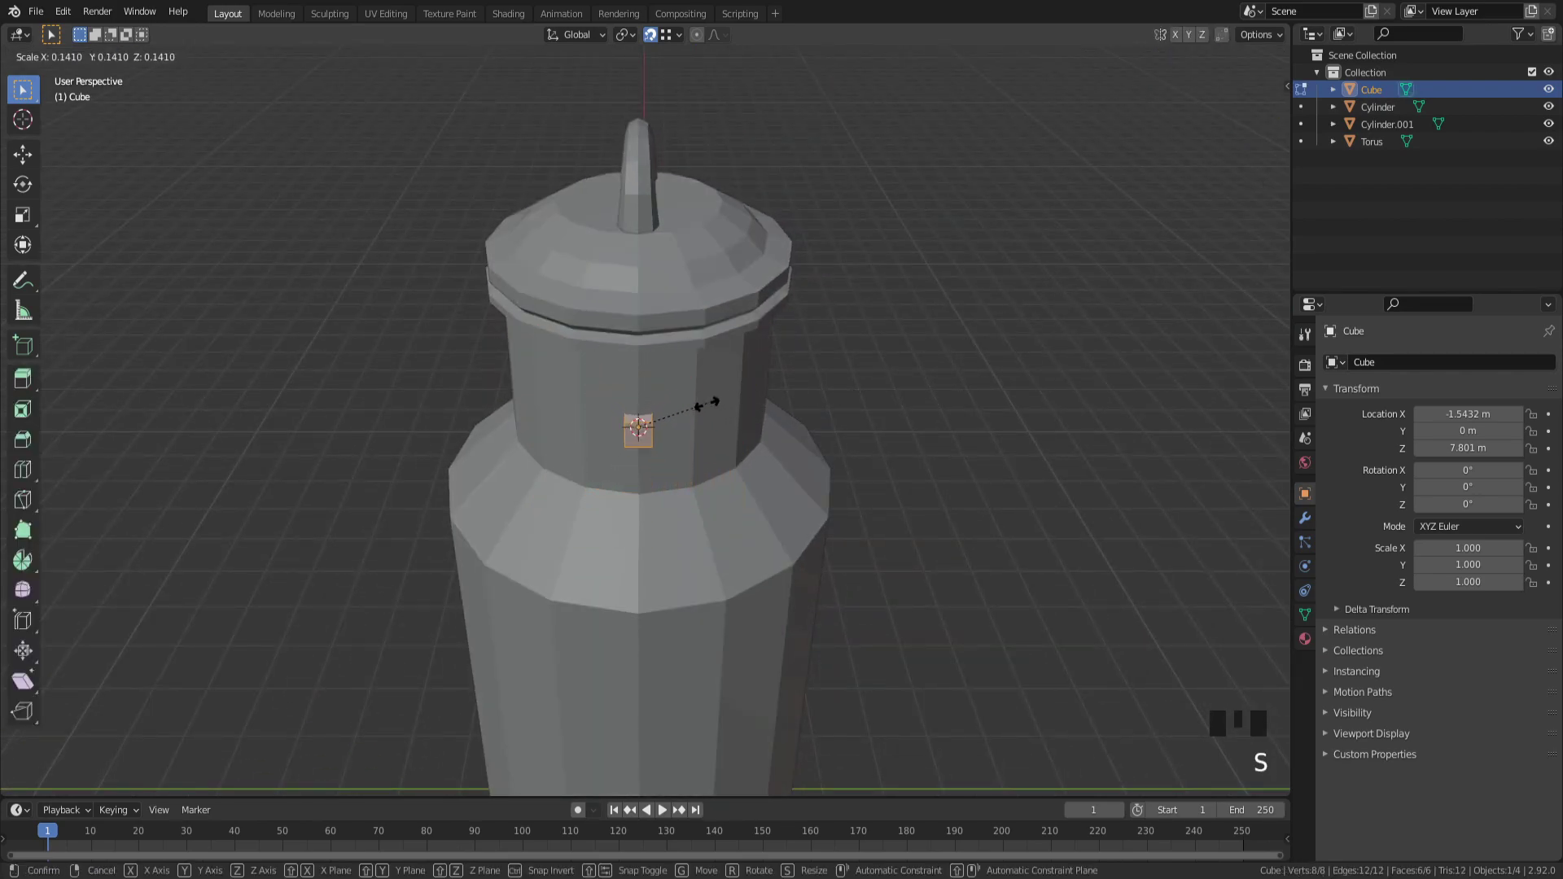
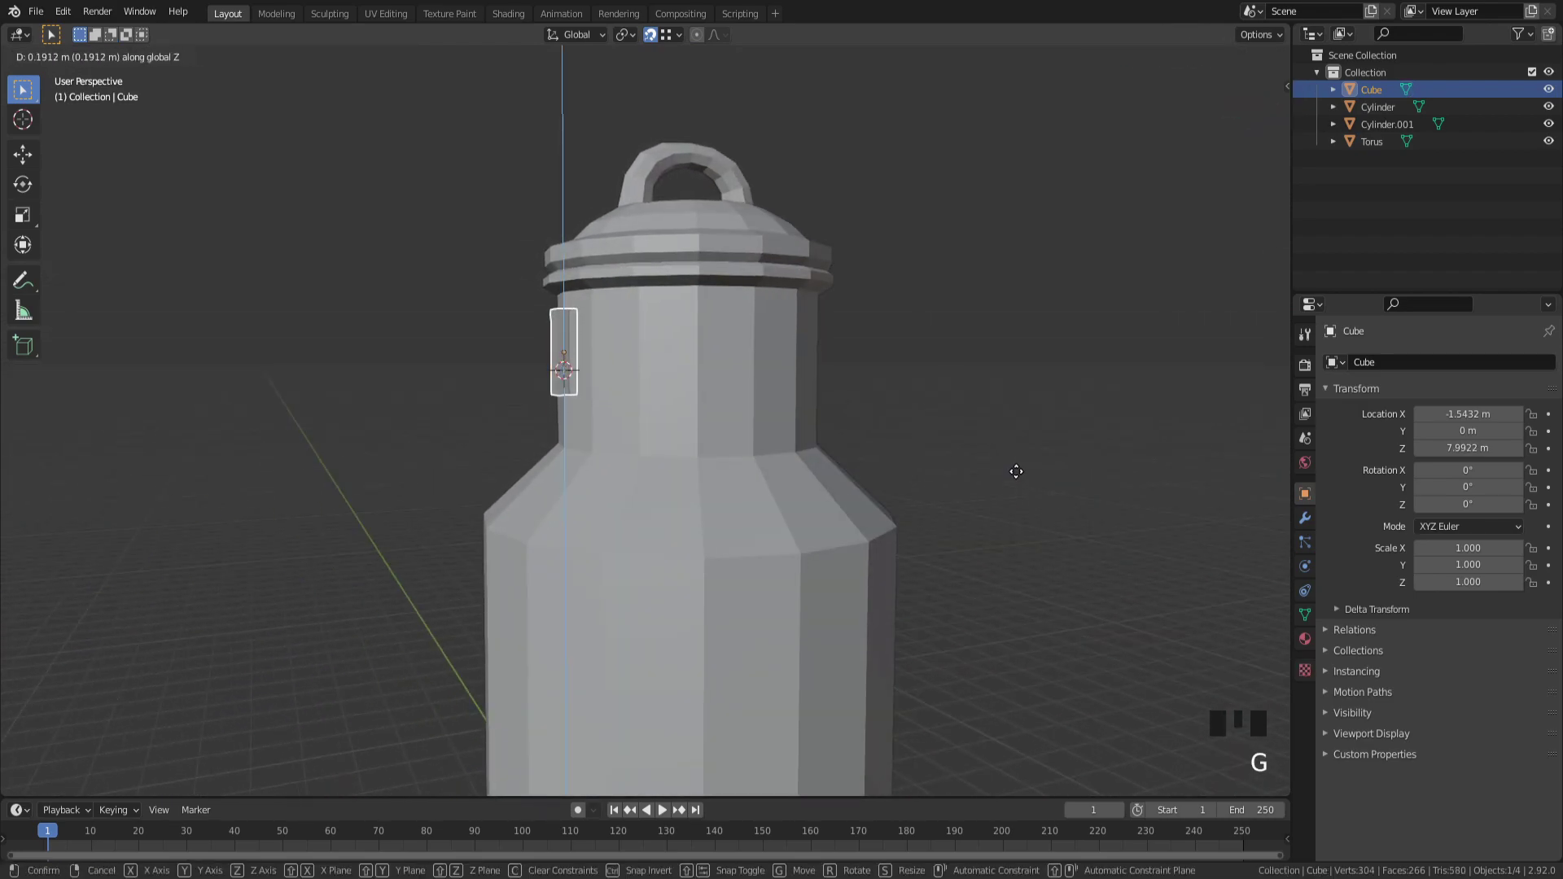
key("KP_3")
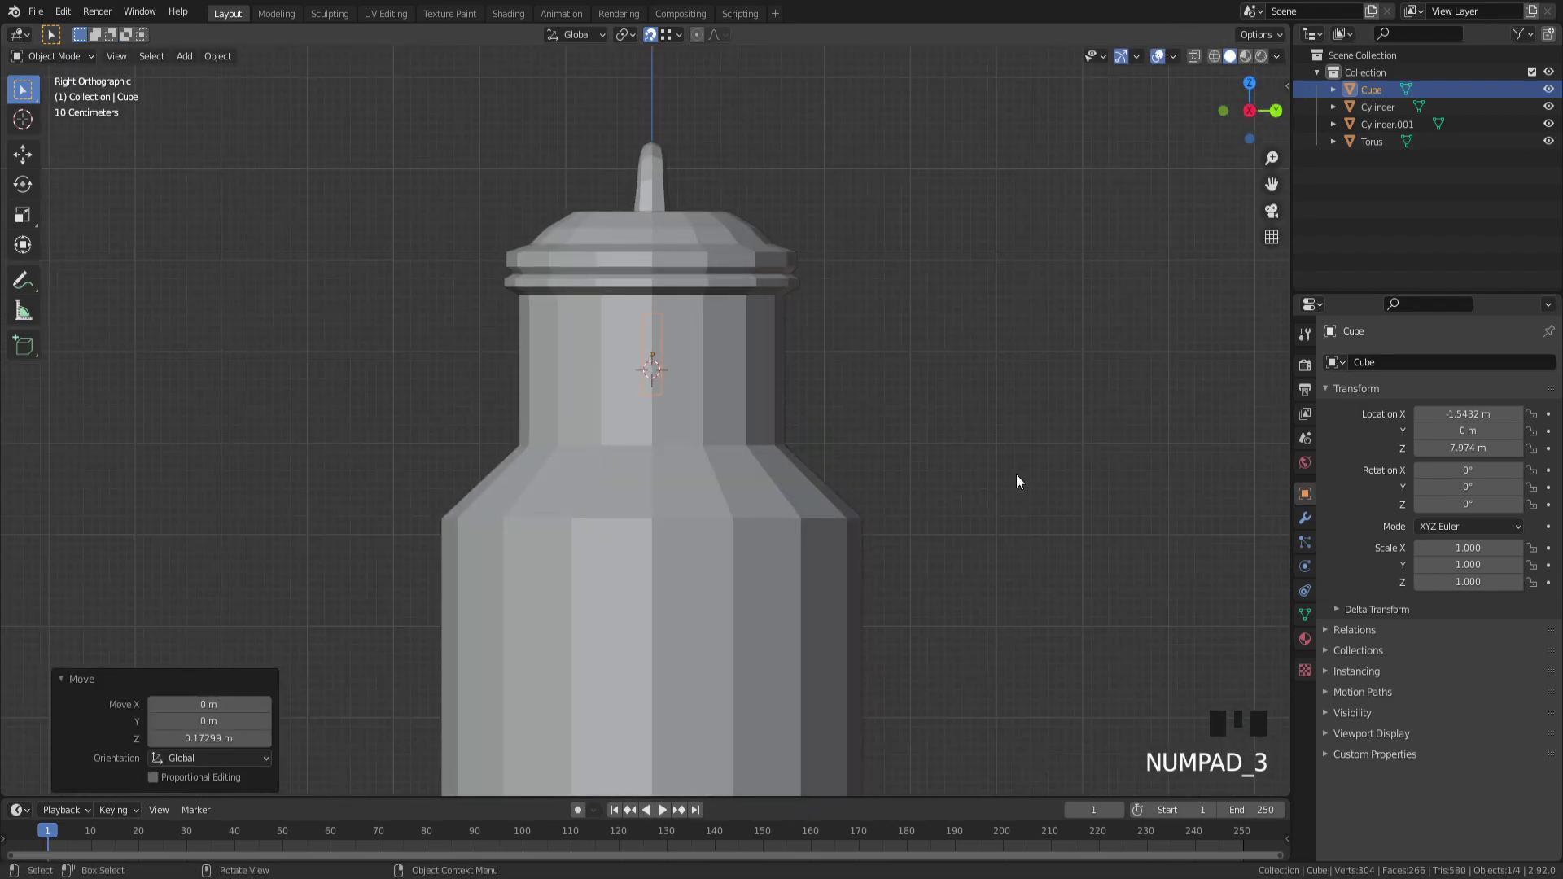
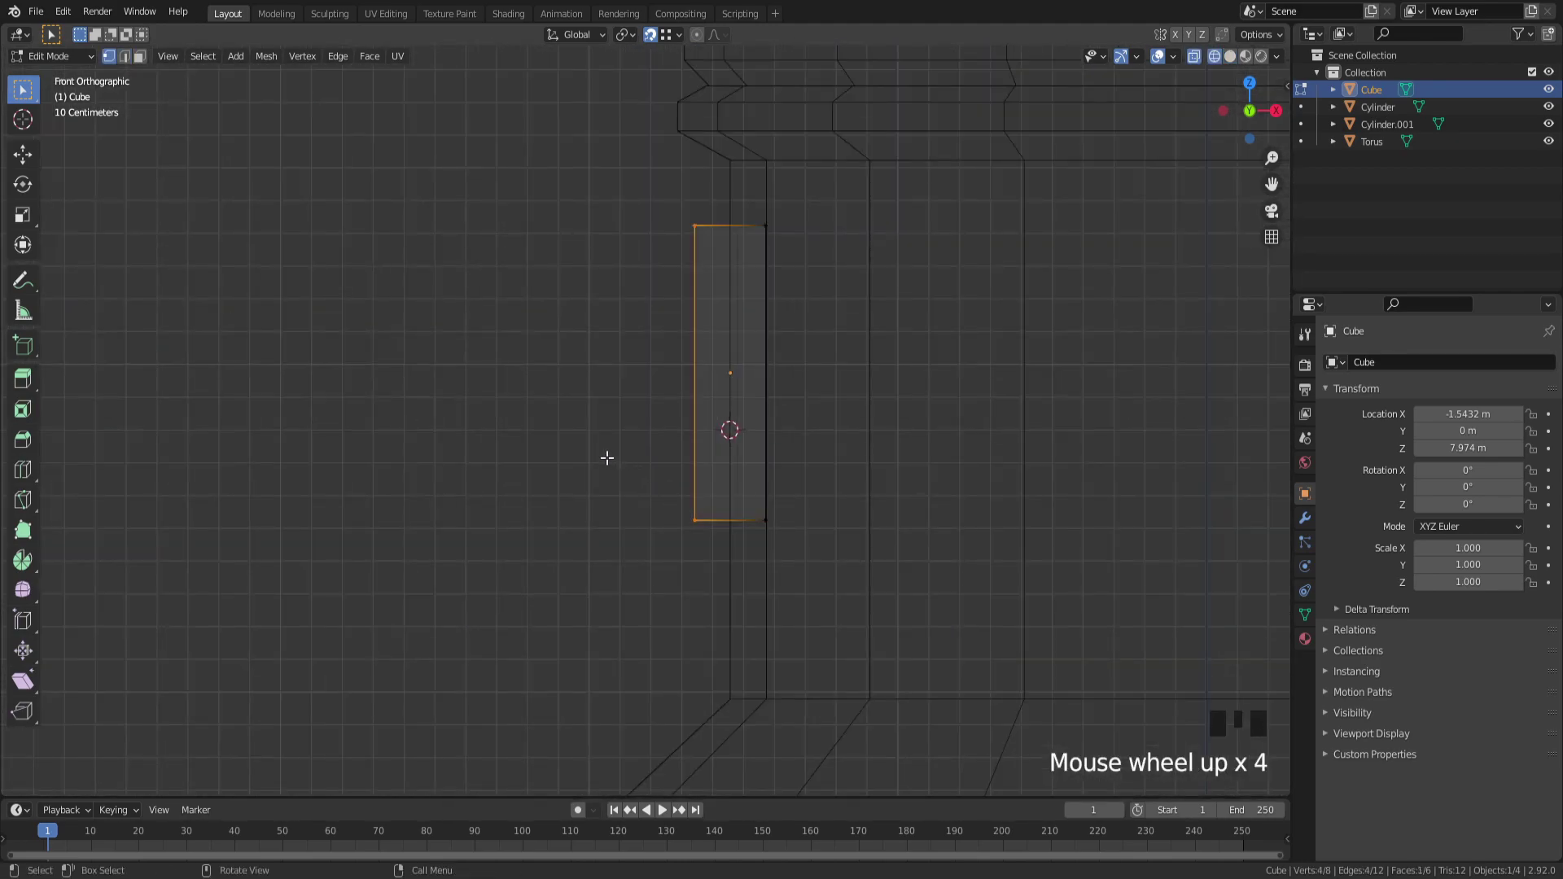
Step: Extrude the block's side outward into a flap jutting away from the can's neck
key("g")
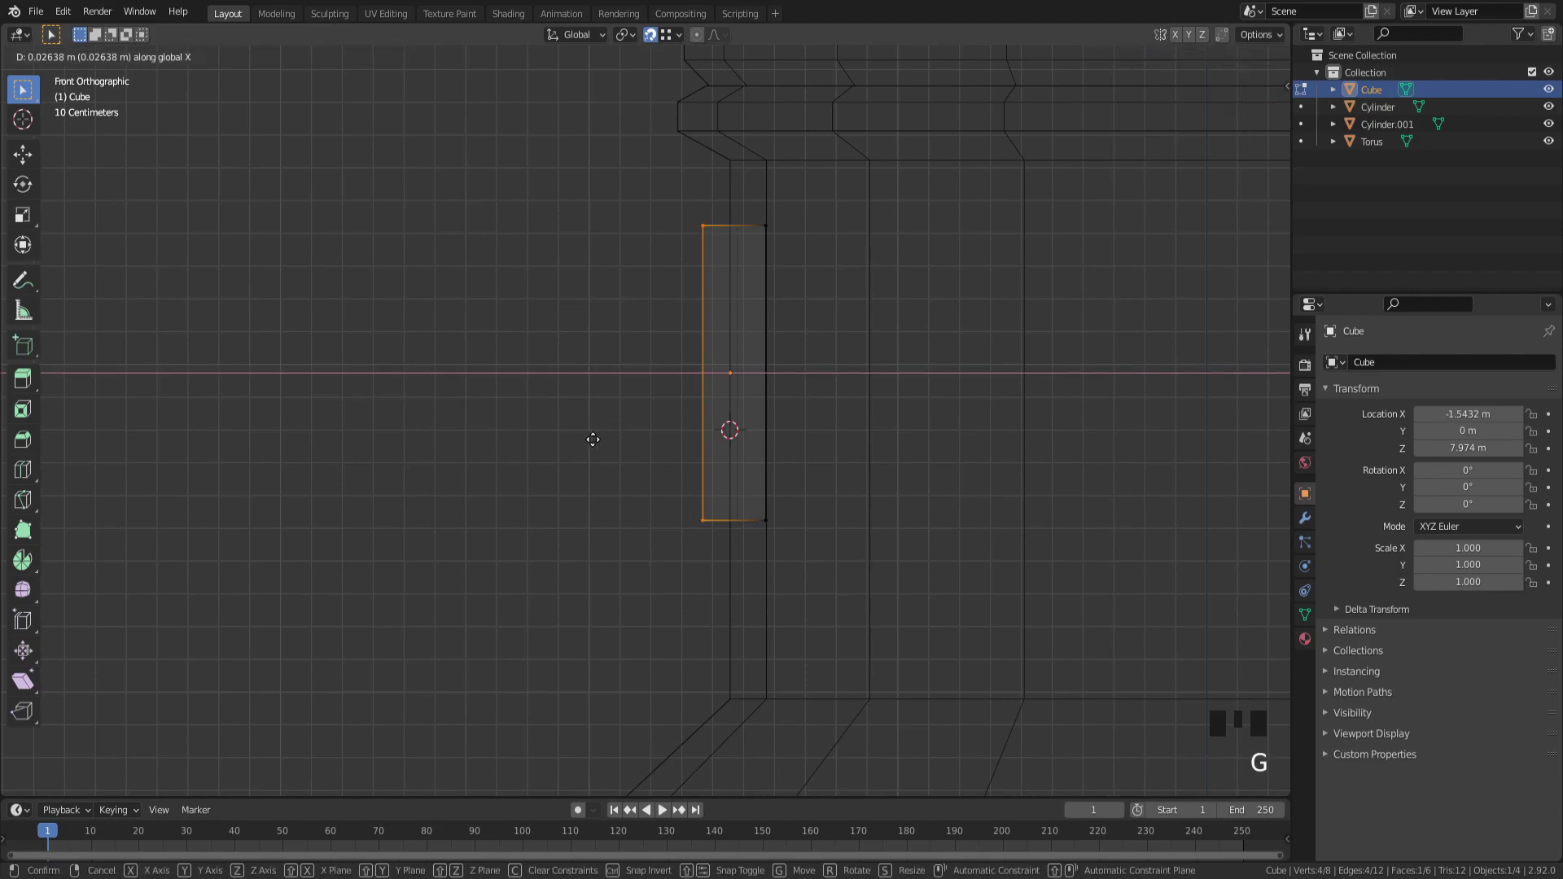
scroll("down", 3)
key("e")
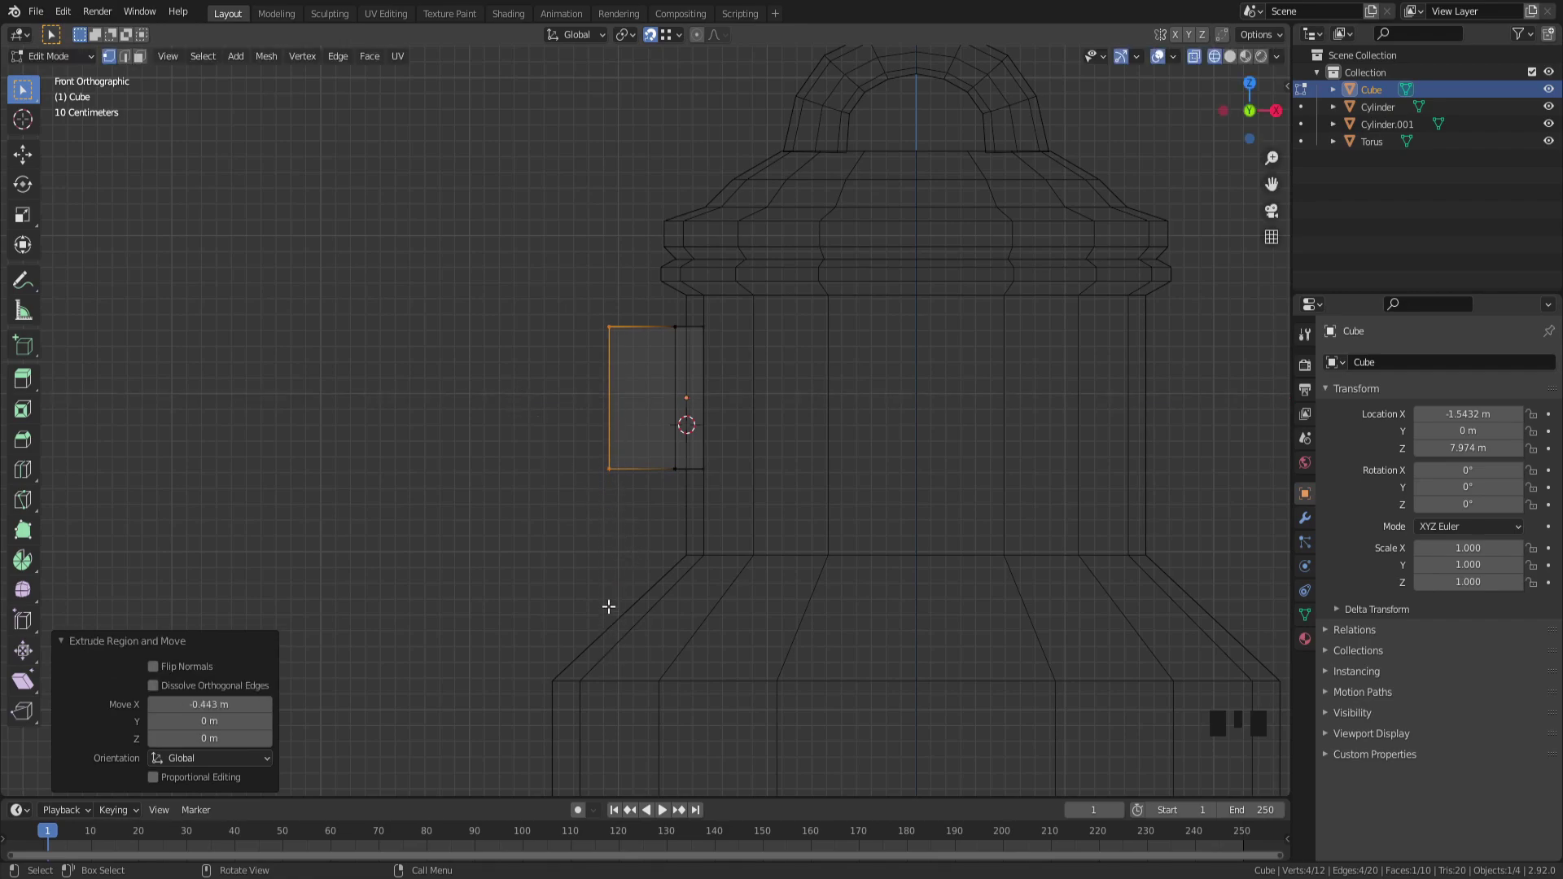
key("g")
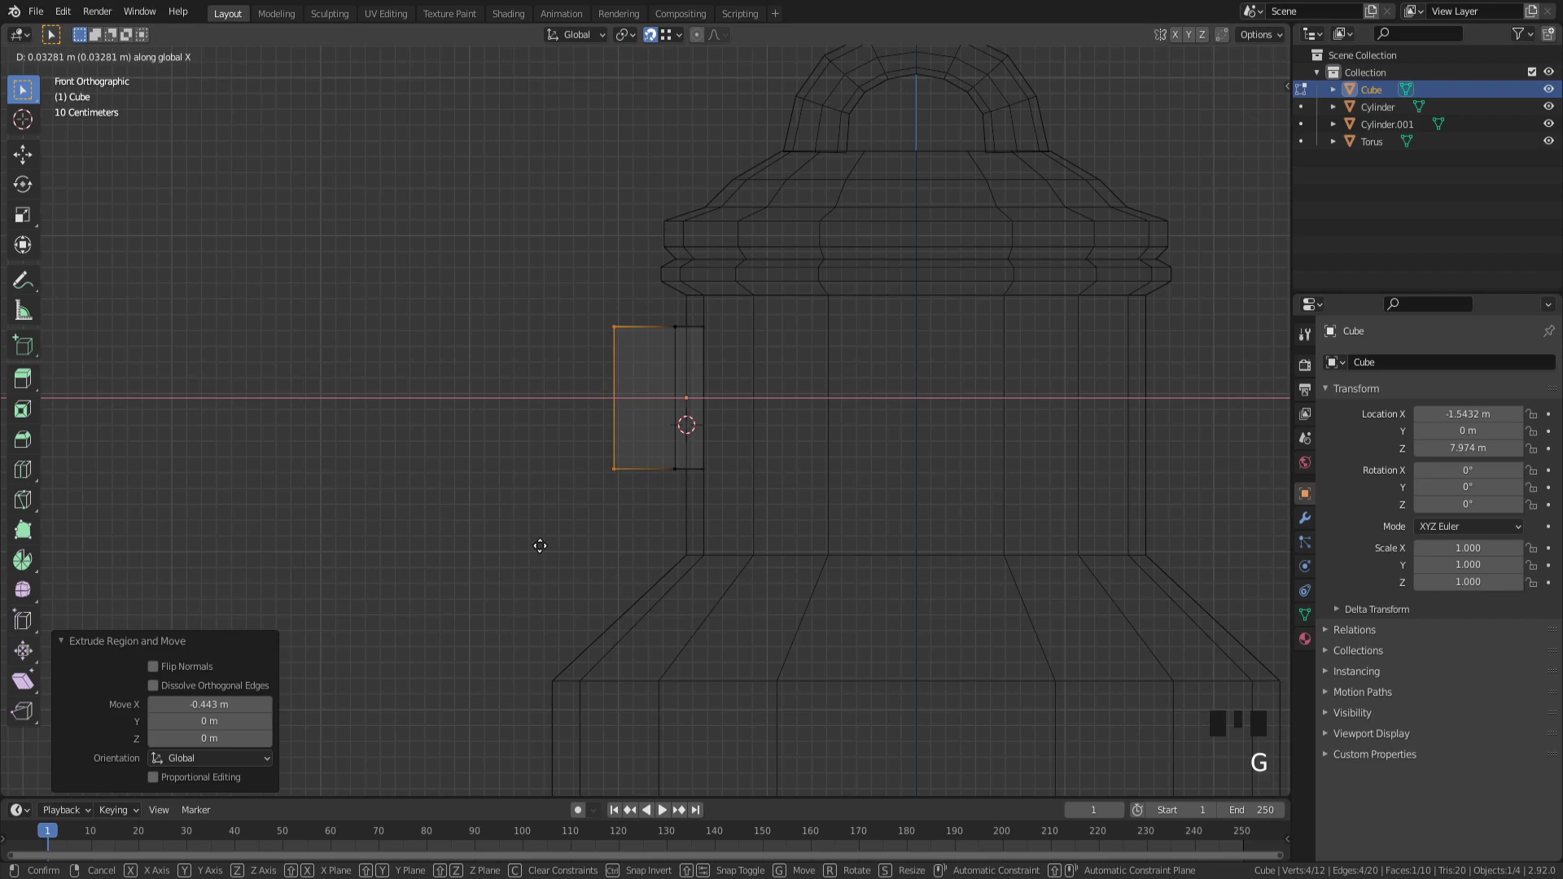
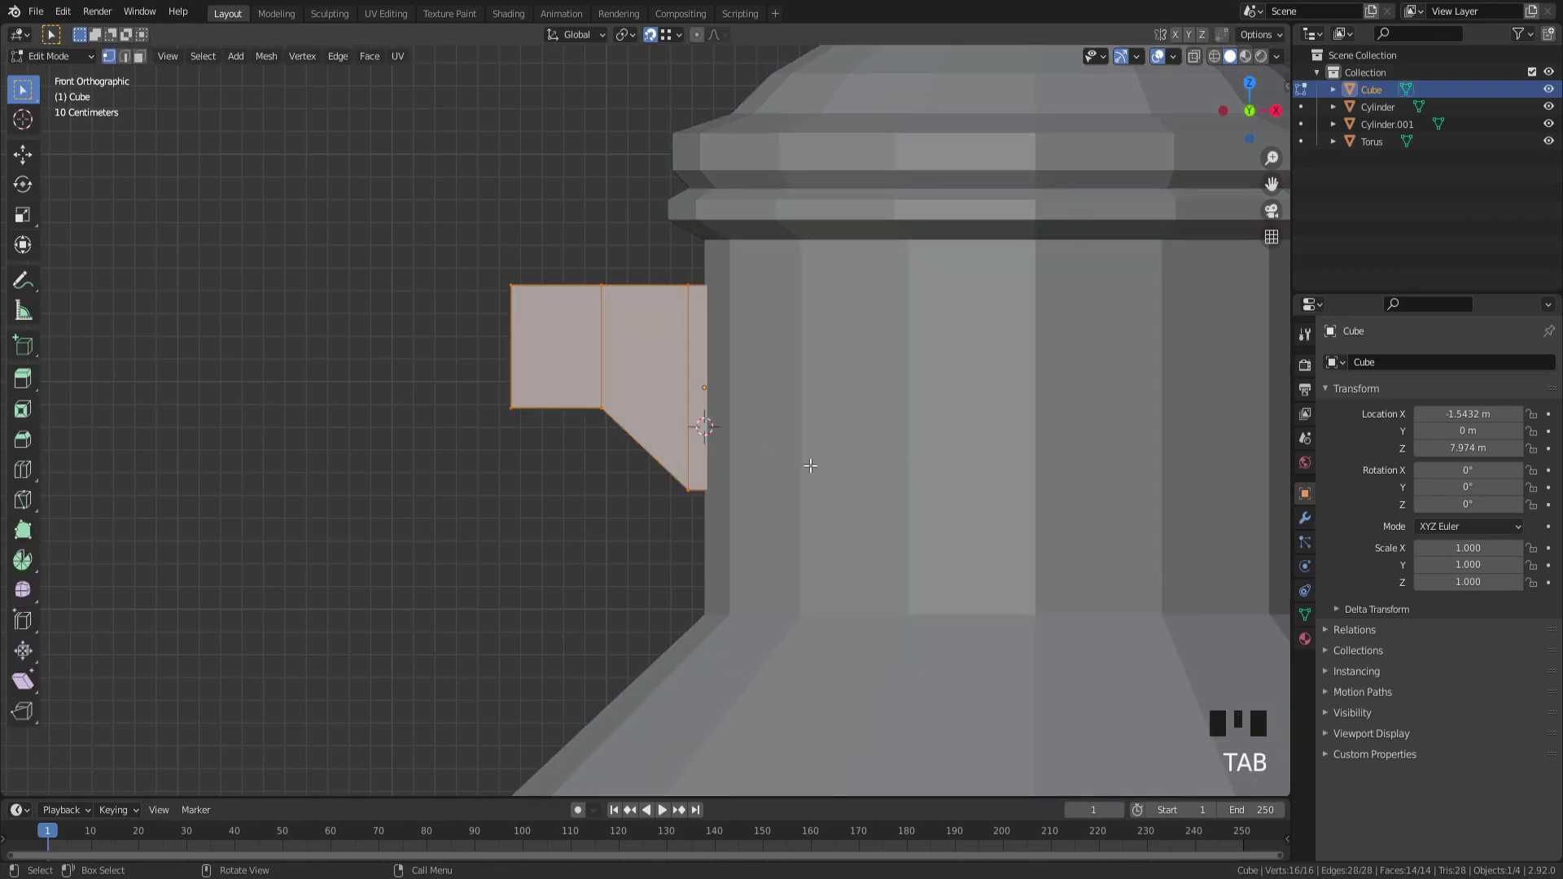
Step: Slide the inner edge in wireframe to slant the bracket's underside and give it thickness
scroll("down", 3)
key("z")
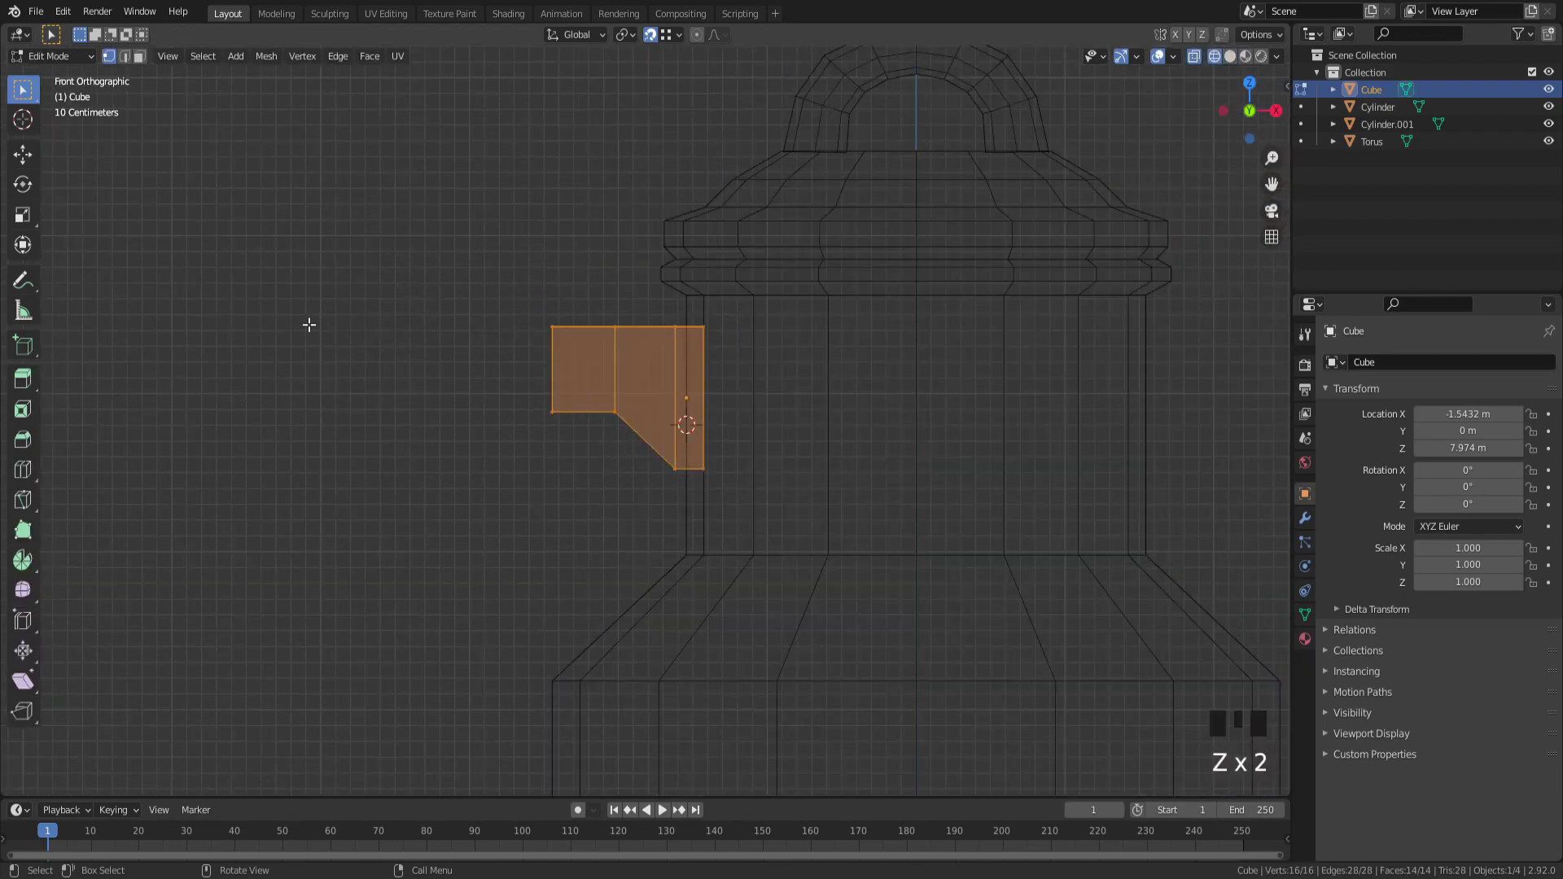
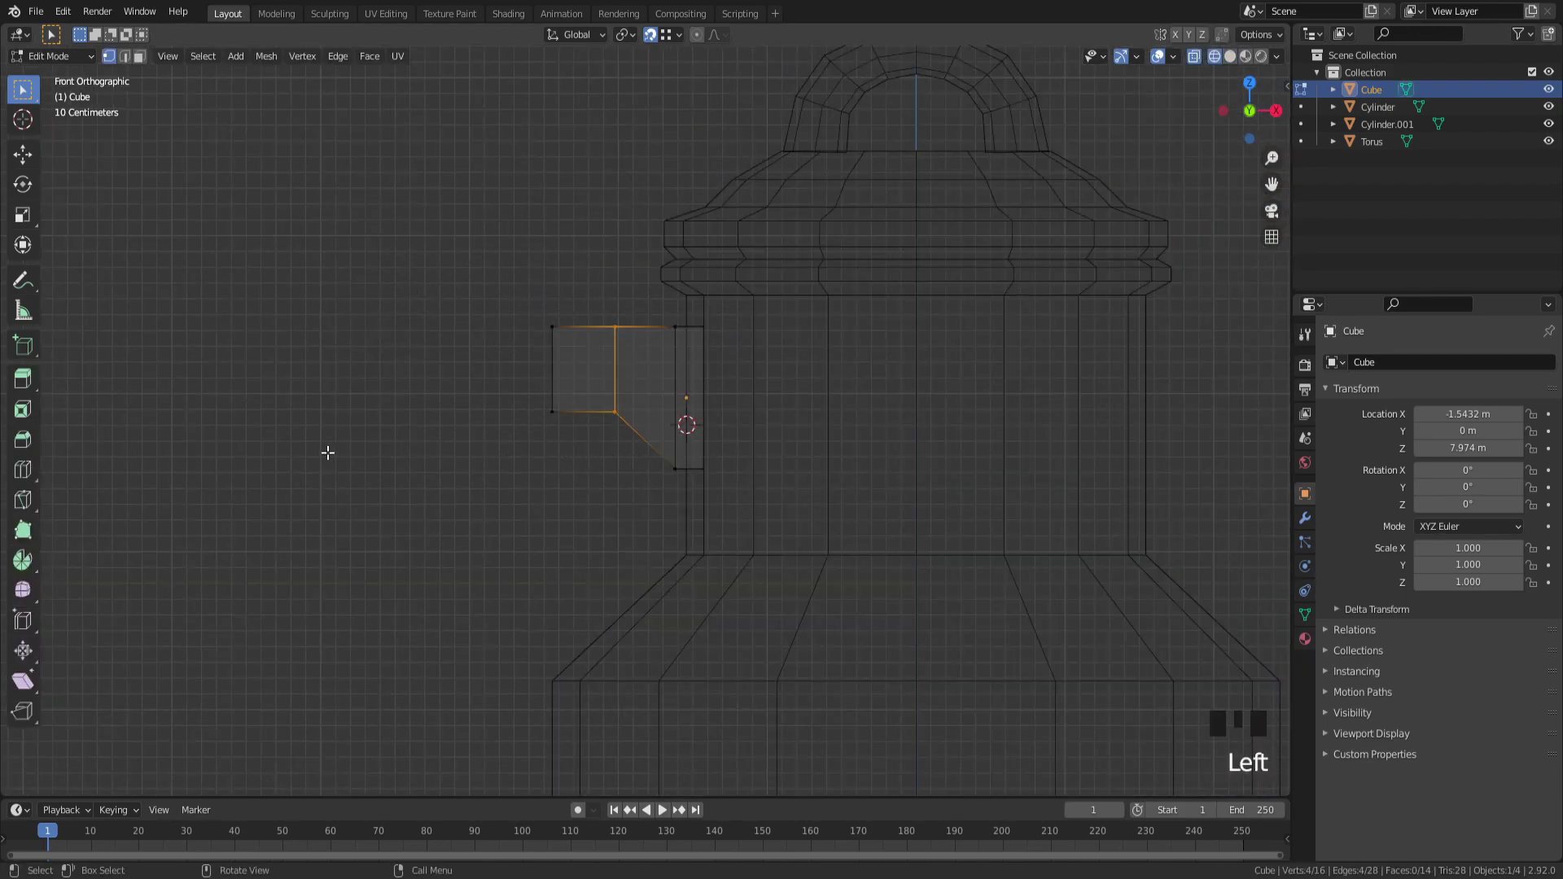
key("g")
key("g")
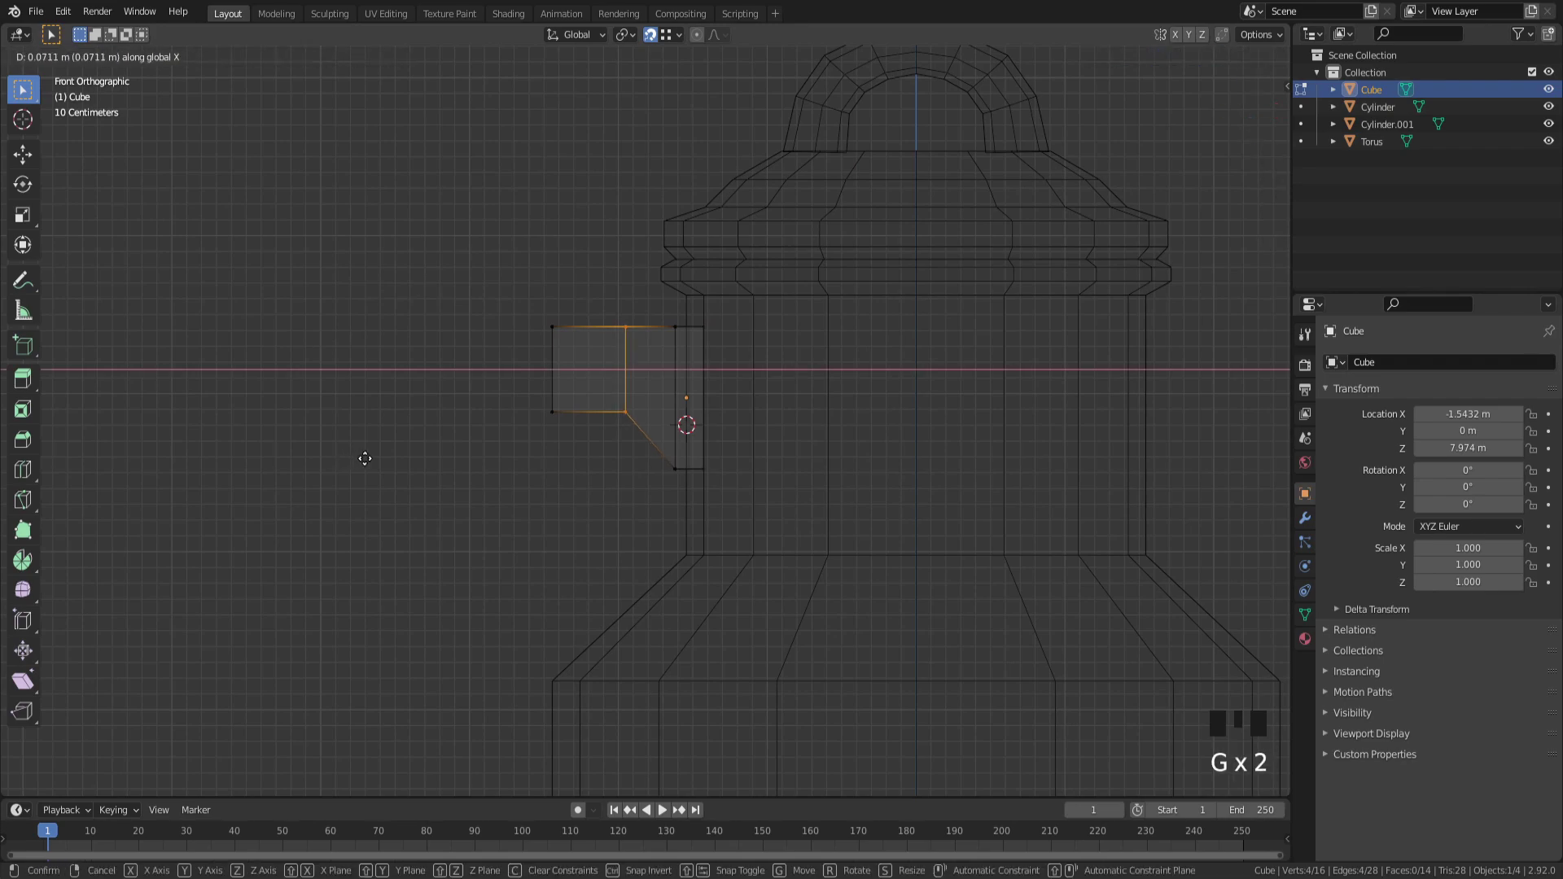
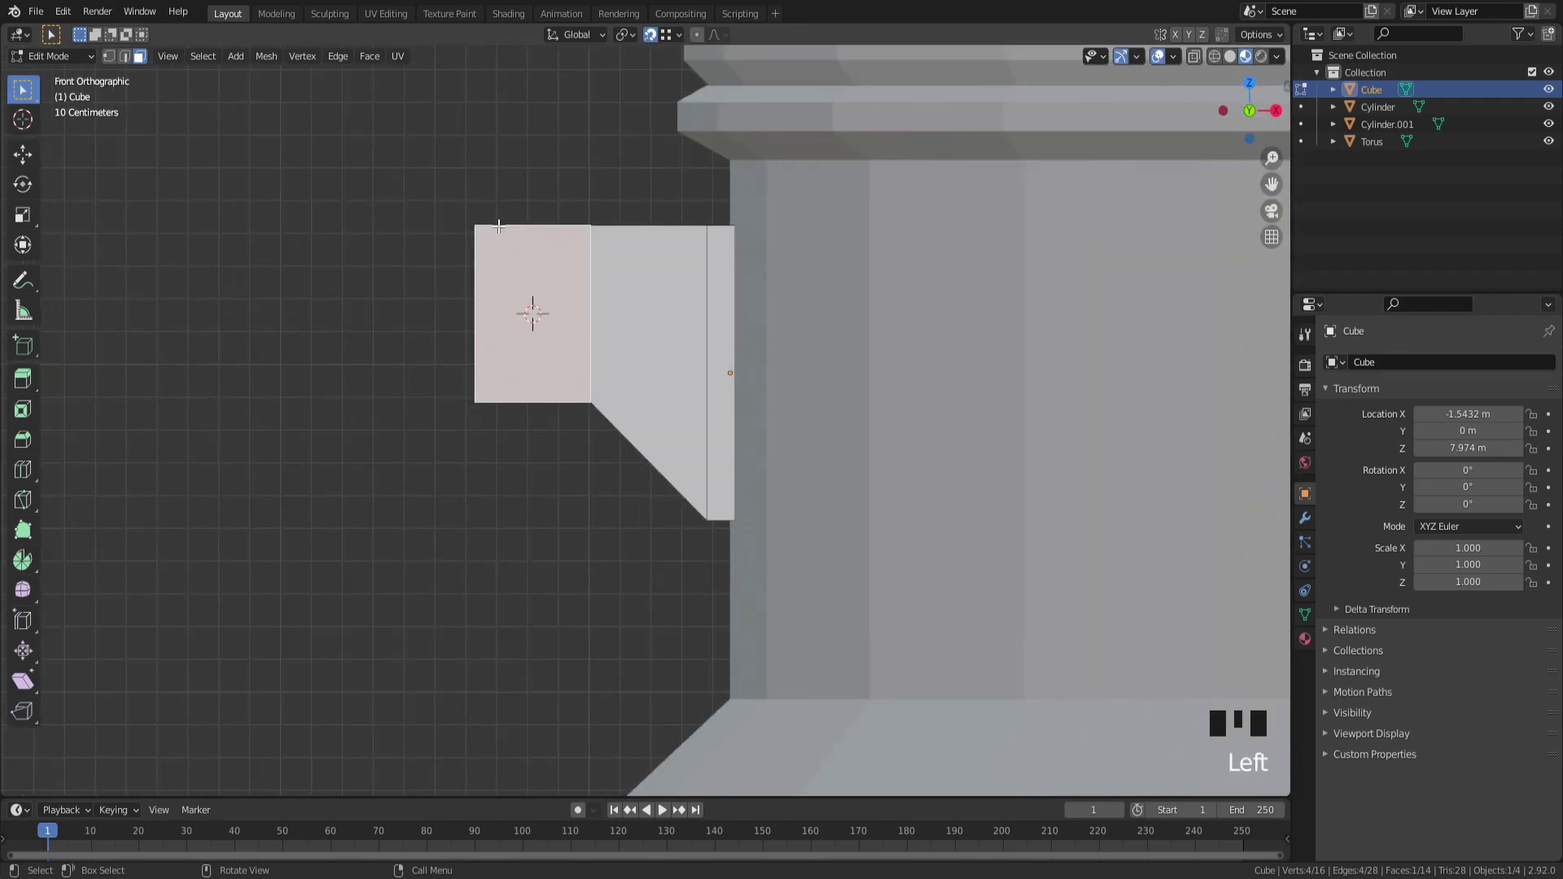
key("shift+s")
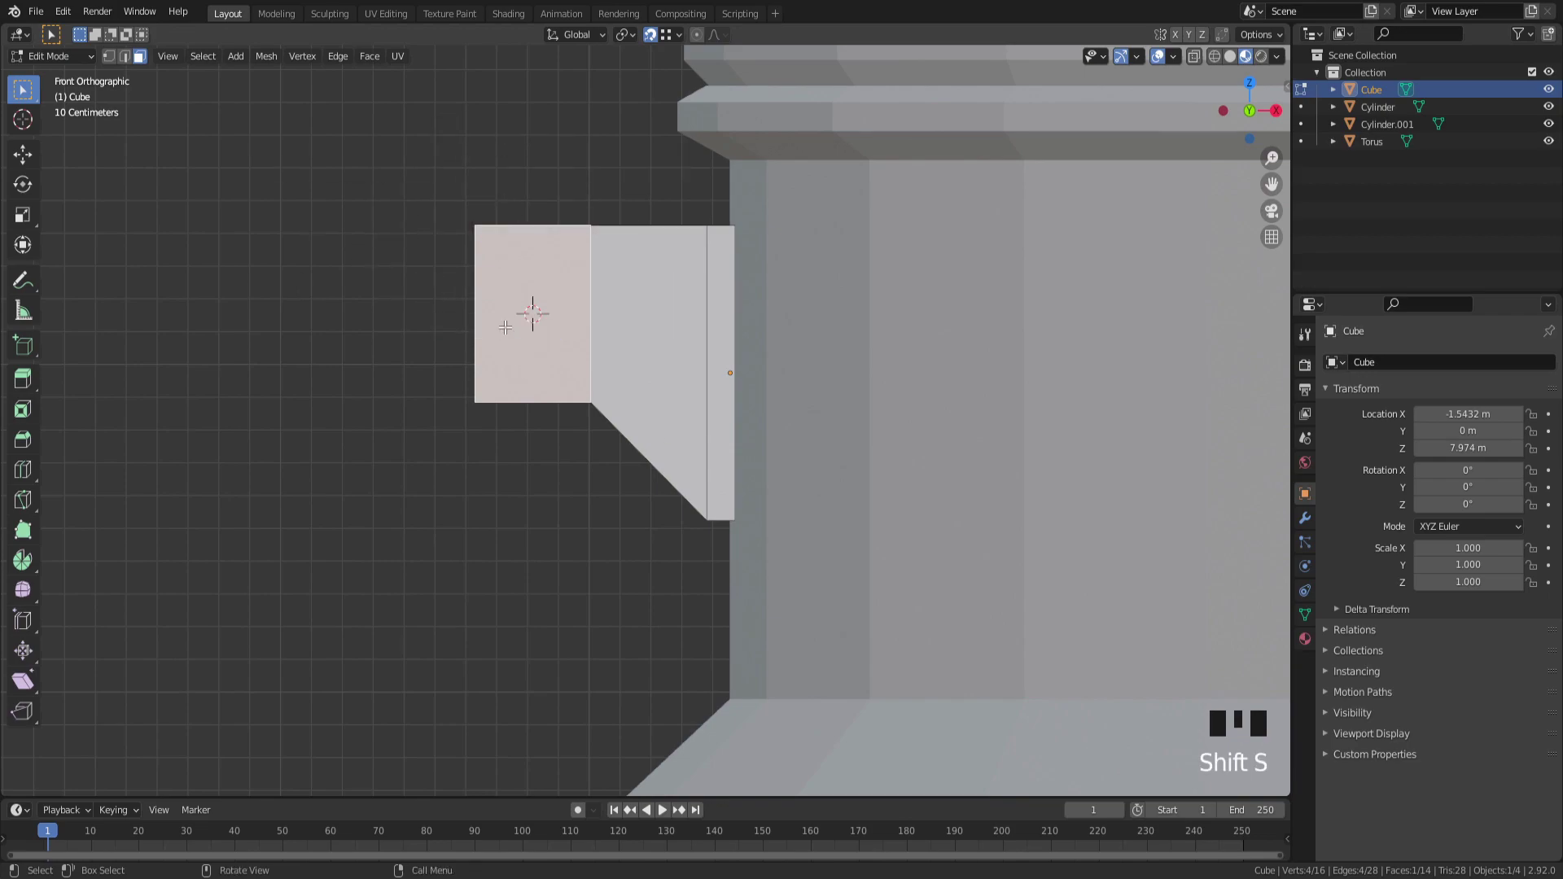
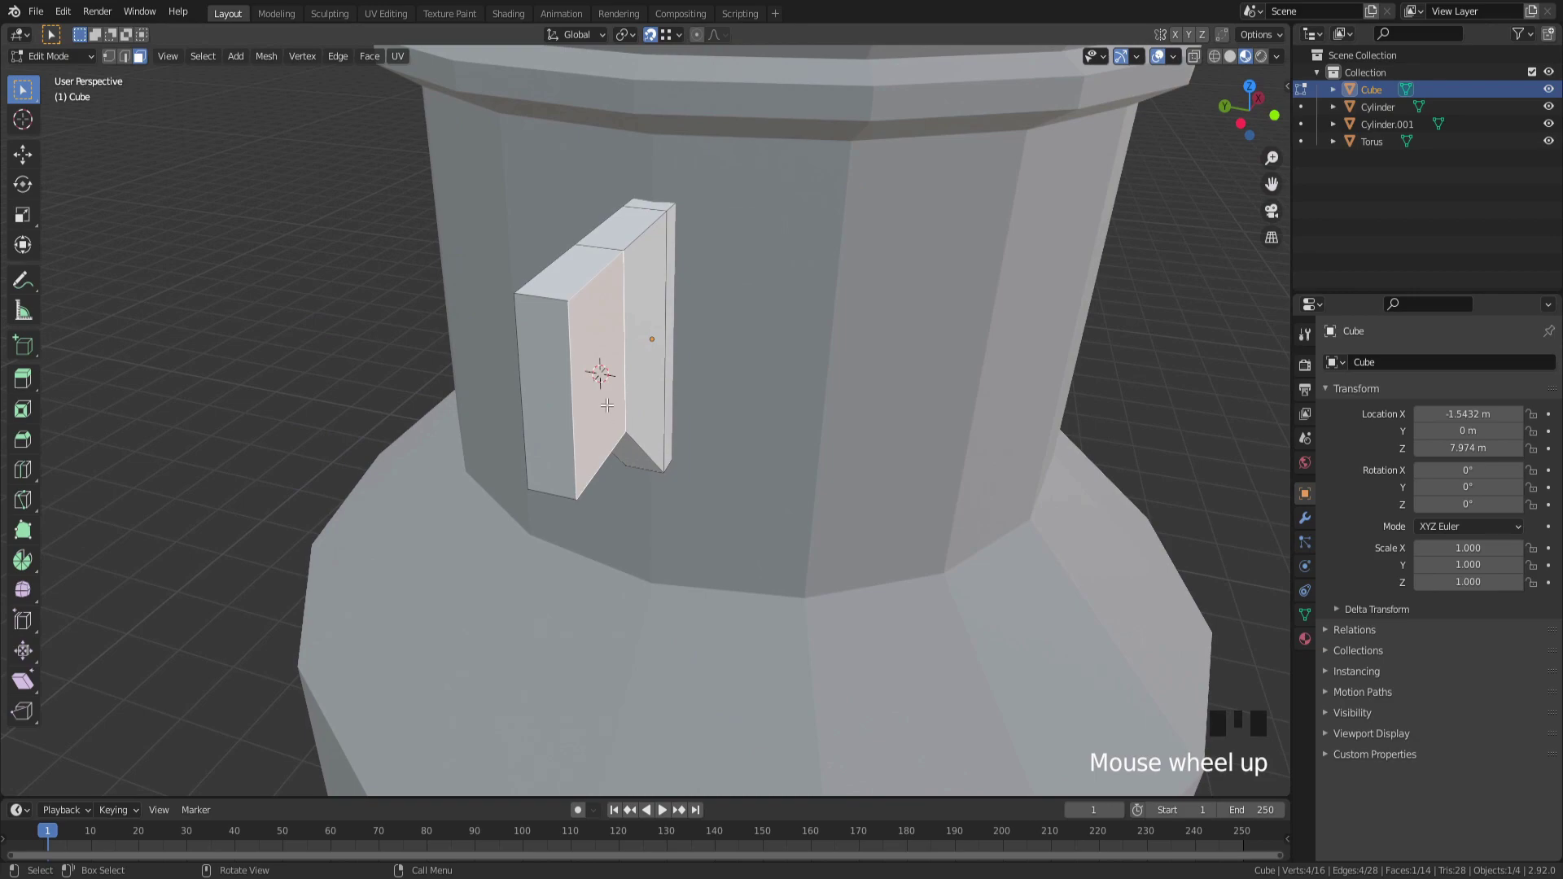
scroll("down", 3)
key("Tab")
Step: Place the 3D cursor by the bracket and bring up the Add menu for the next object
left_click(395, 420)
left_click_drag(461, 427, 461, 328)
key("shift+a")
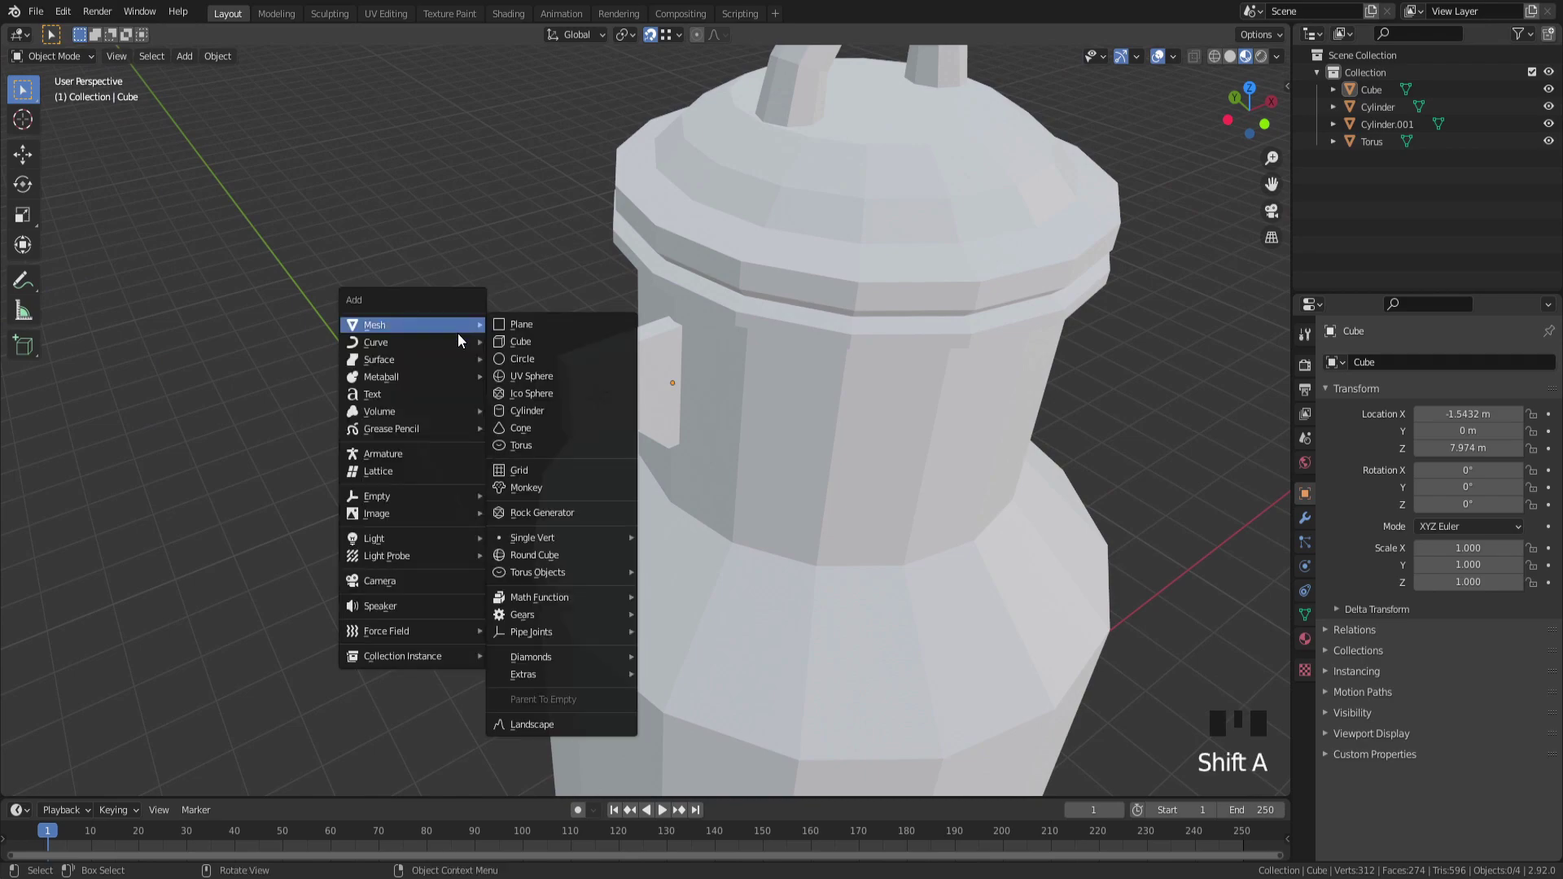
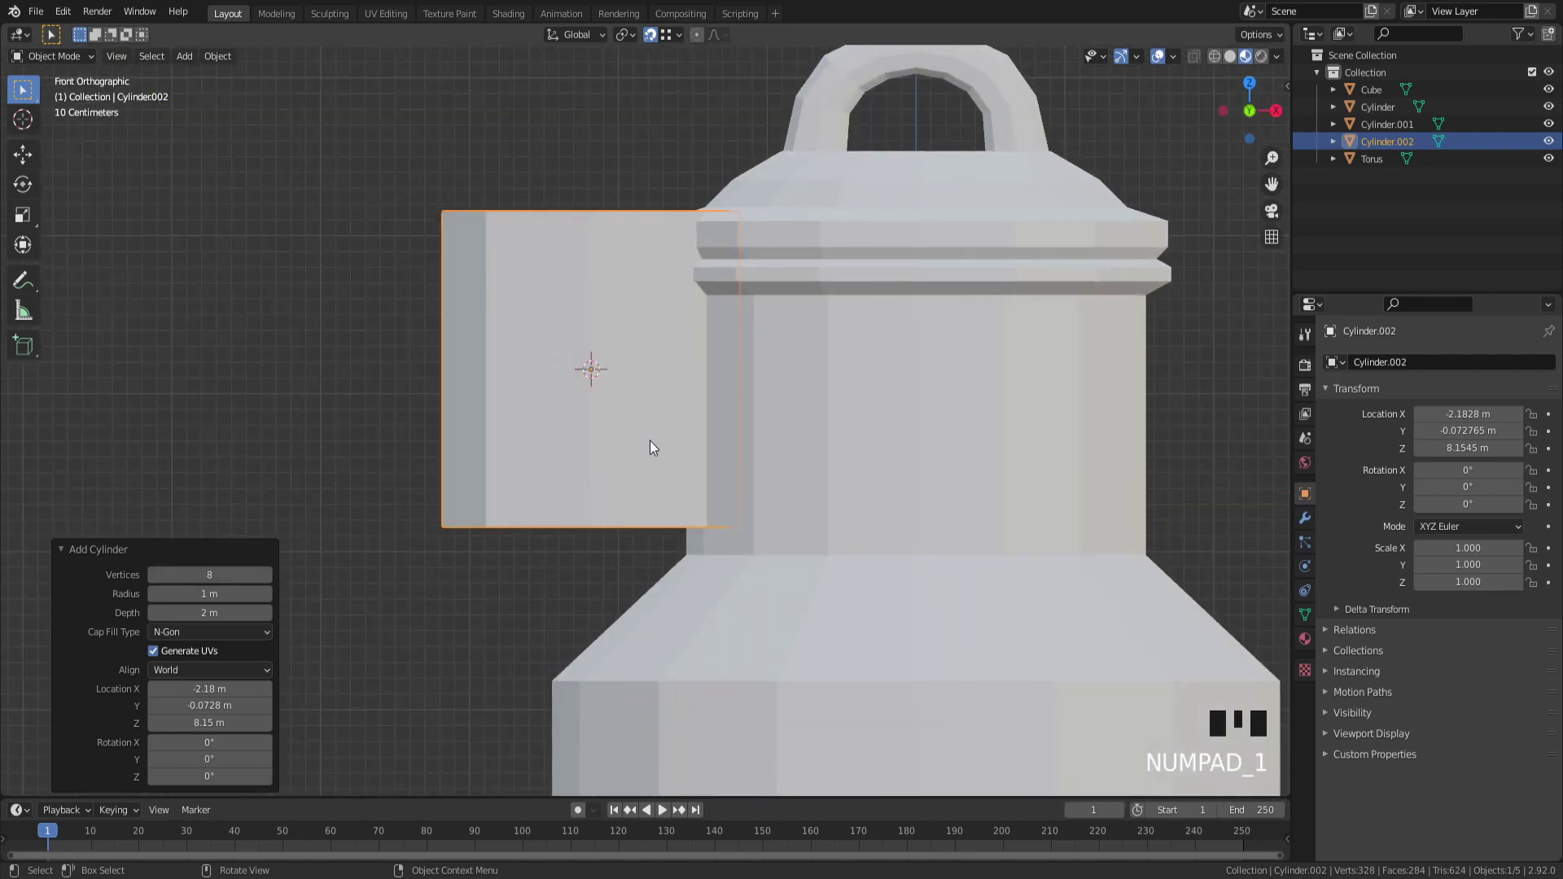
Step: Rotate the new 8-sided cylinder 90° about X so it lies sideways through the bracket
key("r")
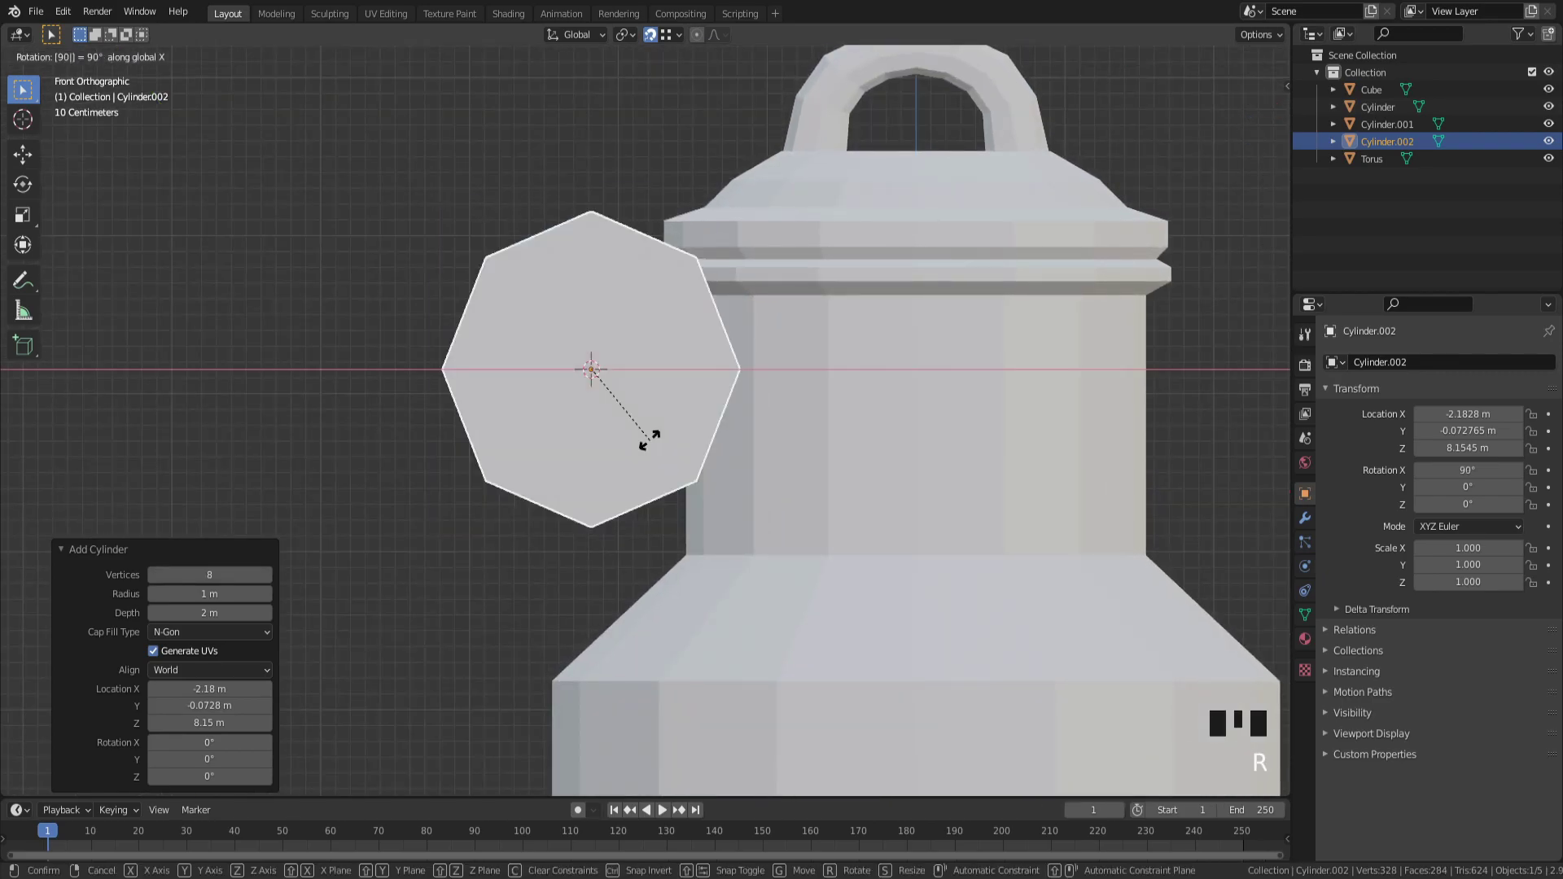
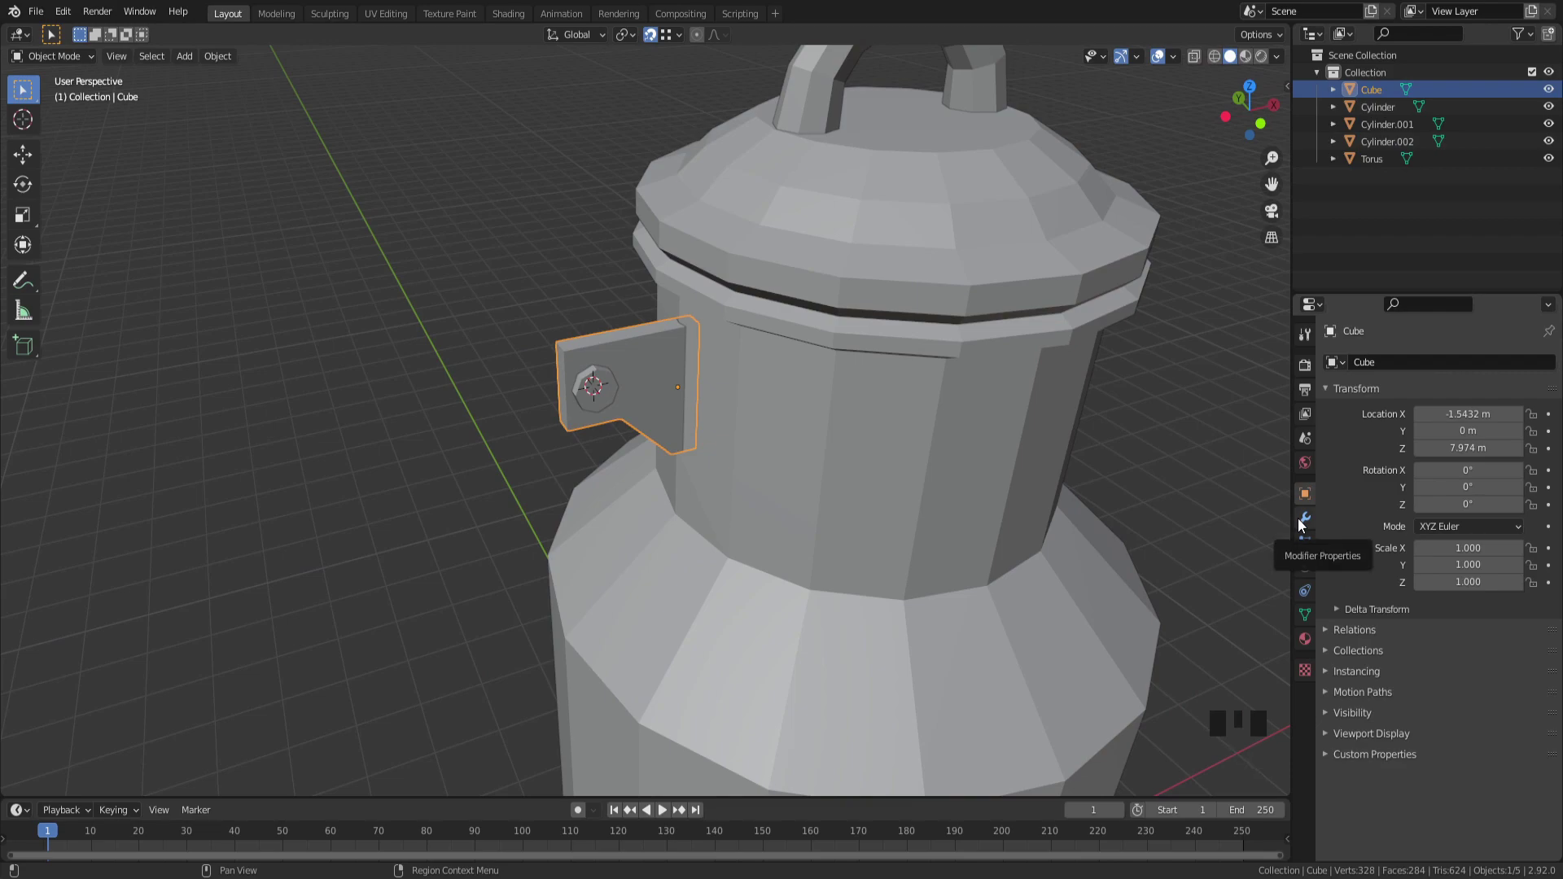
Step: Give the bracket a Boolean Difference modifier using Cylinder.002 and hide the cutter cylinder
left_click(1300, 524)
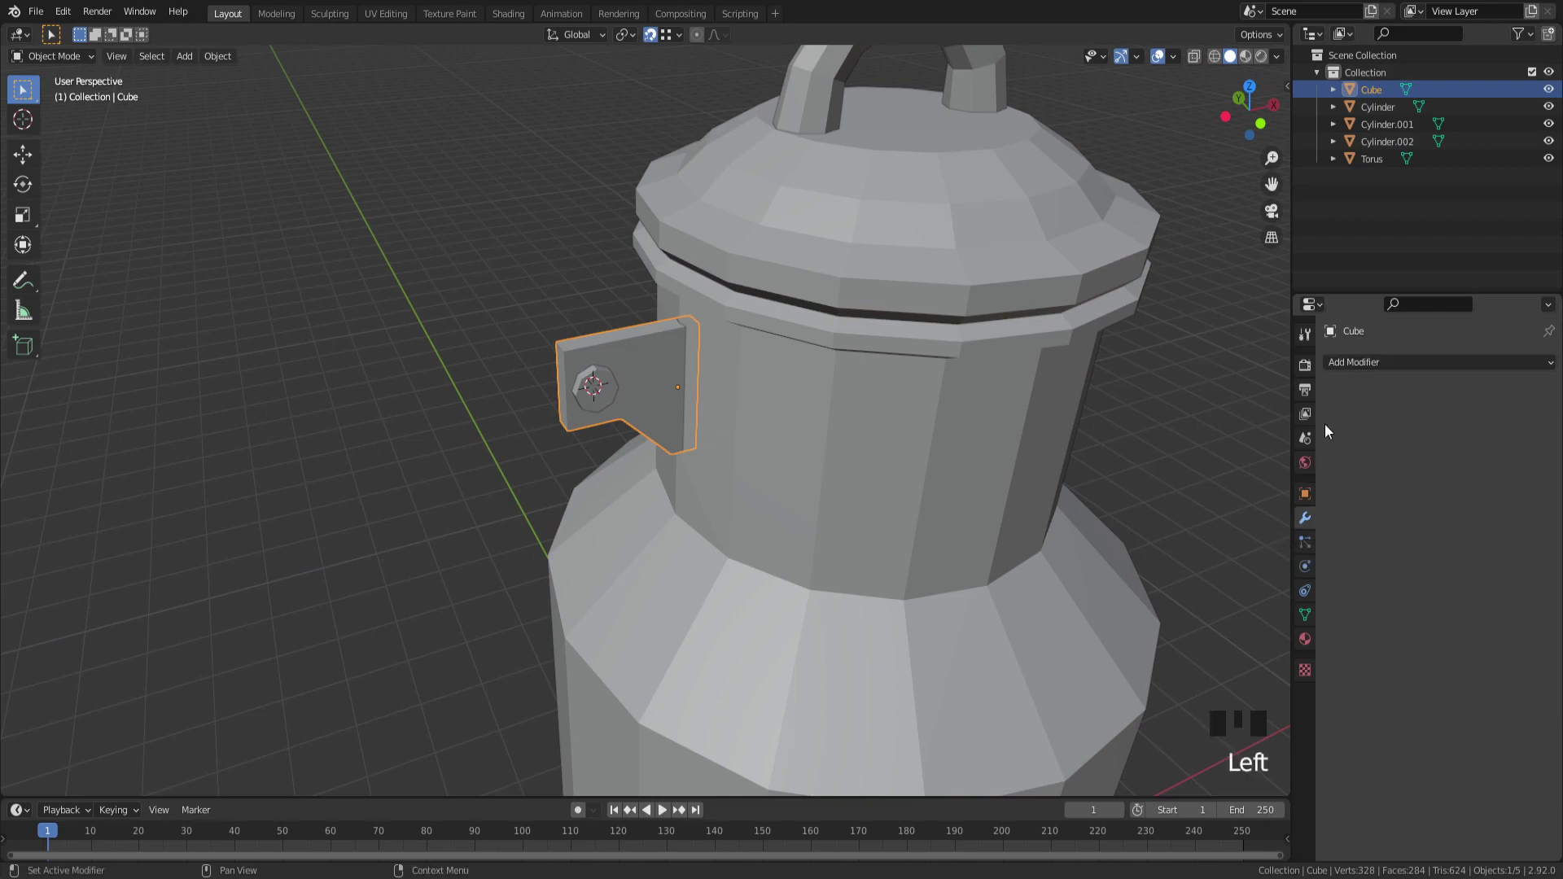
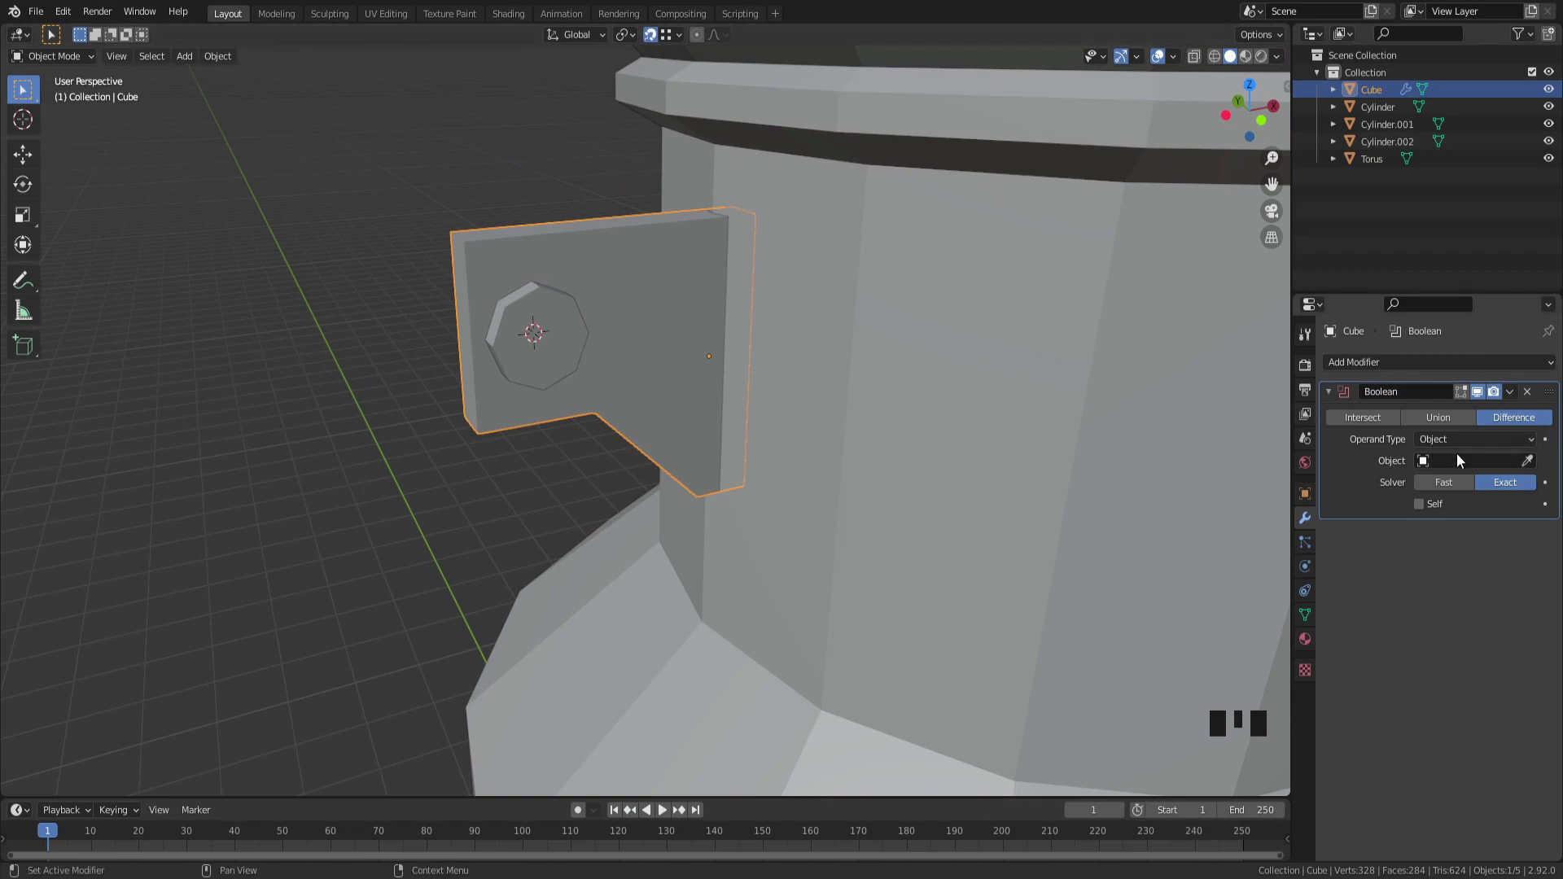
left_click_drag(720, 352, 1534, 469)
left_click(1534, 469)
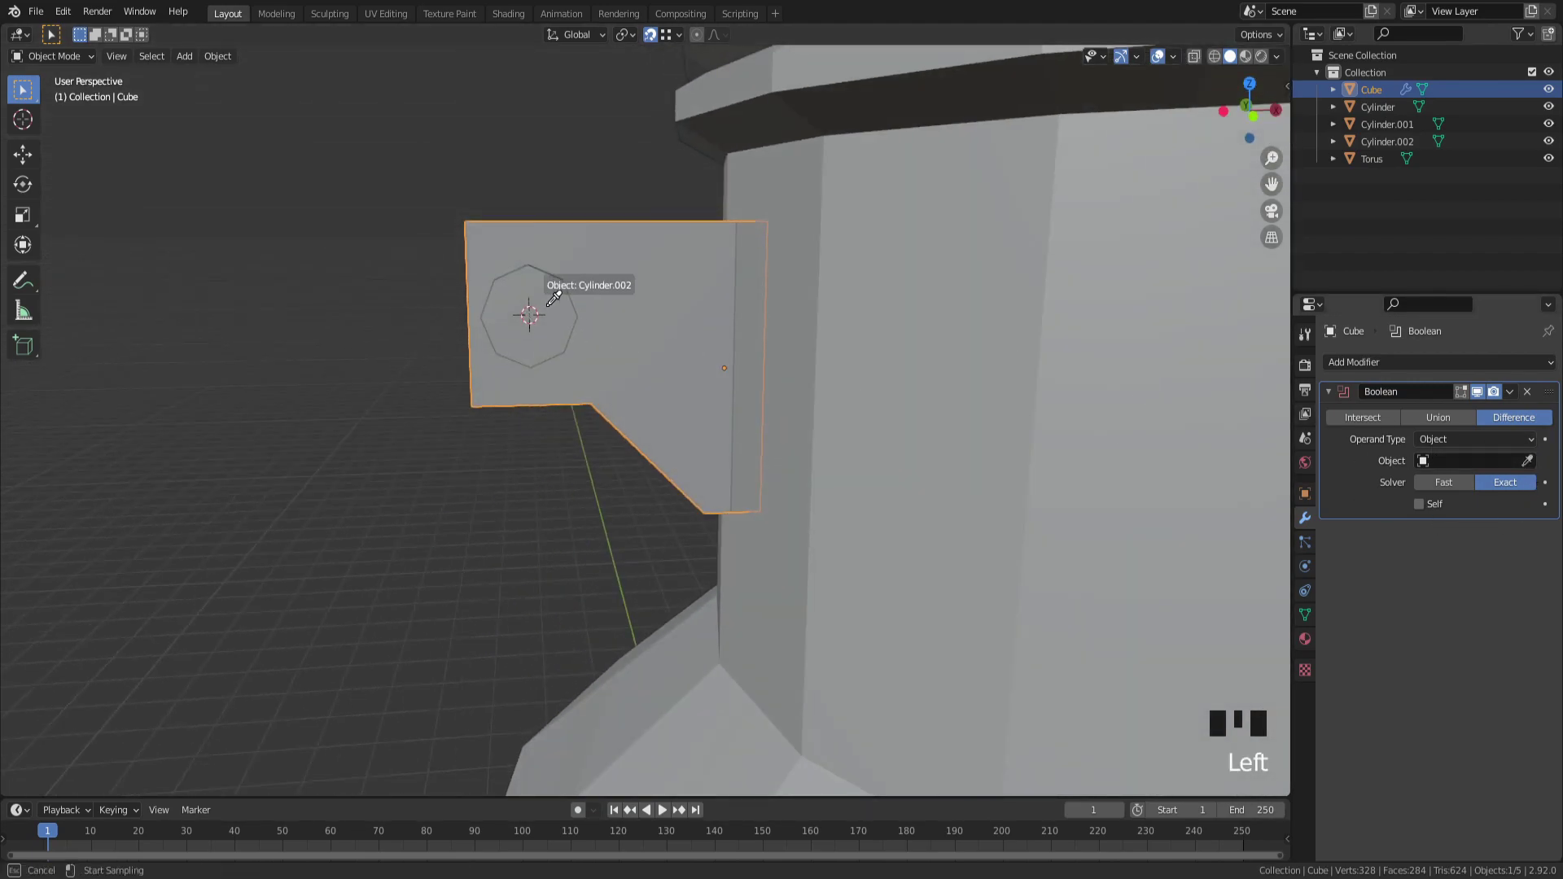
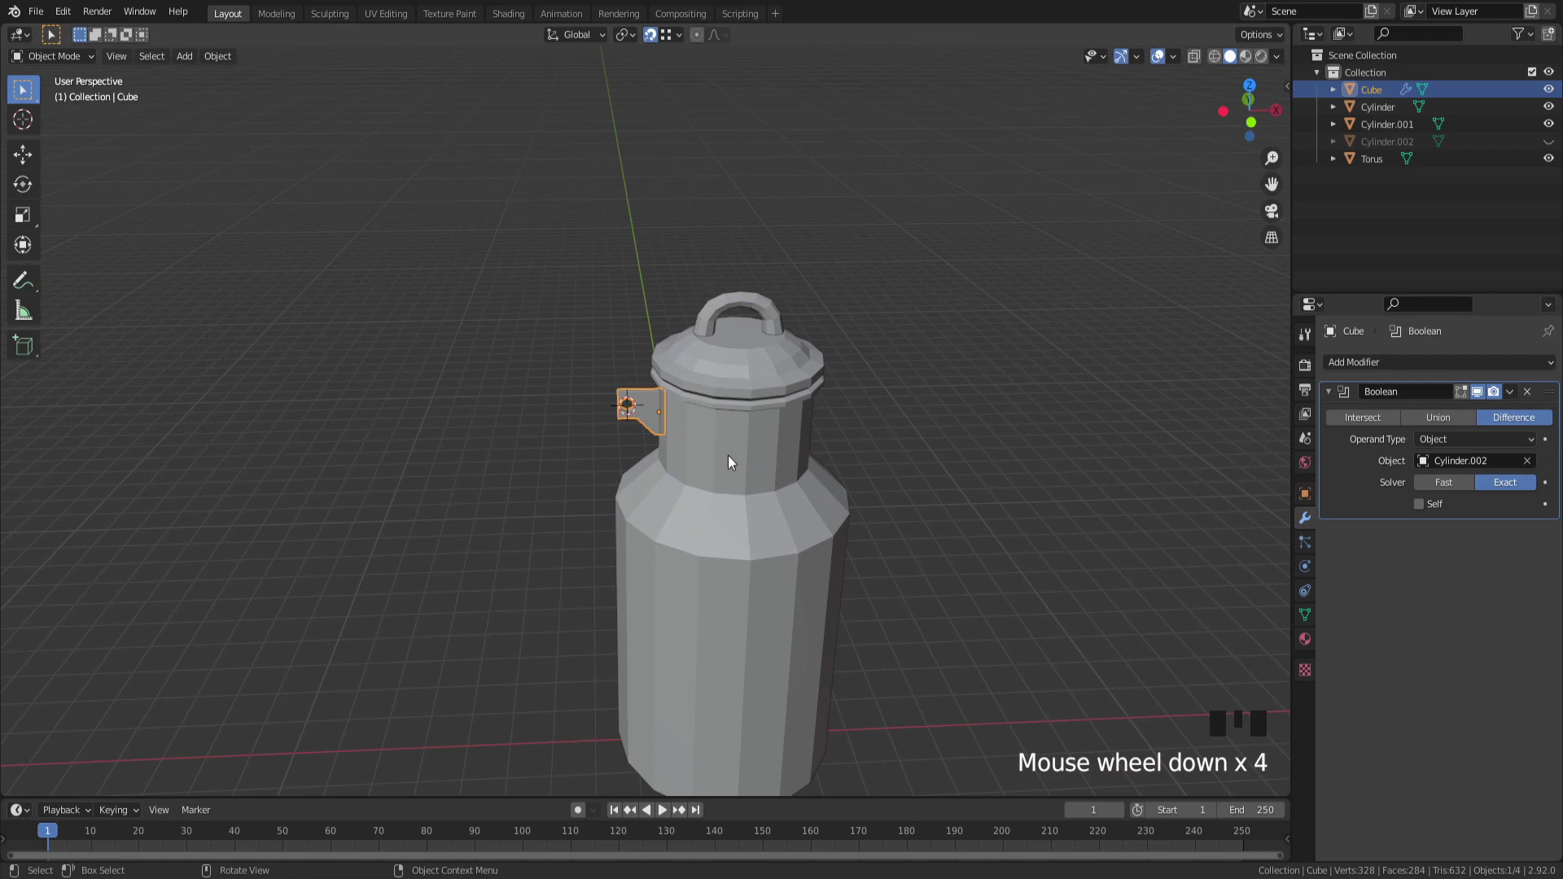
left_click_drag(946, 642, 937, 582)
Step: Snap the 3D cursor to the world origin and set the bracket's origin there
key("shift+s")
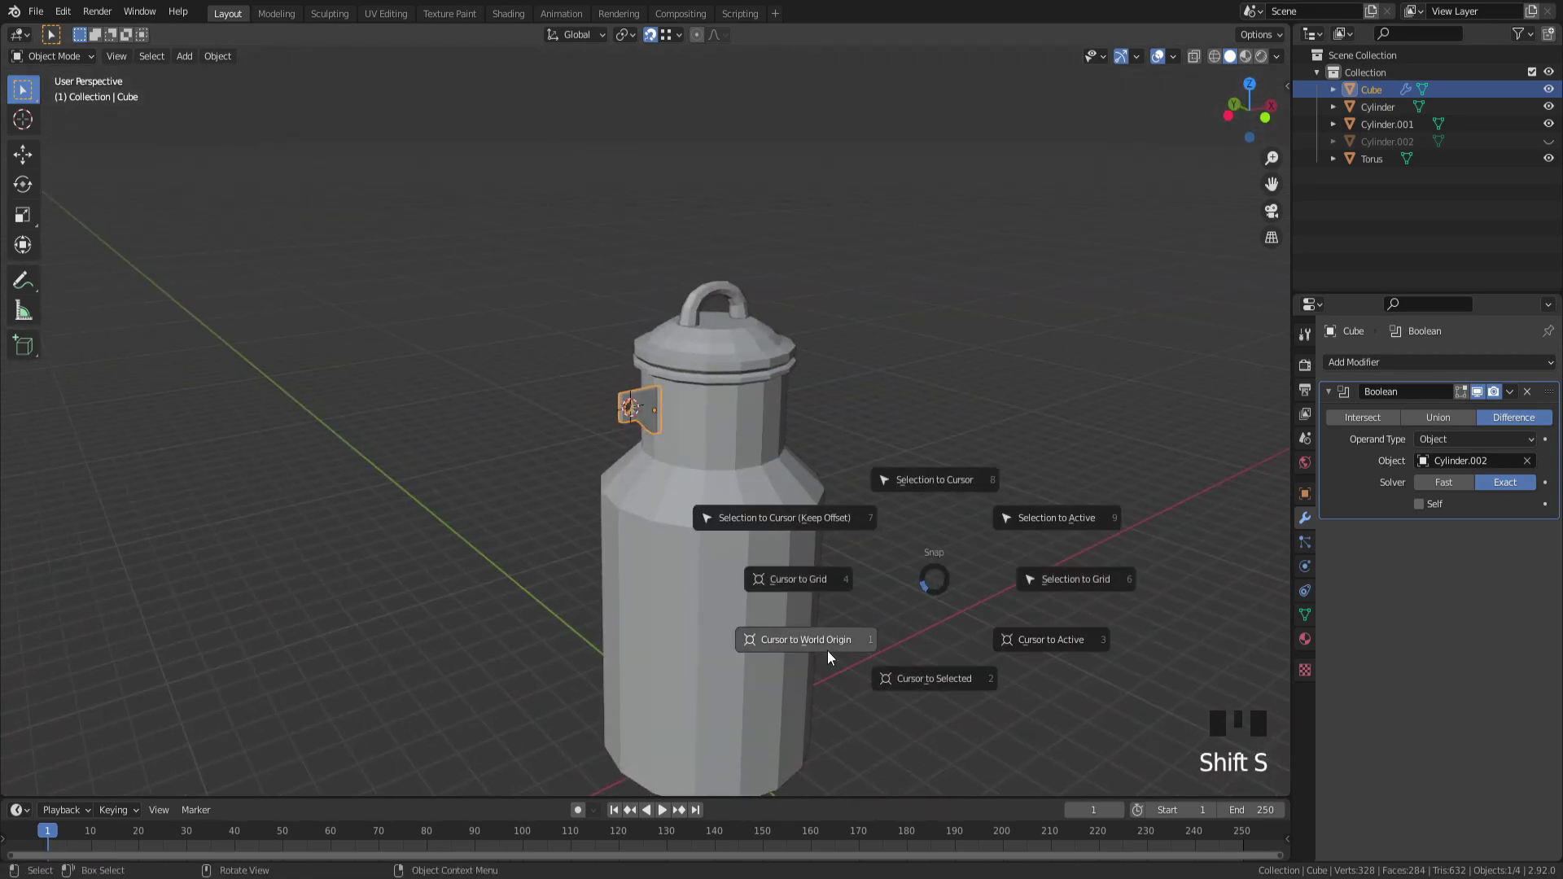
left_click_drag(1008, 679, 959, 681)
scroll("up", 3)
left_click_drag(954, 688, 631, 407)
left_click(632, 406)
Step: Bring up the Add Modifier list to mirror the bracket across the can's neck
left_click_drag(452, 332, 543, 441)
scroll("up", 3)
scroll("down", 3)
left_click_drag(1054, 683, 1236, 525)
scroll("up", 3)
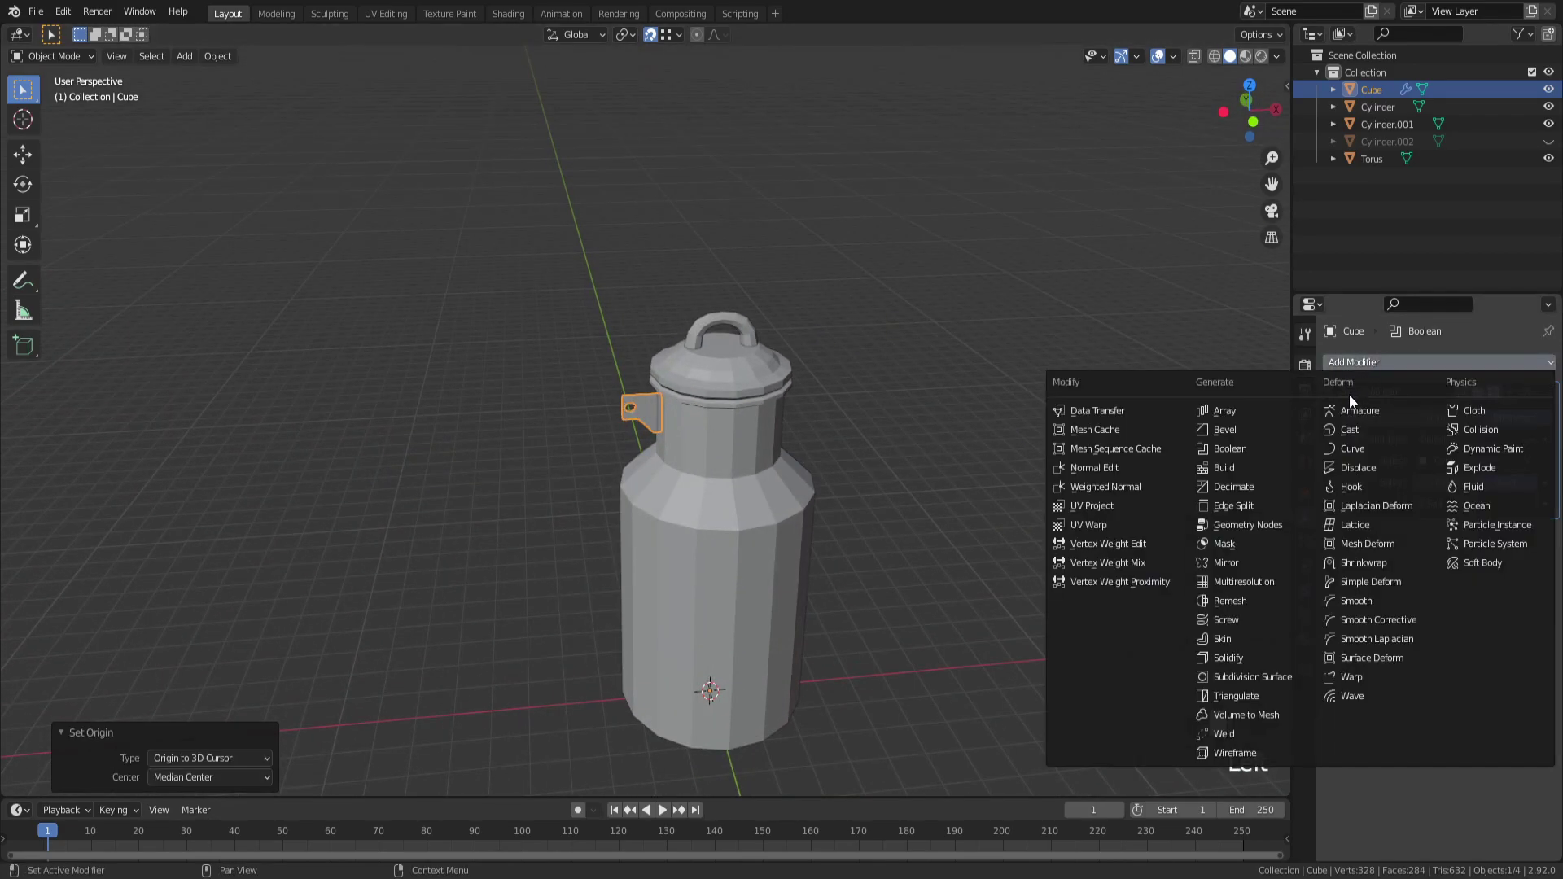
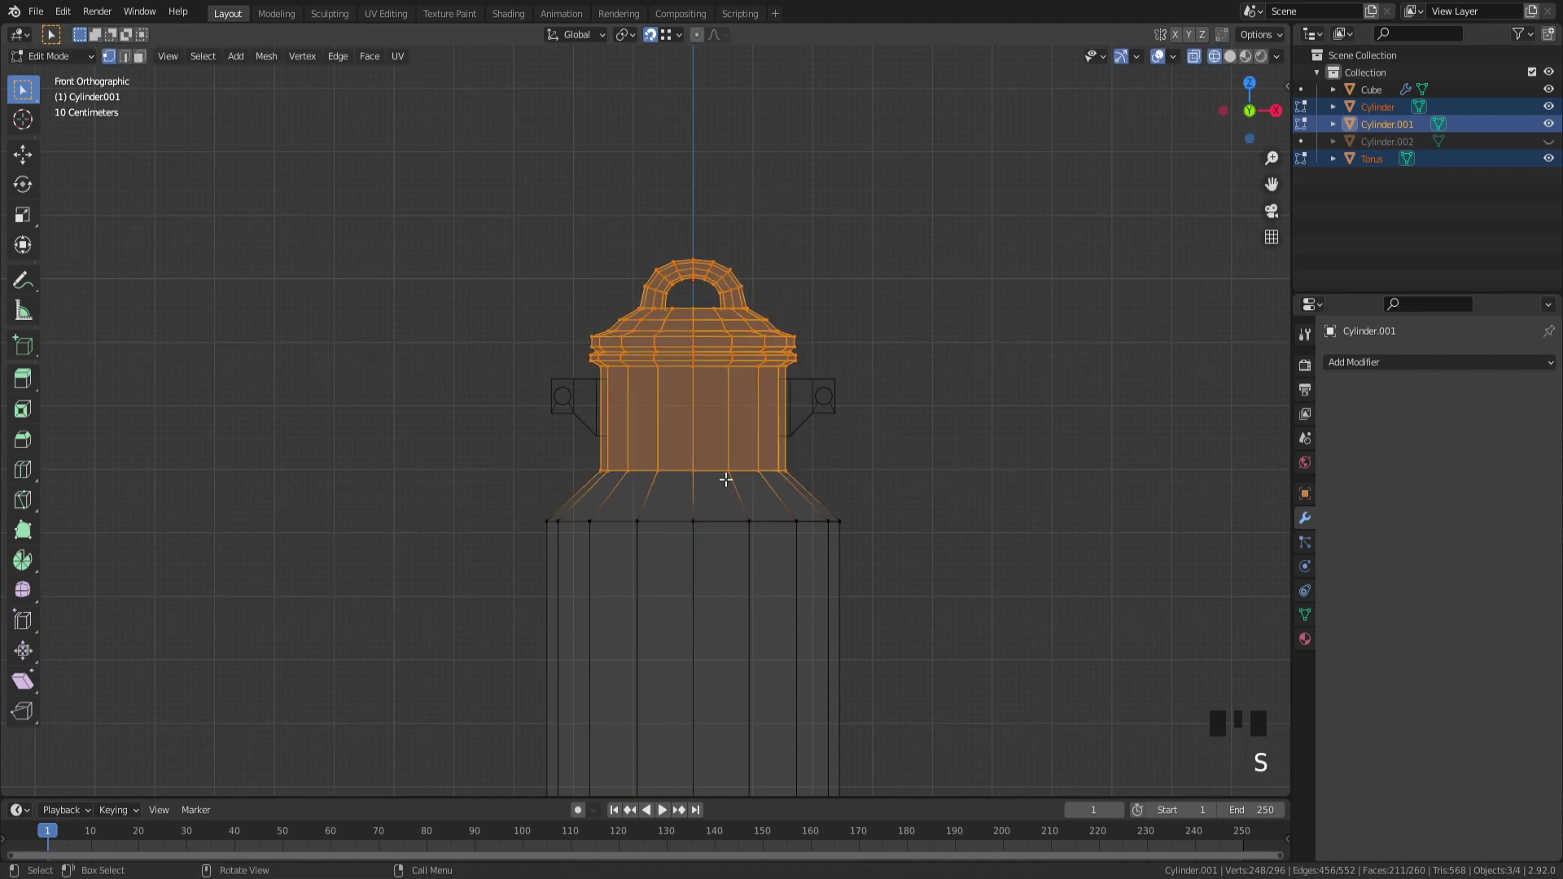
Step: Scale the lid, upper neck and handle up about 1.1 around their median point
key("Tab")
key("Tab")
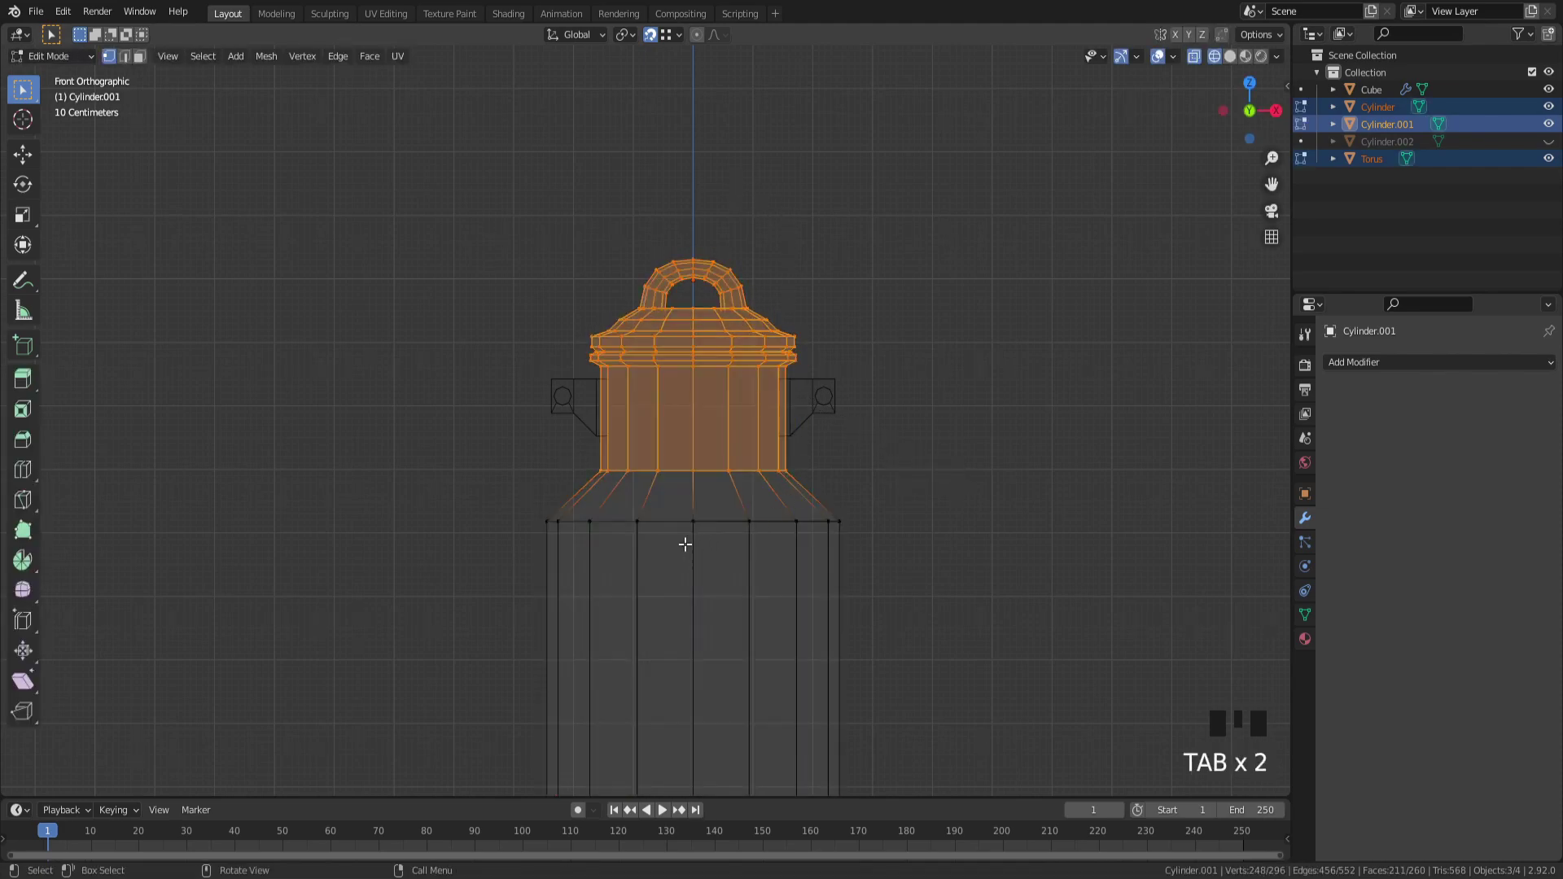
key("s")
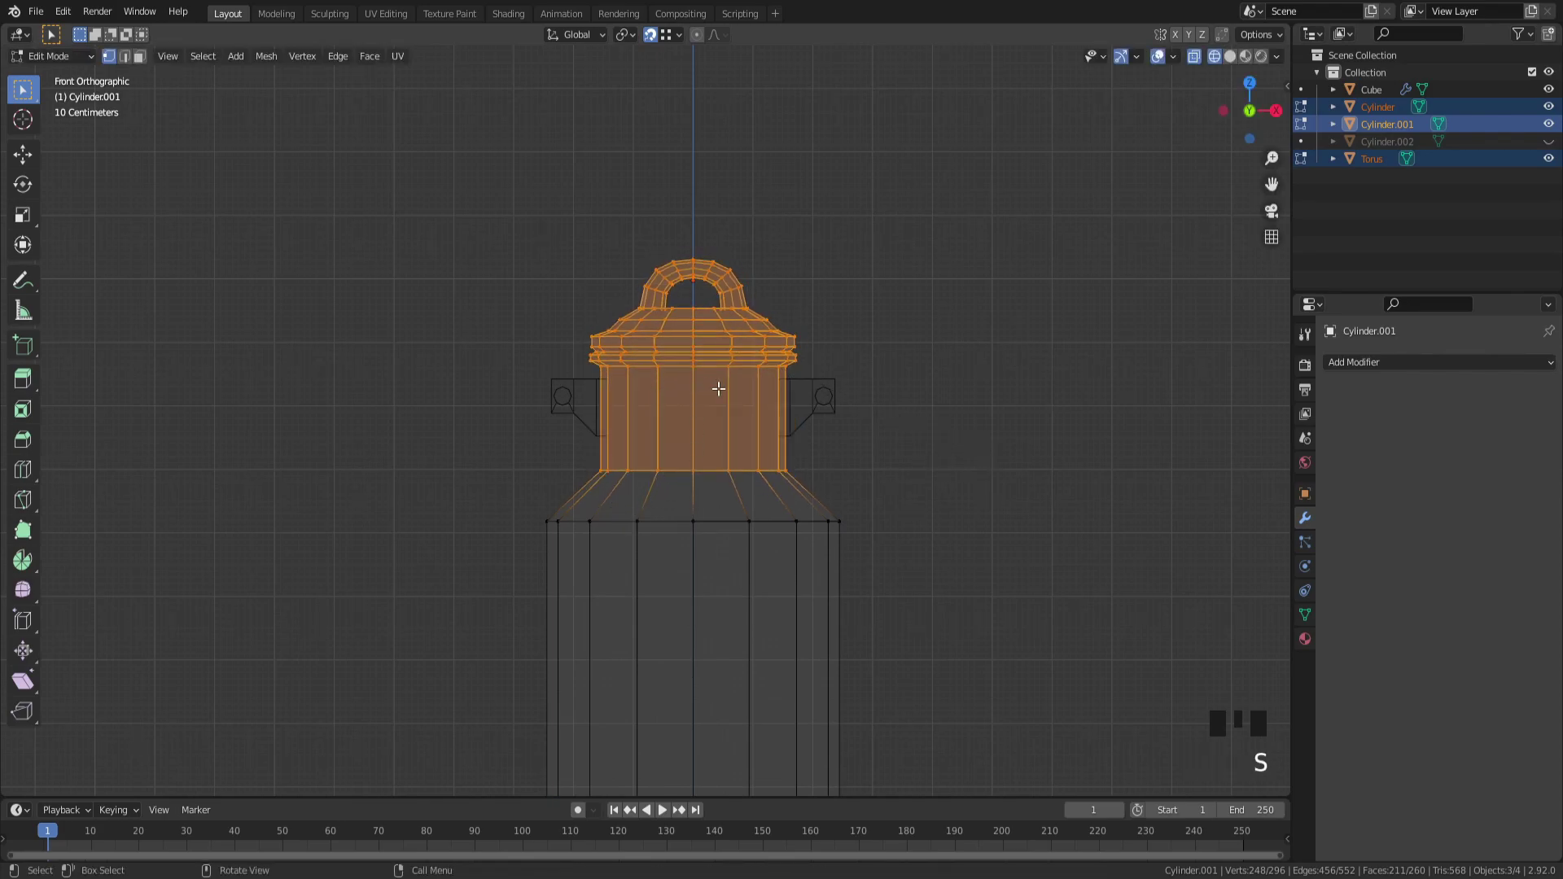
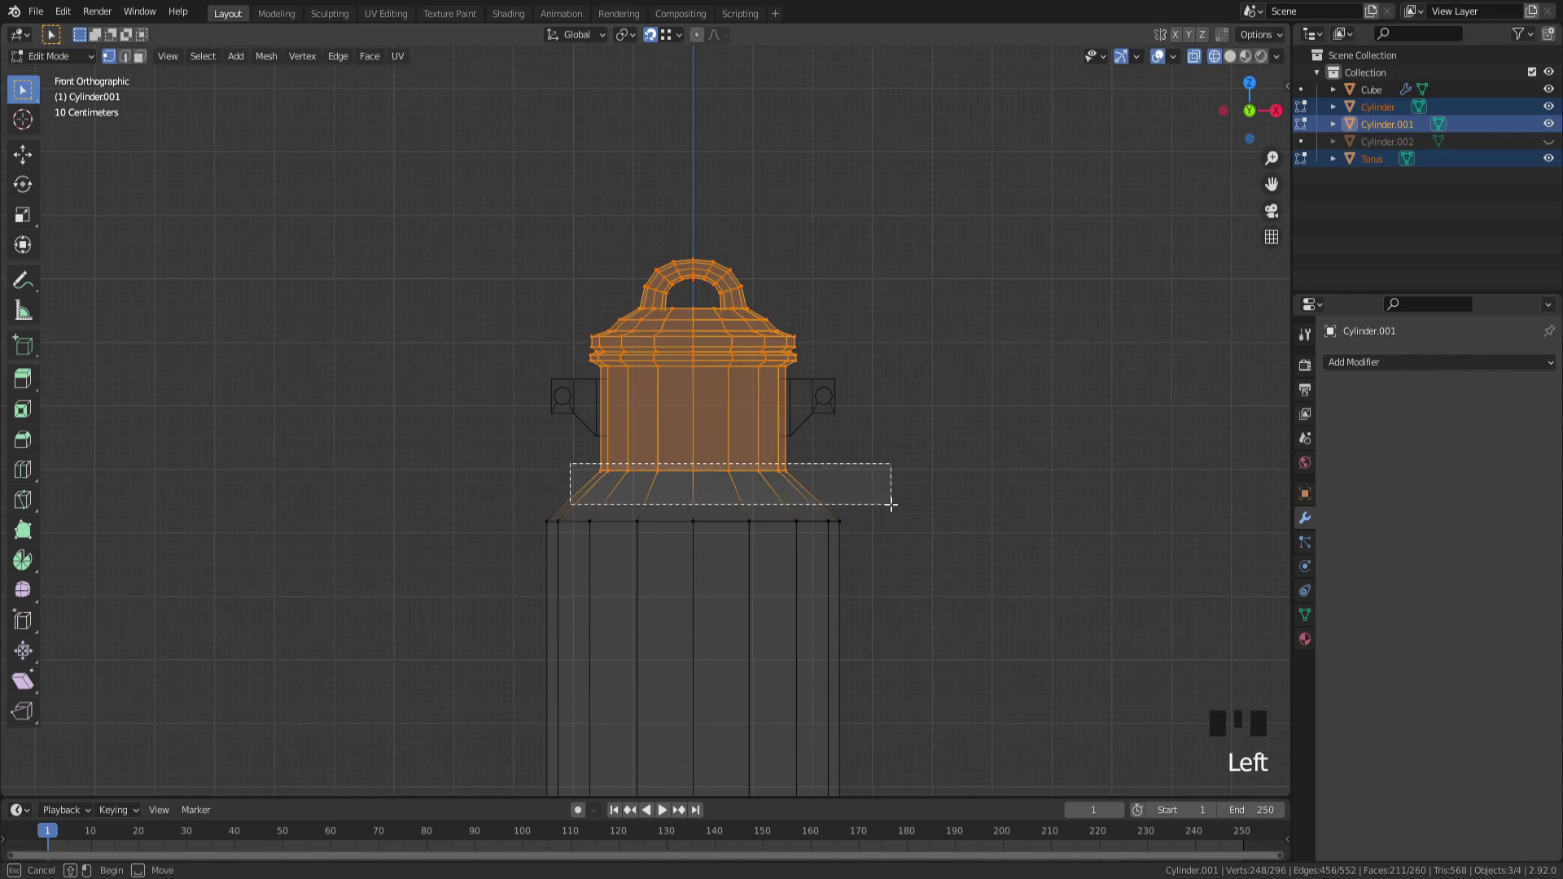
key("shift+s")
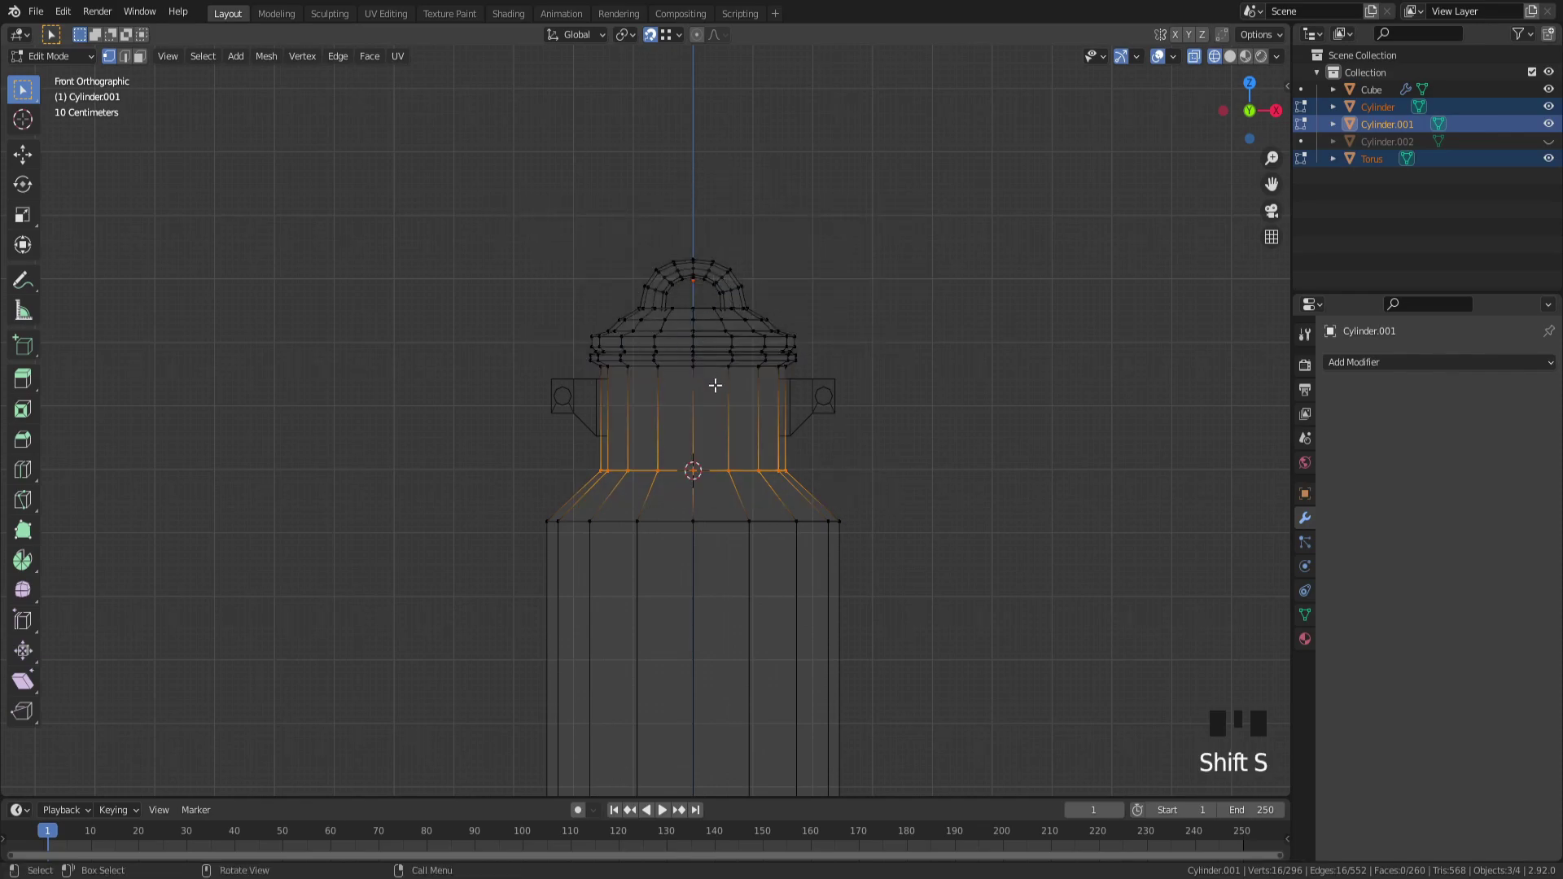
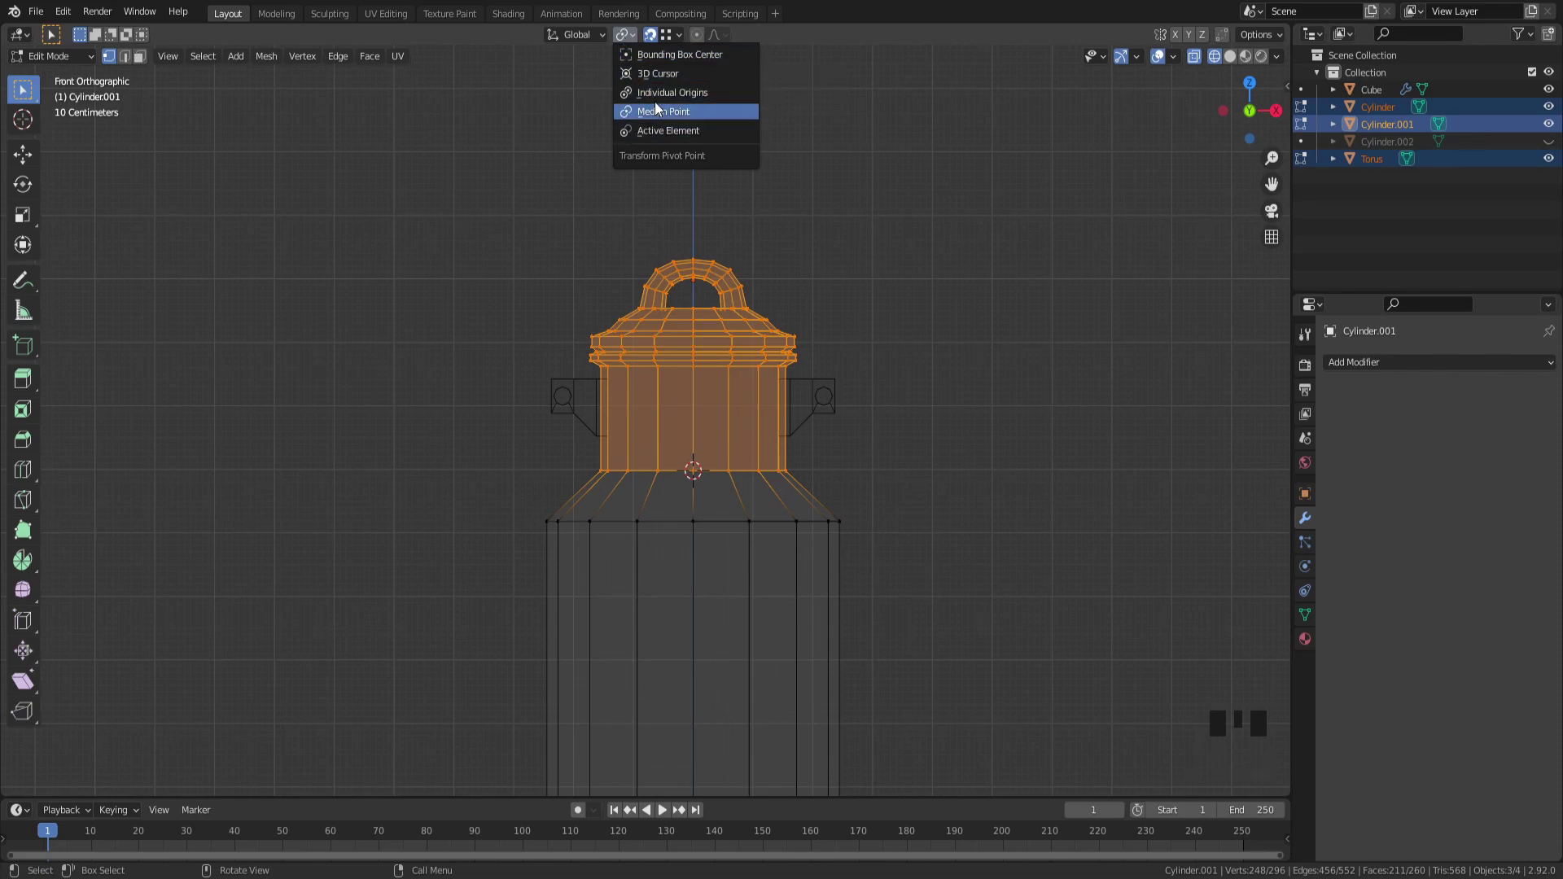
key("s")
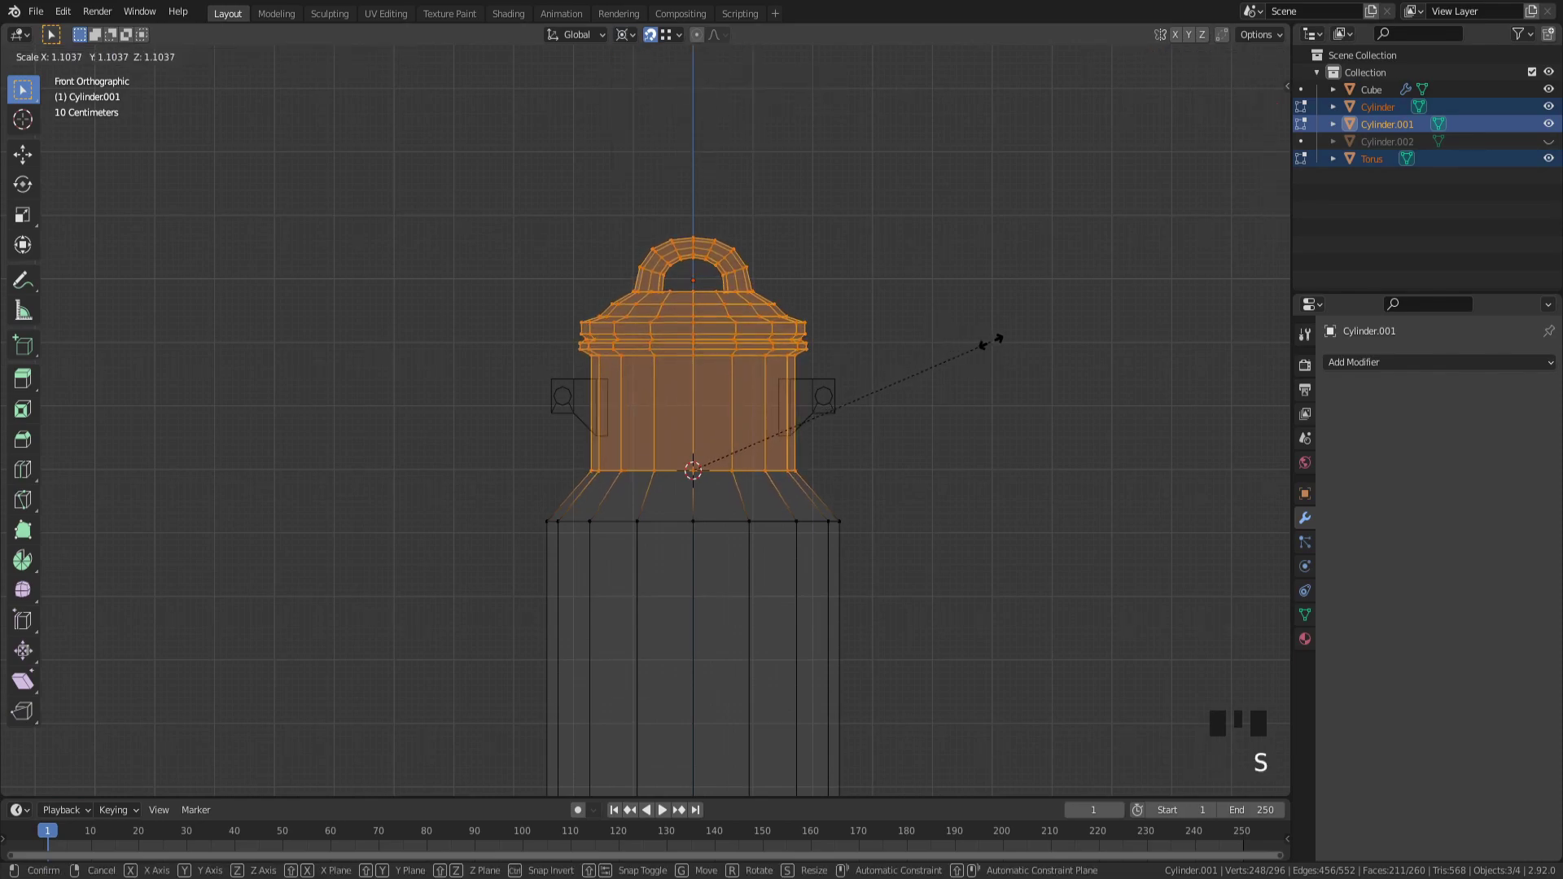
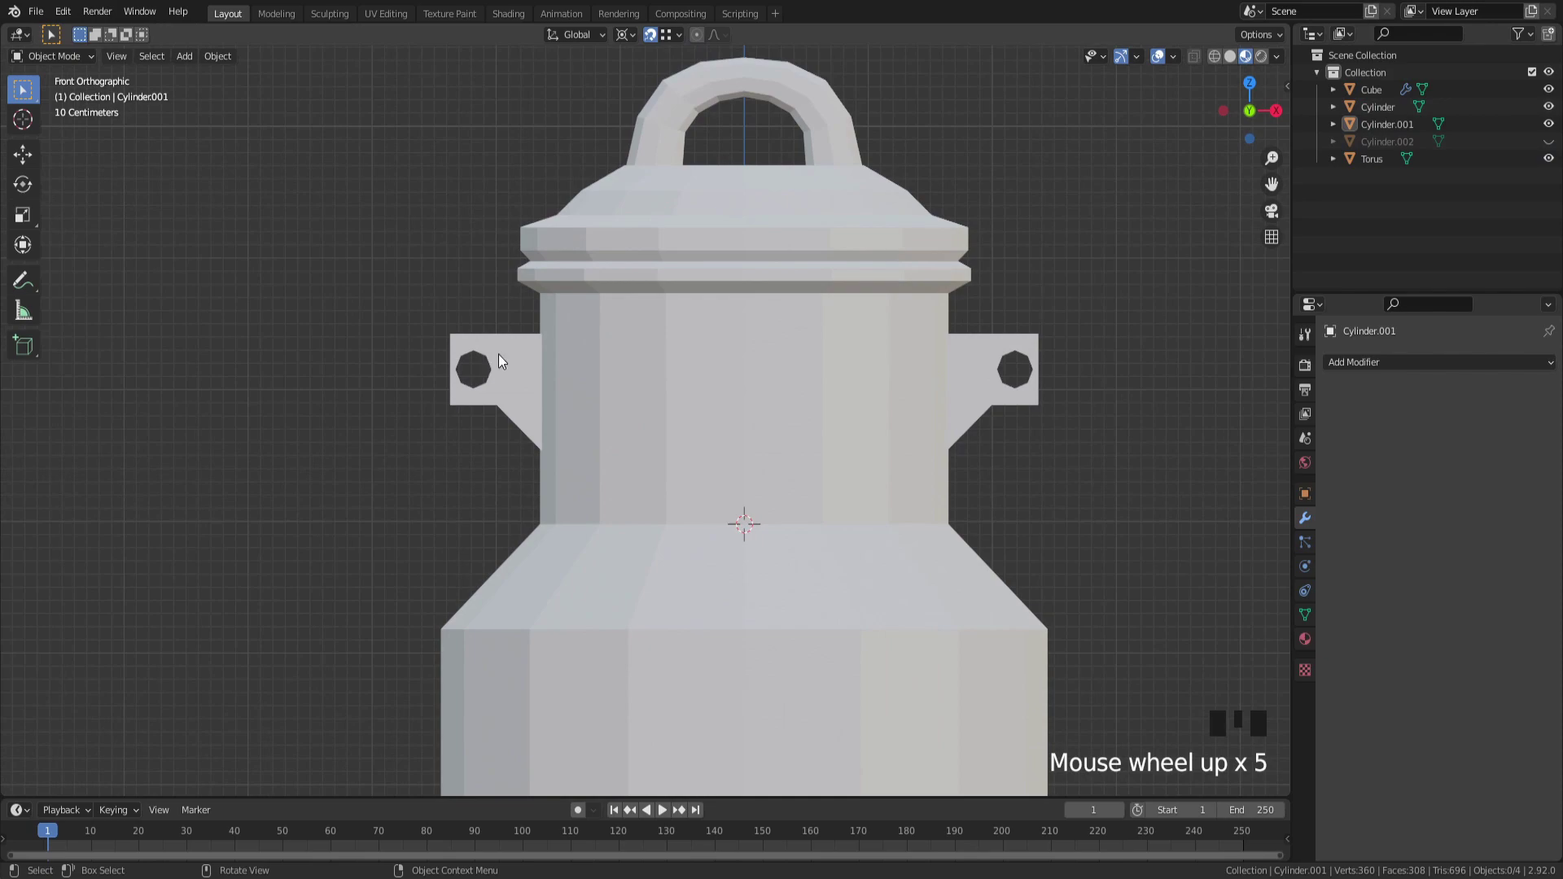
Step: Select the bracket Cube and unhide the hole-cutting Cylinder.002 in the outliner
left_click(501, 358)
key("Tab")
key("a")
key("z")
key("Tab")
left_click(1547, 149)
left_click(1375, 149)
left_click(1370, 97)
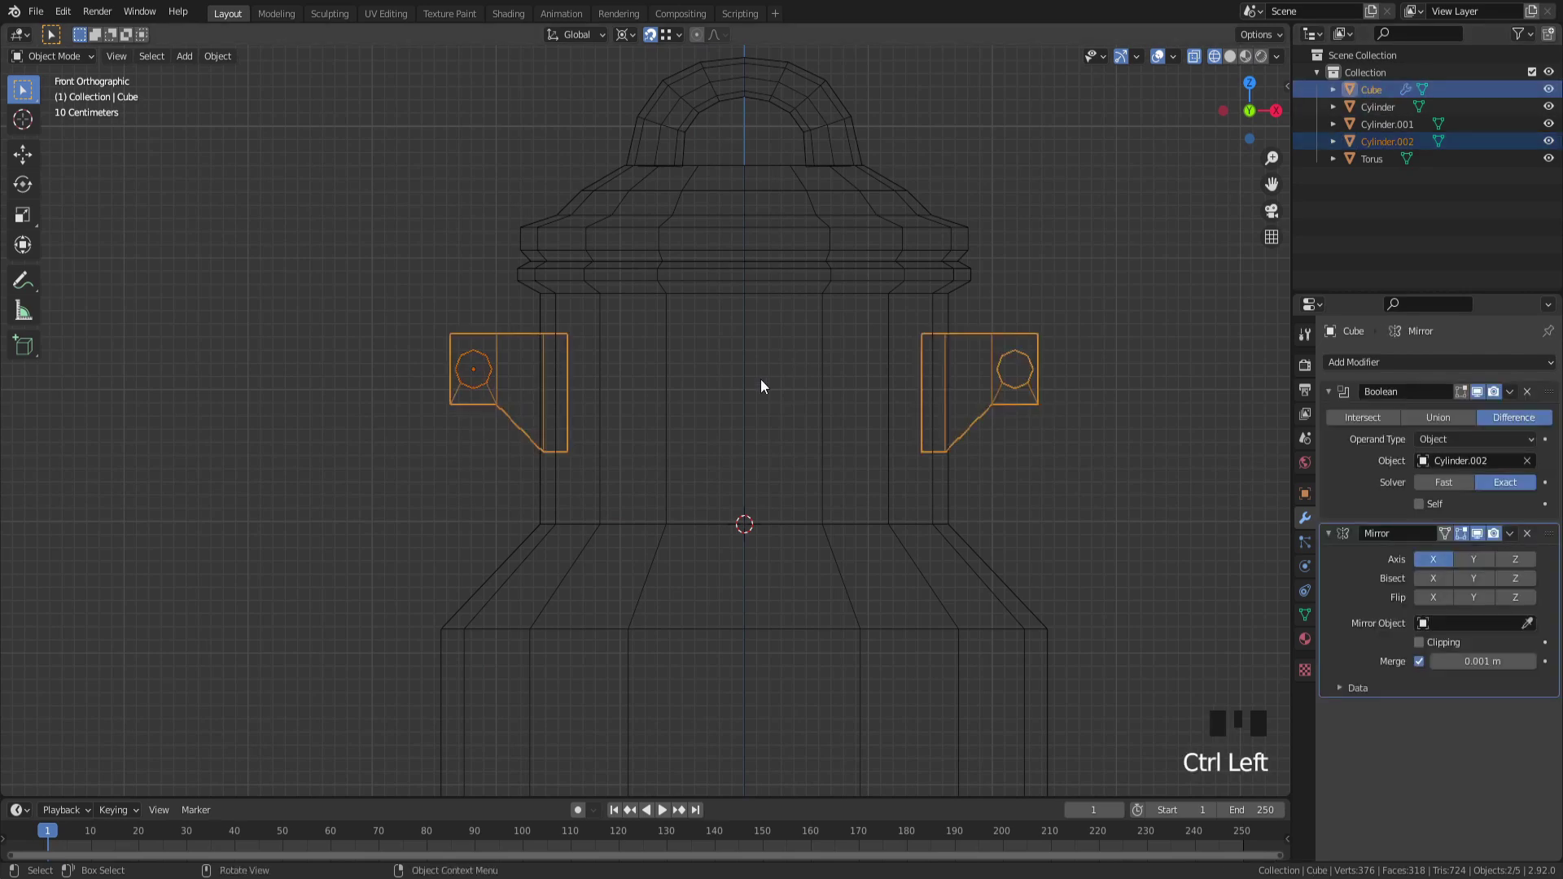
Step: Apply the bracket's Boolean modifier so the holes become permanent geometry
key("Tab")
key("Tab")
left_click(1197, 333)
left_click(491, 342)
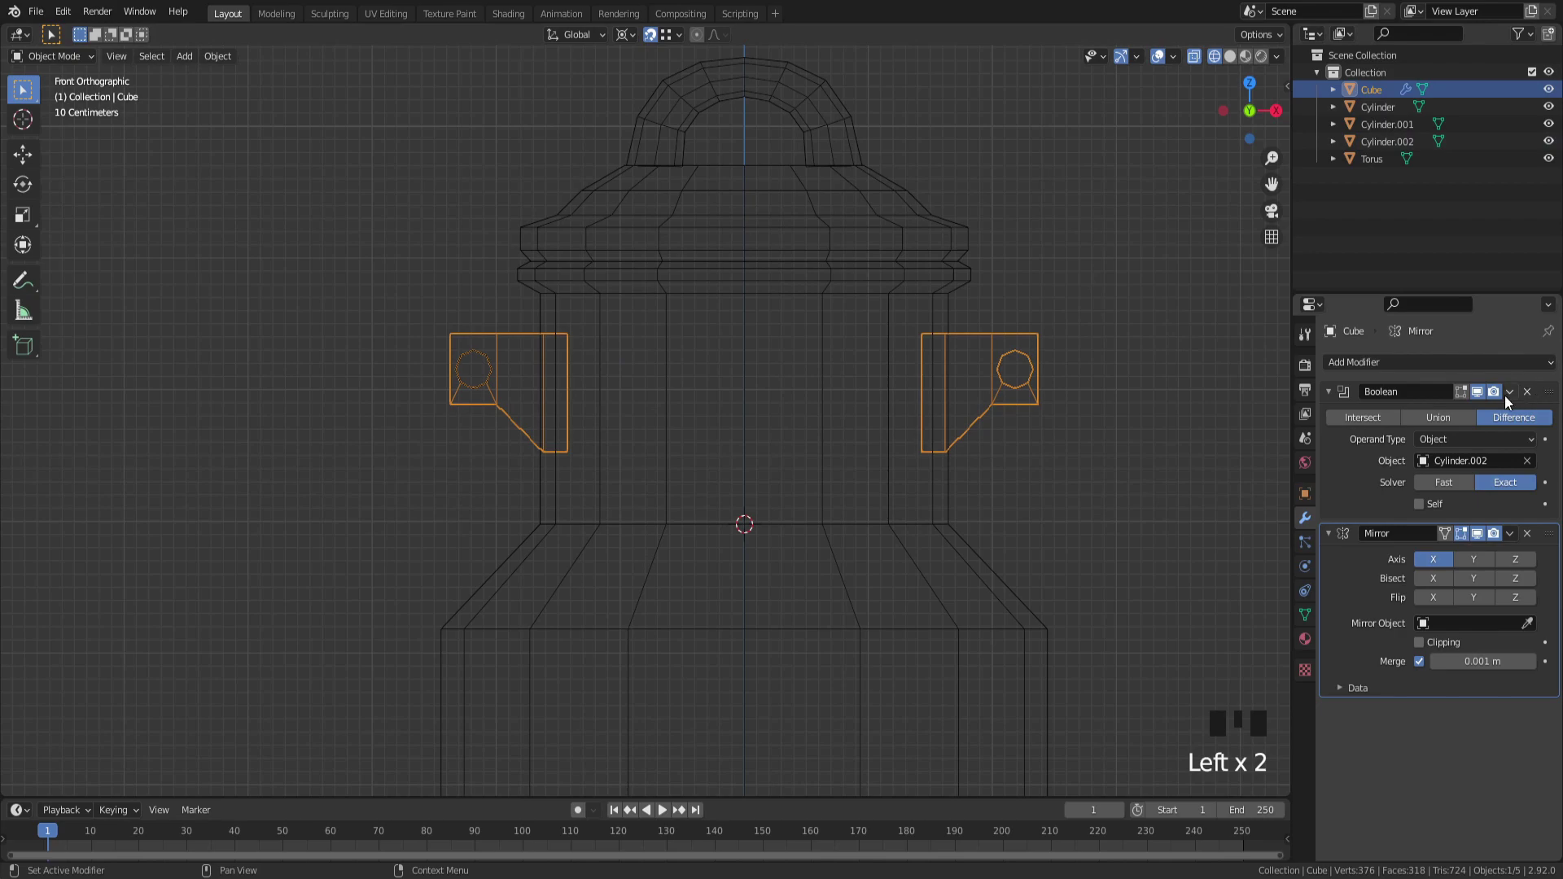
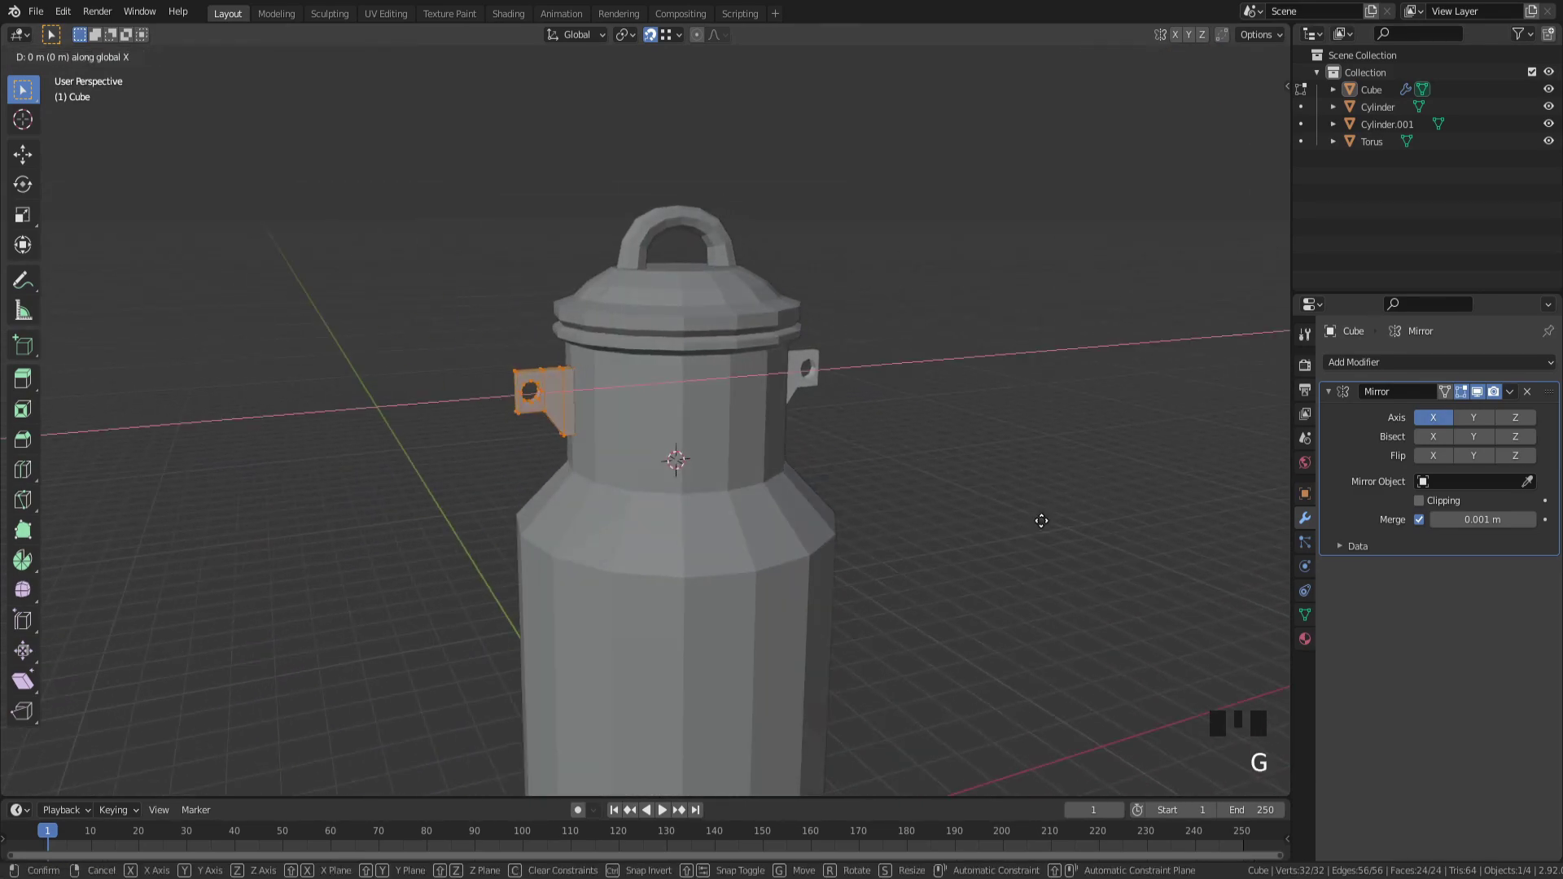
Step: From front view, add a new mesh cylinder at the centre of the milk can
key("Tab")
left_click(1049, 524)
scroll("down", 3)
left_click_drag(932, 494, 733, 332)
scroll("up", 3)
left_click_drag(560, 440, 911, 396)
scroll("up", 3)
key("KP_1")
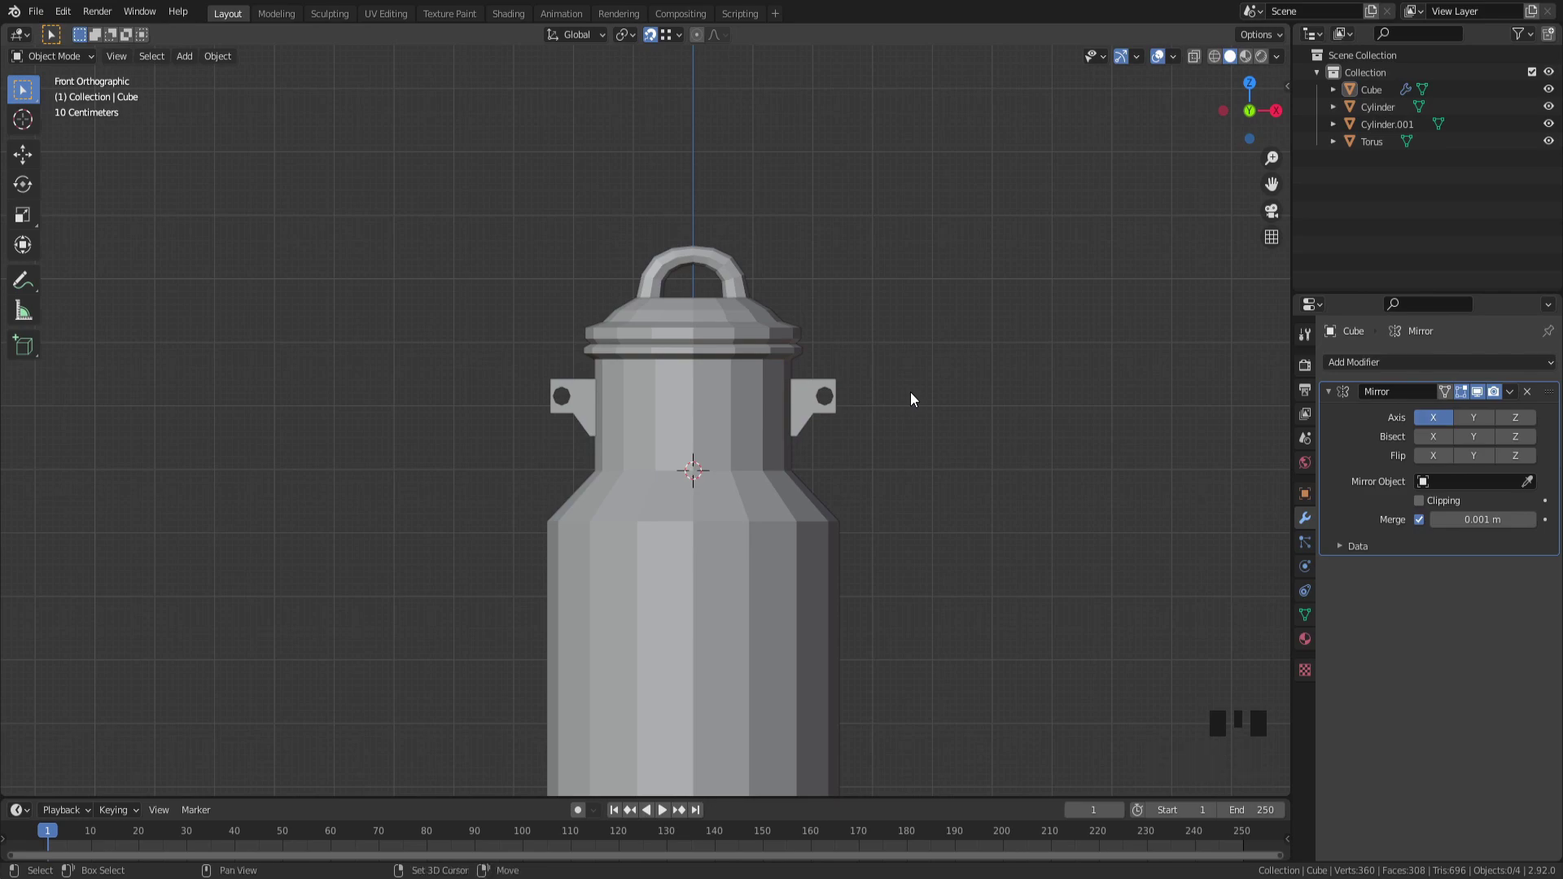
left_click_drag(913, 398, 820, 301)
key("shift+a")
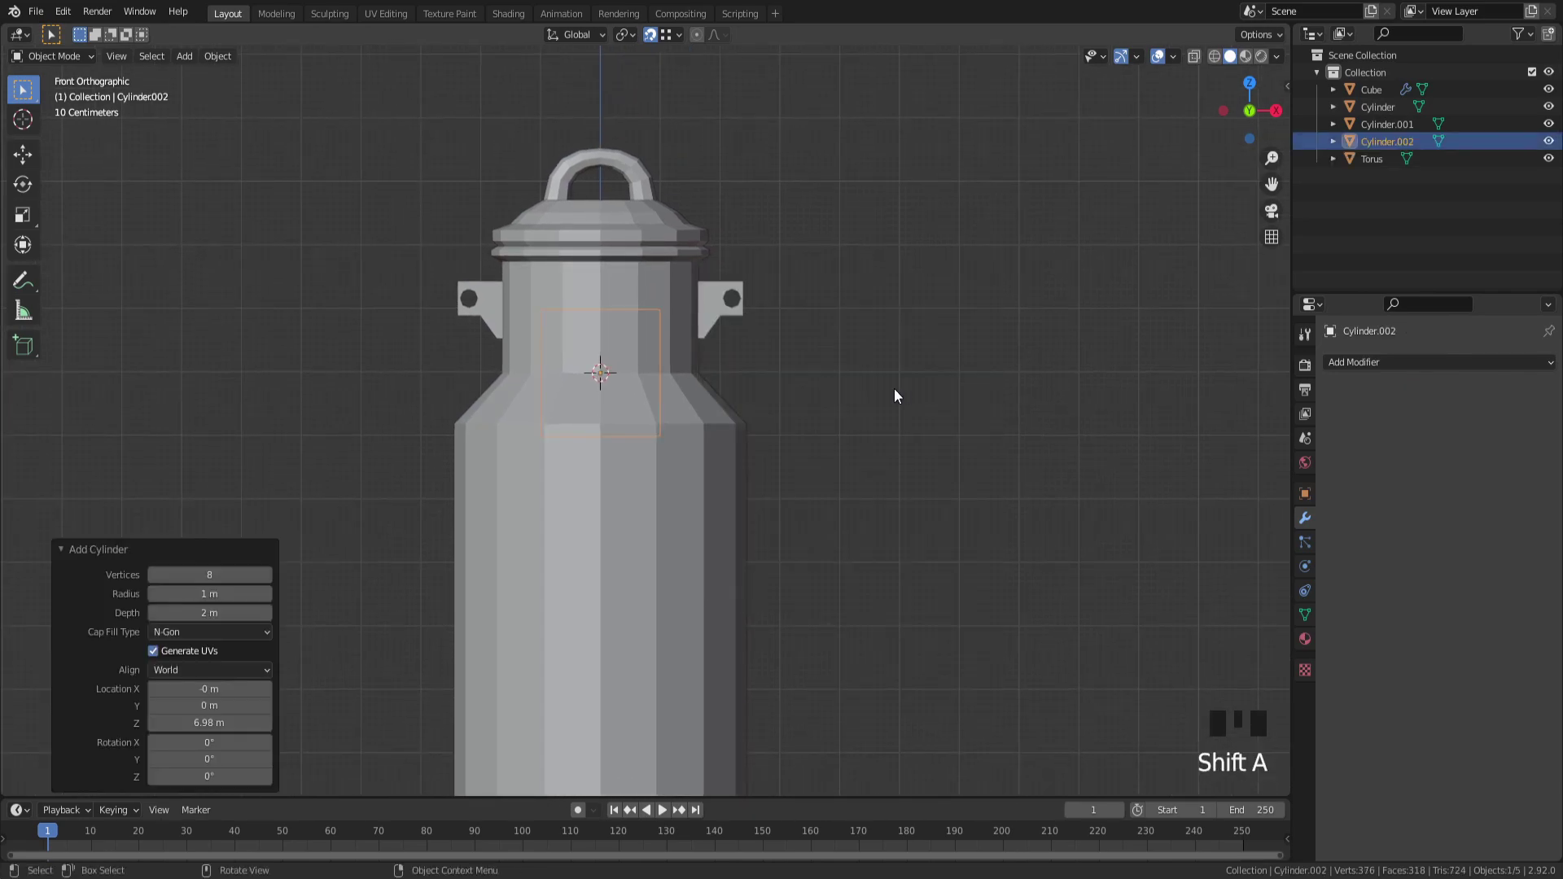
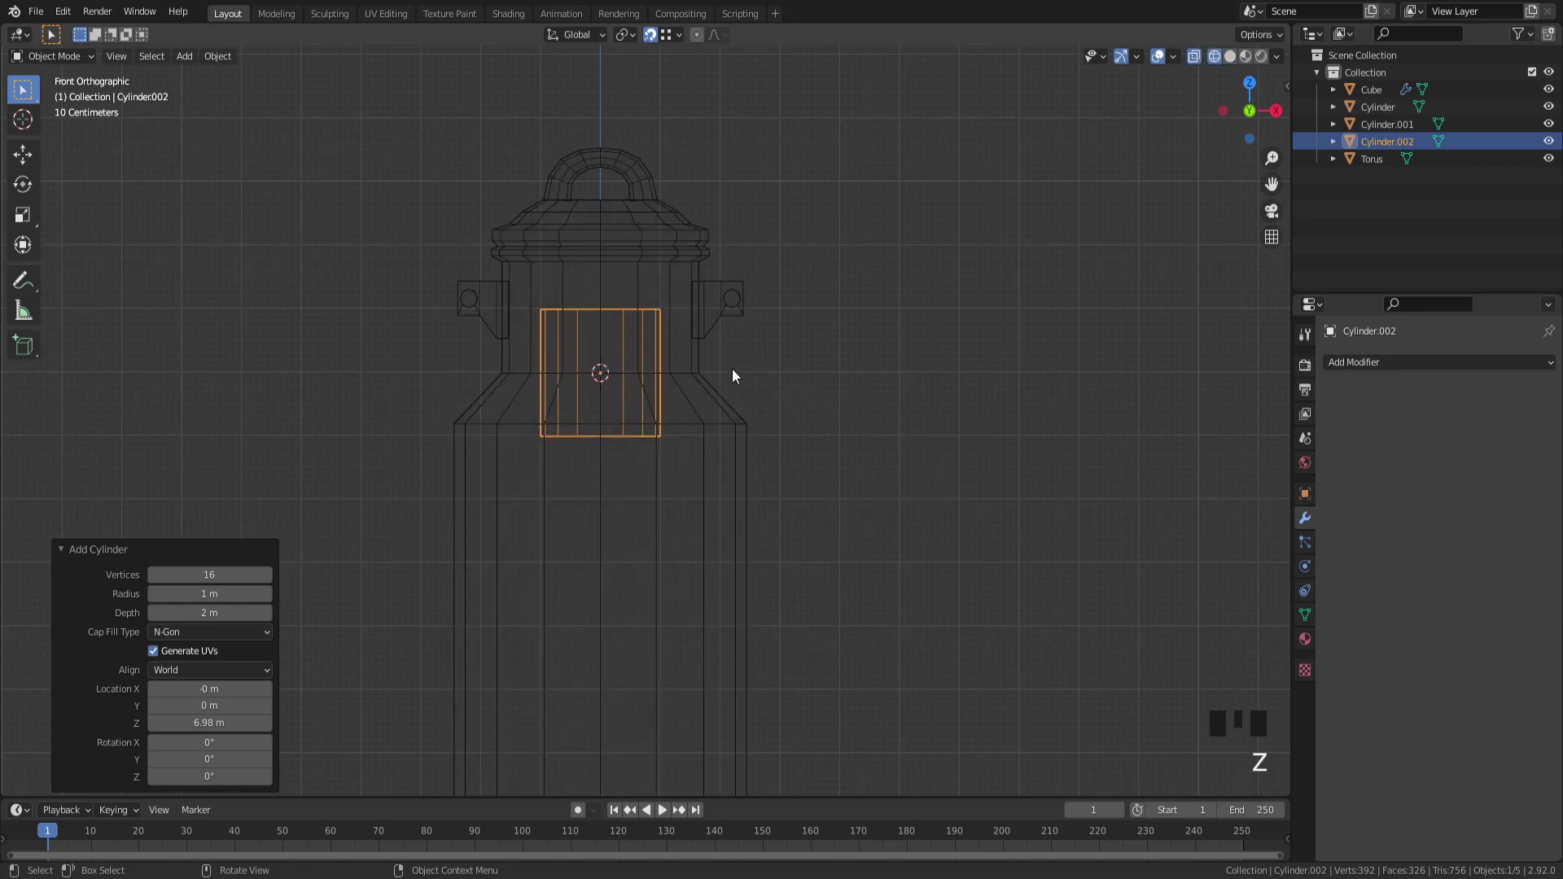
Step: Rotate the cylinder 90° on Y and shrink it to a small sideways piece near the bracket
key("r")
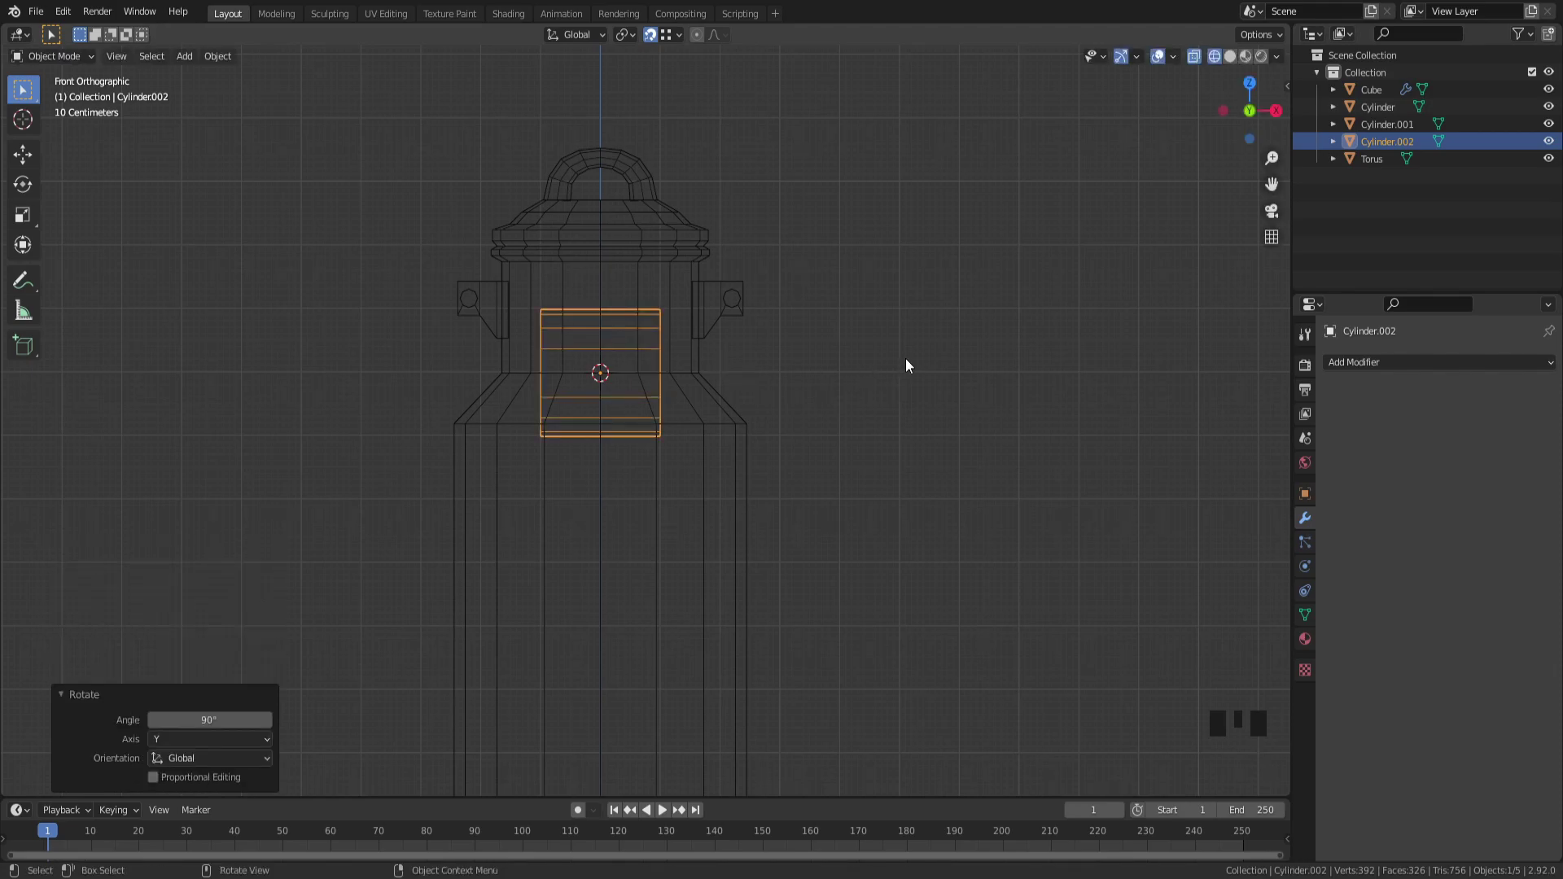
key("g")
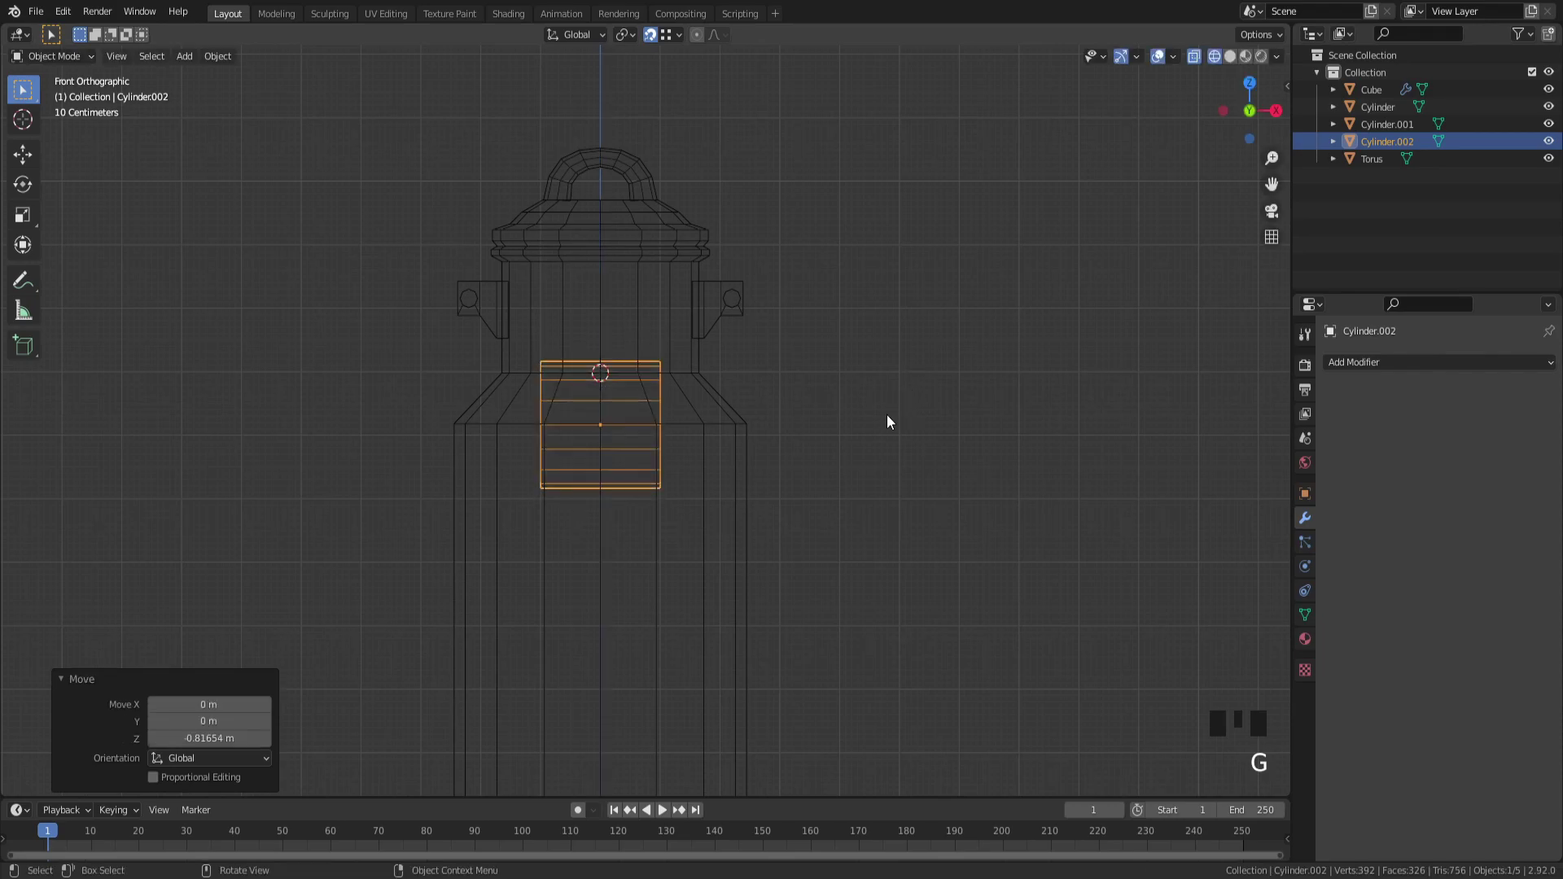
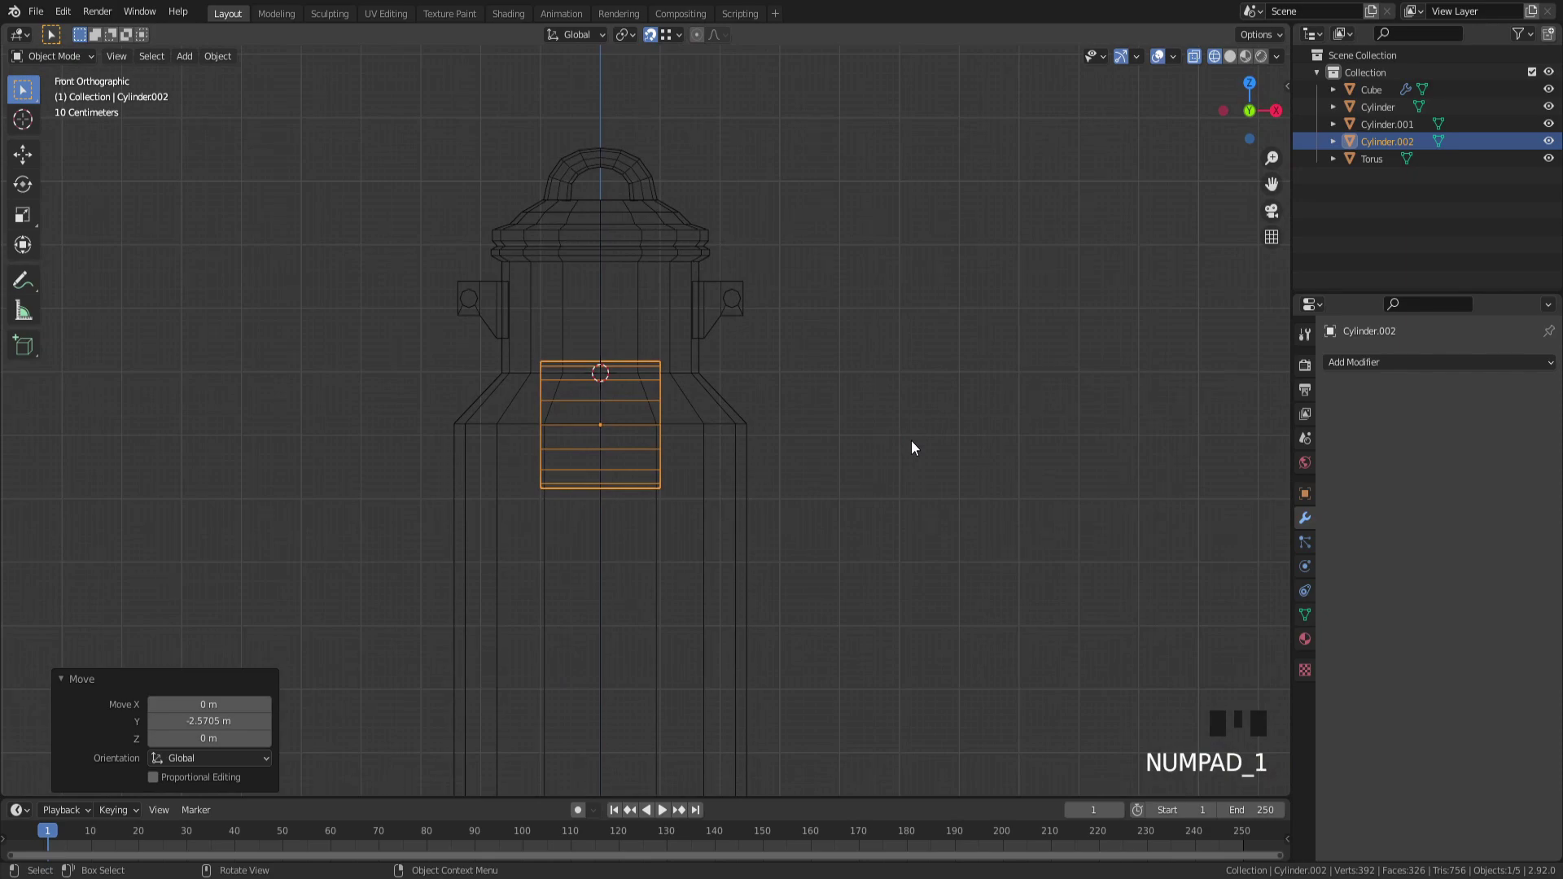
key("Tab")
key("s")
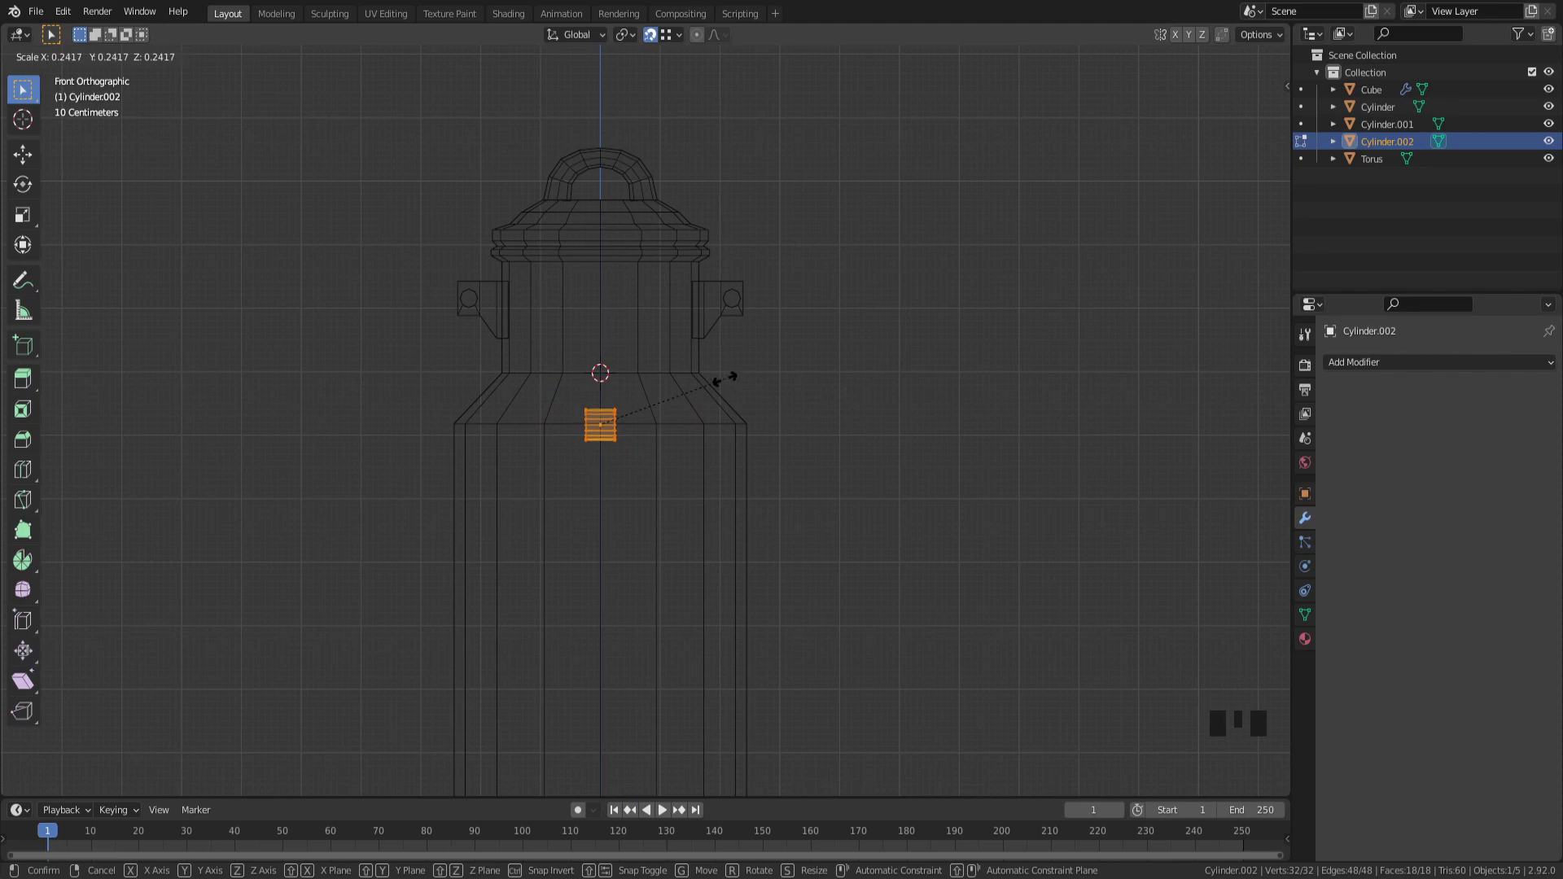
key("Tab")
key("g")
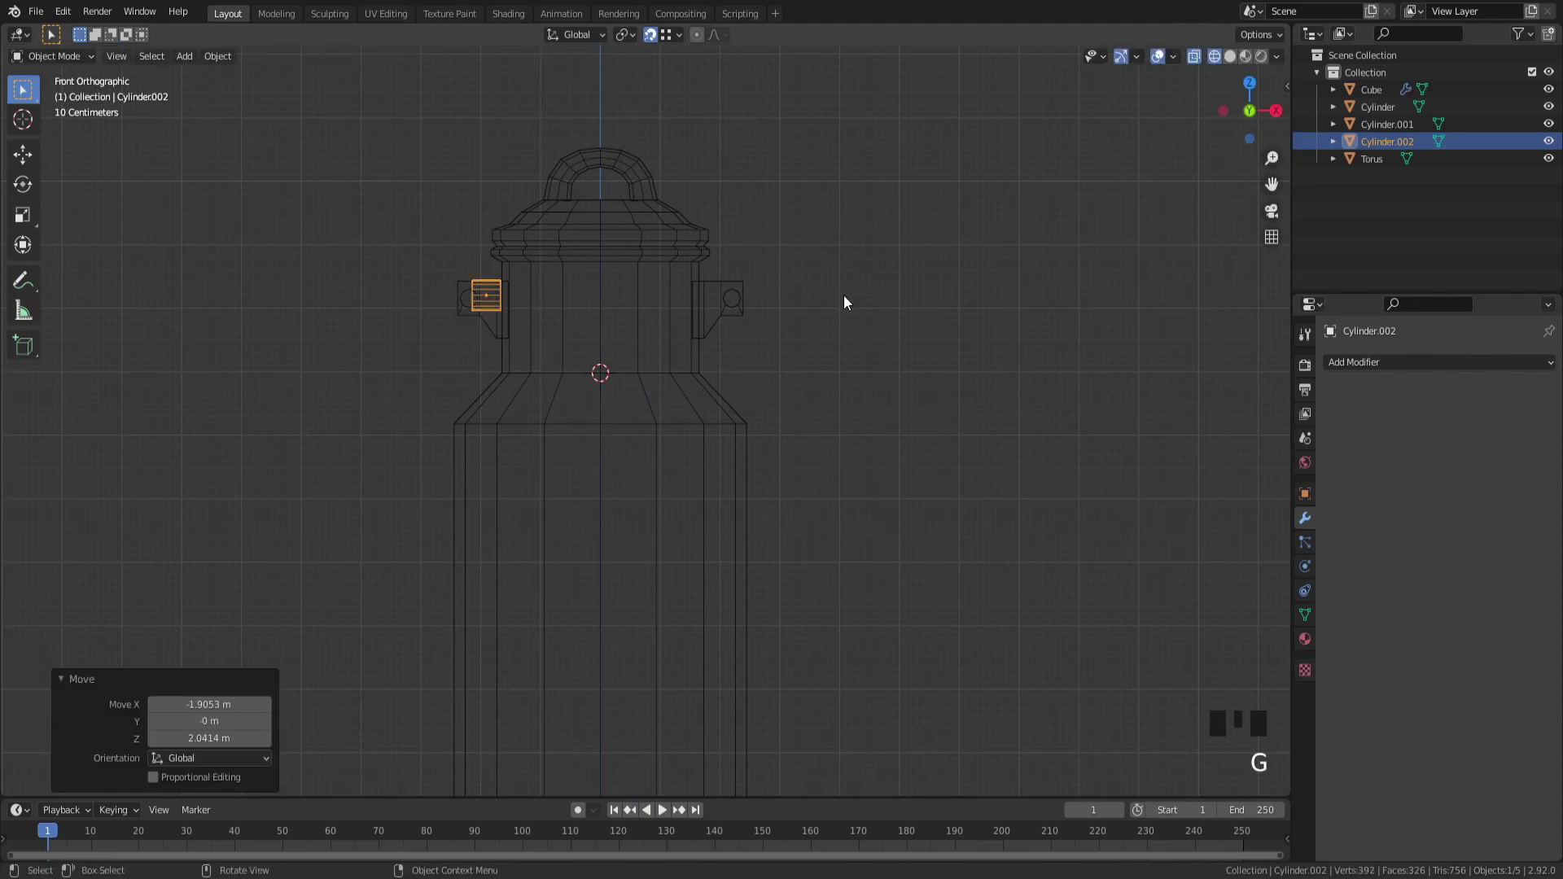
key("Tab")
key("s")
key("g")
key("Tab")
key("g")
key("Tab")
key("s")
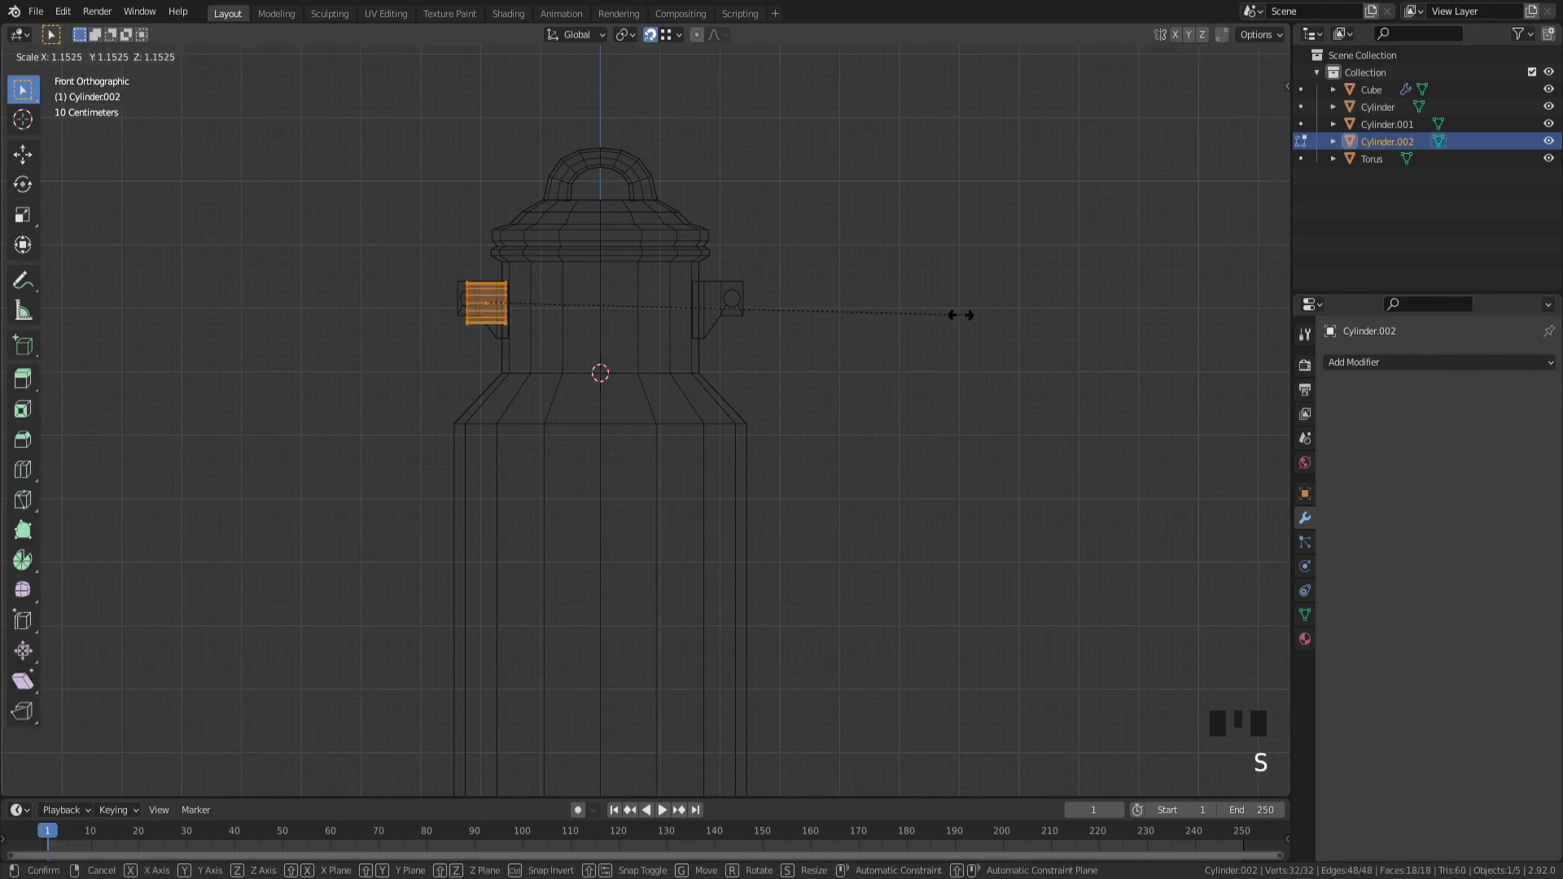
key("Tab")
key("g")
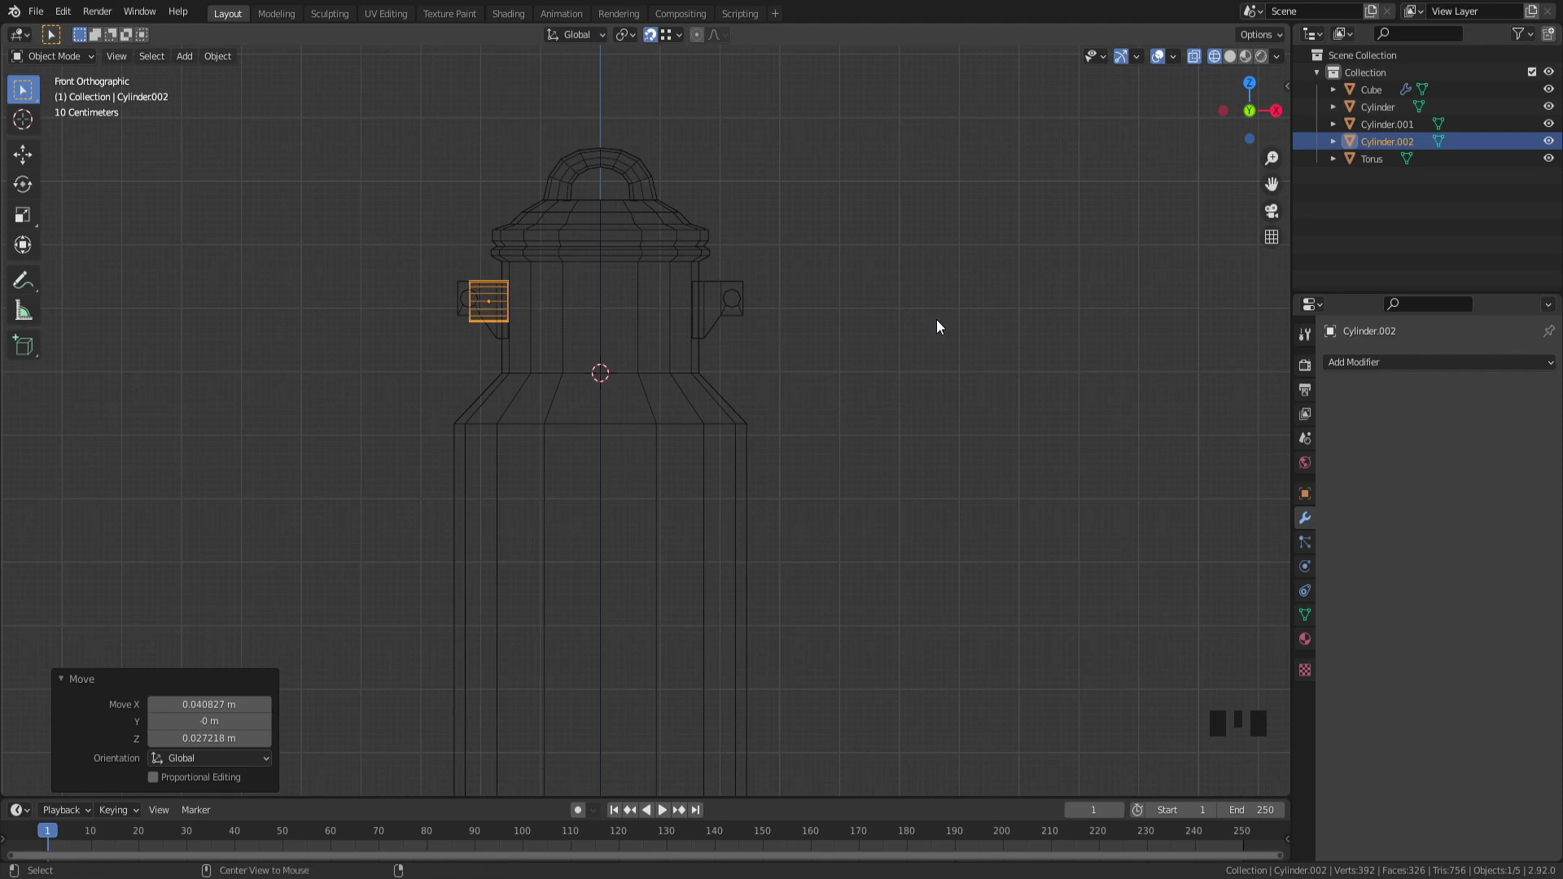
Step: Clear its location, then lift it about 5.88 m on Z and push it onto the can's front on Y
key("alt+g")
scroll("down", 3)
scroll("up", 3)
scroll("down", 3)
scroll("down", 3)
key("g")
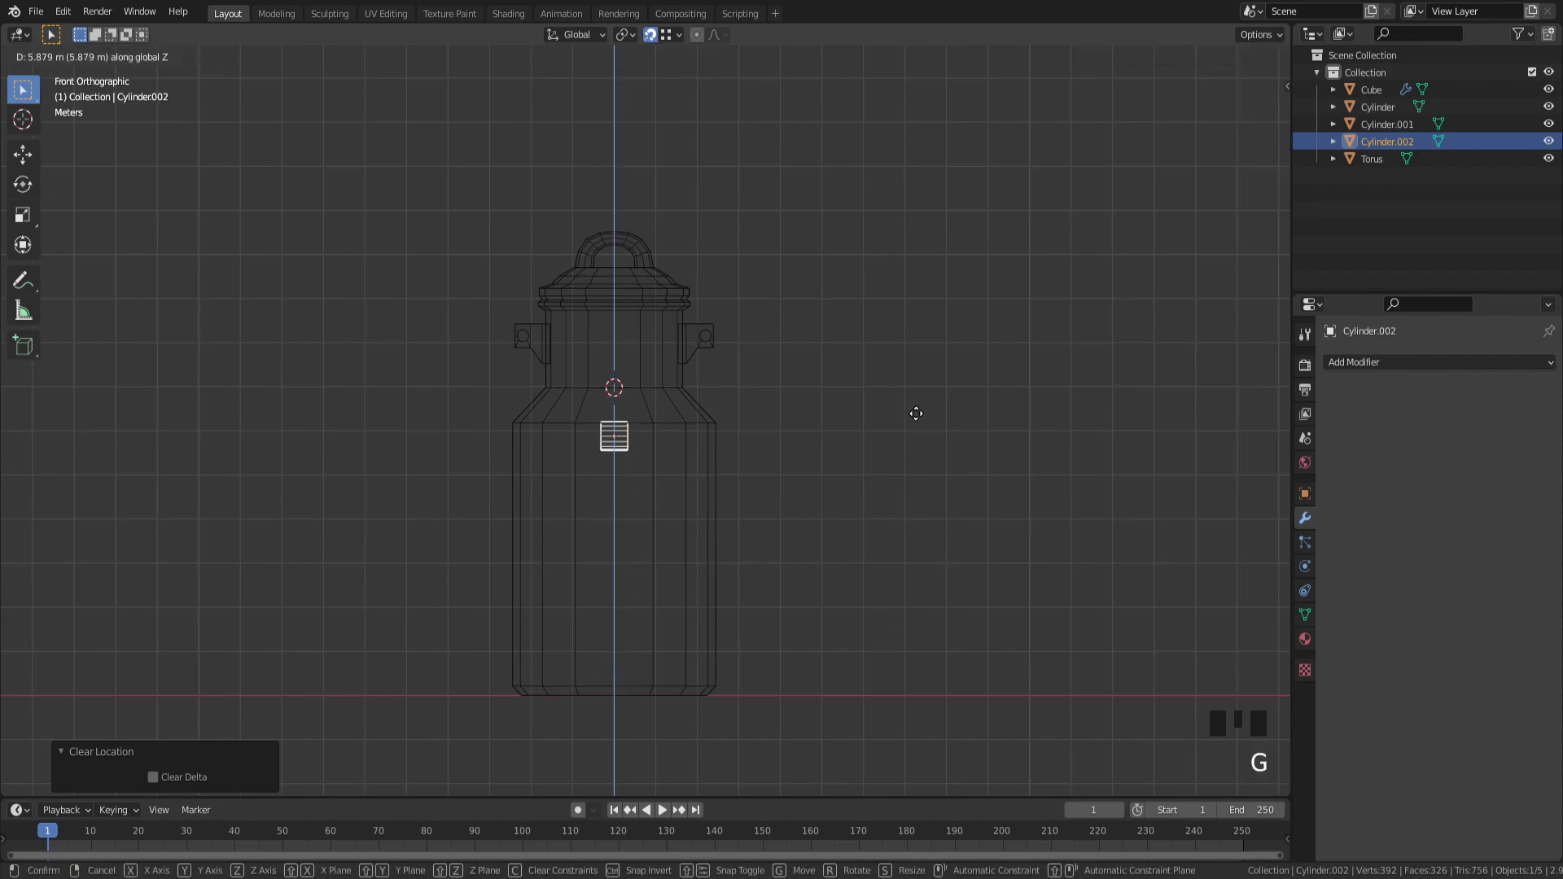
left_click_drag(901, 416, 978, 522)
key("z")
left_click_drag(1060, 531, 1013, 474)
scroll("up", 3)
key("g")
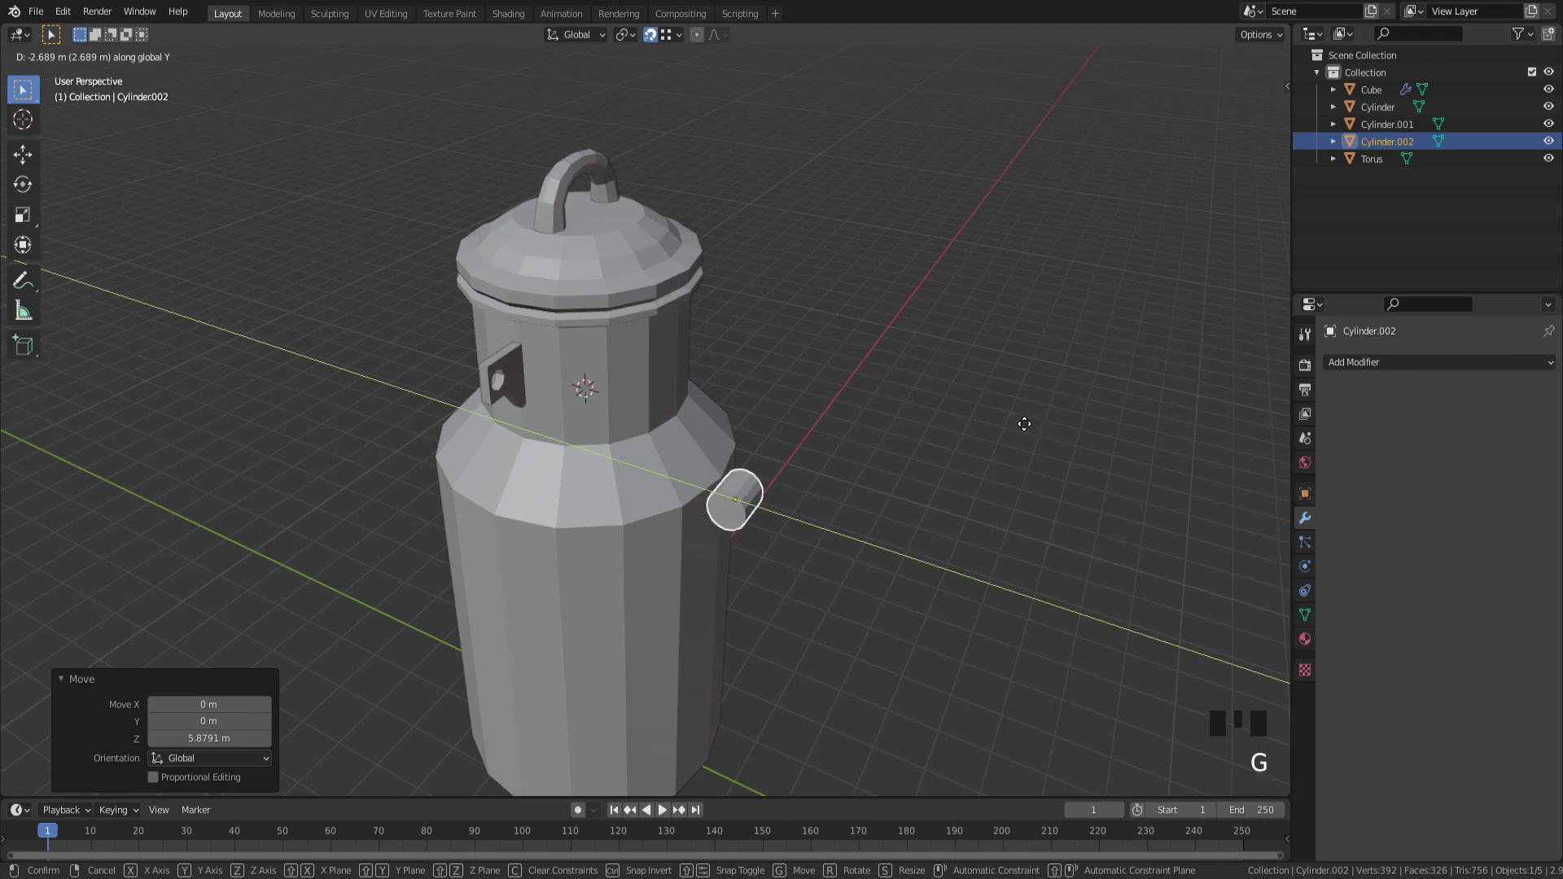
key("KP_3")
key("KP_1")
scroll("up", 3)
scroll("down", 3)
key("Tab")
Step: Loop-cut the small cylinder down its middle and delete one half of it
key("z")
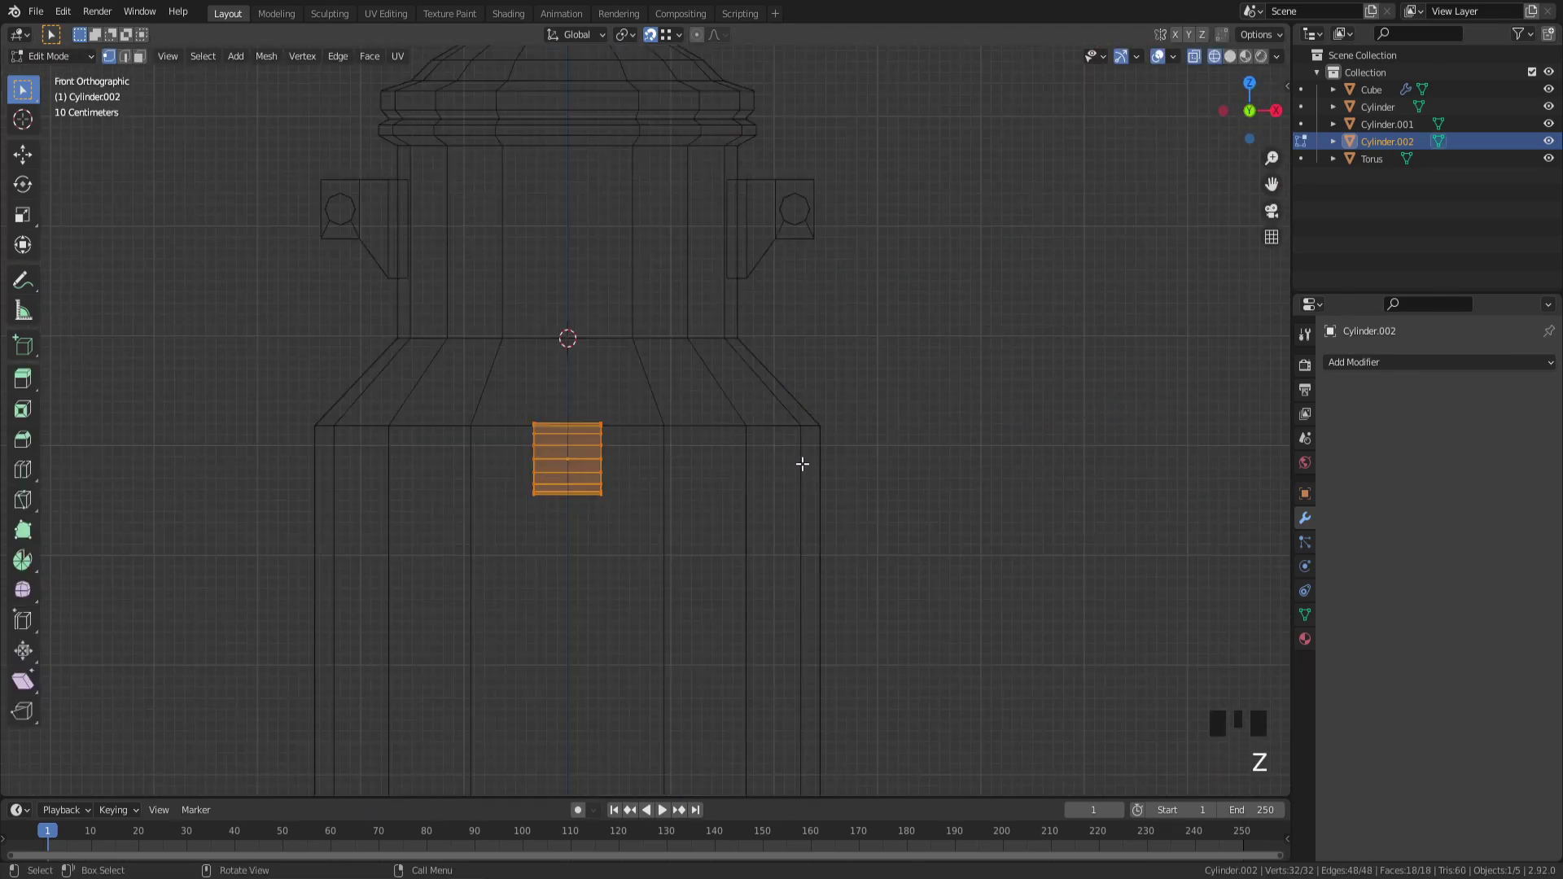
key("ctrl+r")
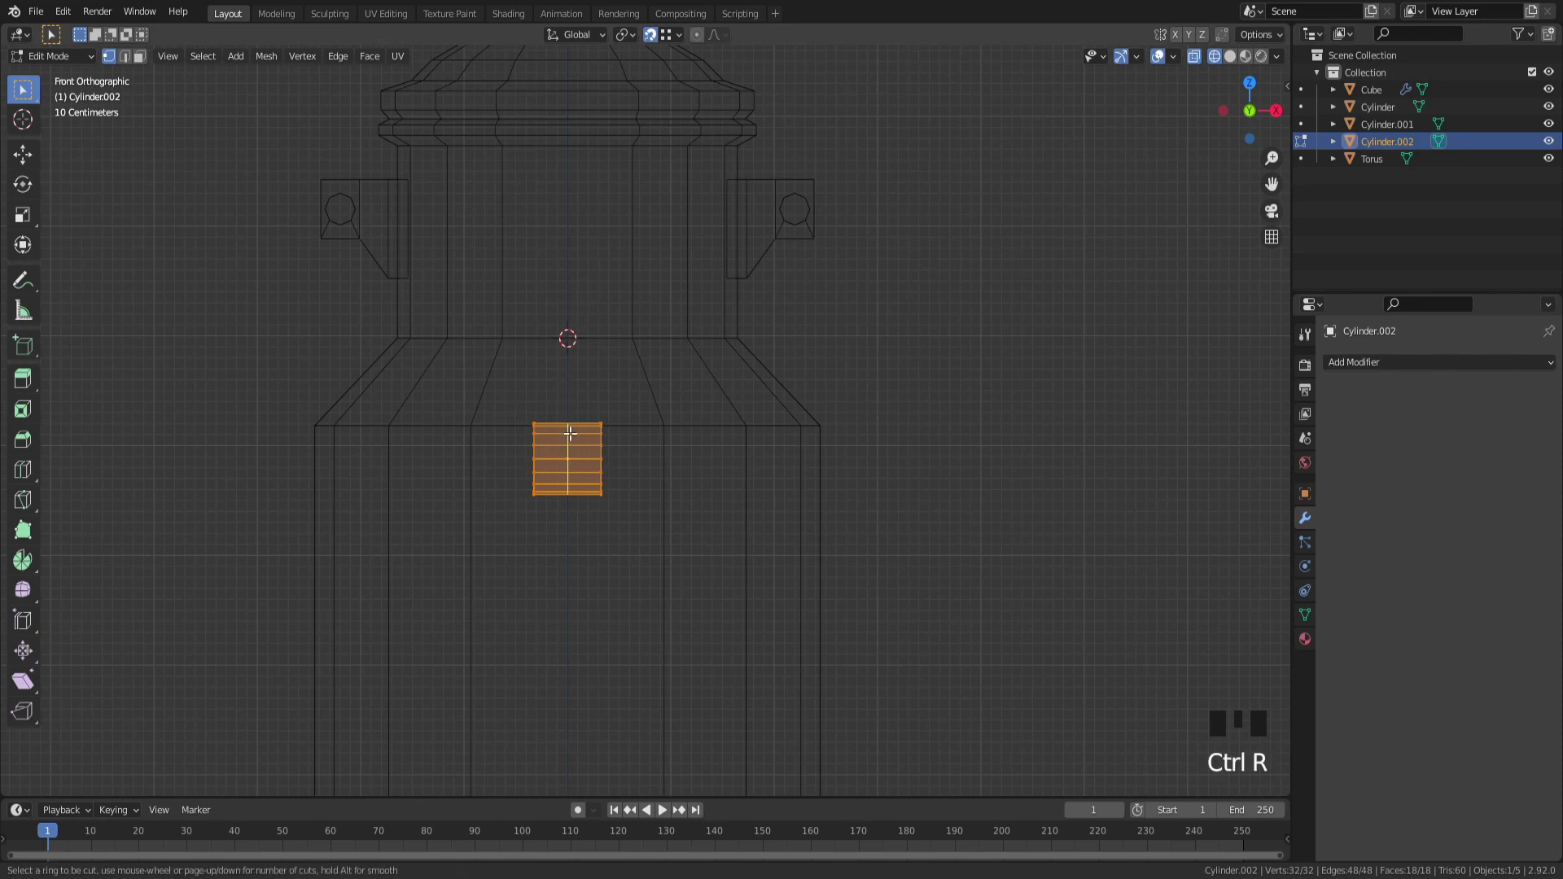
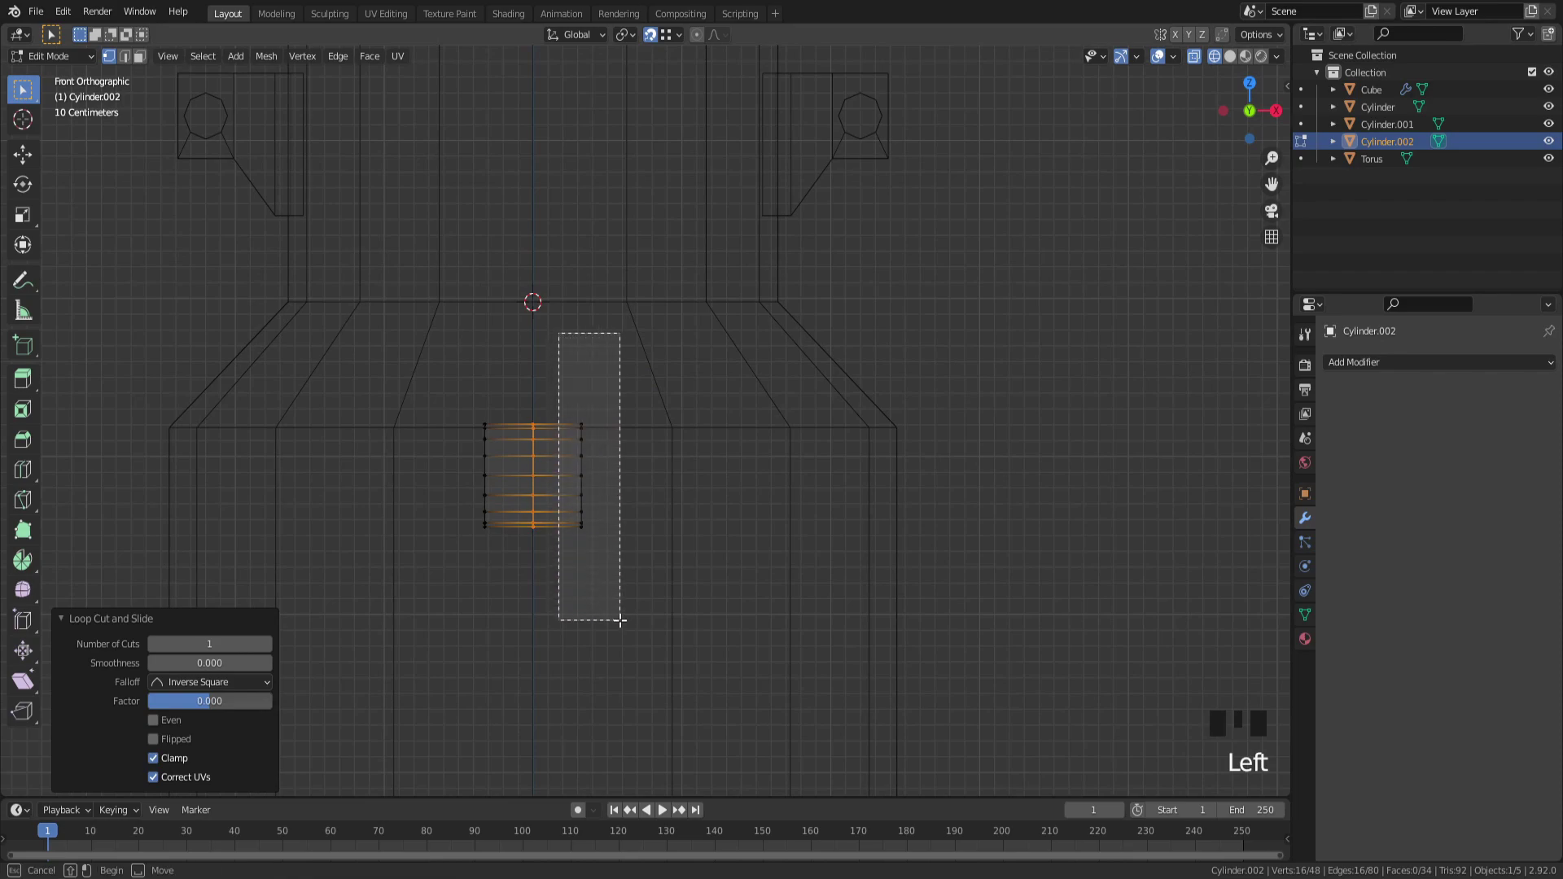
key("x")
key("Tab")
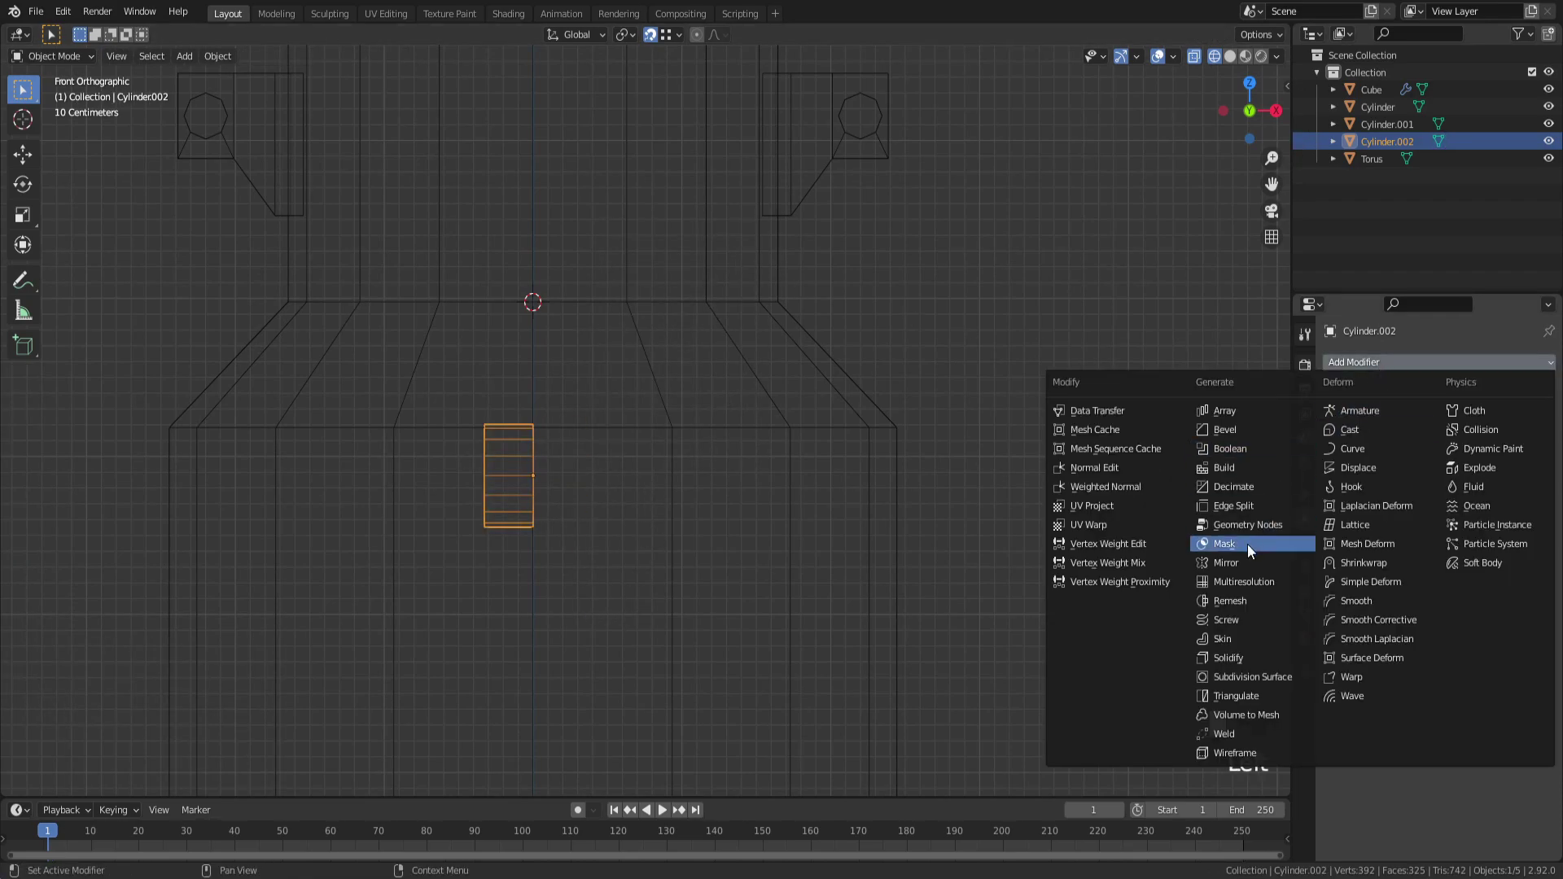
Step: Add a Mirror modifier on Z only with Clipping so the half cylinder becomes whole
left_click_drag(1241, 568, 1485, 429)
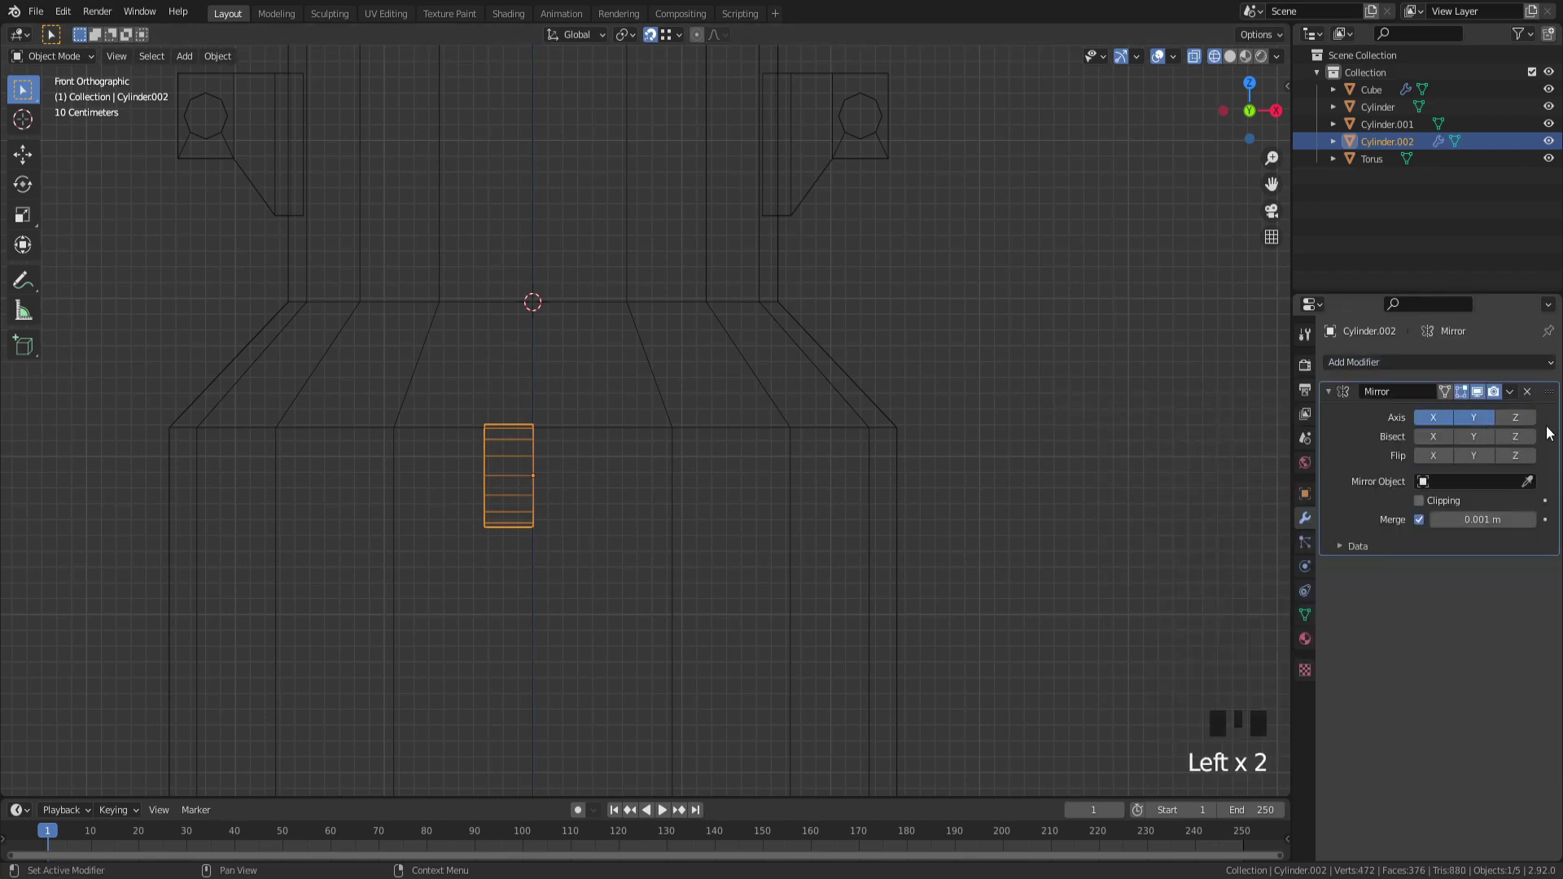
left_click(1519, 429)
left_click_drag(1476, 426, 1429, 432)
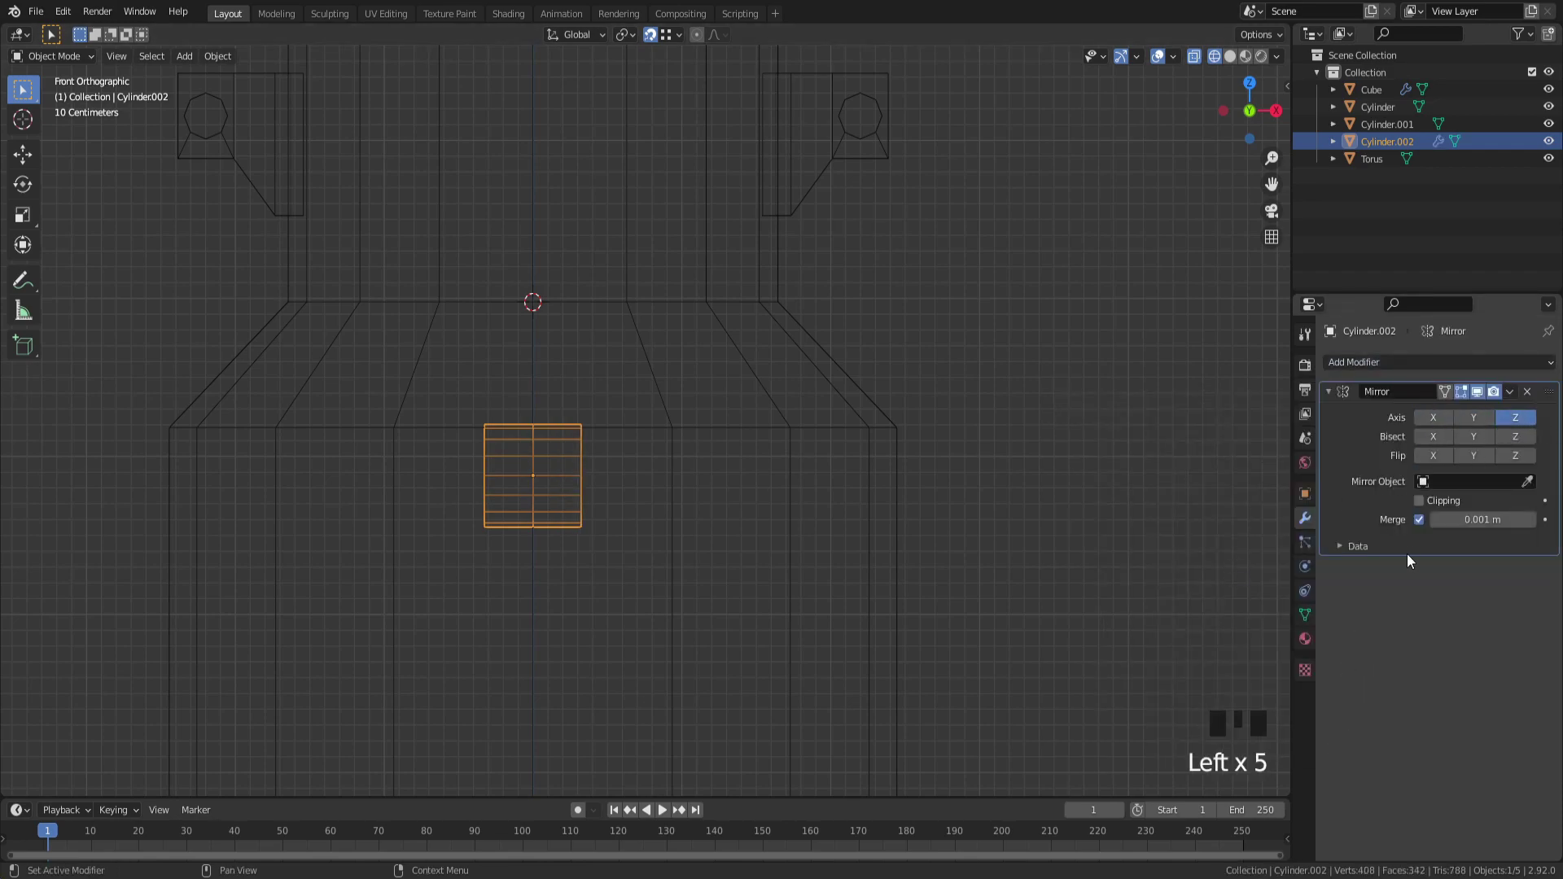
left_click(1424, 510)
Step: Select all of the half cylinder's mesh and stretch it sideways along X
key("Tab")
key("a")
key("g")
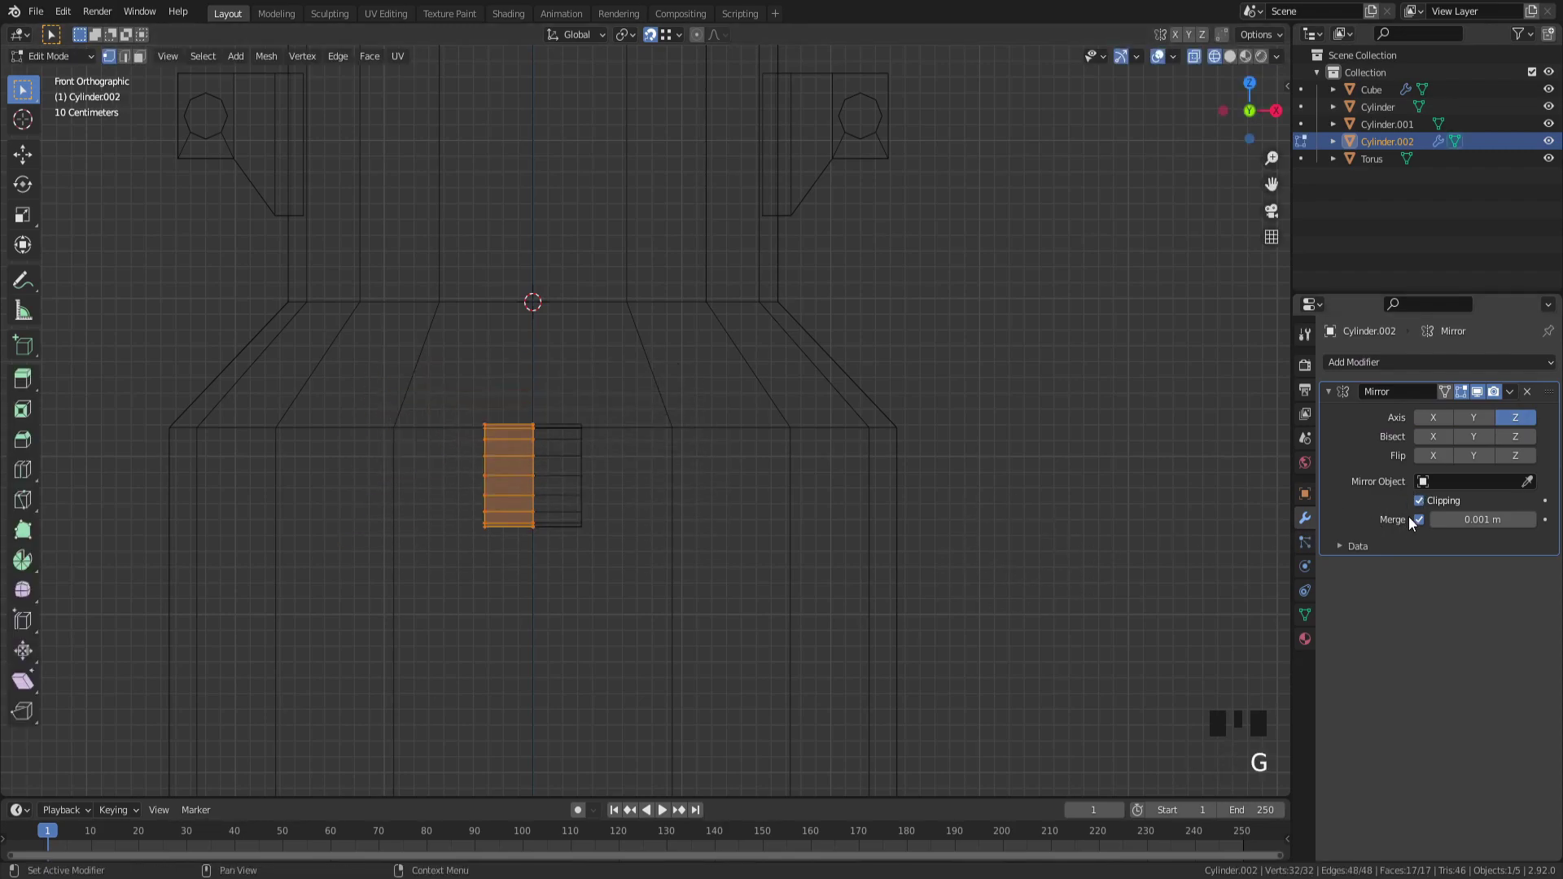
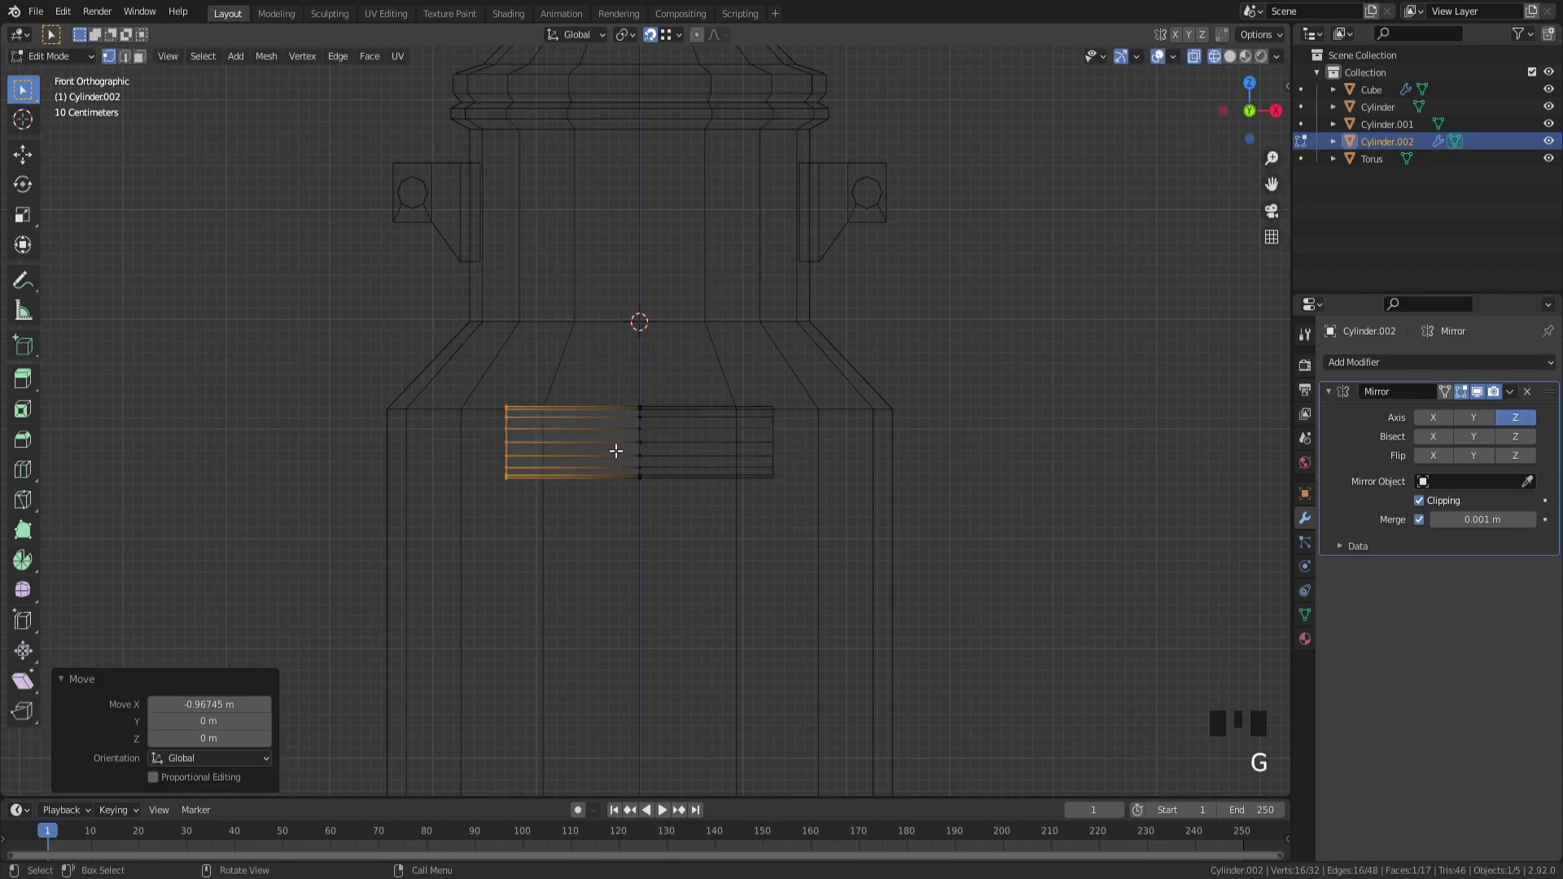
Step: Add loop cuts along the grip, bevel one into a band and resize the end loops
key("ctrl+r")
key("ctrl+r")
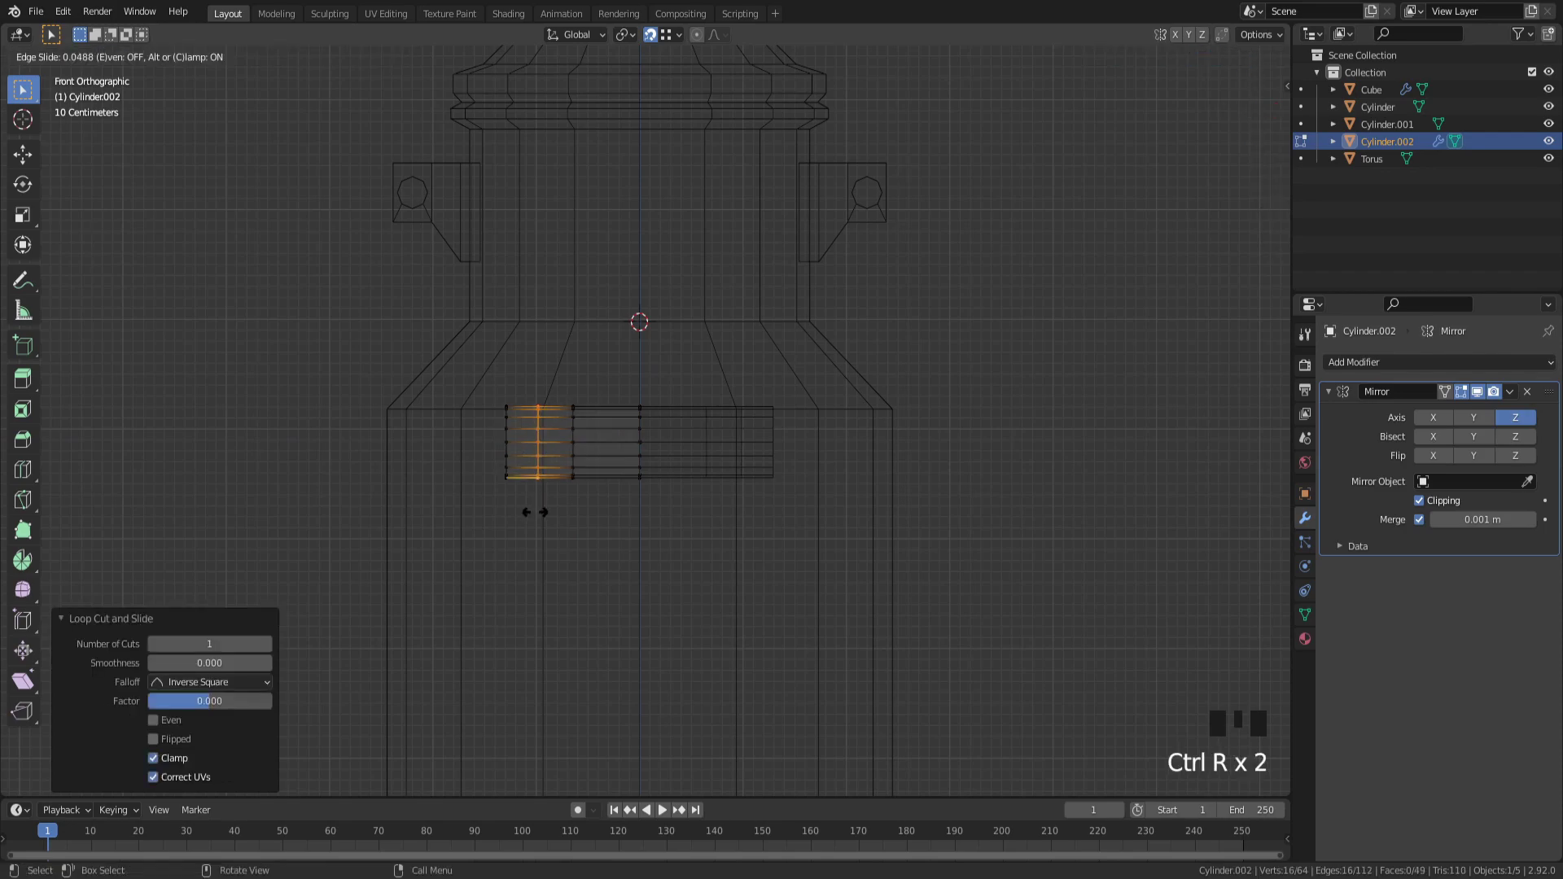
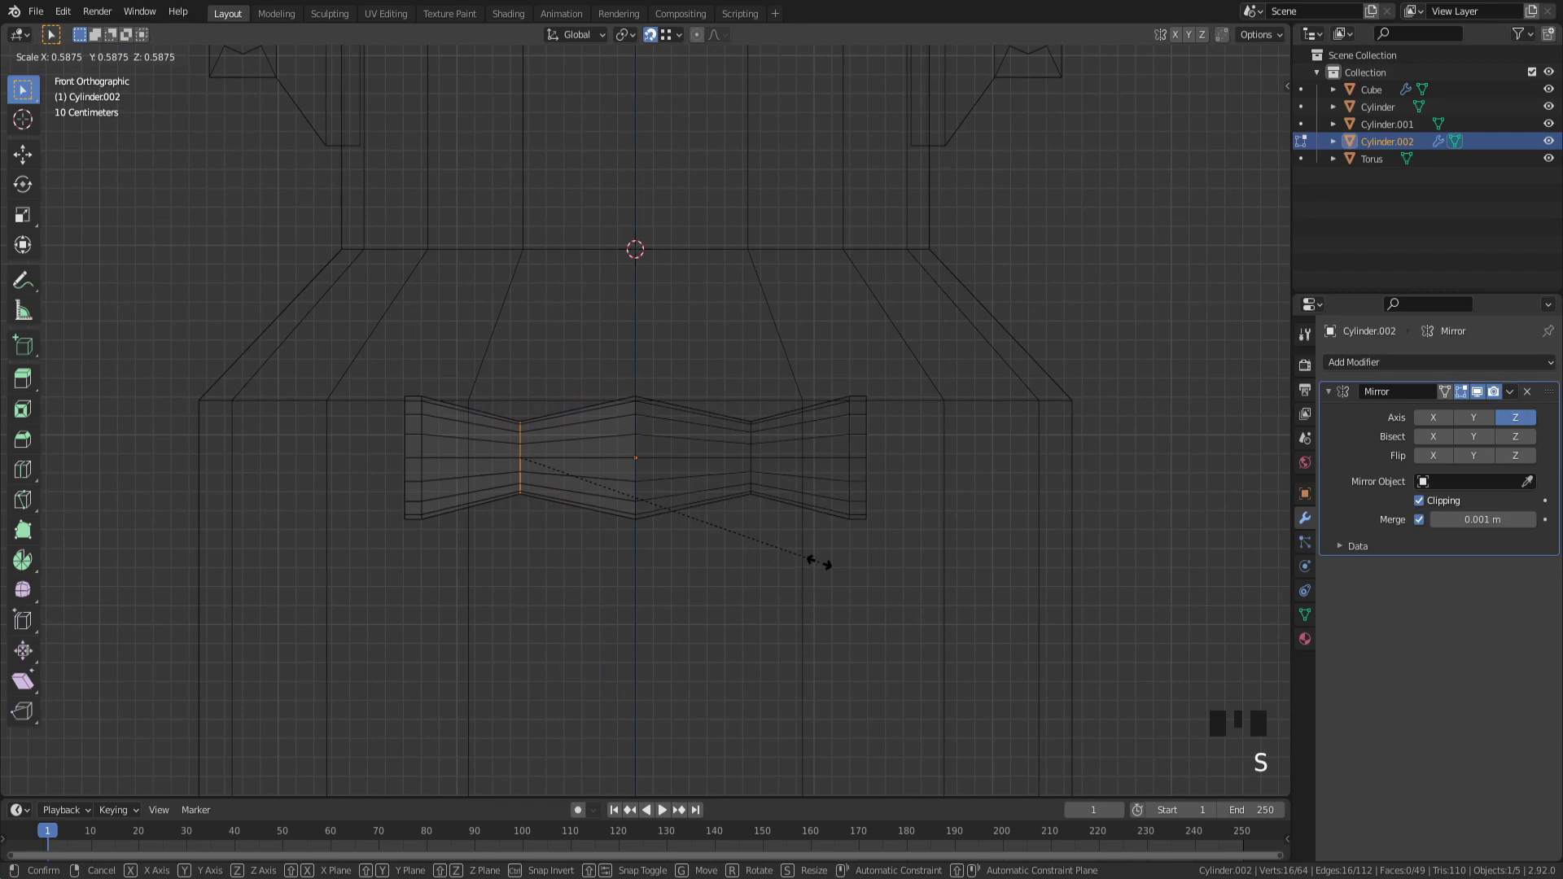
key("ctrl+b")
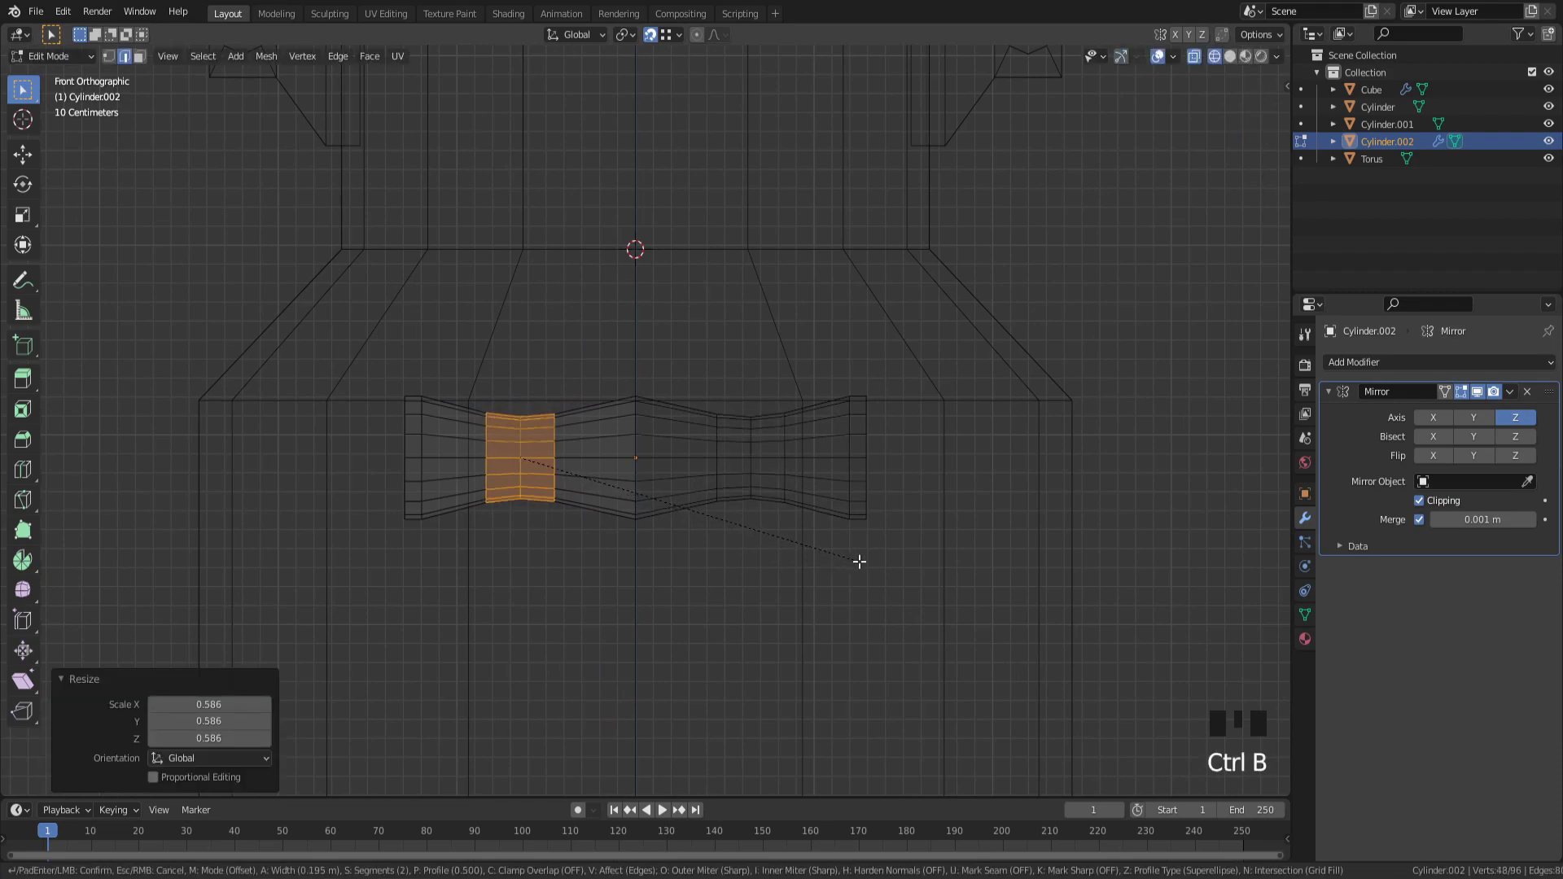
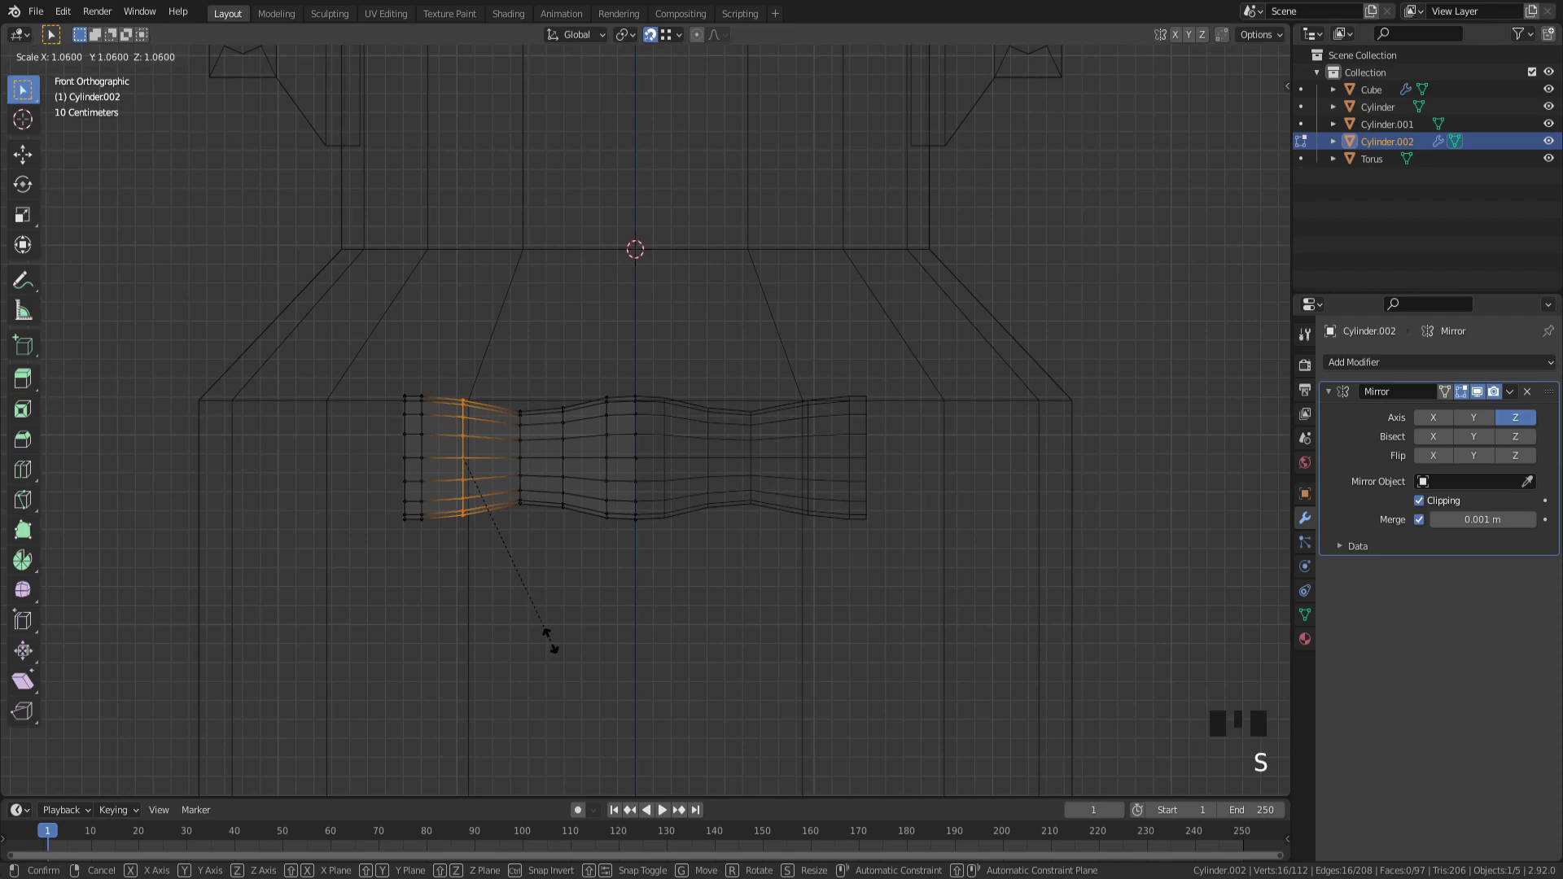
key("s")
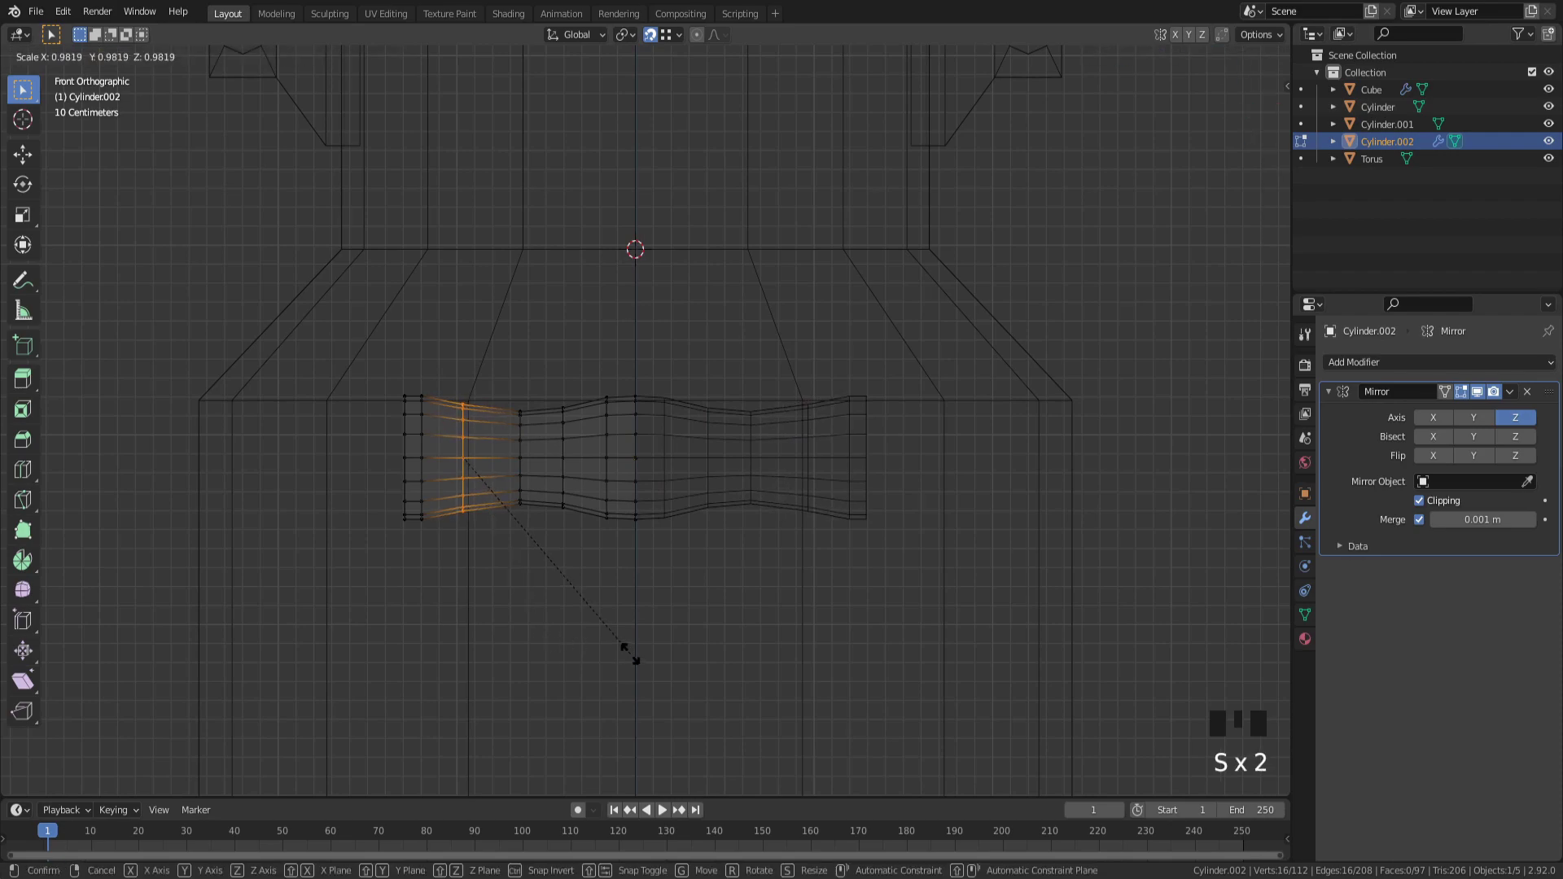
key("Tab")
Step: Inspect the wavy grip from side and front views and return to Object Mode
scroll("down", 3)
scroll("up", 3)
key("z")
left_click_drag(738, 735, 978, 727)
key("z")
scroll("down", 3)
scroll("up", 3)
left_click_drag(961, 664, 951, 693)
scroll("down", 3)
key("KP_3")
key("KP_1")
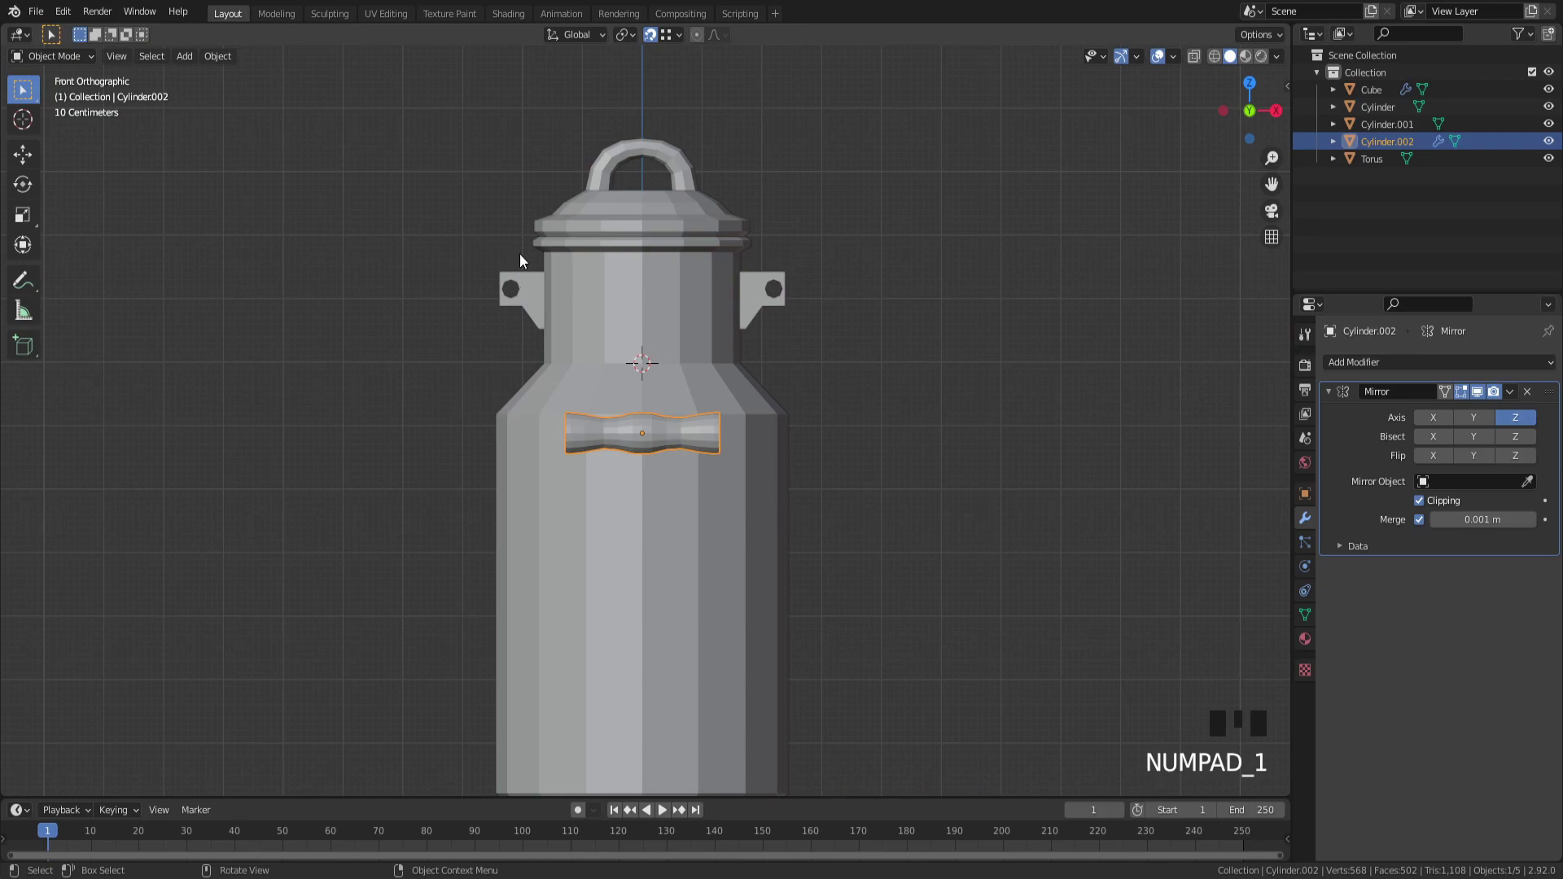
Step: Add a mesh plane and rotate it 90° to stand upright against the can's neck
left_click_drag(555, 310, 1006, 404)
left_click(1006, 404)
left_click_drag(1001, 404, 908, 393)
scroll("up", 3)
left_click_drag(908, 394, 981, 394)
key("shift+a")
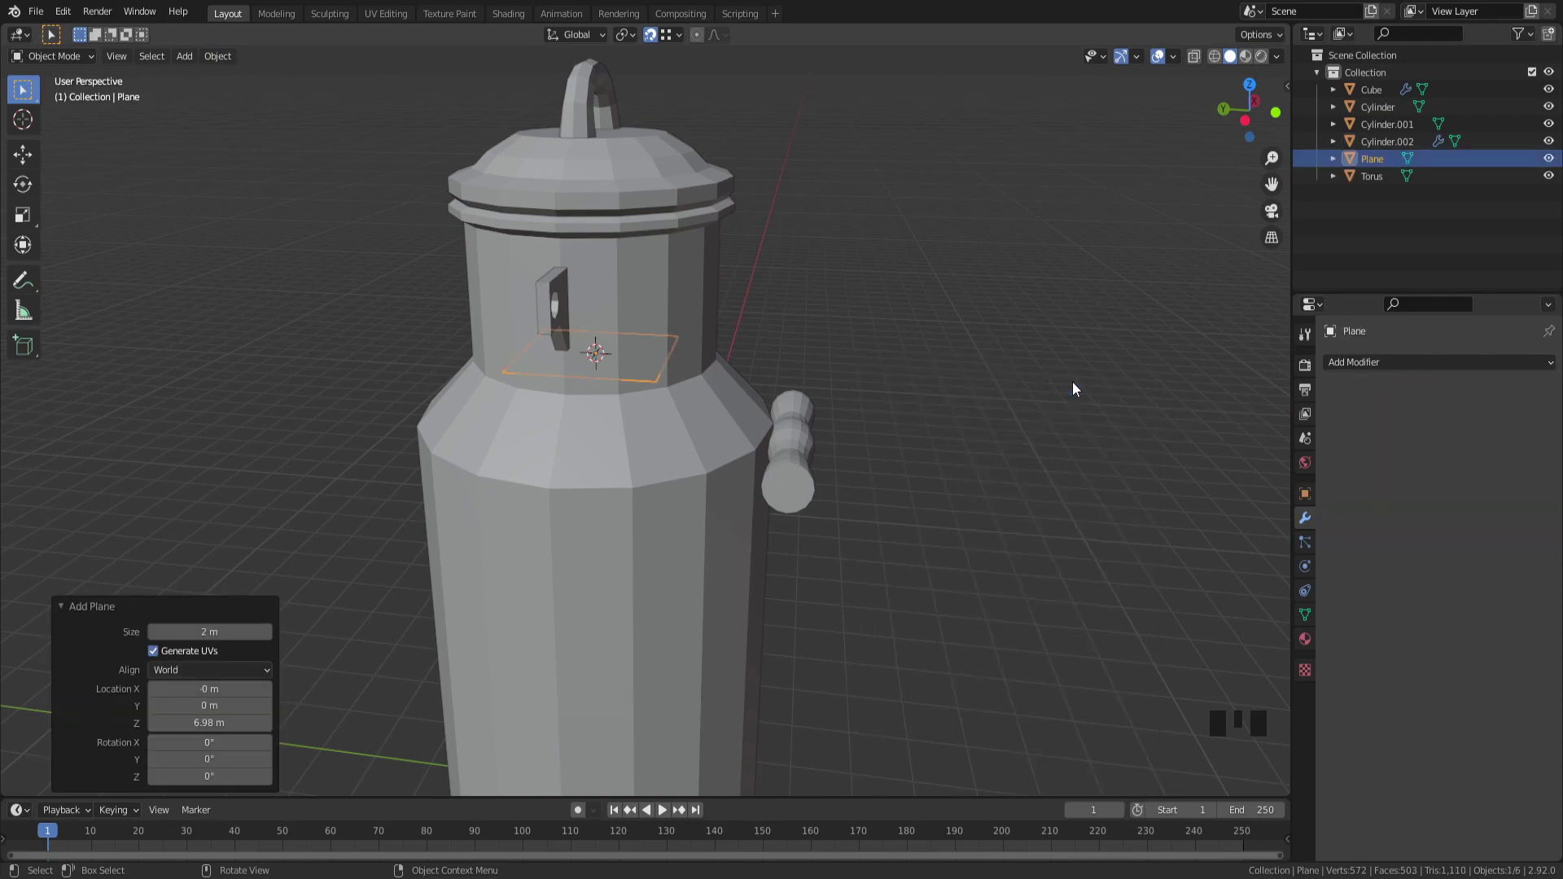
key("KP_1")
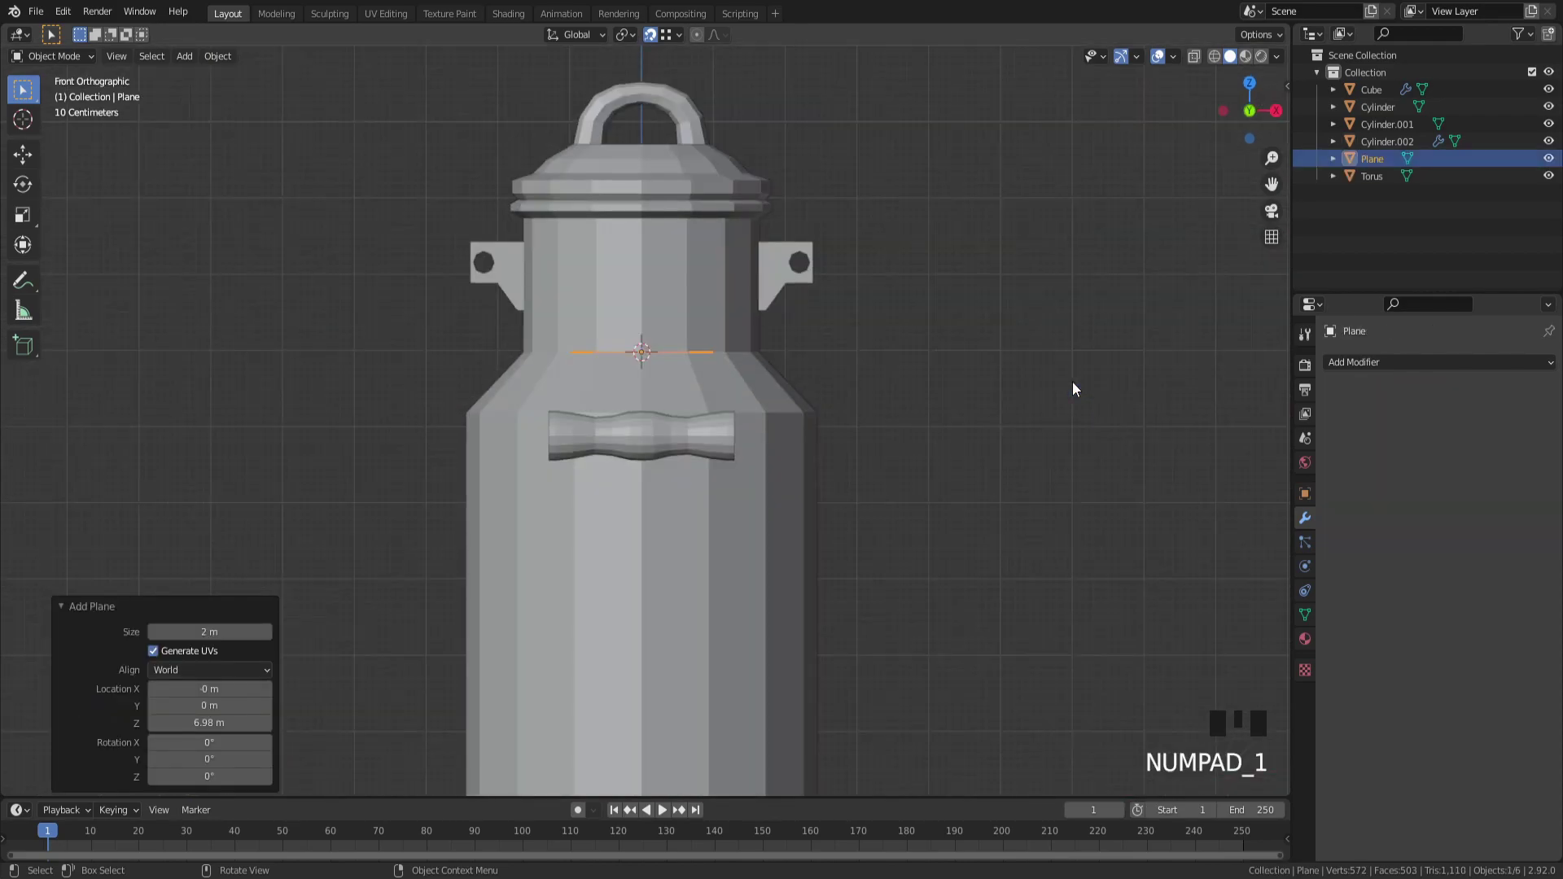
key("r")
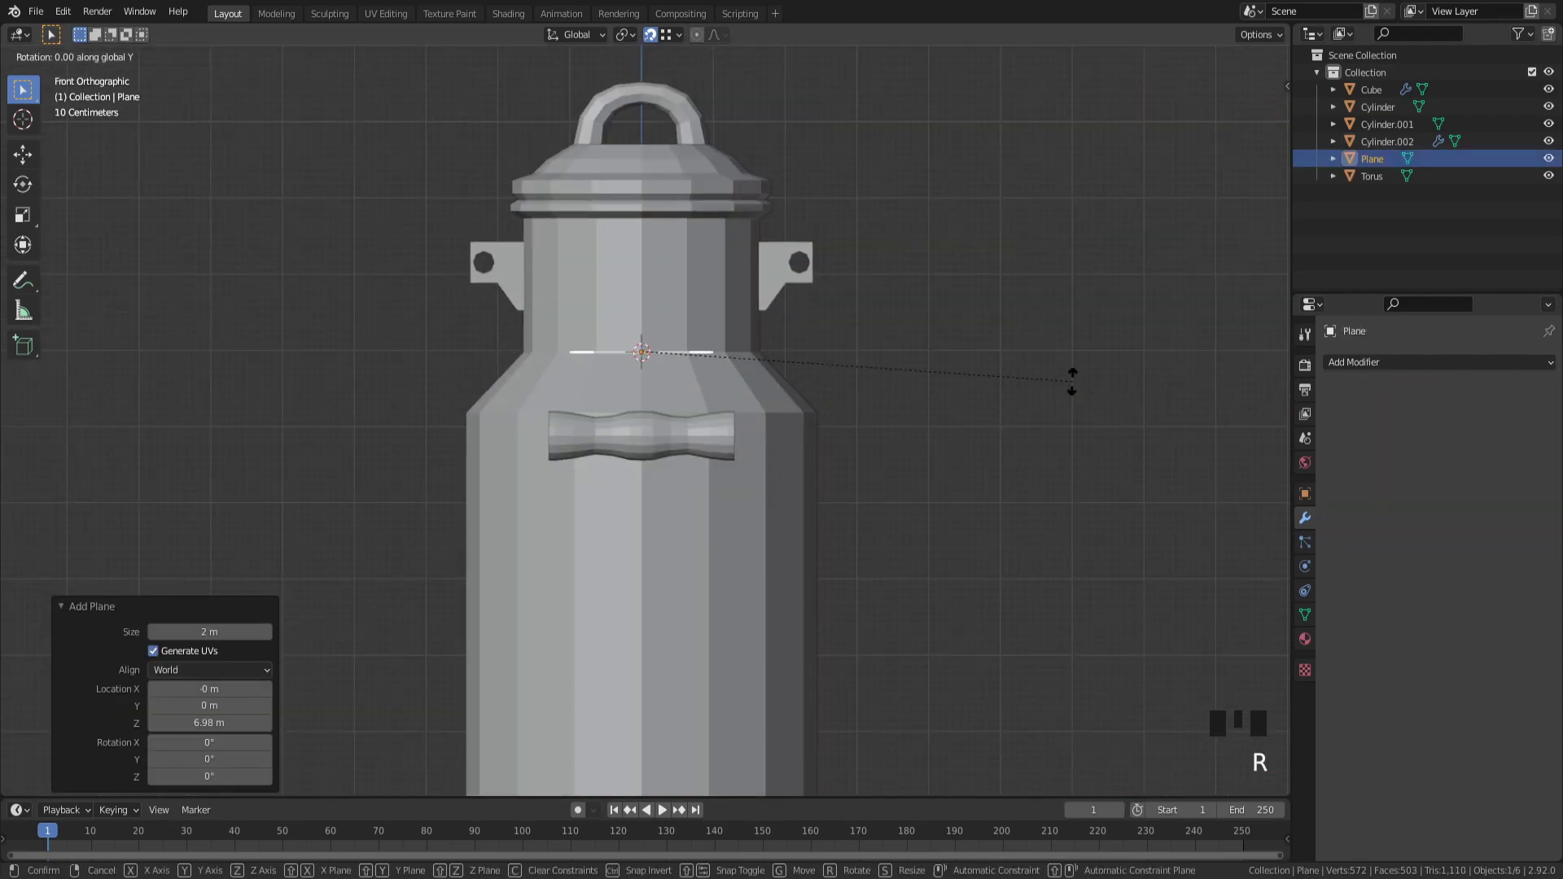
key("g")
Step: Scale the plane to about half size and move it up along Z to the side lug
left_click_drag(935, 322, 1135, 387)
key("Tab")
key("s")
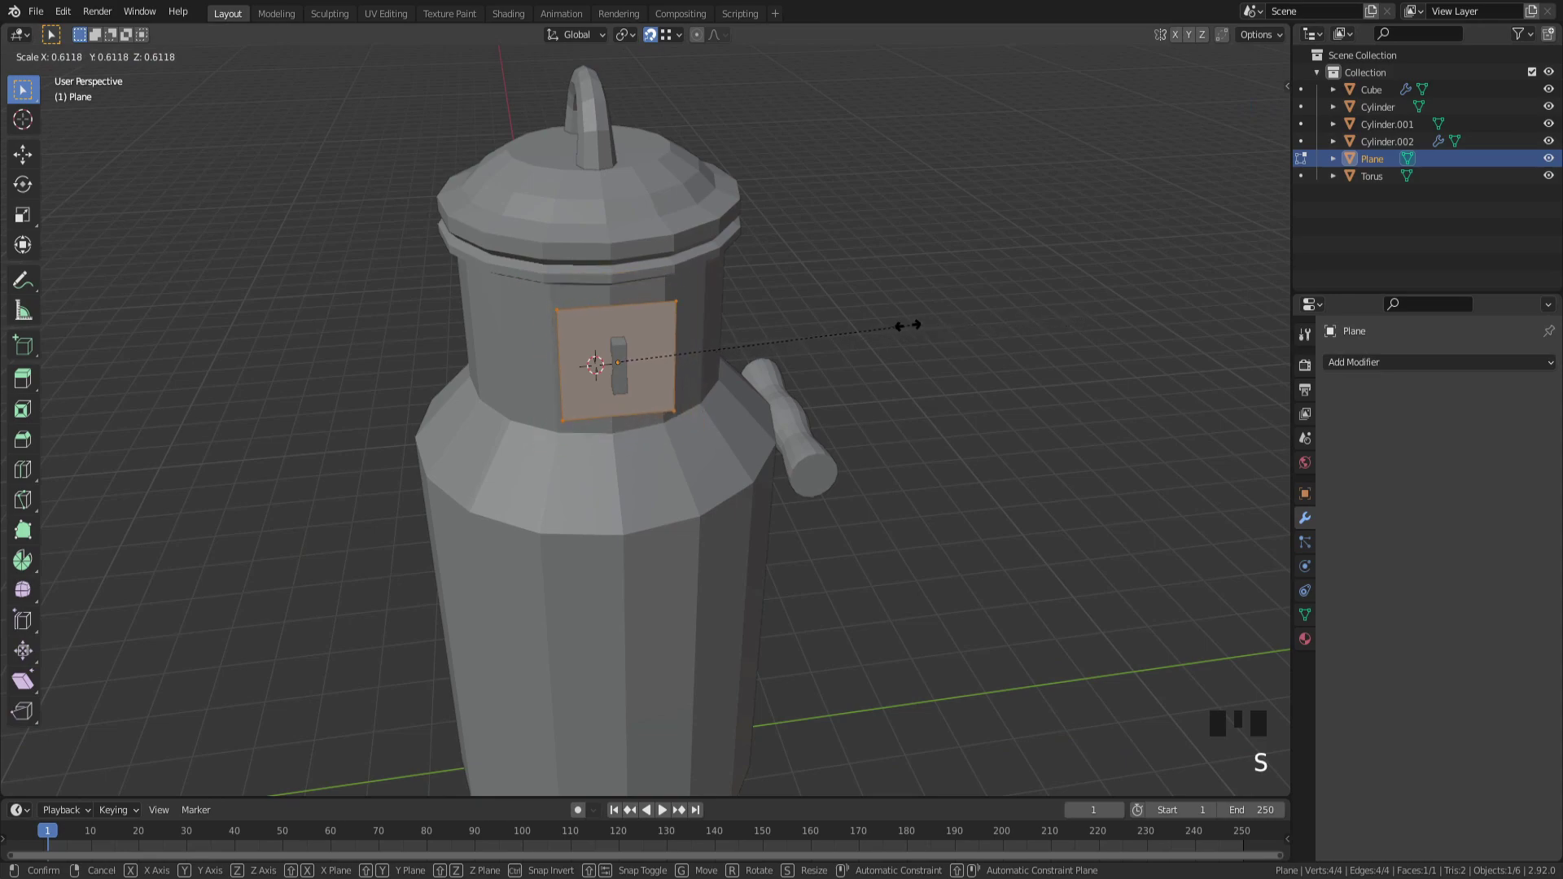
key("Tab")
scroll("down", 3)
left_click_drag(1011, 326, 1032, 353)
scroll("up", 3)
key("KP_1")
key("g")
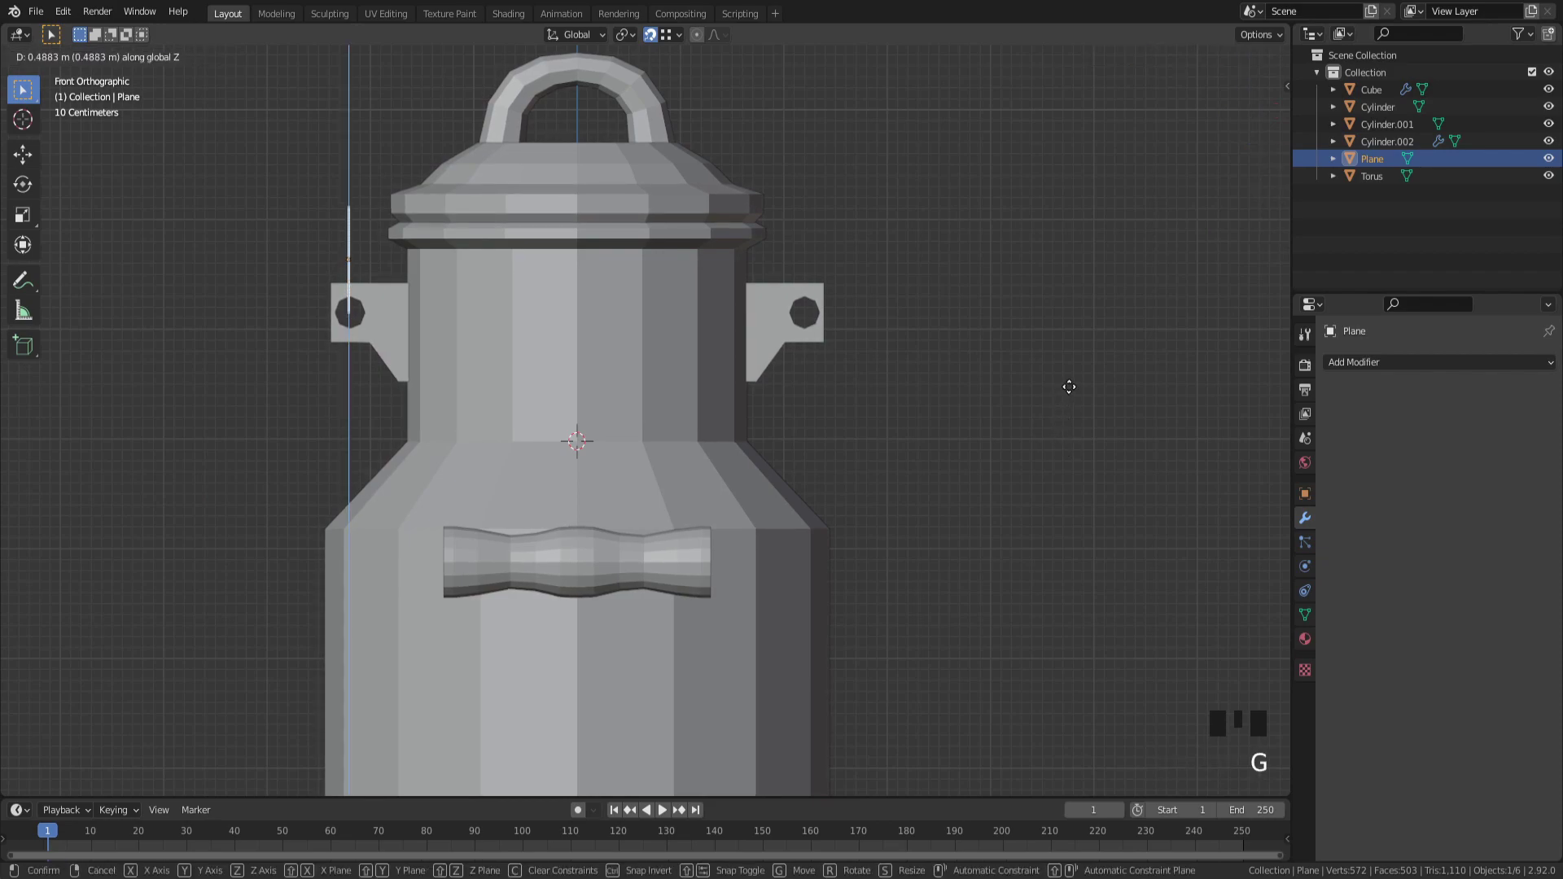
left_click_drag(931, 381, 1130, 367)
key("s")
key("g")
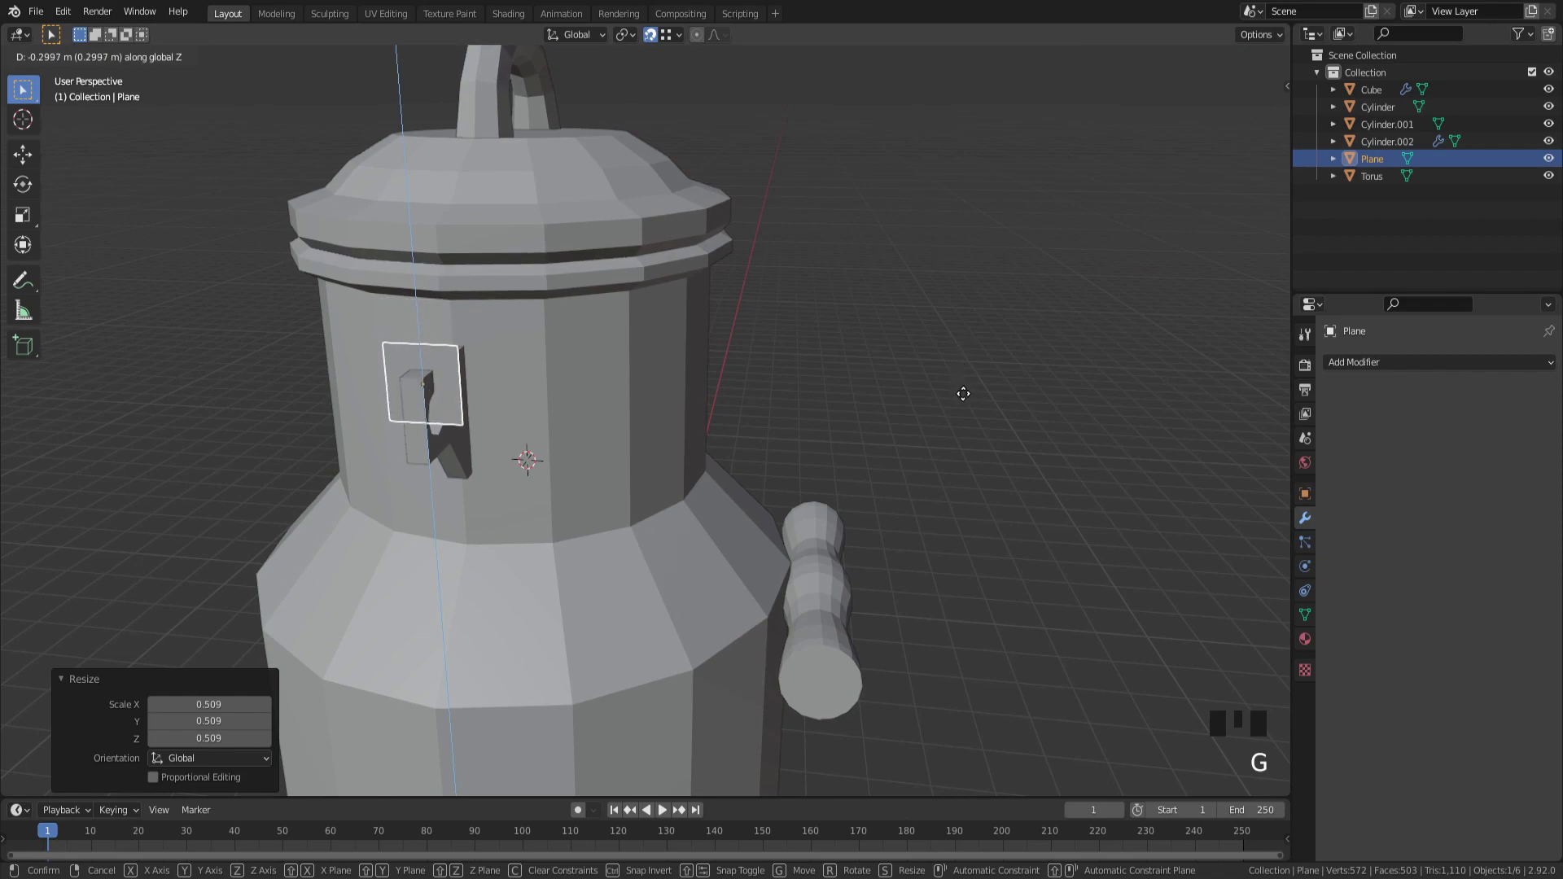
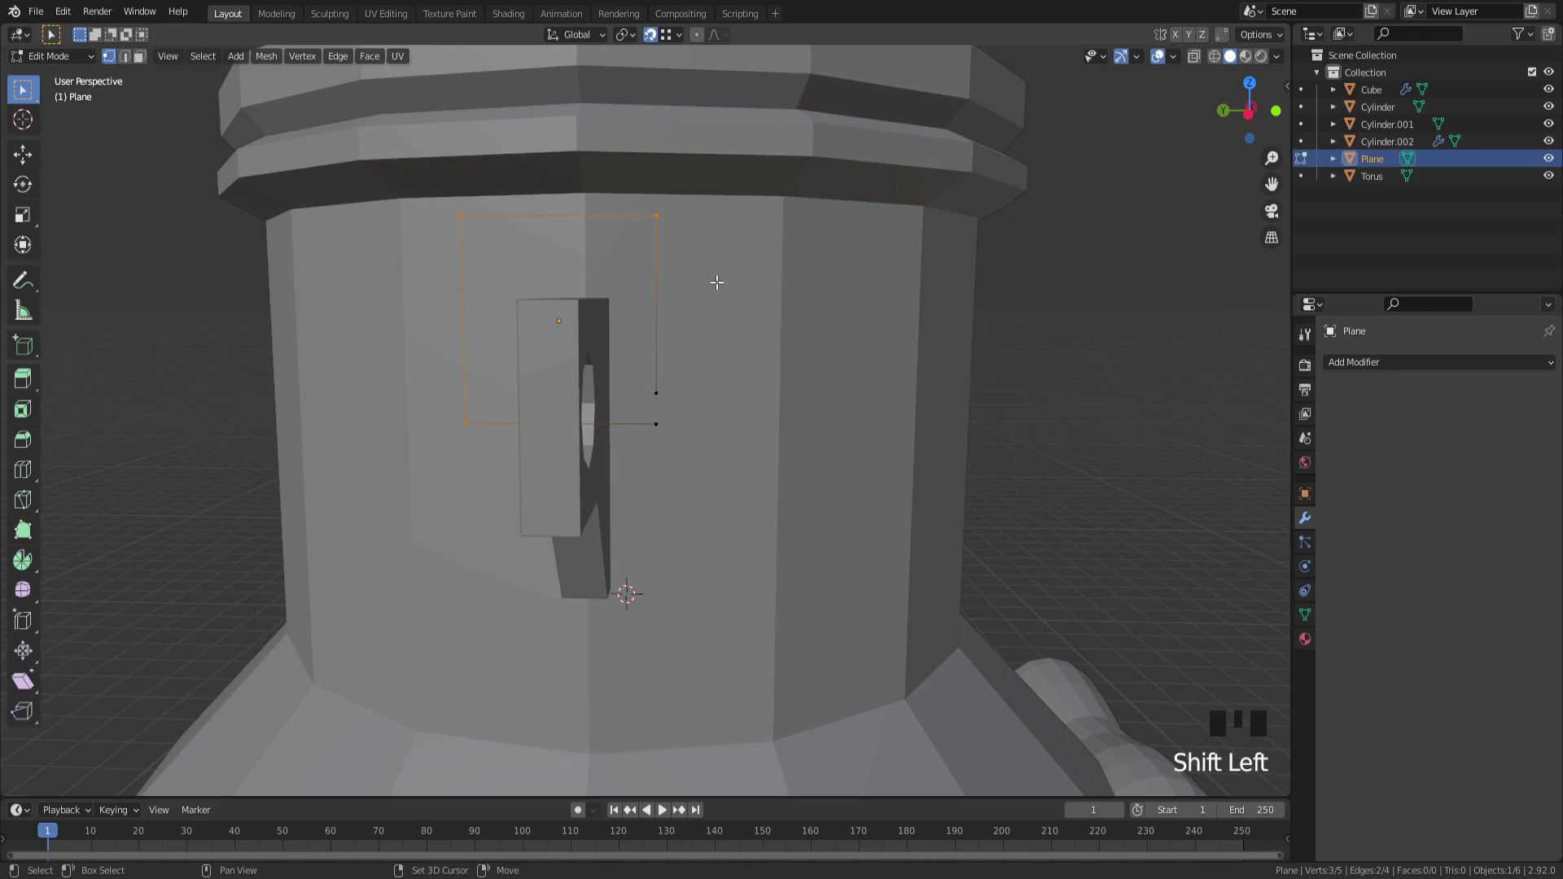
Step: Bevel the plane's corner into a rounded hook and trace the wire path, then view it from the side
key("ctrl+b")
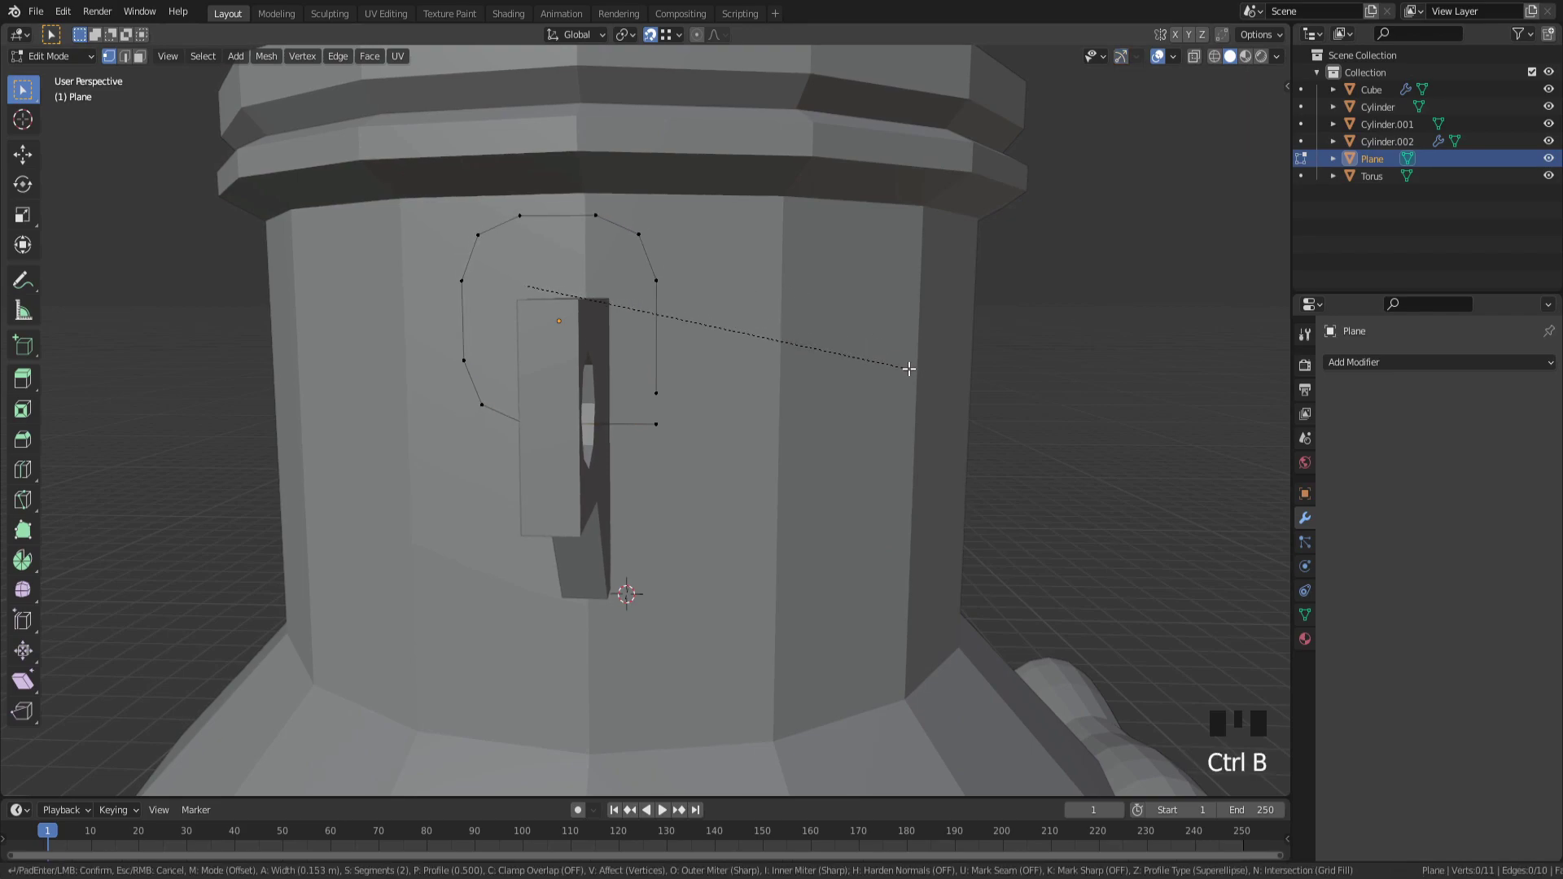
key("a")
key("s")
key("Tab")
key("g")
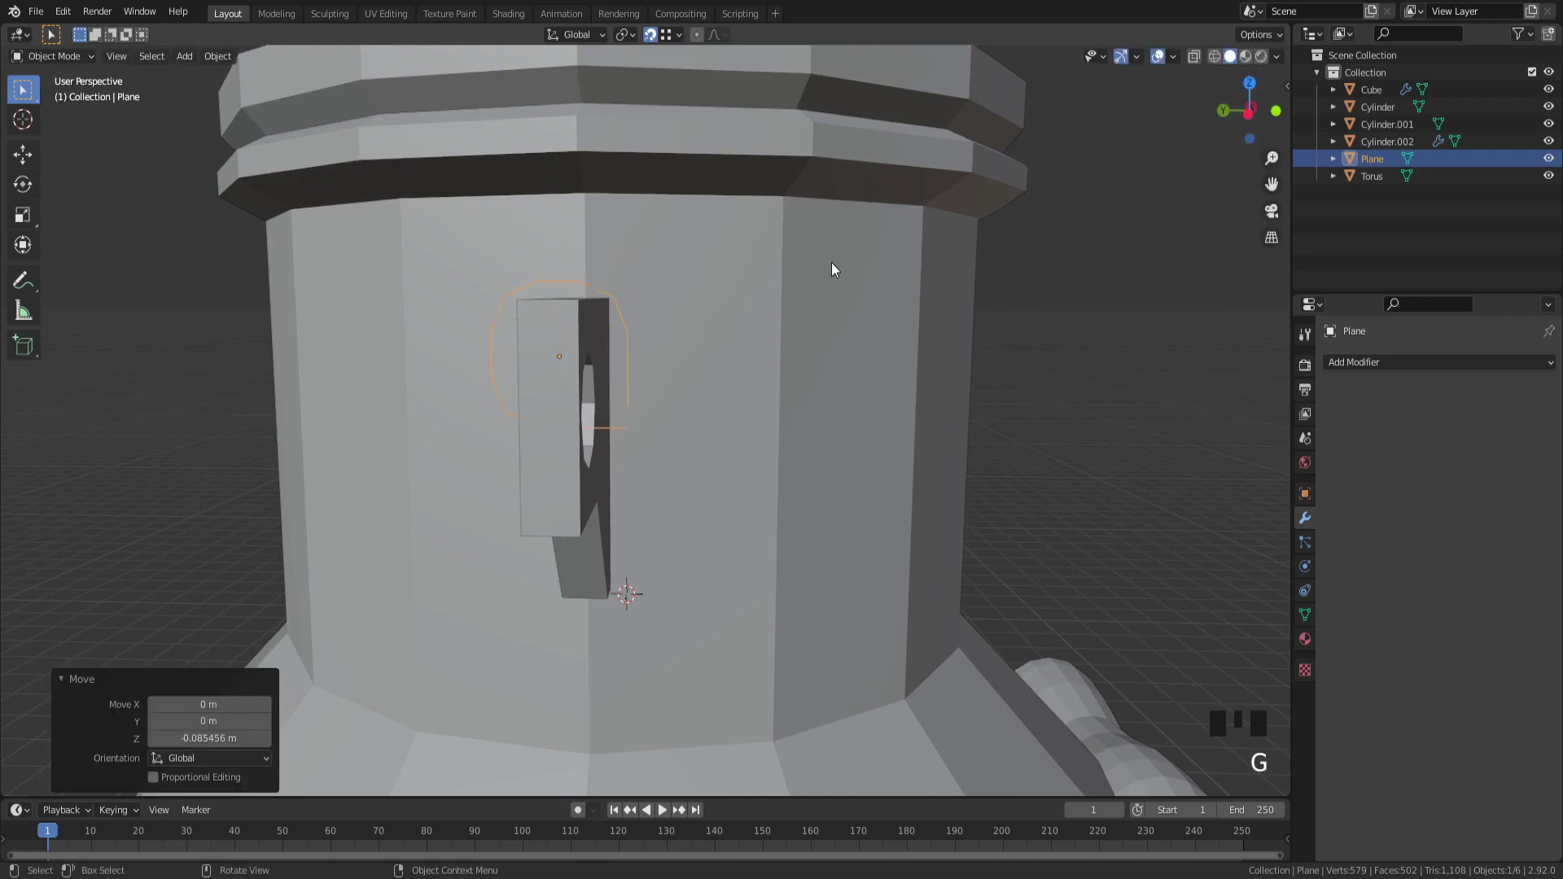
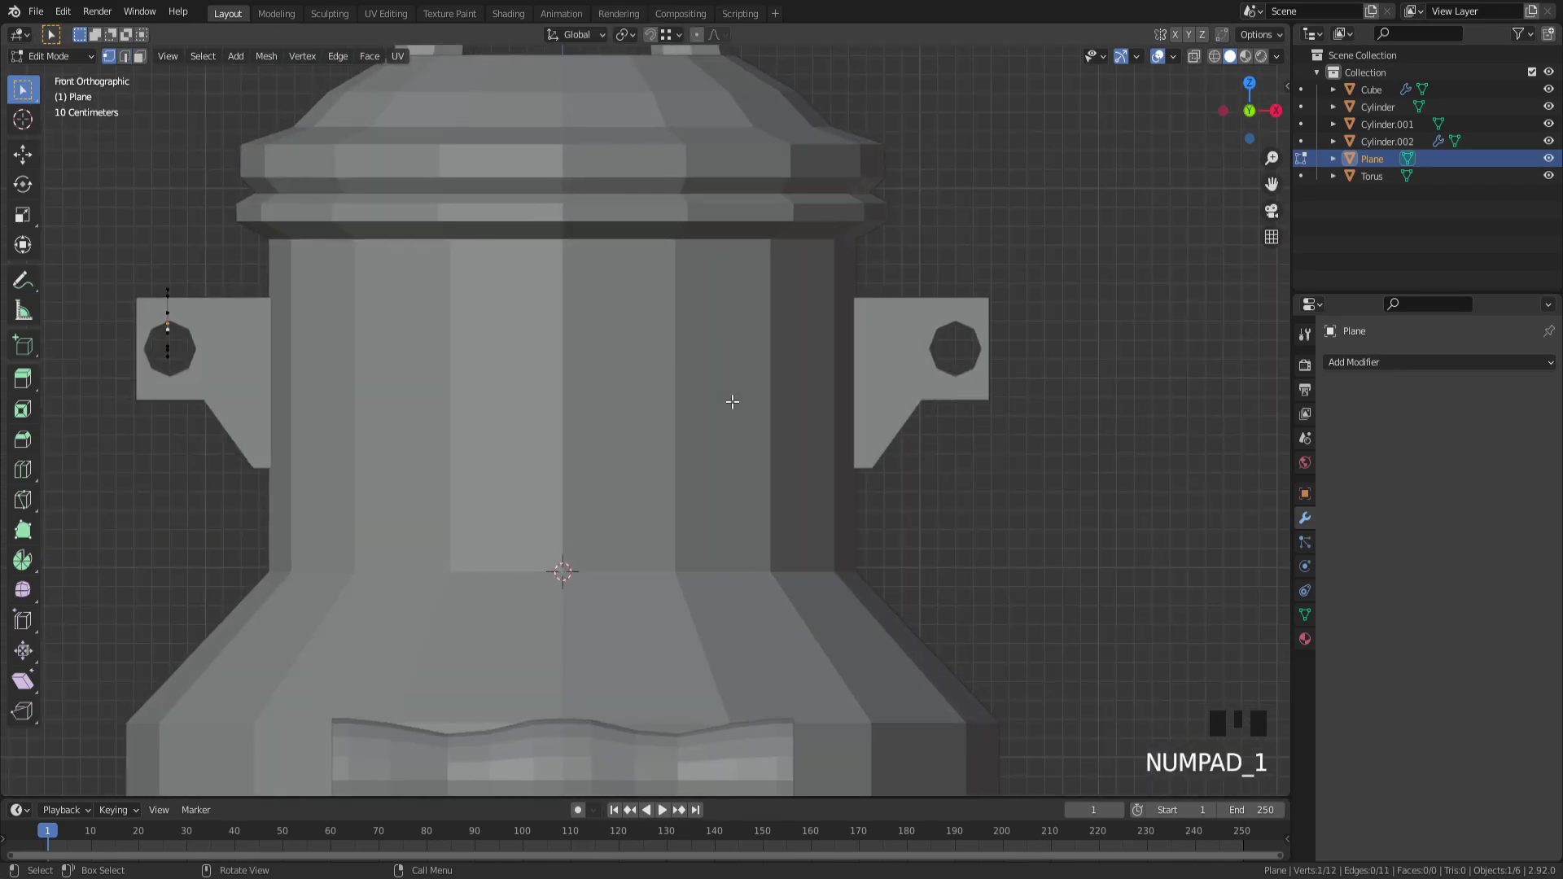
key("ctrl+KP_3")
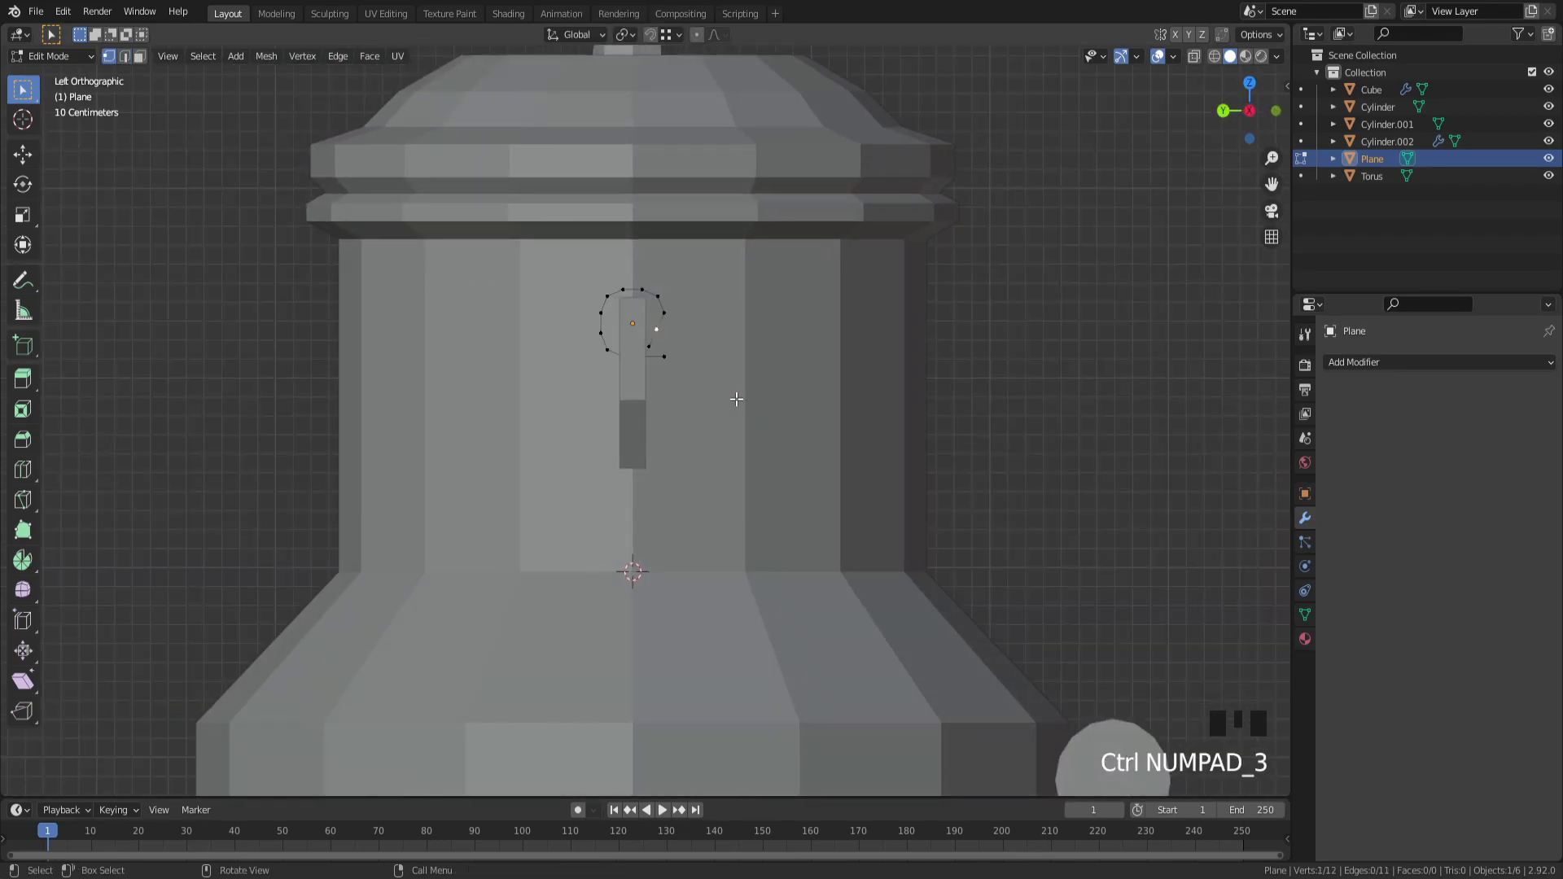
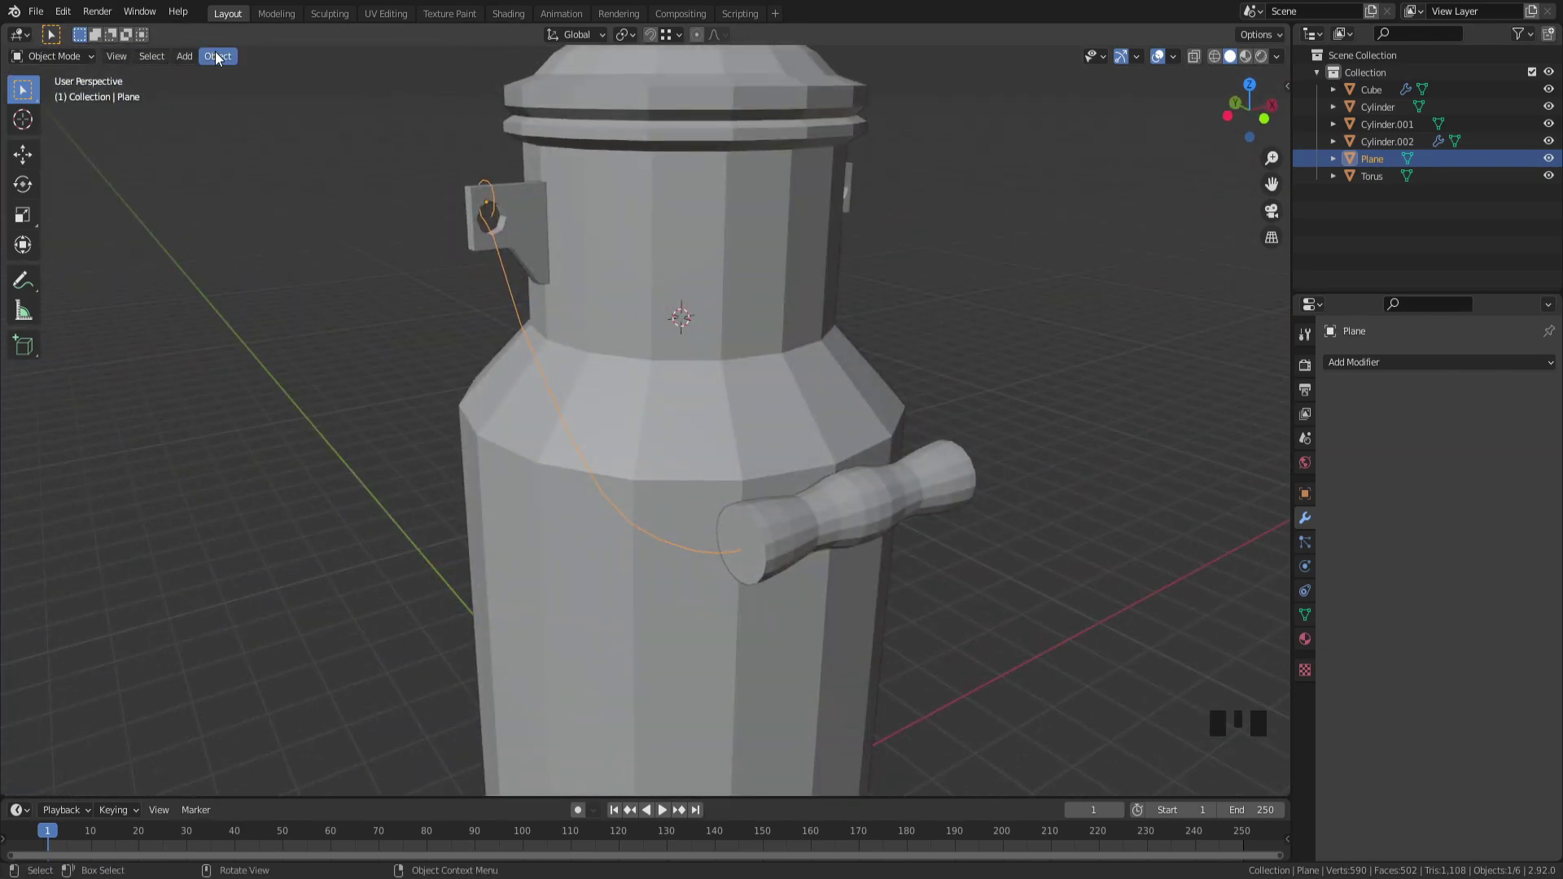
Step: Convert the edge path to a curve and give it about 0.06 m bevel depth for a solid wire
left_click_drag(218, 55, 455, 521)
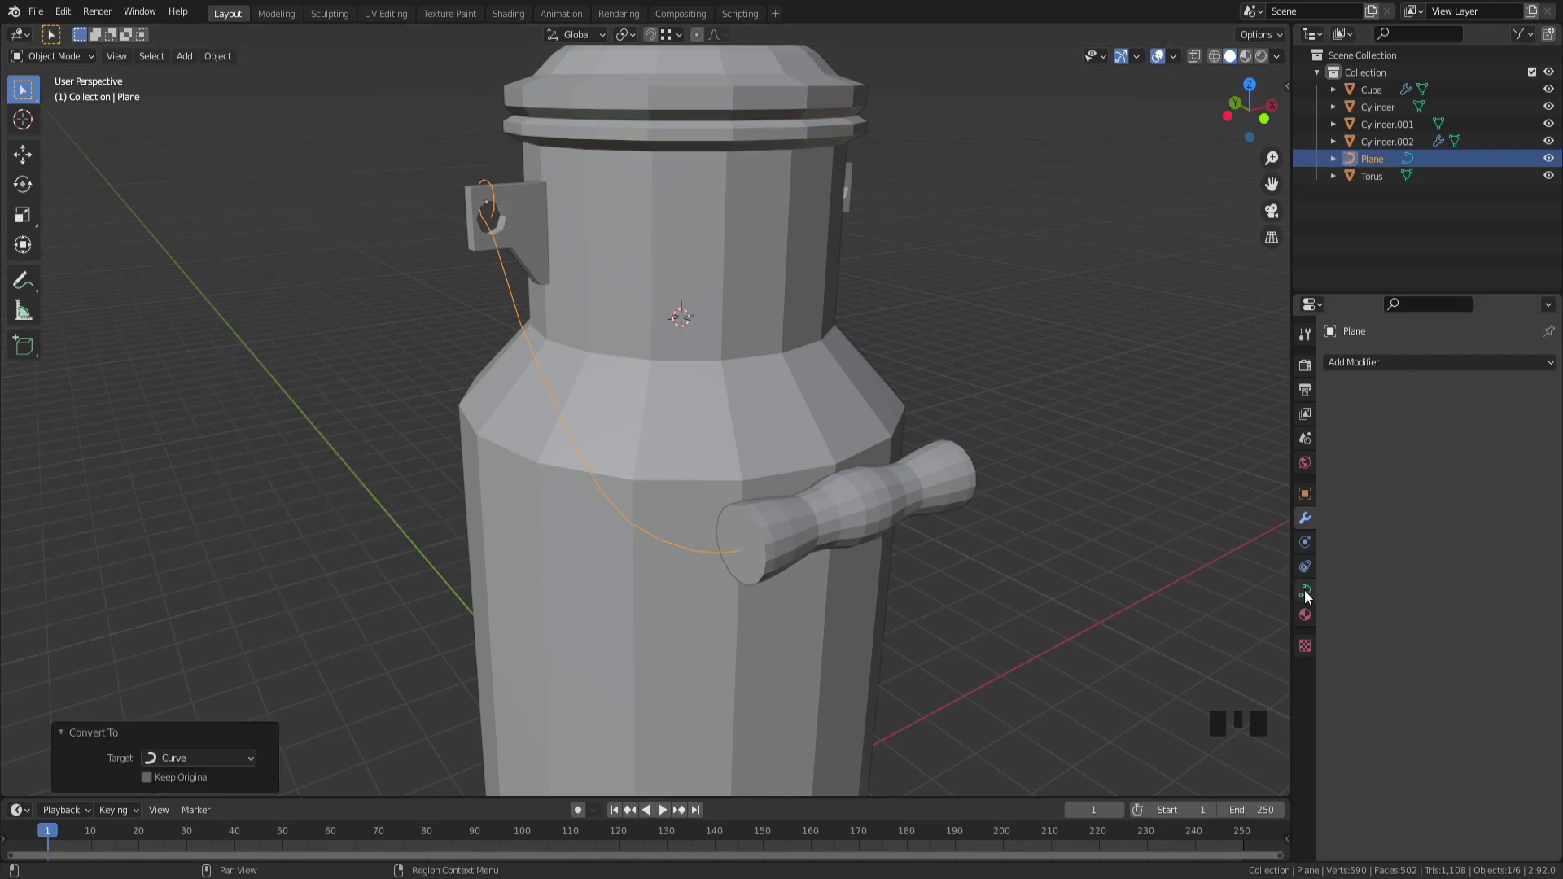
left_click(1307, 593)
left_click_drag(1355, 668, 1165, 675)
left_click_drag(1039, 638, 1021, 552)
key("KP_1")
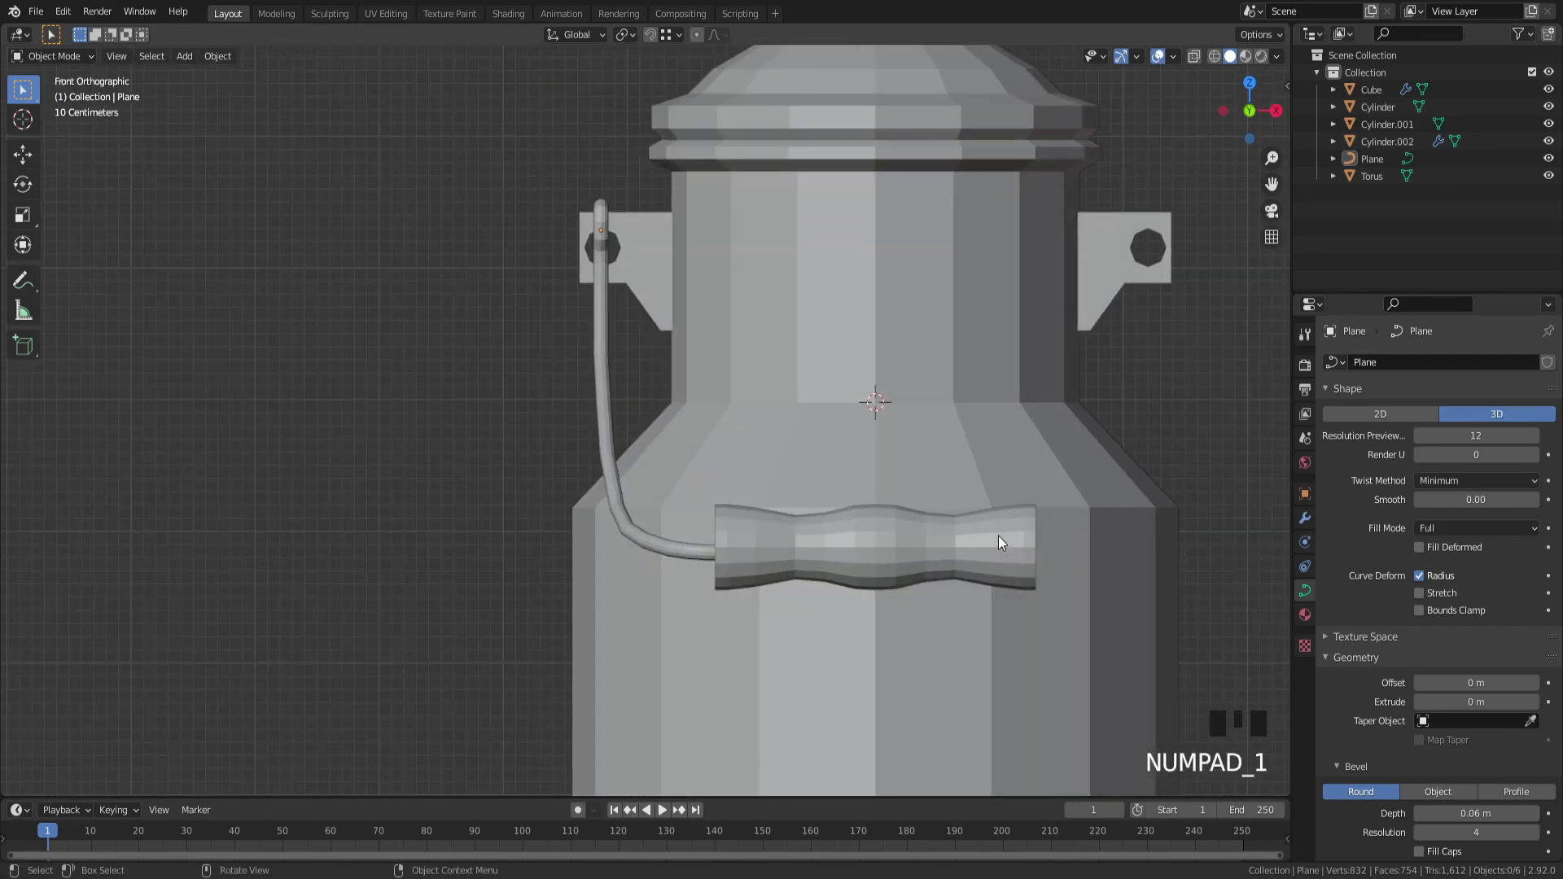
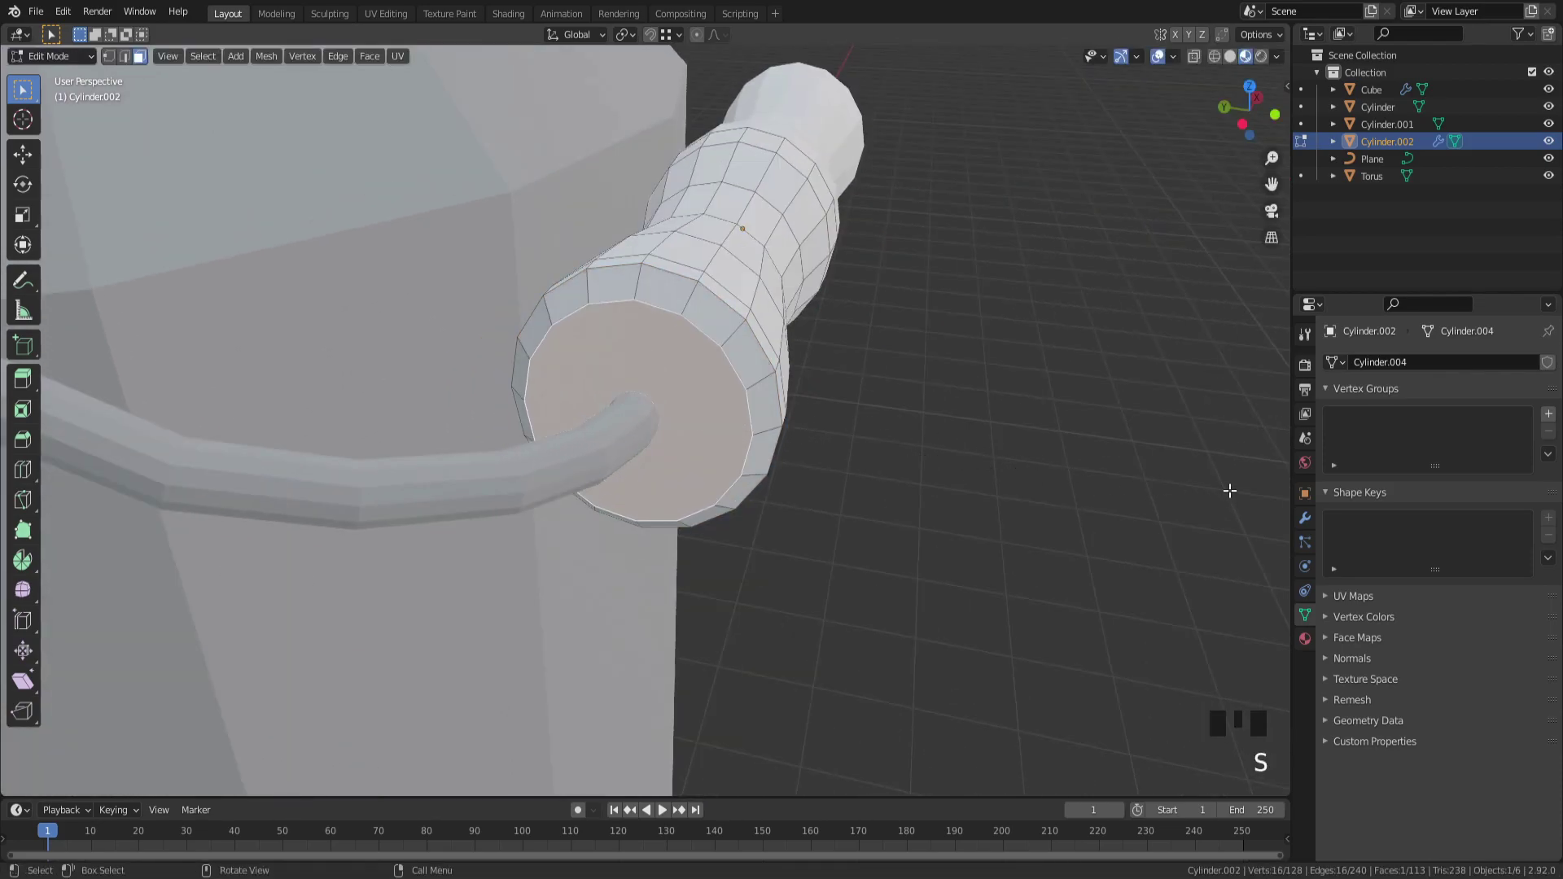
Step: Inset and scale the grip's end face into a recessed ring socket for the wire
key("i")
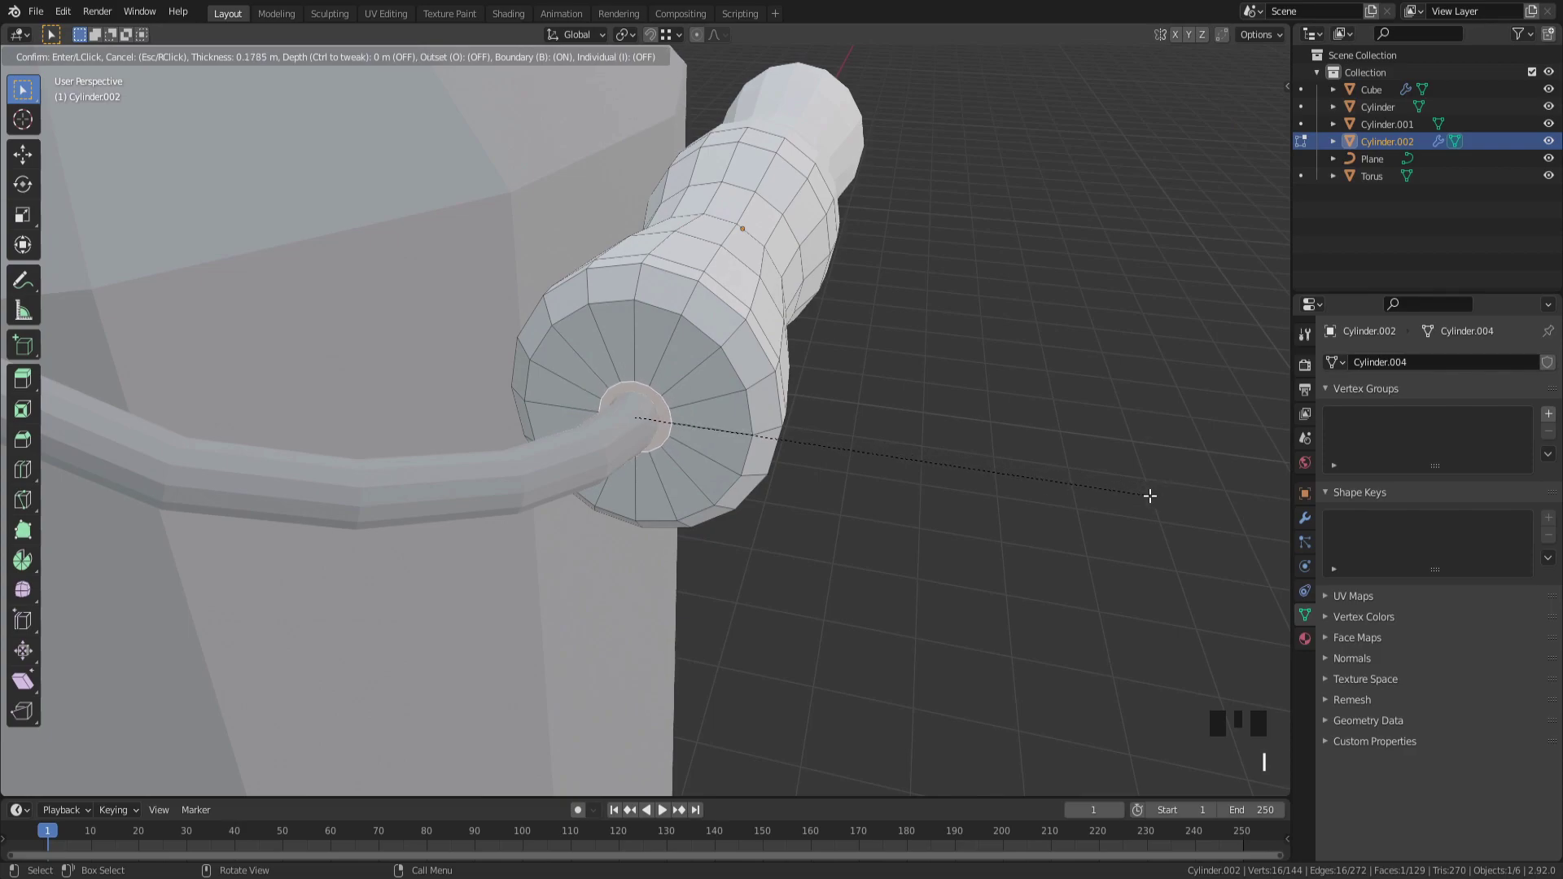
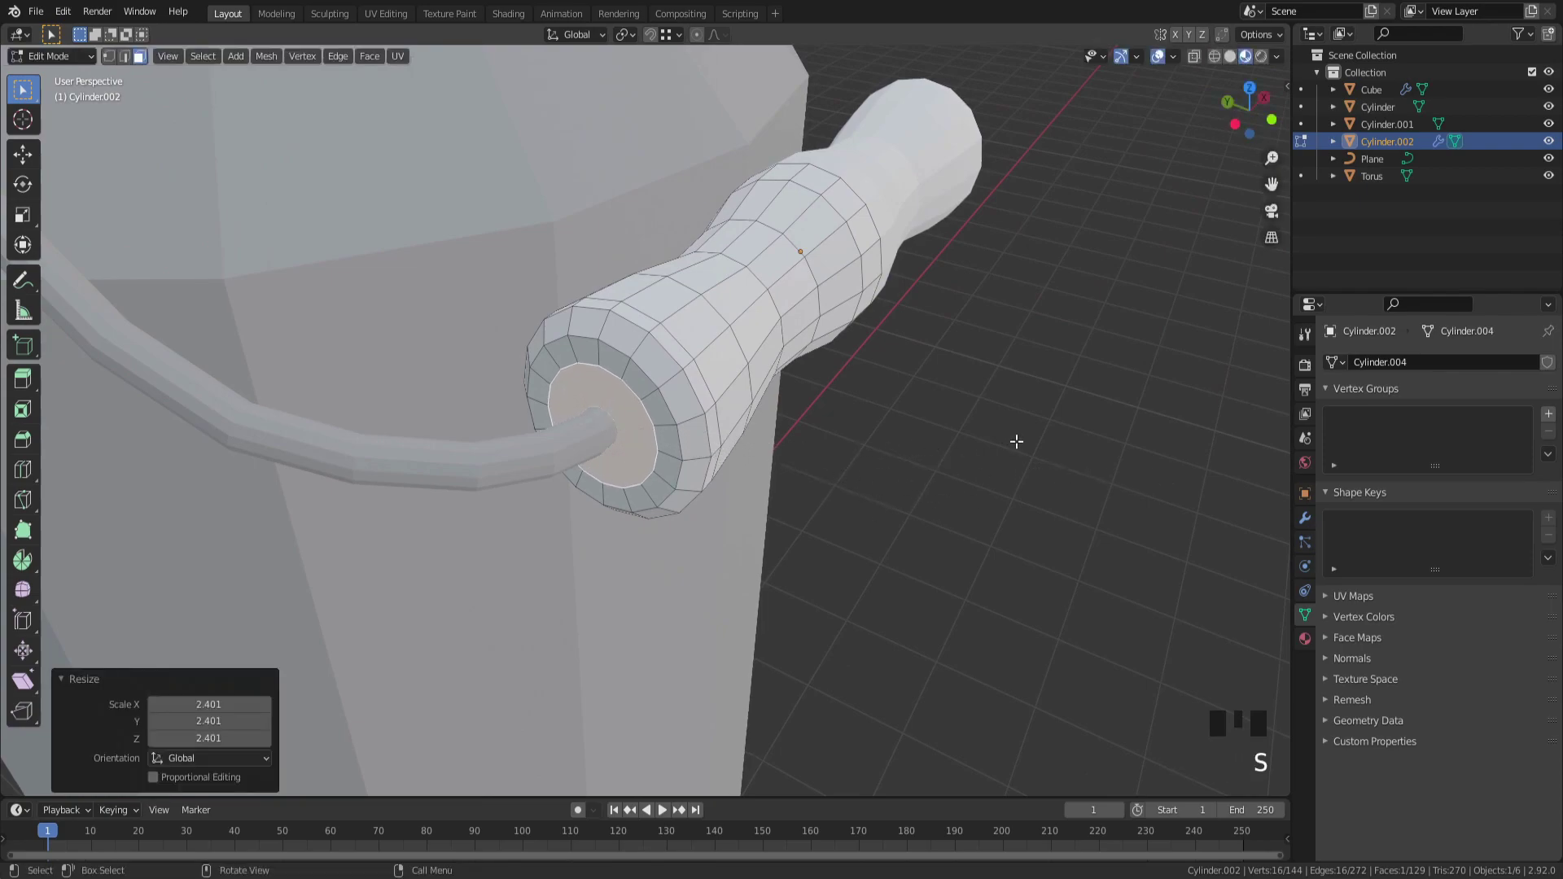
key("e")
key("s")
key("Tab")
key("Tab")
key("2")
Step: Select the handle wire curve and orbit in close to the grip's end
scroll("down", 3)
key("Tab")
left_click(958, 471)
scroll("up", 3)
left_click_drag(955, 471, 813, 416)
scroll("up", 3)
left_click(610, 385)
left_click(604, 386)
Step: Enter the wire curve's point editing to route its end into the grip socket
key("Tab")
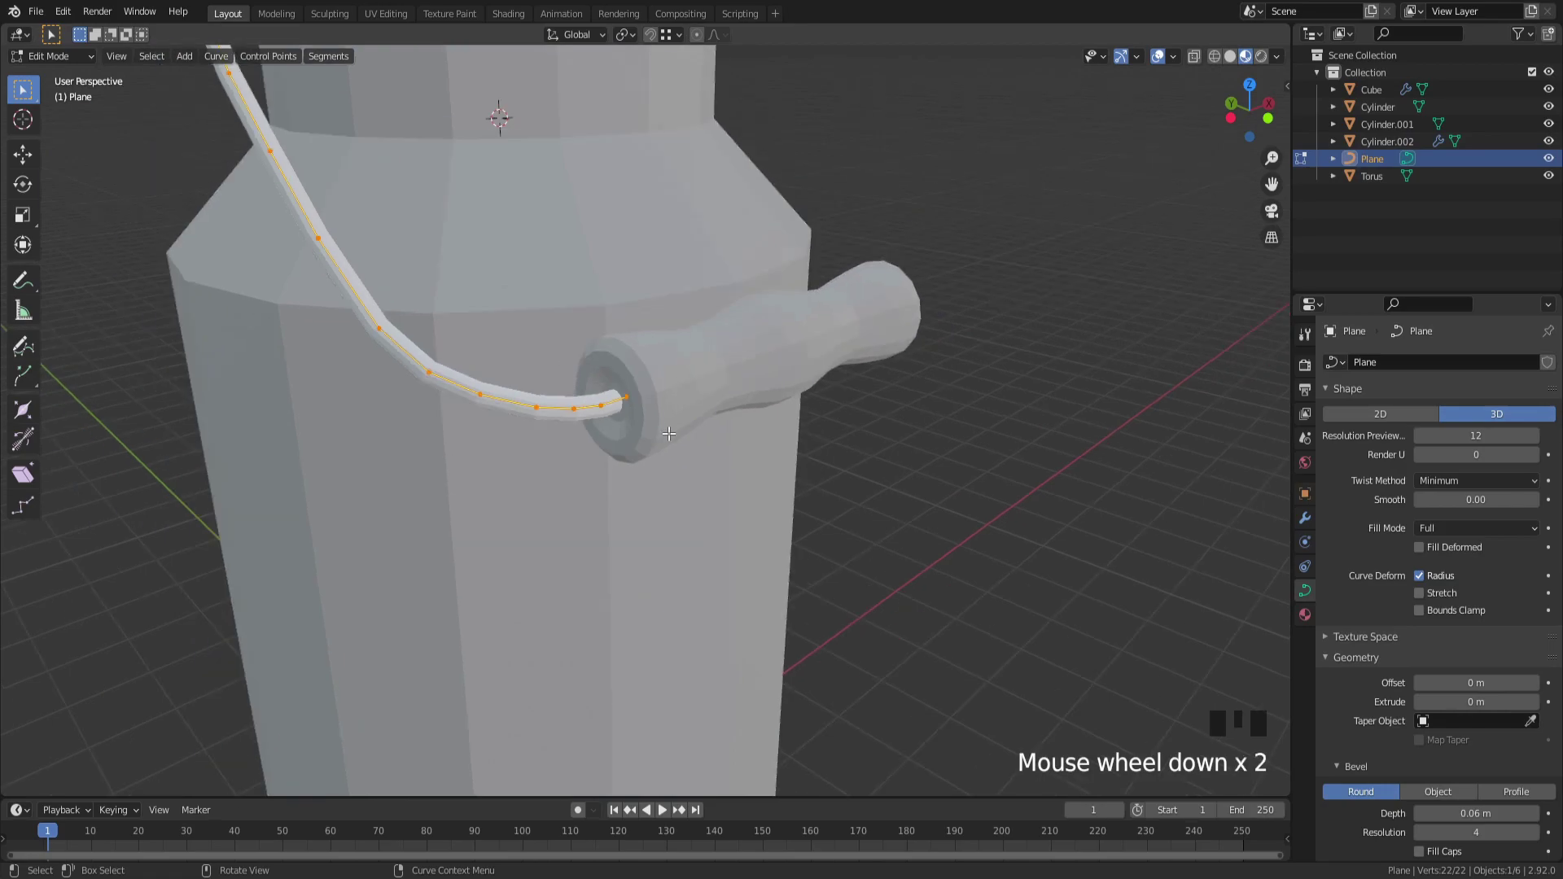
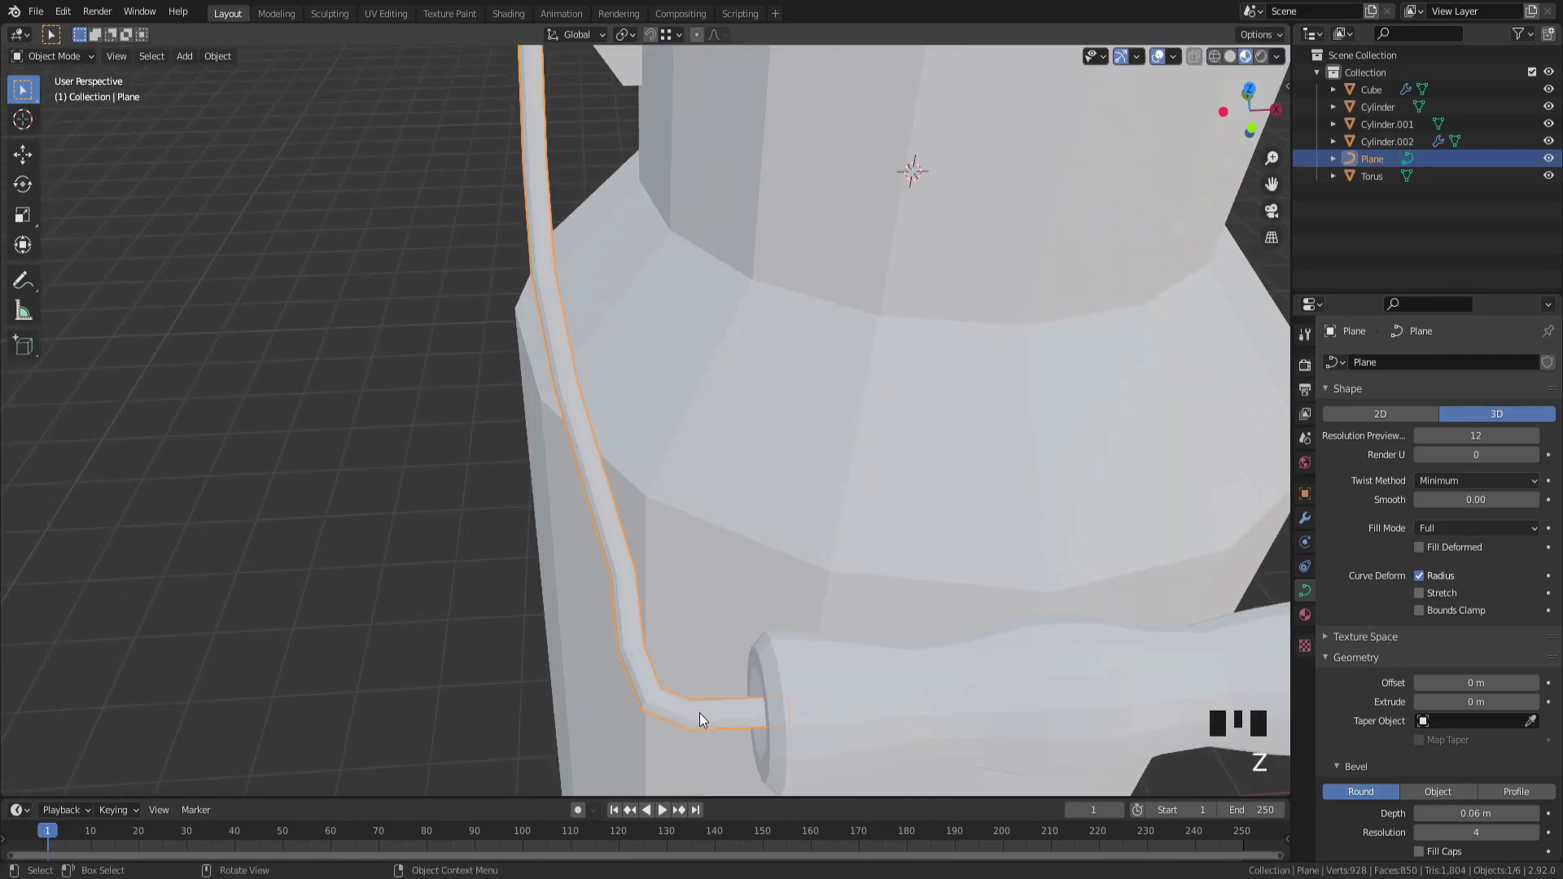
Step: Finish editing the wire's points and orbit out to see the whole can
key("z")
left_click_drag(882, 715, 1009, 681)
scroll("down", 3)
scroll("up", 3)
scroll("down", 3)
left_click_drag(992, 673, 563, 213)
left_click_drag(773, 316, 1306, 518)
Step: Add a Mirror modifier along Z so the wire forms a full bail handle across the can
left_click(1305, 517)
left_click_drag(1394, 366, 1532, 422)
left_click(1438, 416)
left_click(1085, 520)
scroll("down", 3)
left_click_drag(1085, 519, 1104, 543)
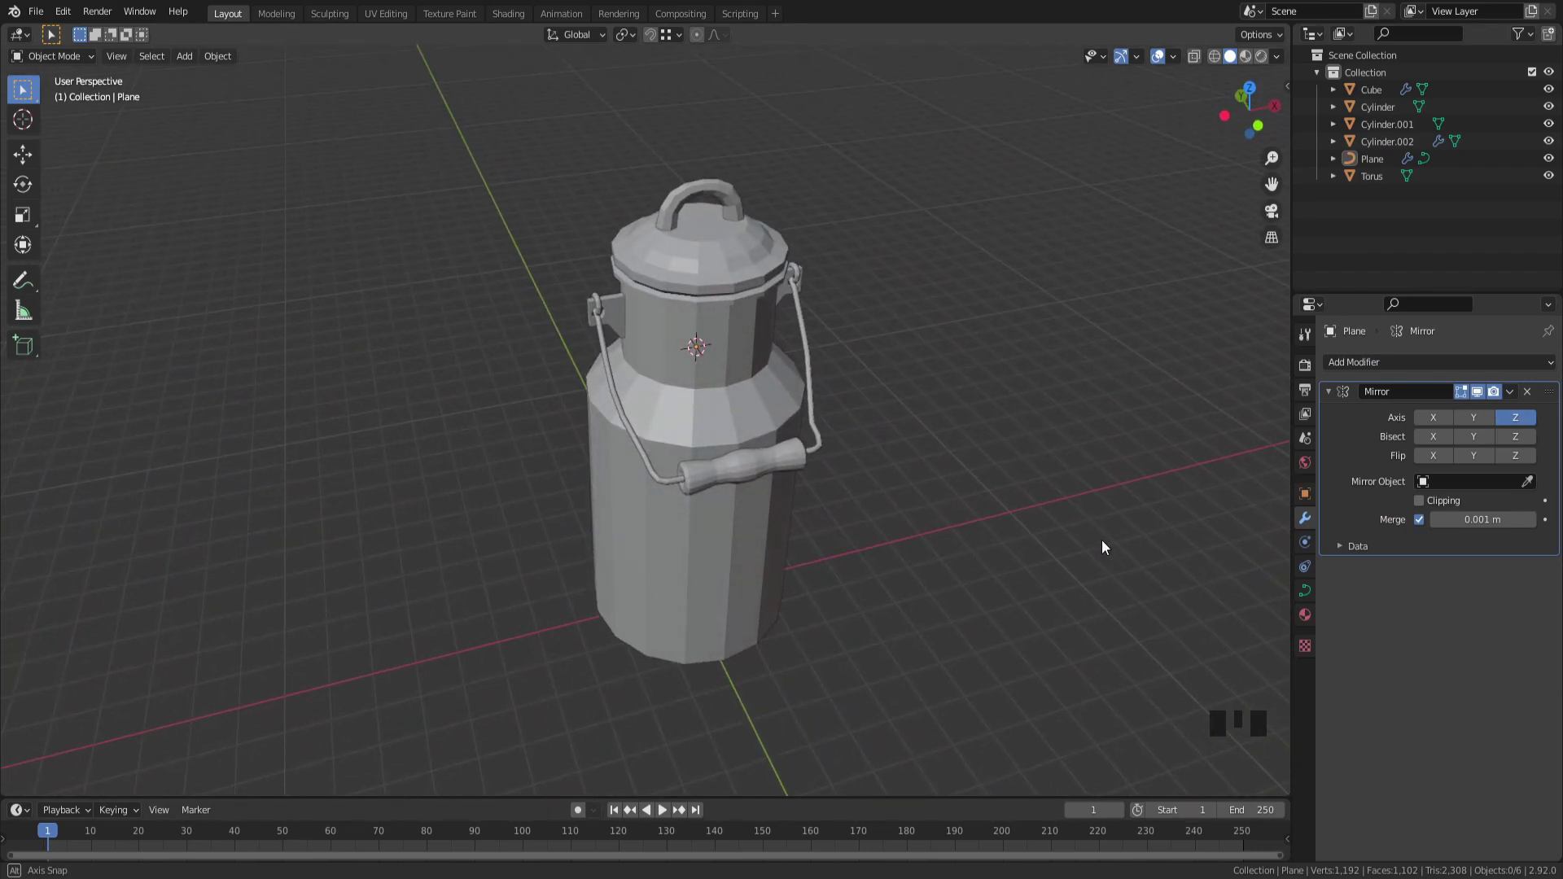
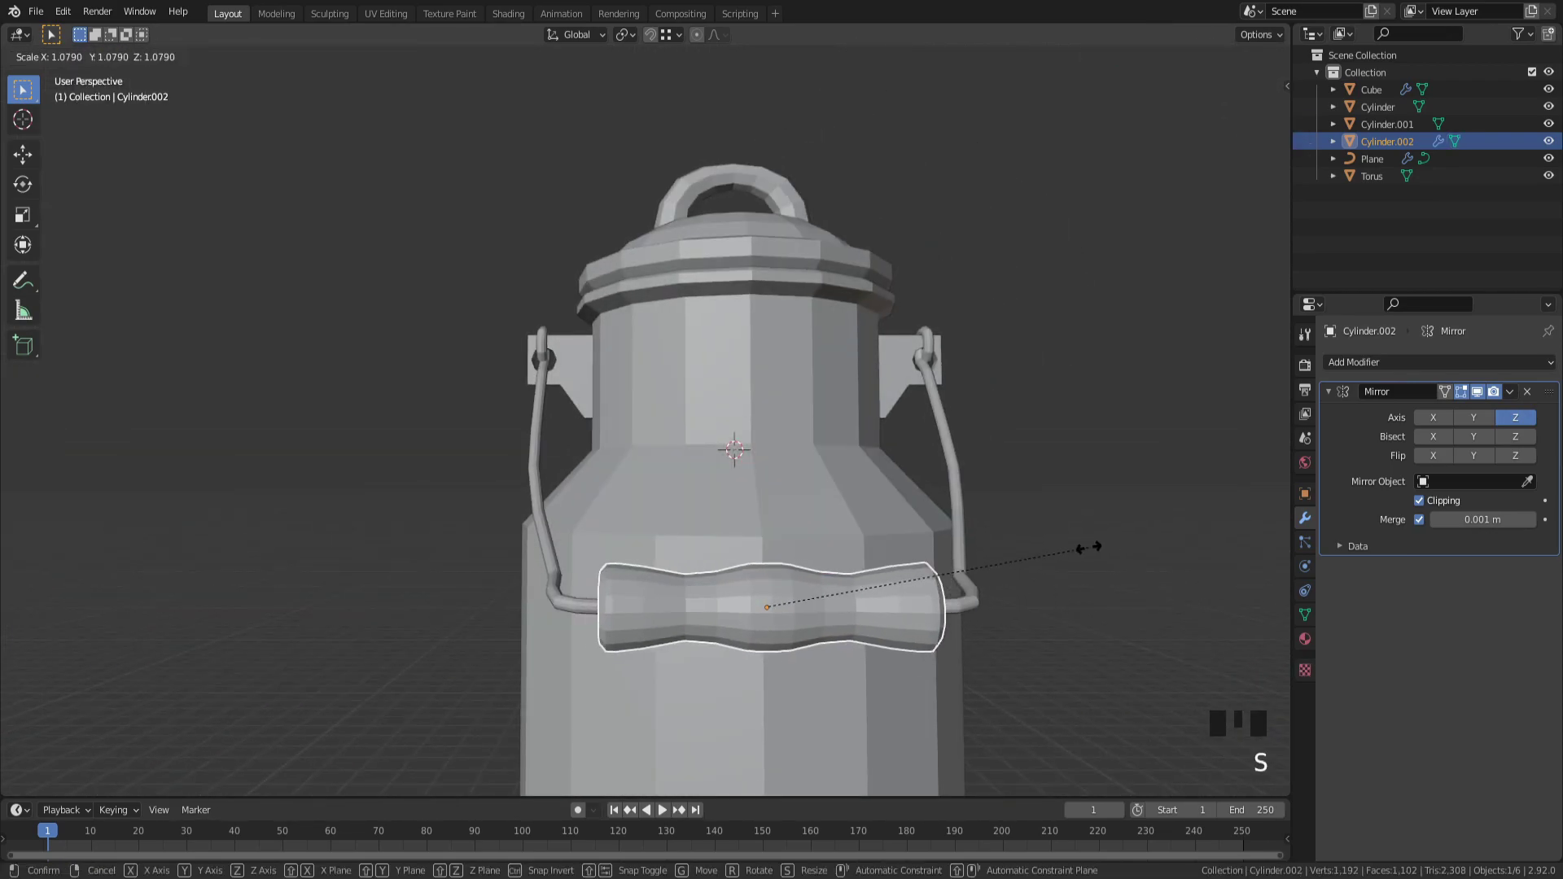
Step: Scale the wooden grip up to about 1.16 and return to an overall view in solid shading
scroll("down", 3)
left_click_drag(1200, 563, 957, 532)
key("KP_3")
key("KP_1")
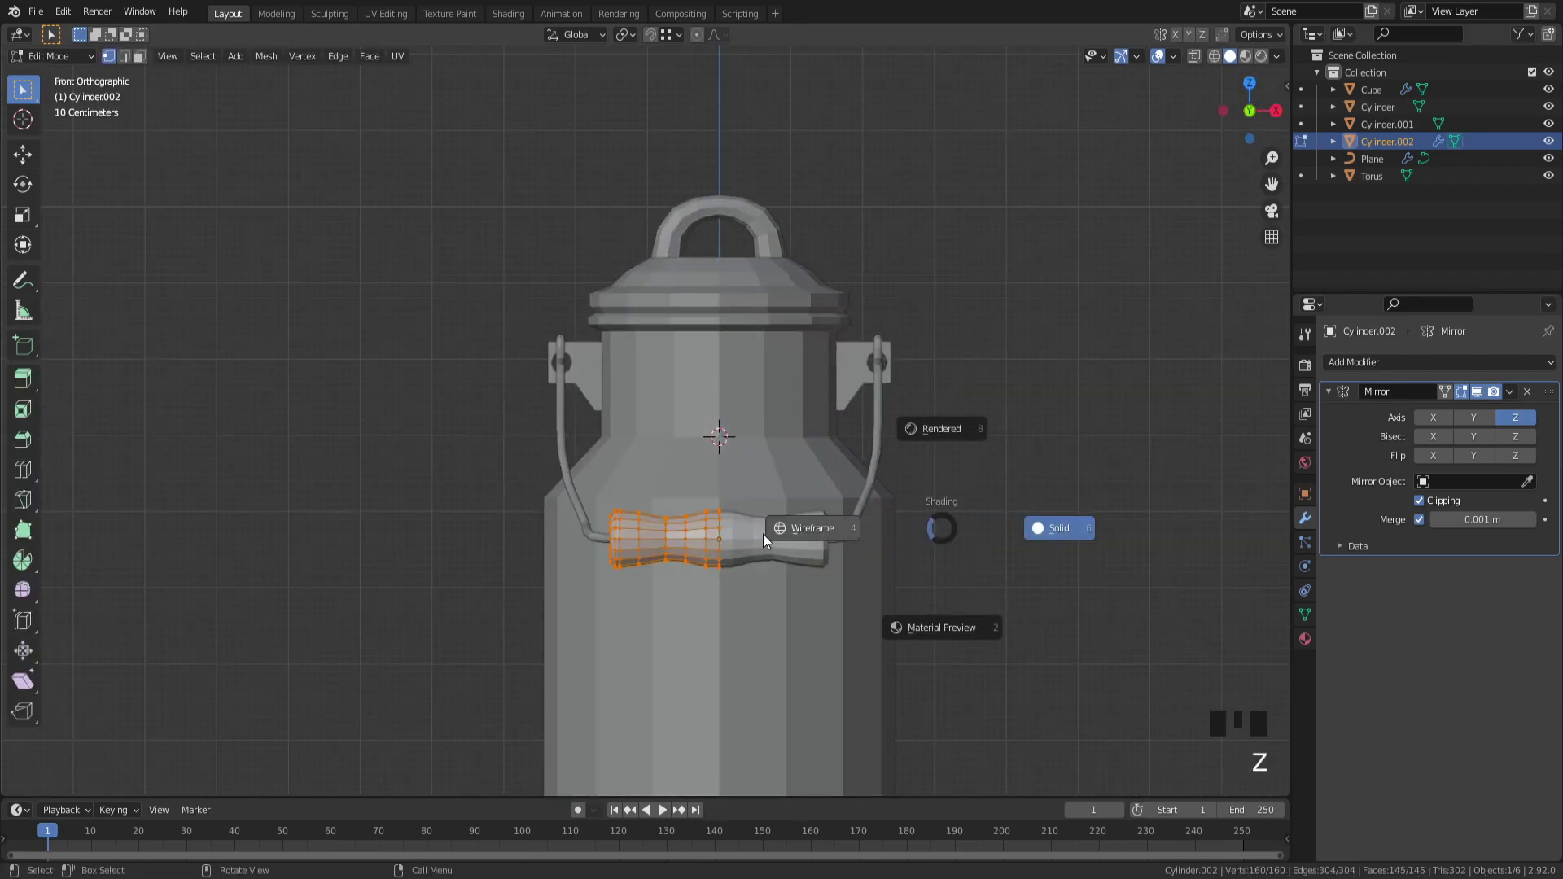
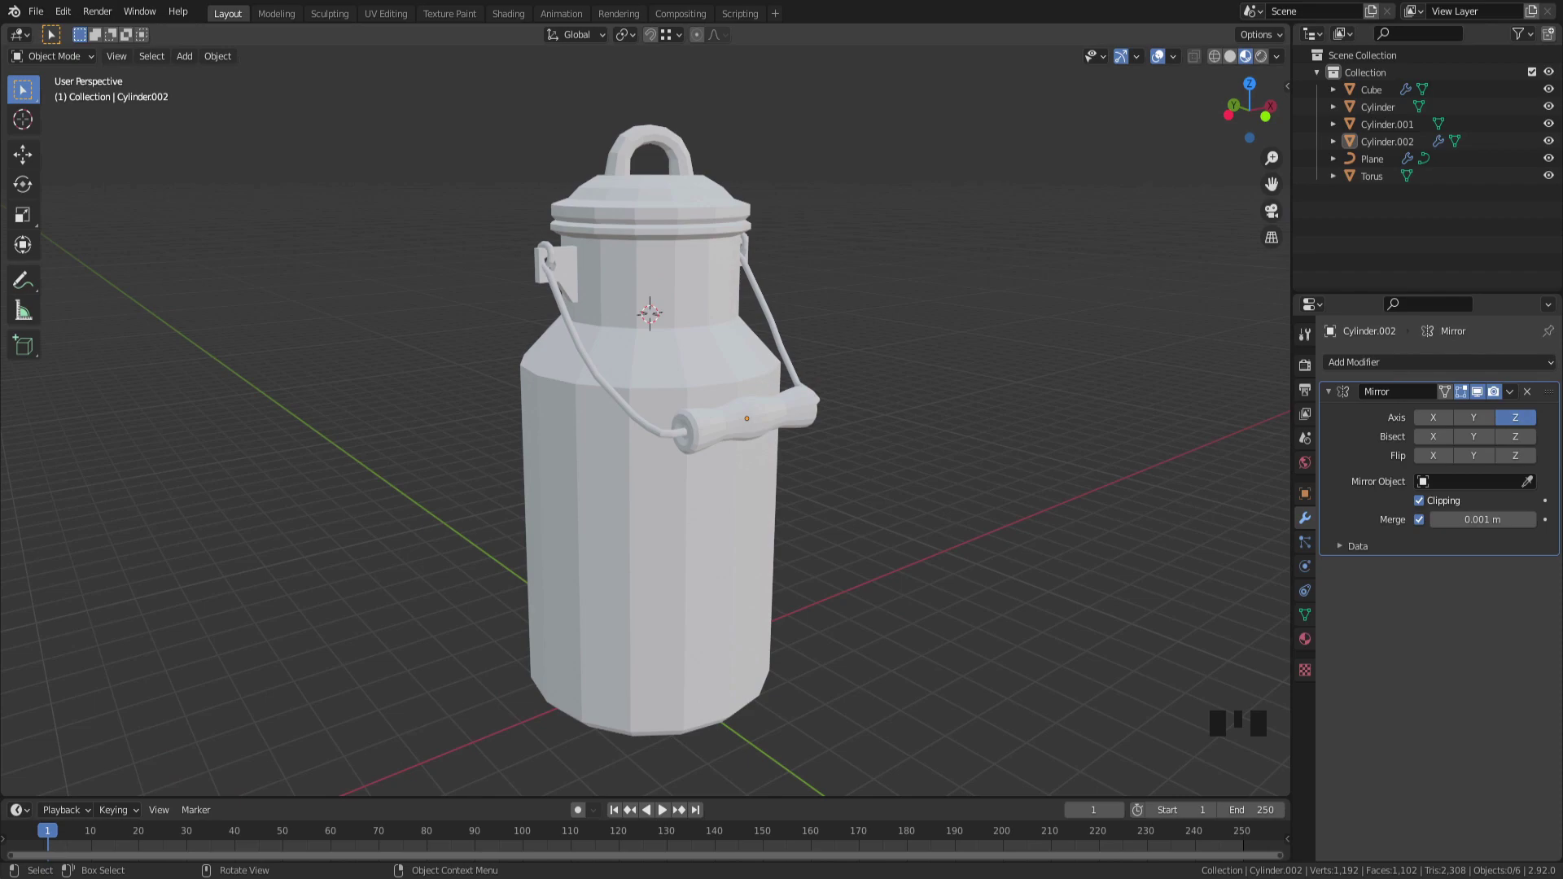
Step: Select the main body of the milk can
left_click(609, 569)
left_click_drag(1173, 495, 701, 561)
left_click(701, 561)
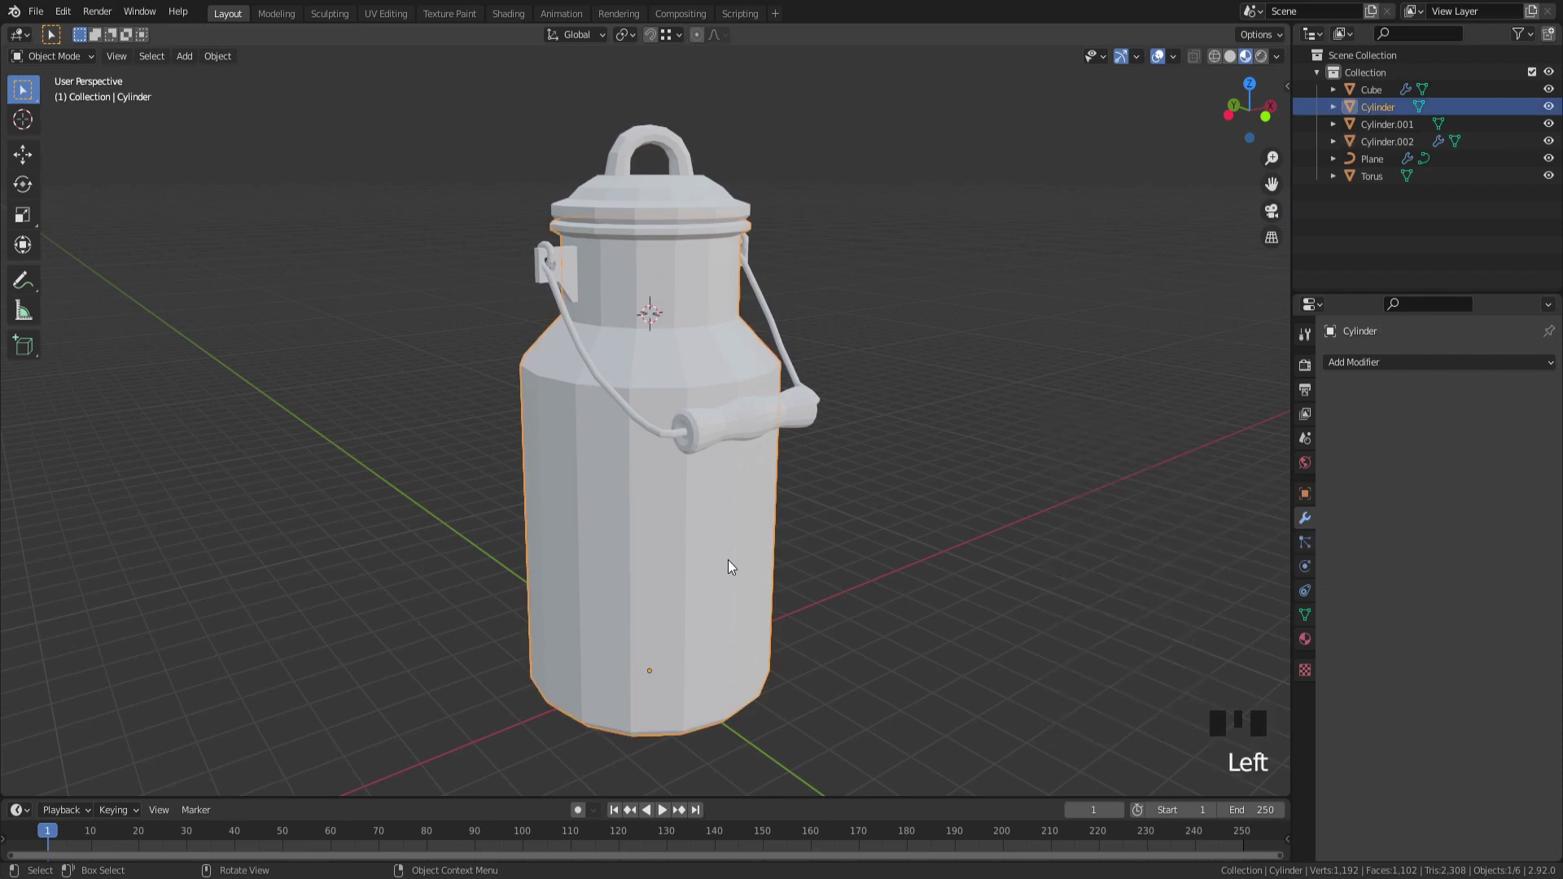
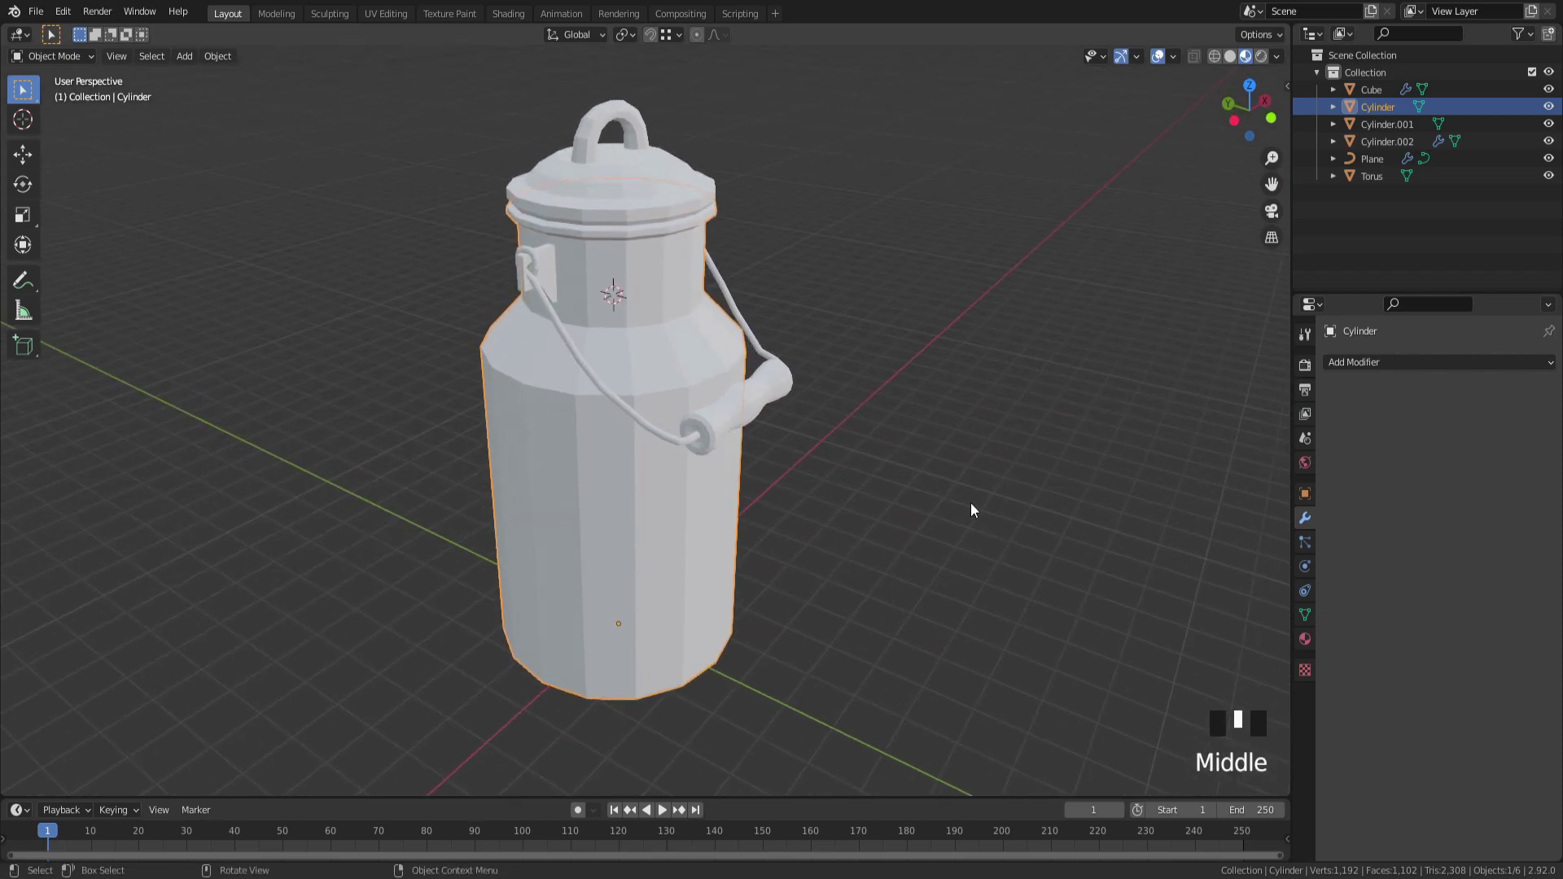
left_click_drag(1040, 481, 650, 514)
left_click(650, 514)
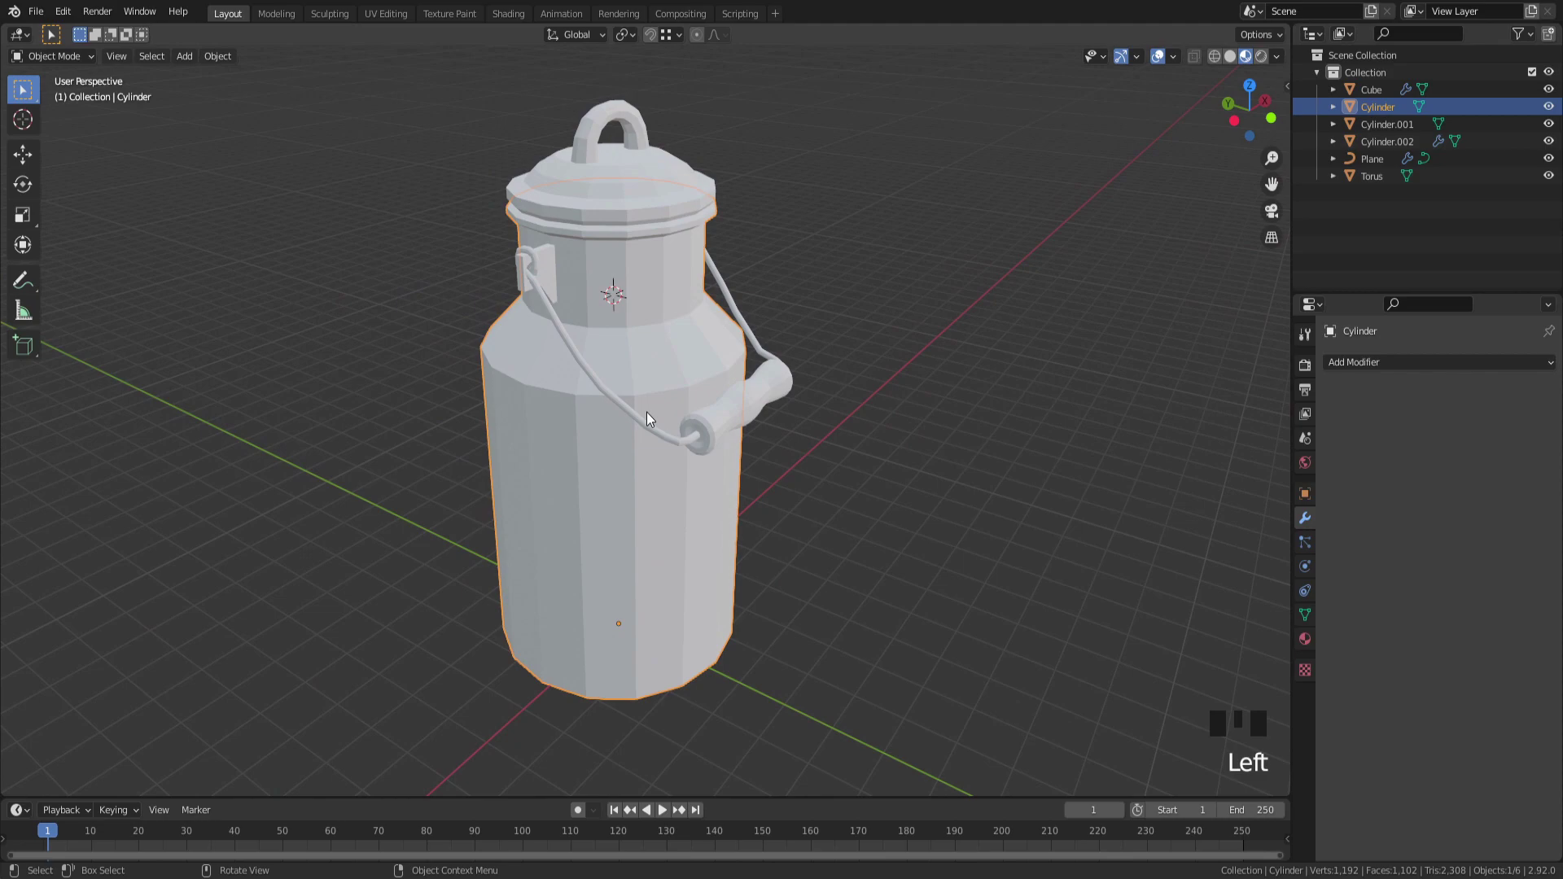
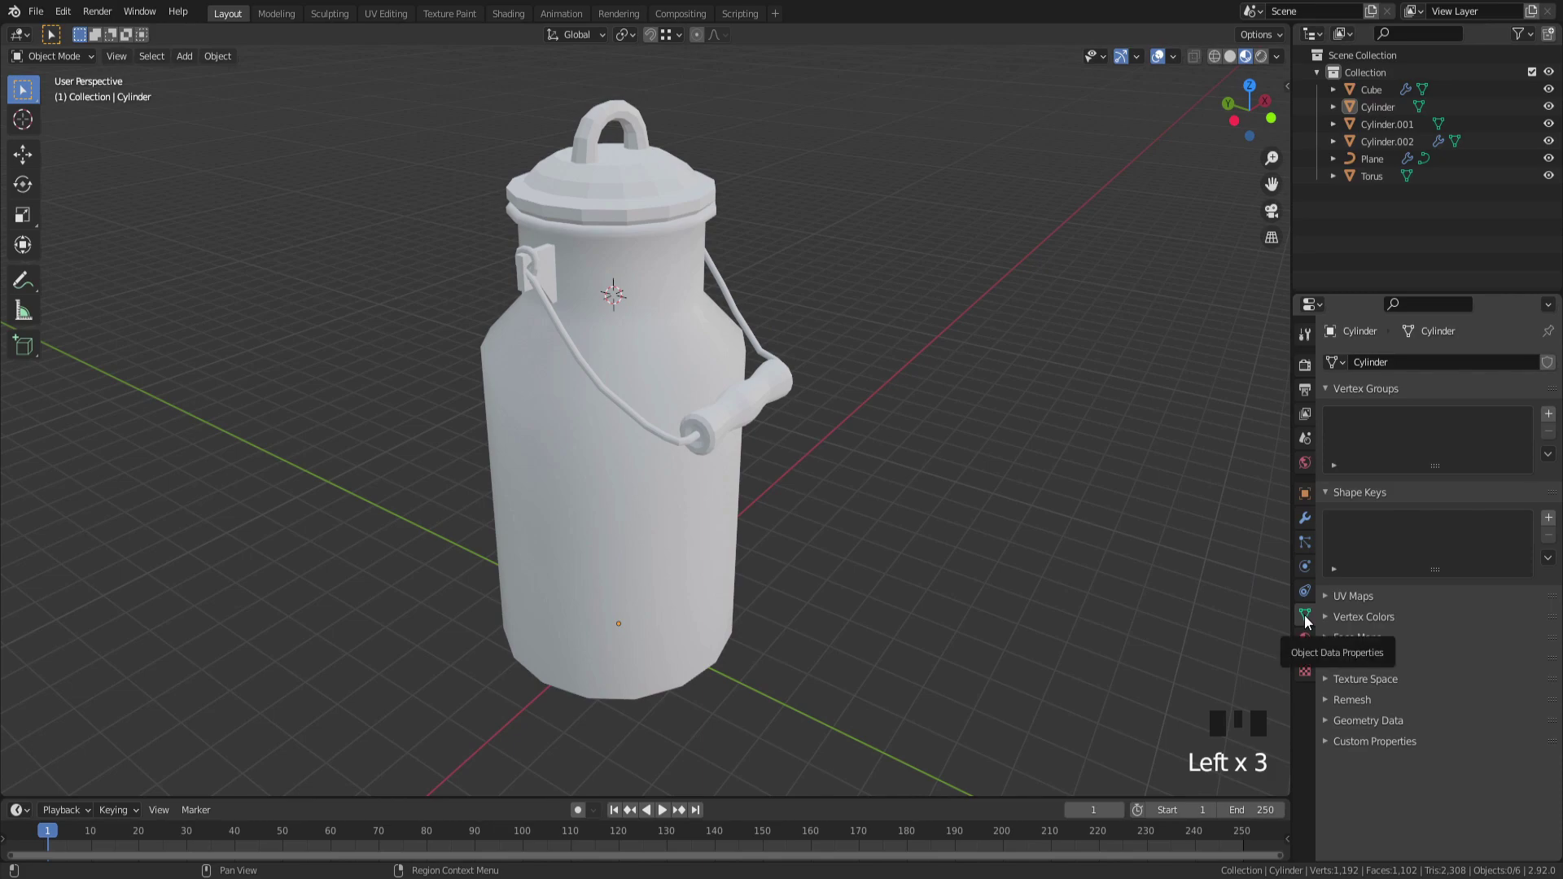
Step: Smooth-shade the can body with auto smooth at 30° in its mesh data settings
left_click(1308, 596)
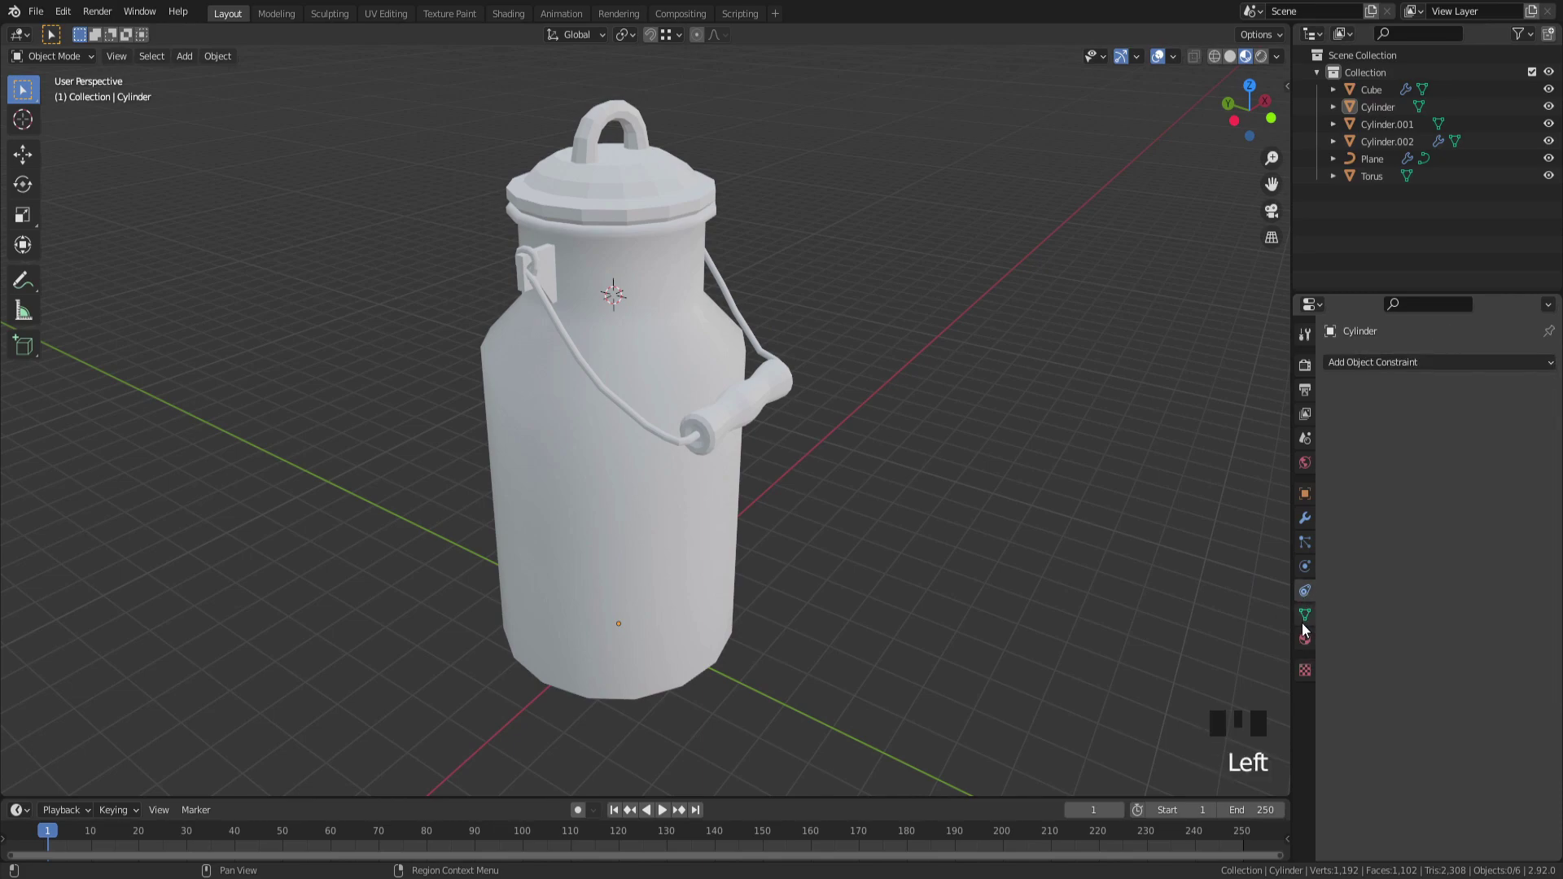
left_click(1305, 626)
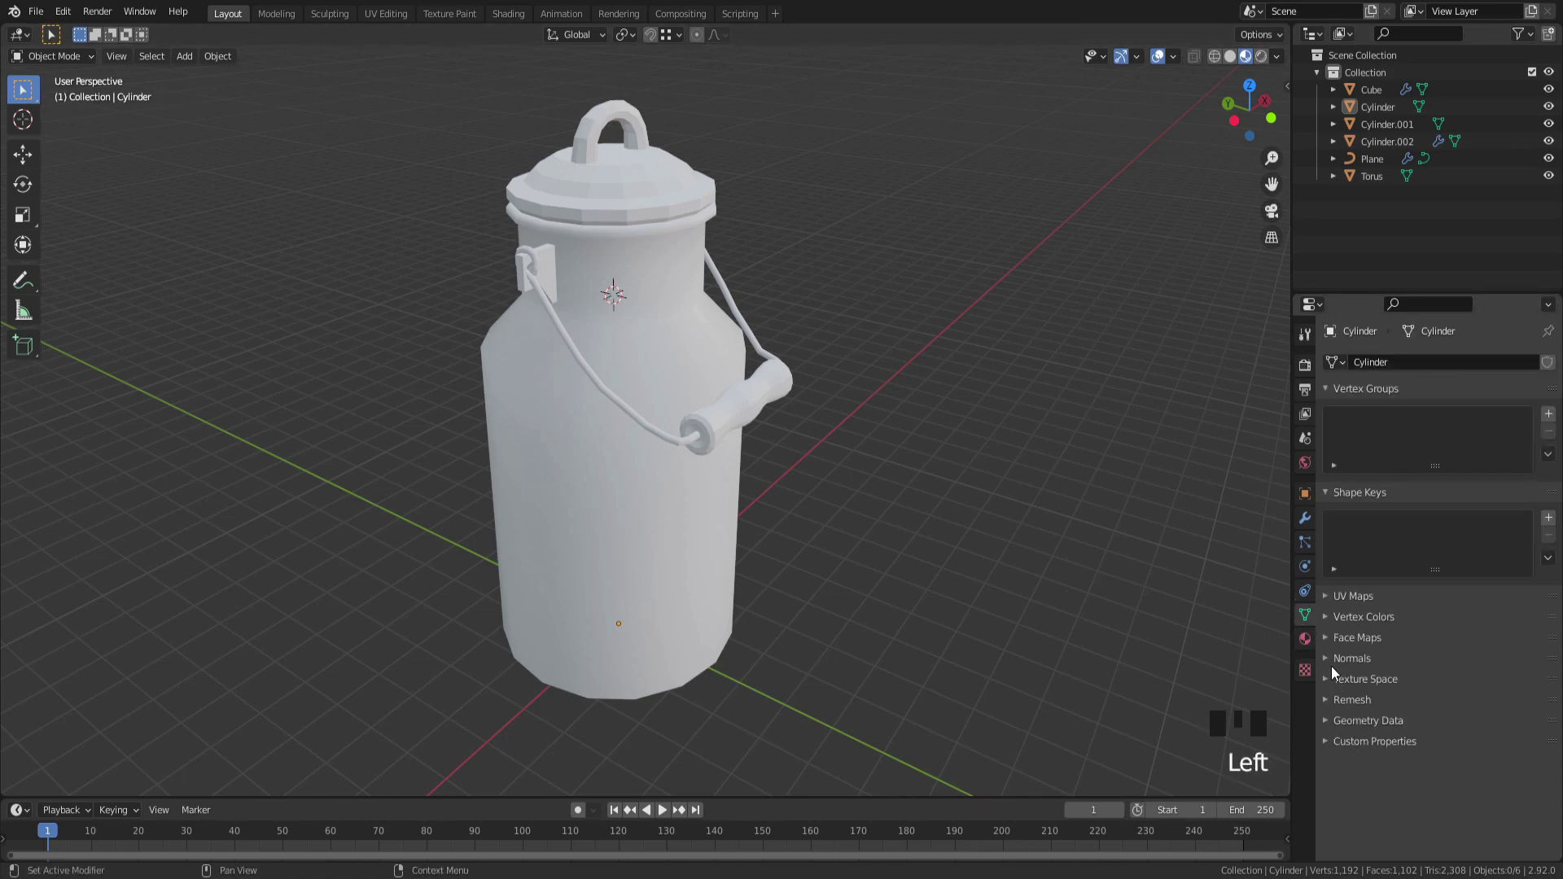
left_click_drag(1335, 663, 1417, 680)
left_click(1416, 689)
left_click(1425, 690)
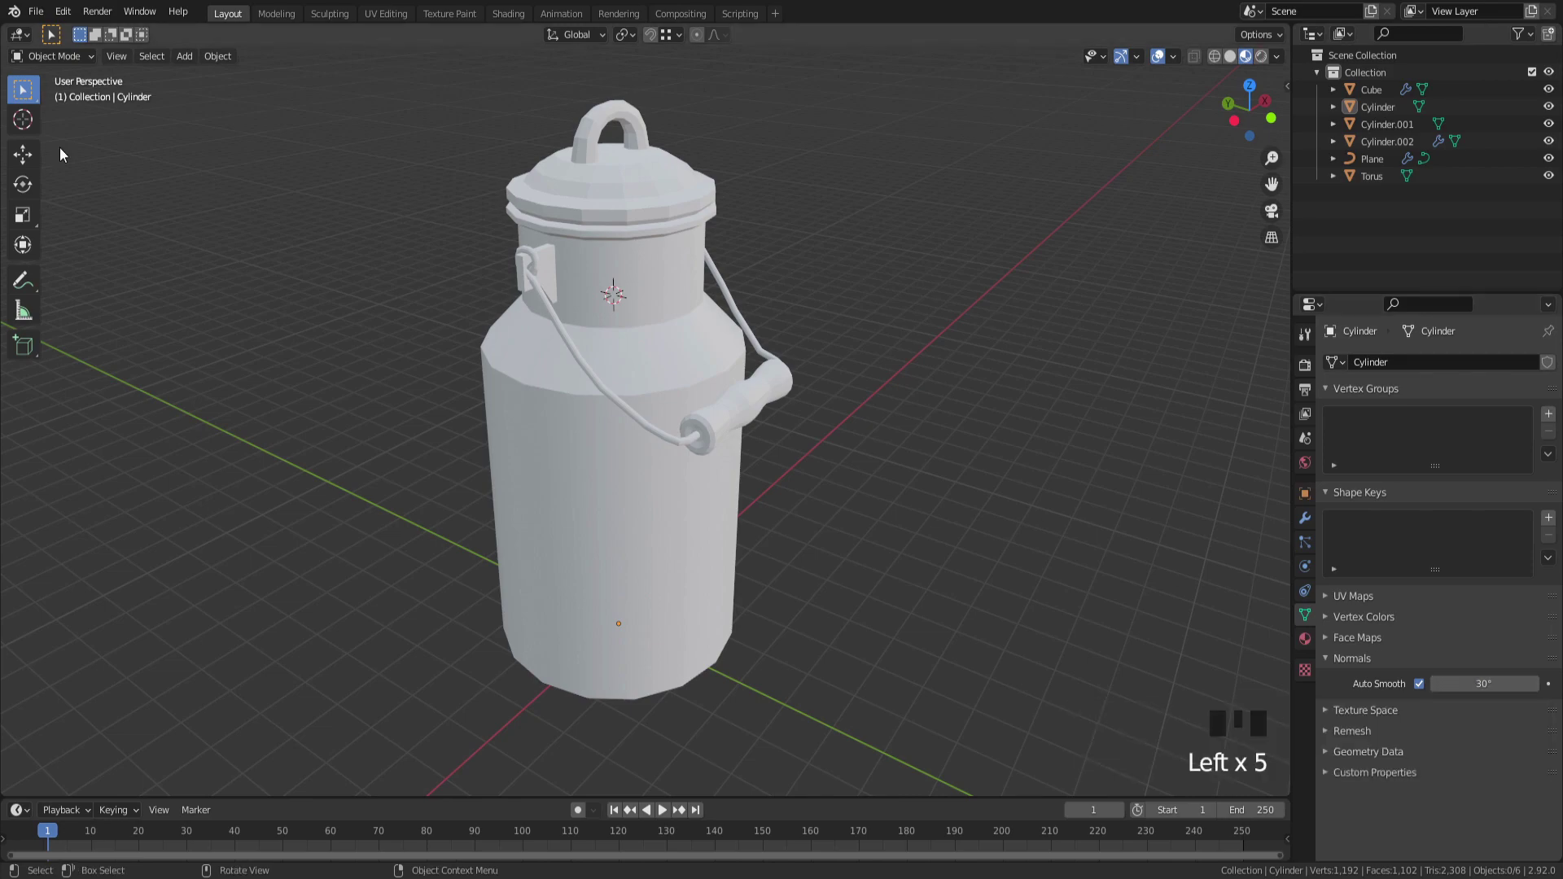
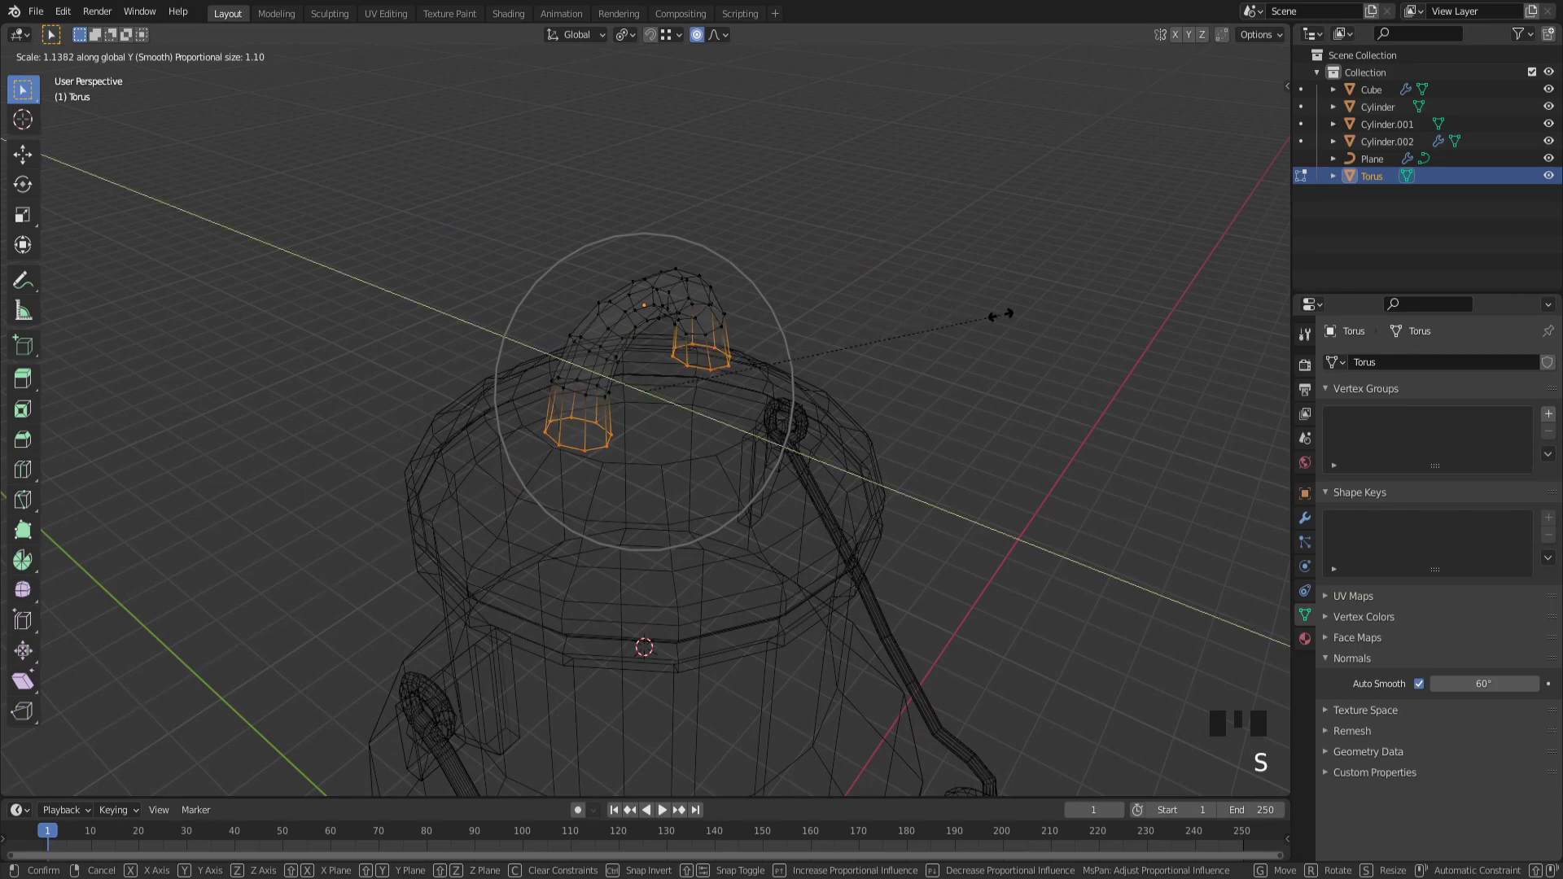
Step: Switch to wireframe and select the old torus ring handle on the lid
key("Tab")
left_click(1004, 319)
key("z")
left_click_drag(1004, 514, 929, 514)
key("z")
left_click_drag(1038, 520, 678, 341)
left_click(679, 342)
left_click_drag(681, 342, 790, 334)
Step: Delete the torus handle and enter mesh editing on the lid
key("x")
key("KP_1")
left_click(568, 381)
key("Tab")
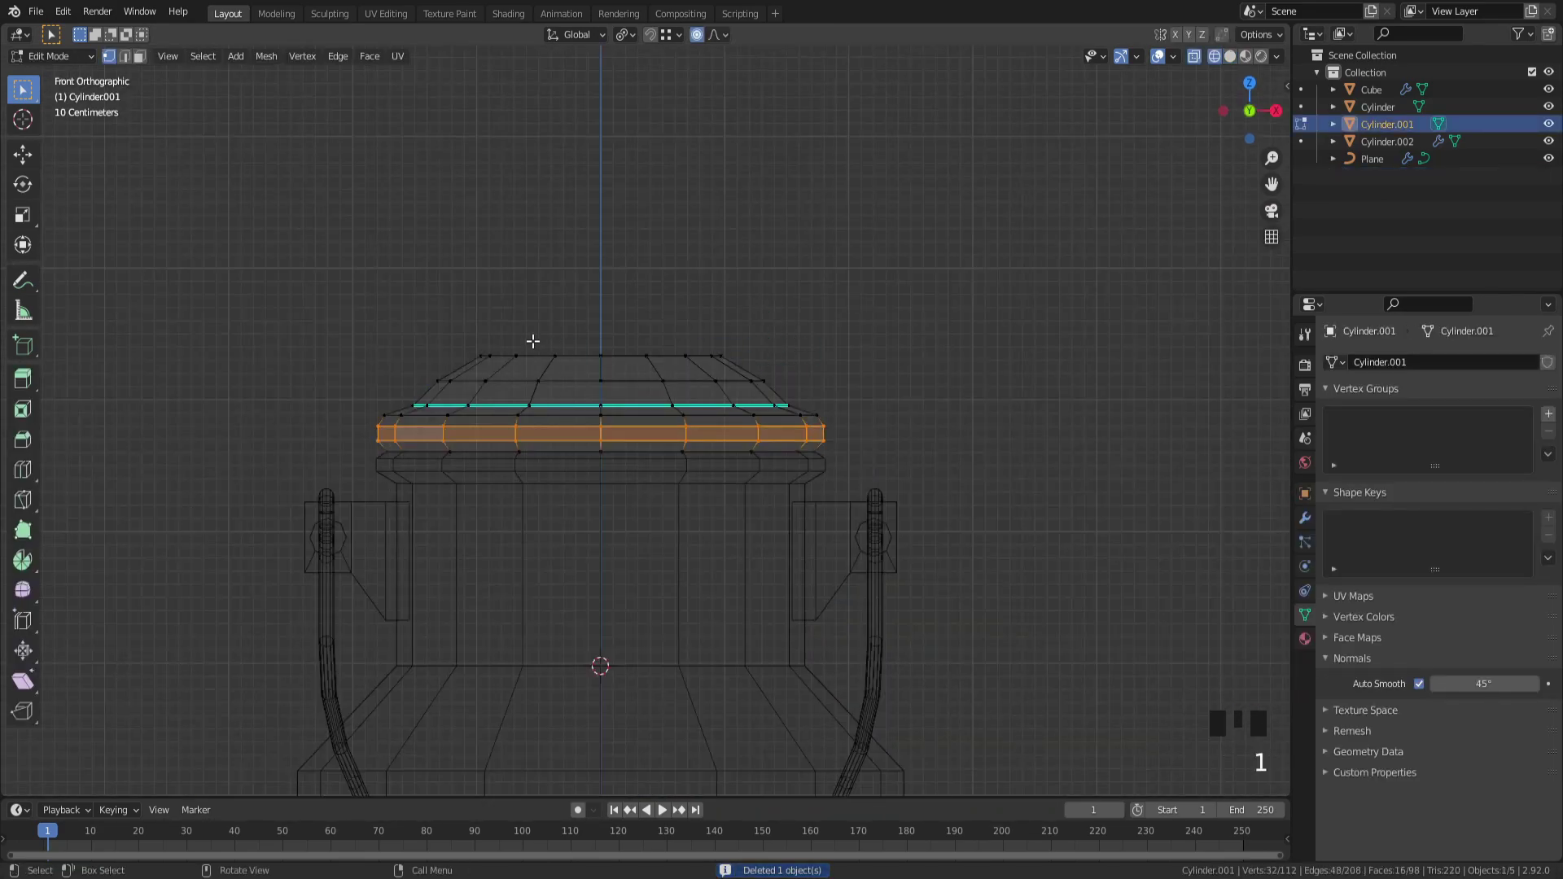
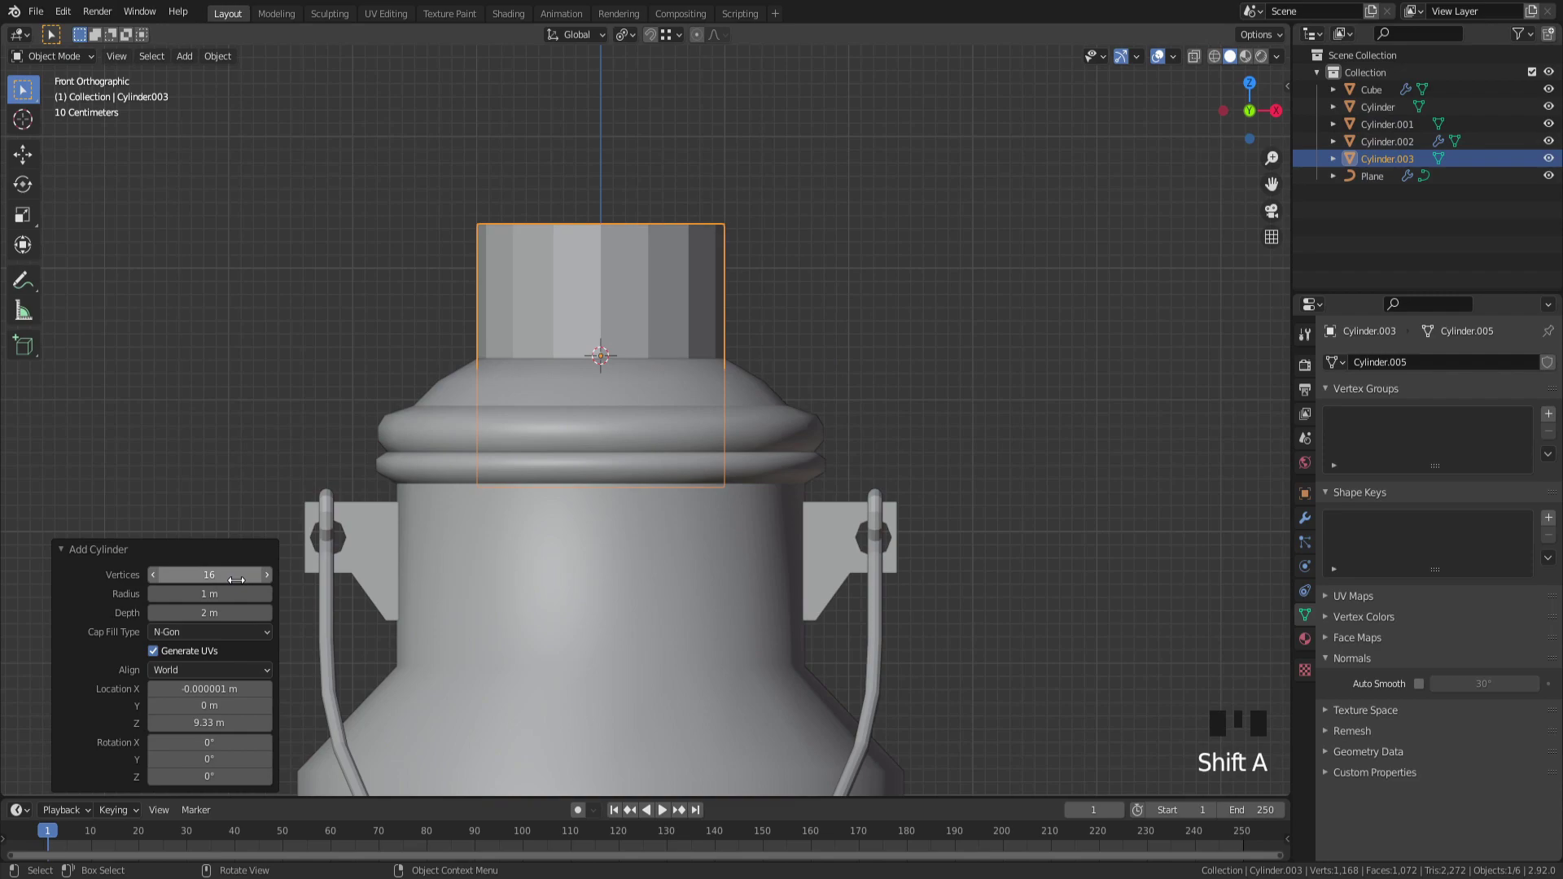
Step: Rotate the new cylinder 90° onto its side and scale its half-shell into a narrow arch
key("r")
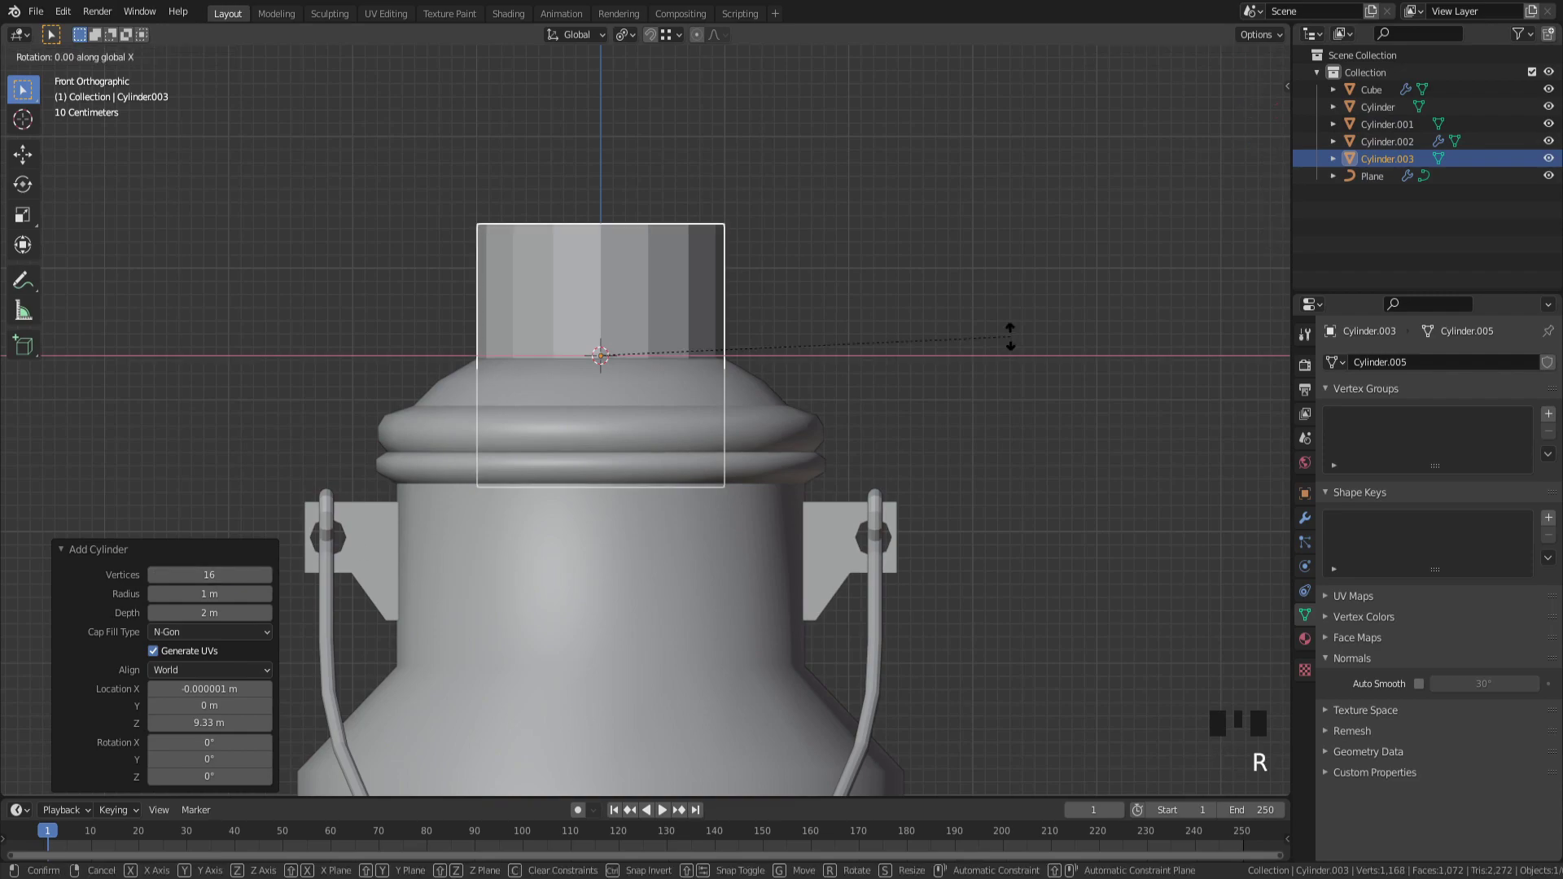
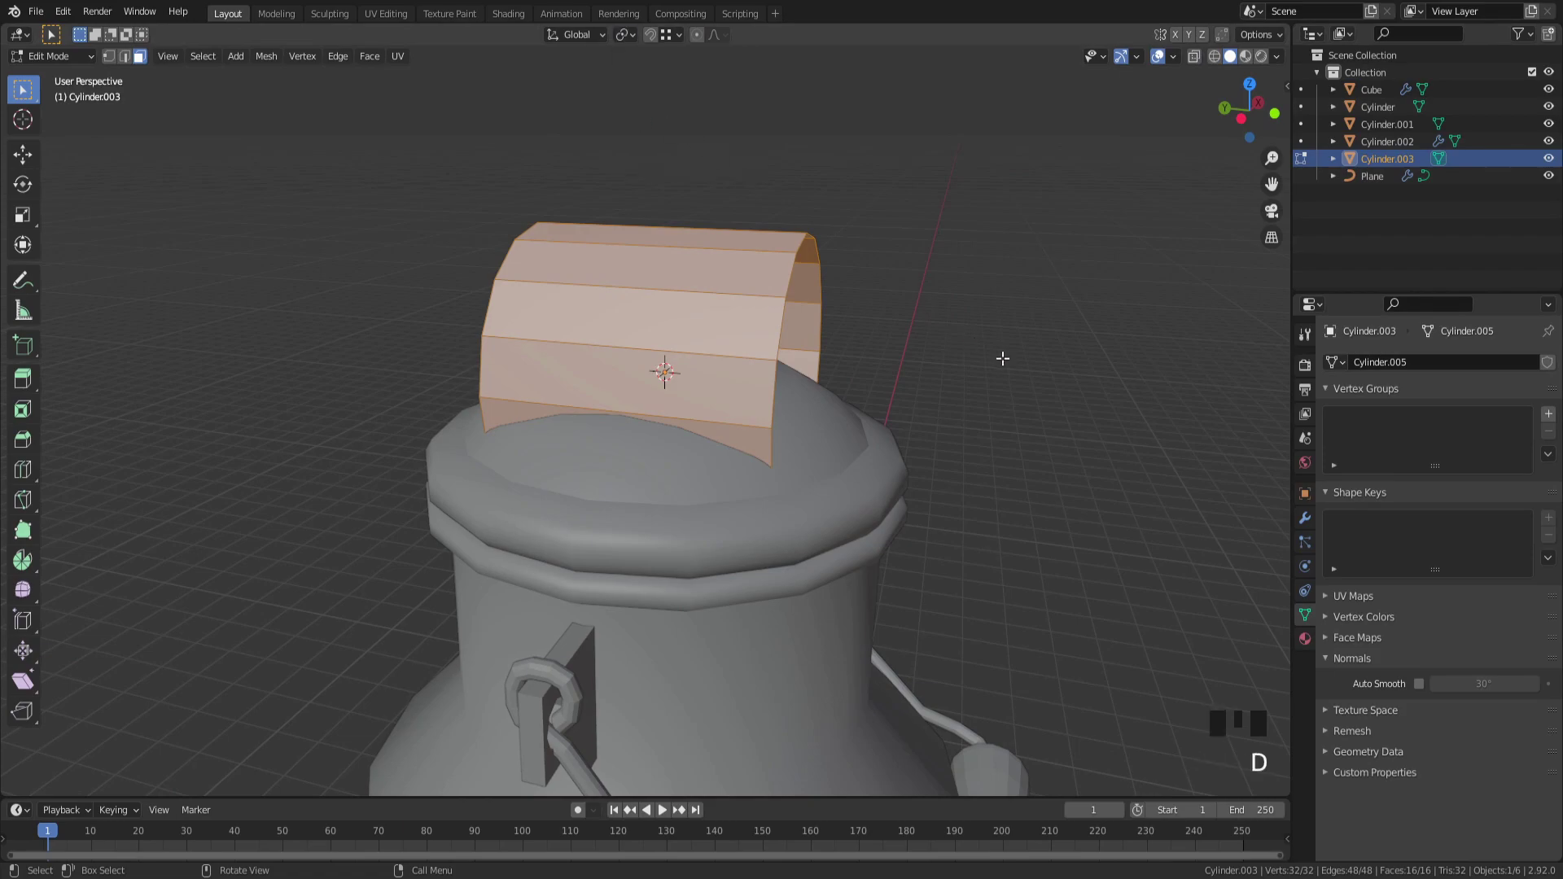
key("s")
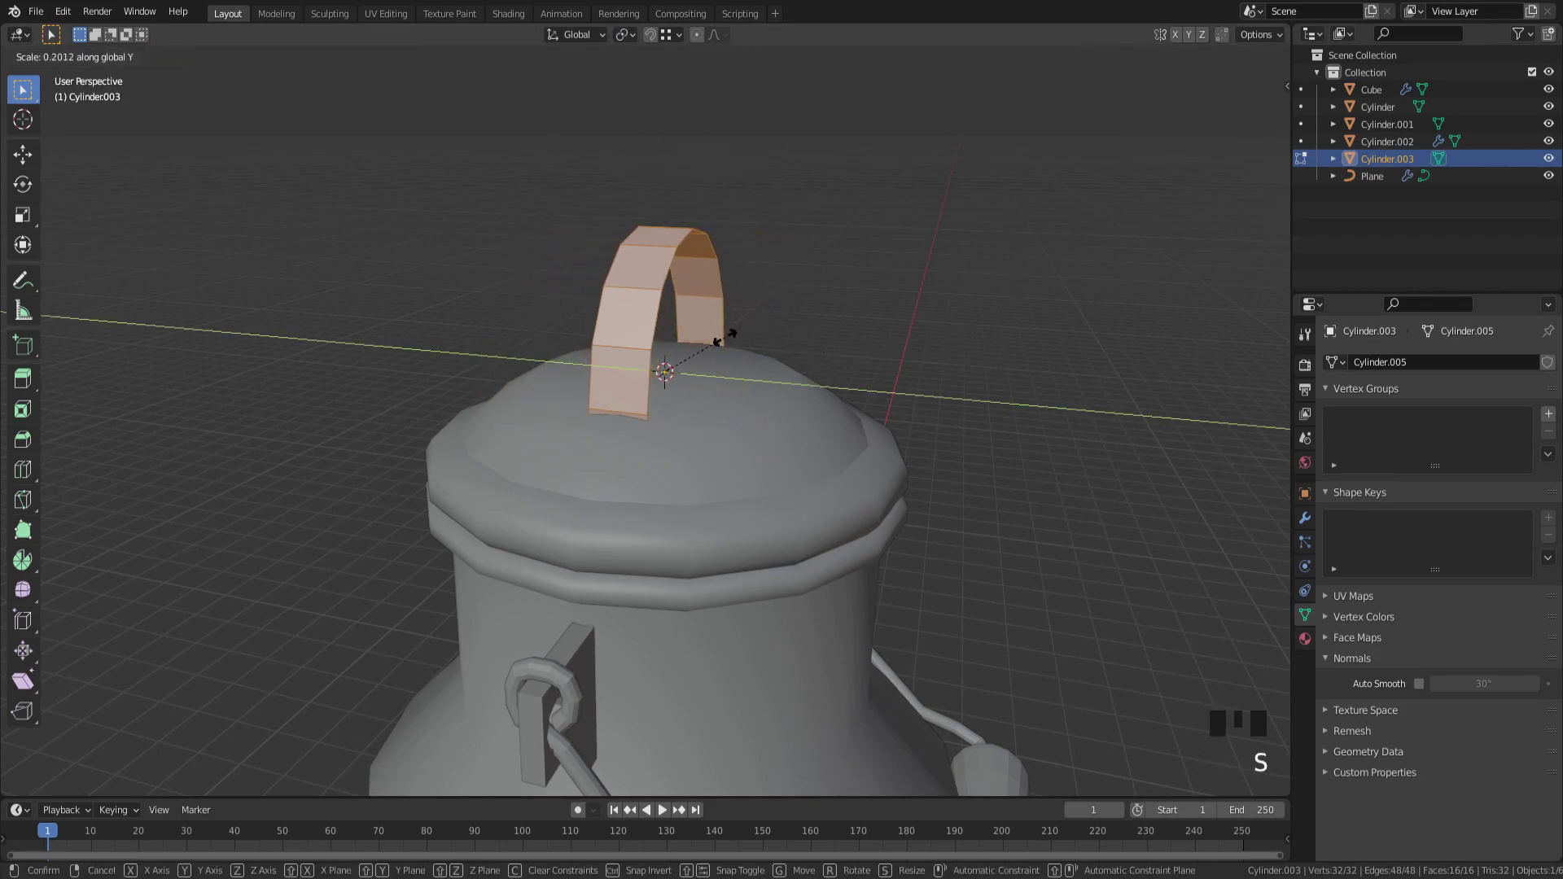
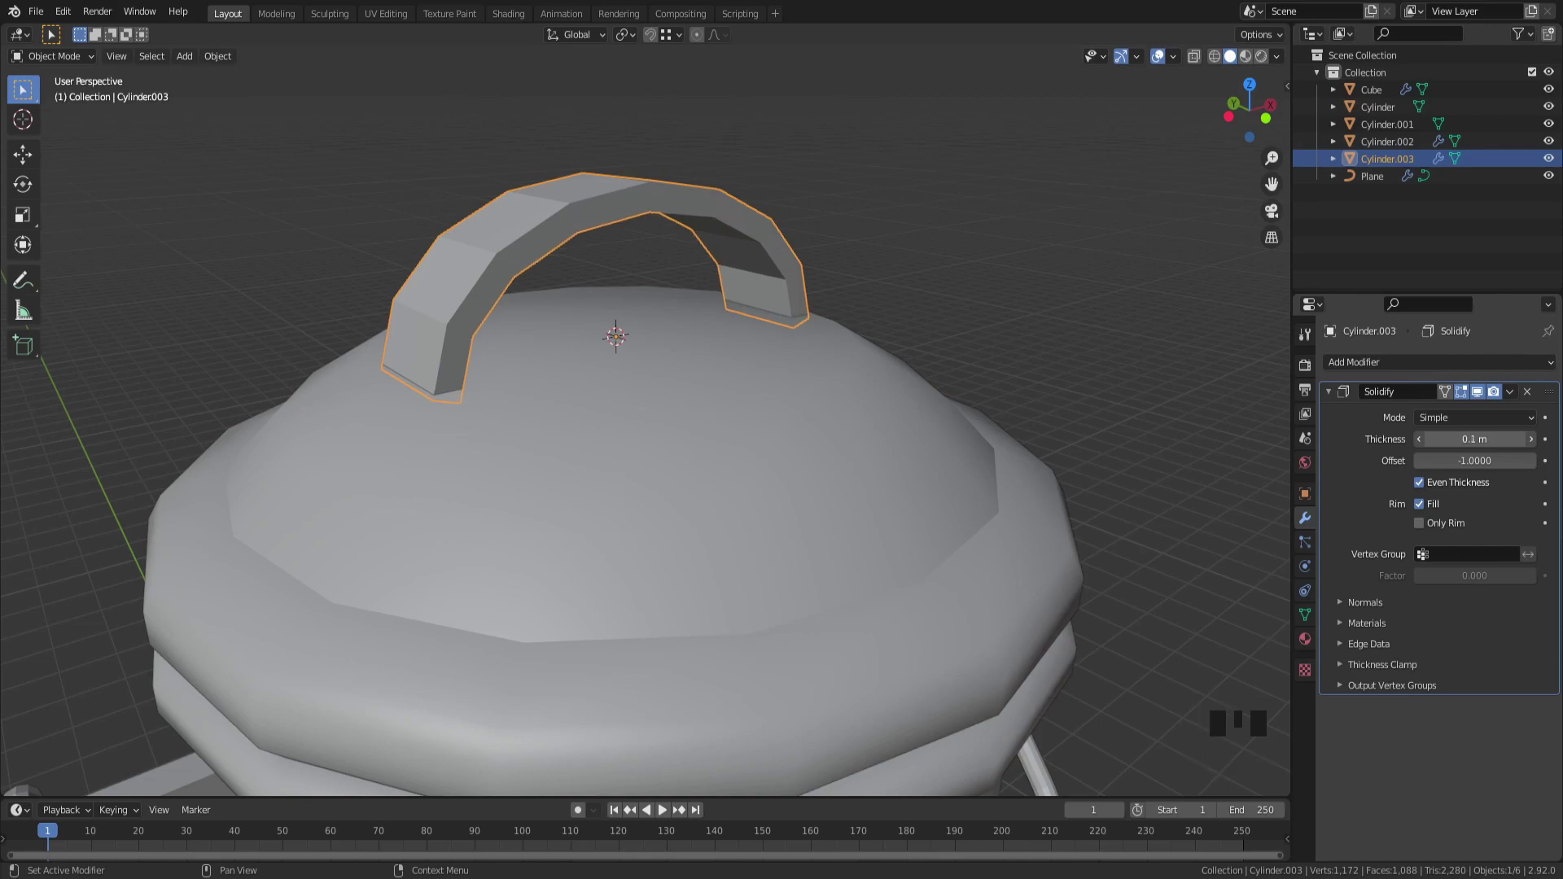
Step: Give the arched lid handle a Solidify modifier with even thickness of about 0.08 m
scroll("down", 3)
left_click(935, 327)
left_click(617, 327)
left_click_drag(617, 328, 1304, 616)
left_click(1304, 617)
left_click(1419, 688)
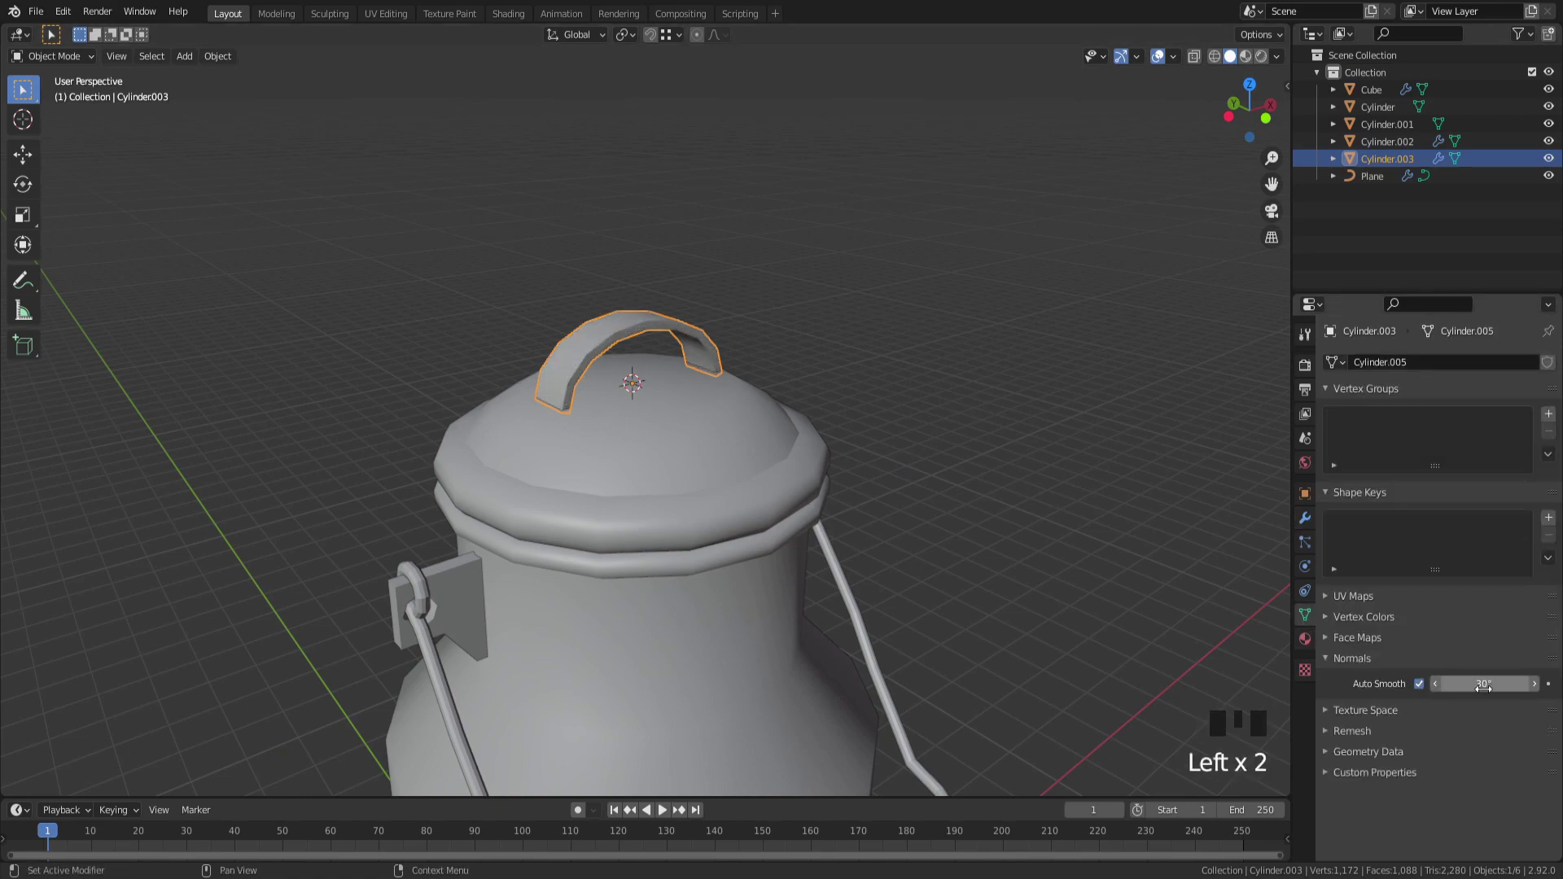
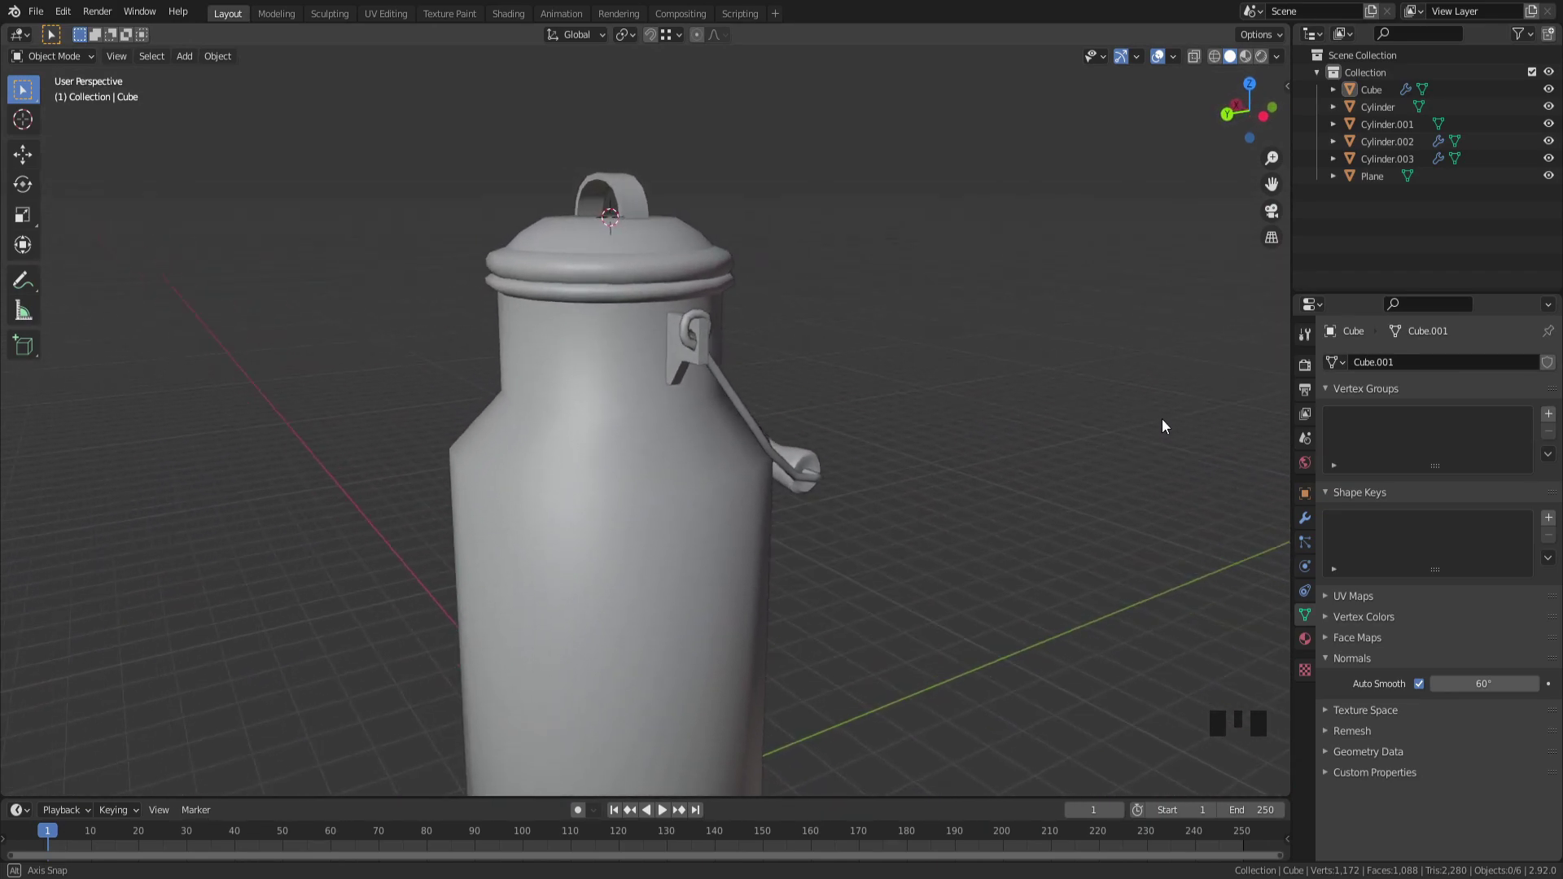
Step: Add a mesh plane under the can and scale it about 100 times into a wide floor
scroll("down", 3)
left_click_drag(914, 475, 846, 500)
scroll("up", 3)
key("shift+s")
left_click_drag(815, 467, 880, 441)
key("shift+a")
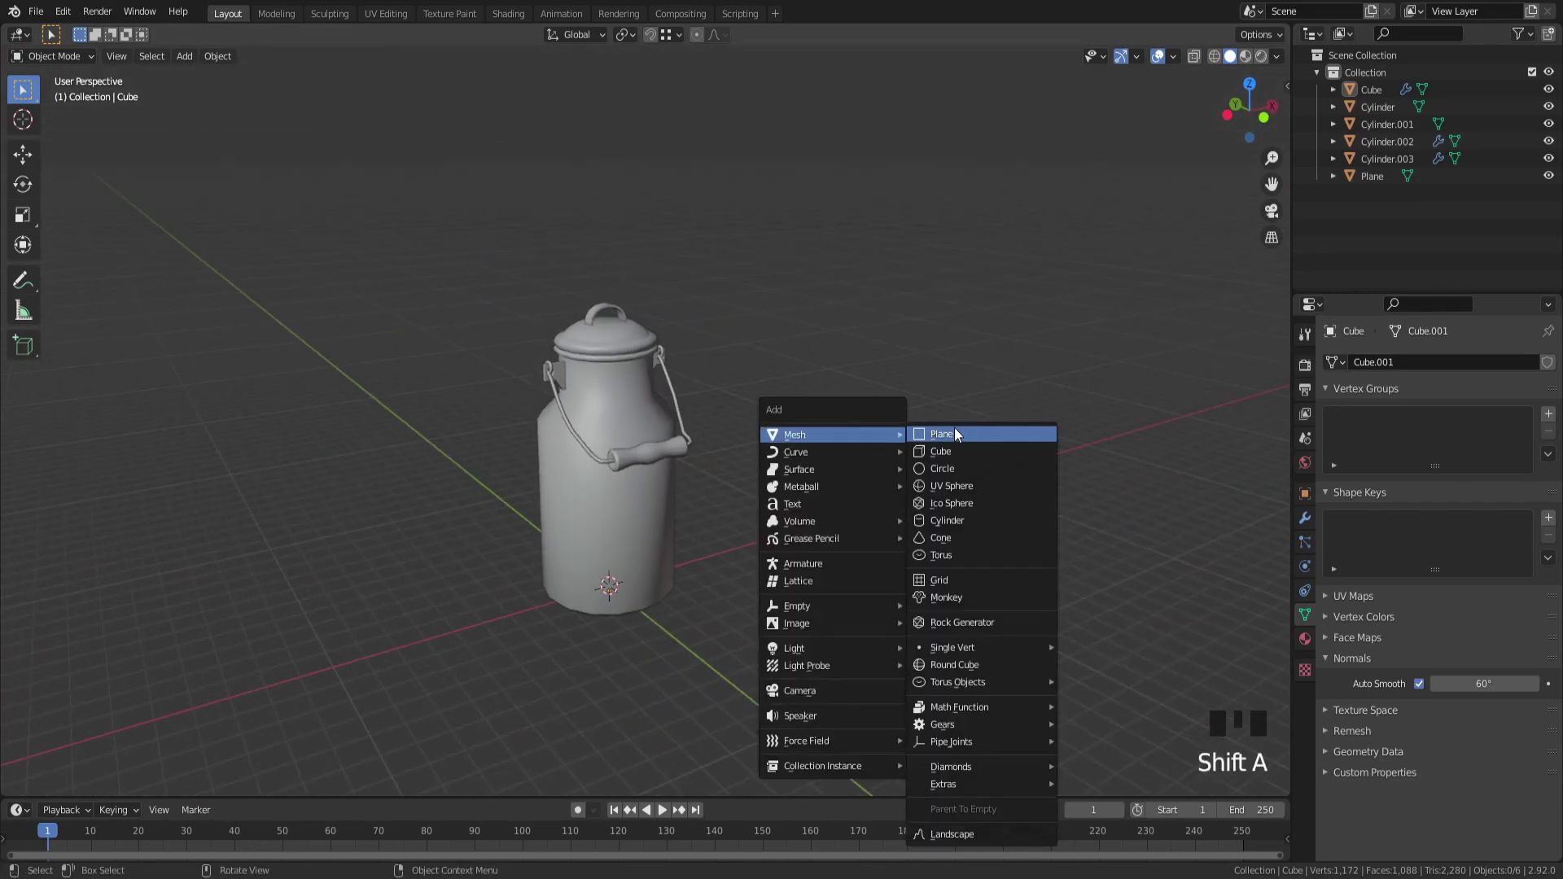
key("Tab")
key("s")
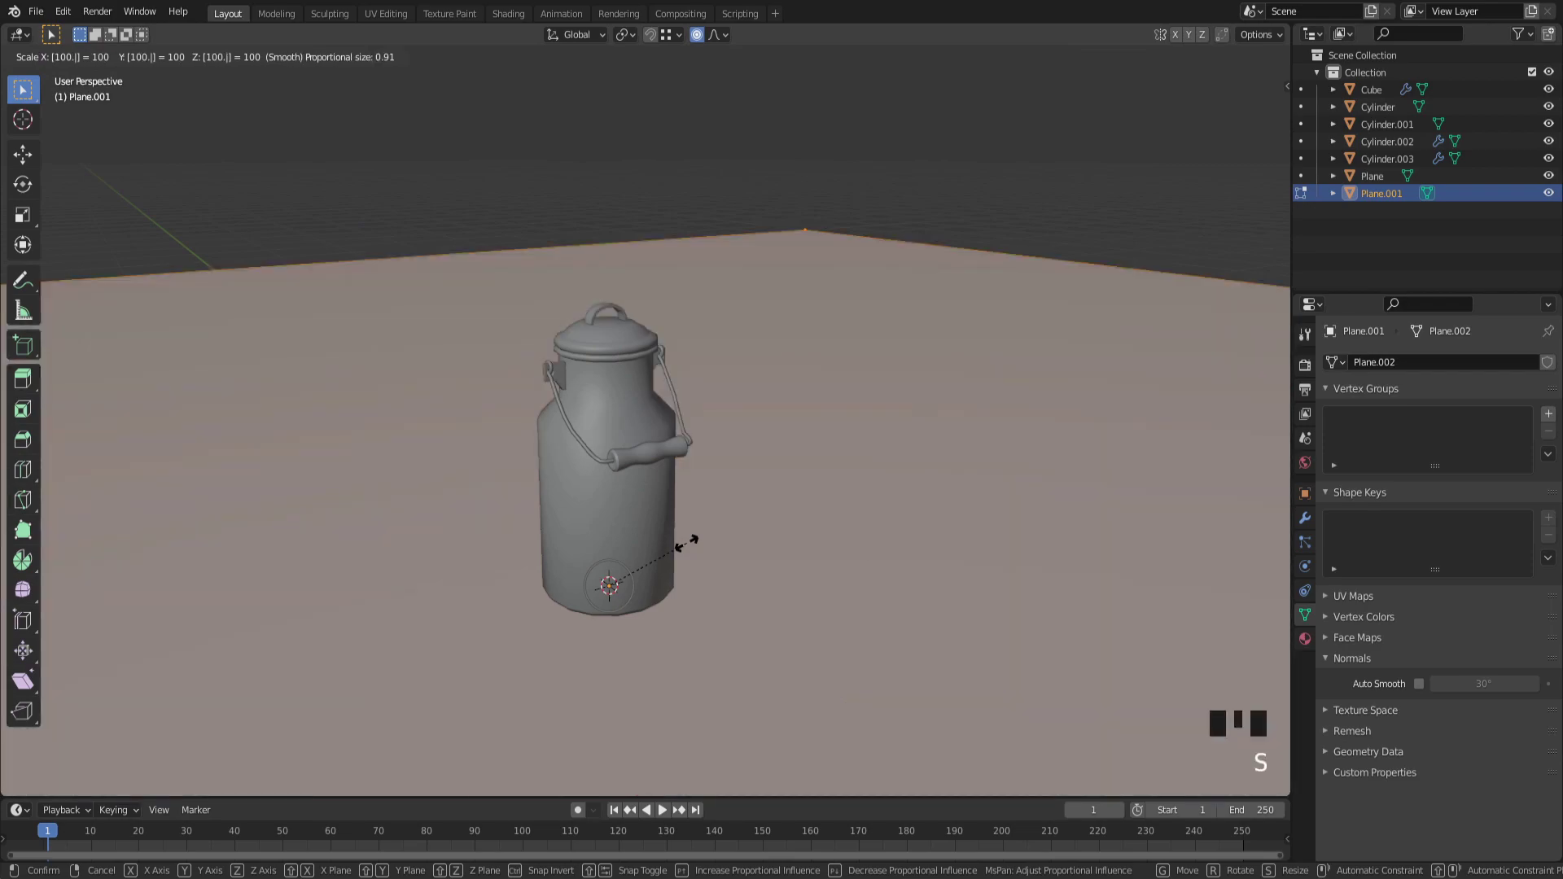
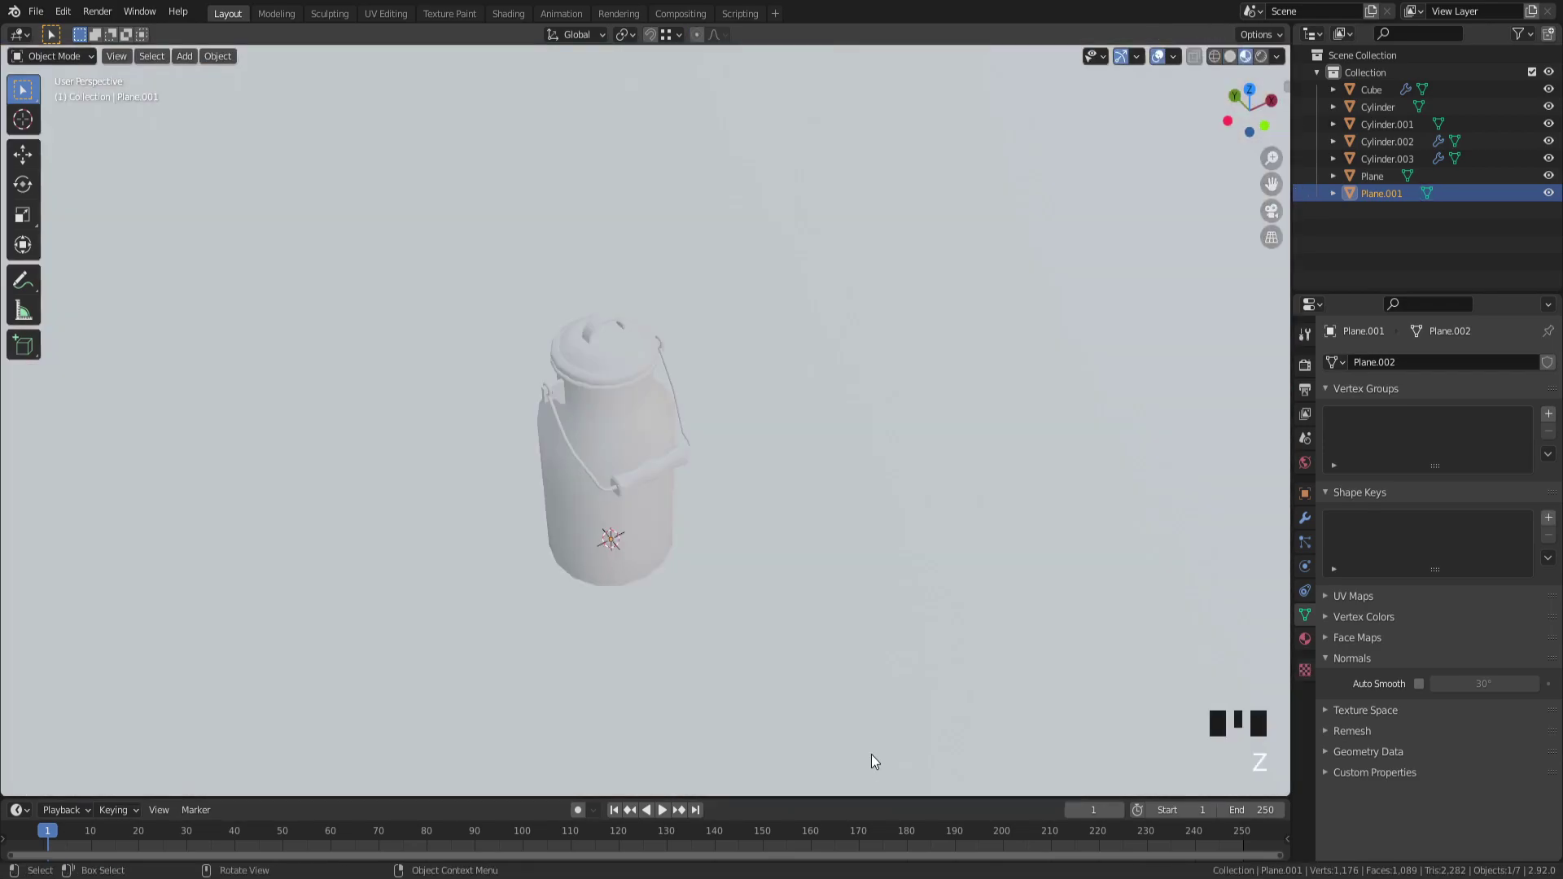
Step: Add a camera, align it to the view and dolly it along its axis to frame the can
key("z")
left_click_drag(941, 540, 861, 786)
key("shift+a")
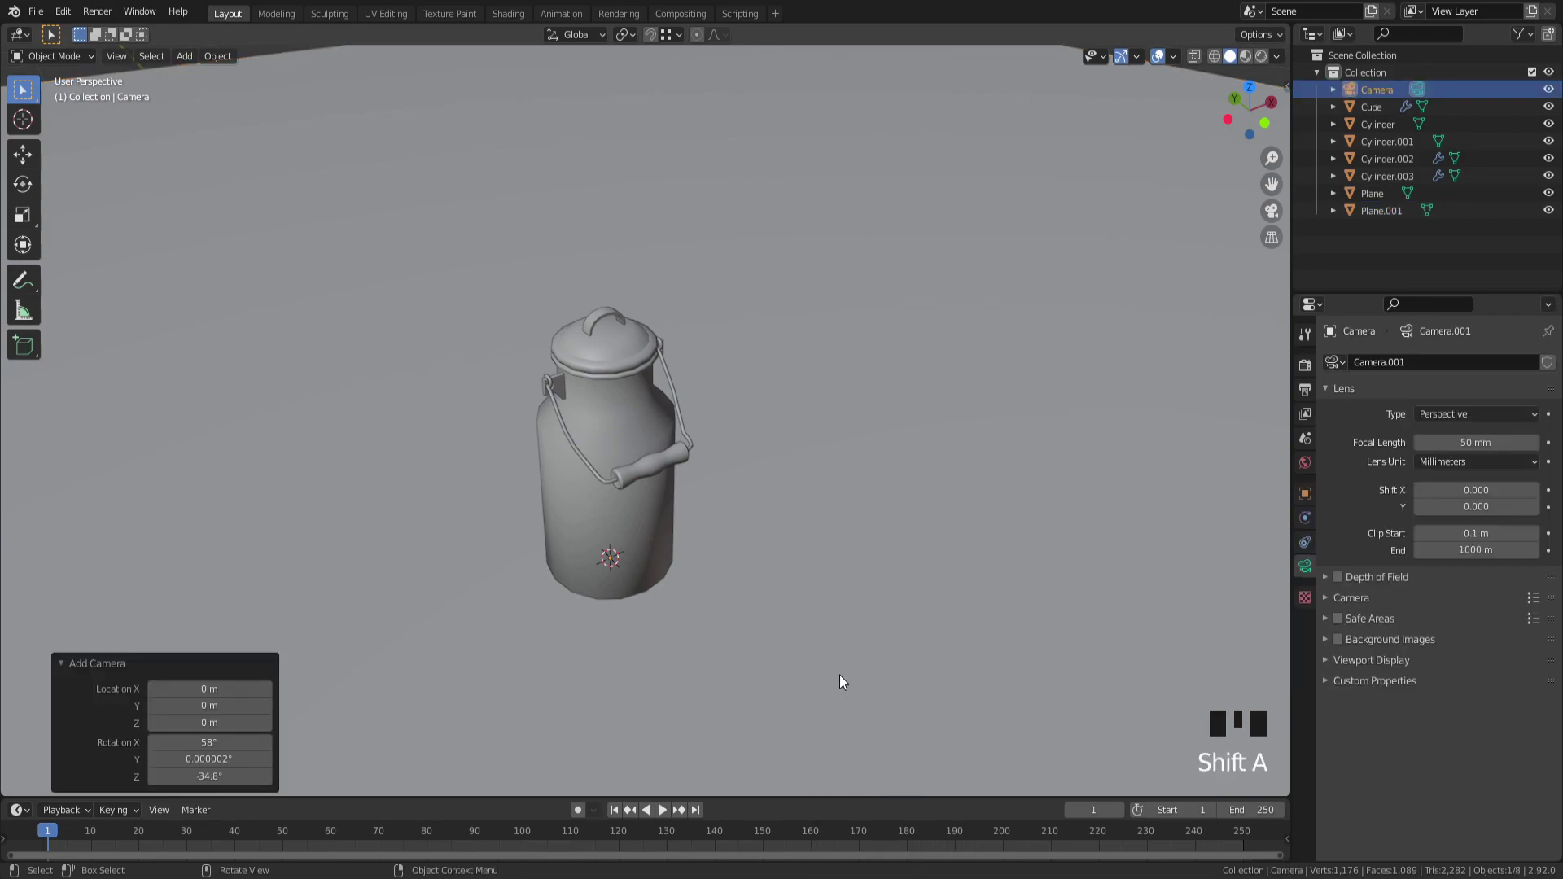
key("KP_1")
left_click_drag(817, 584, 741, 651)
scroll("up", 3)
key("alt+KP_0")
key("g")
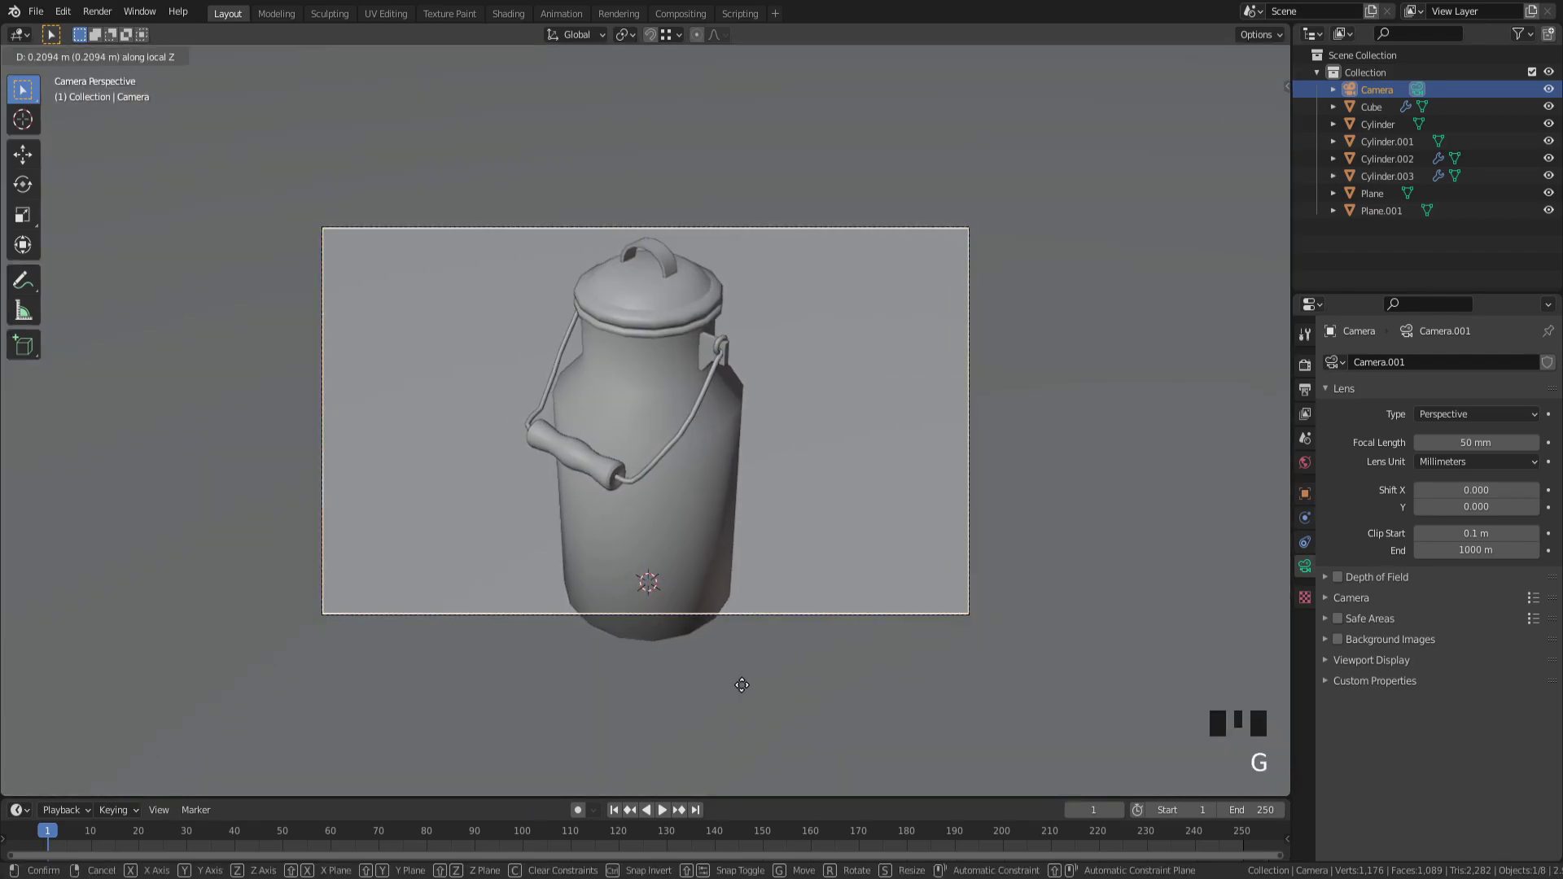
key("g")
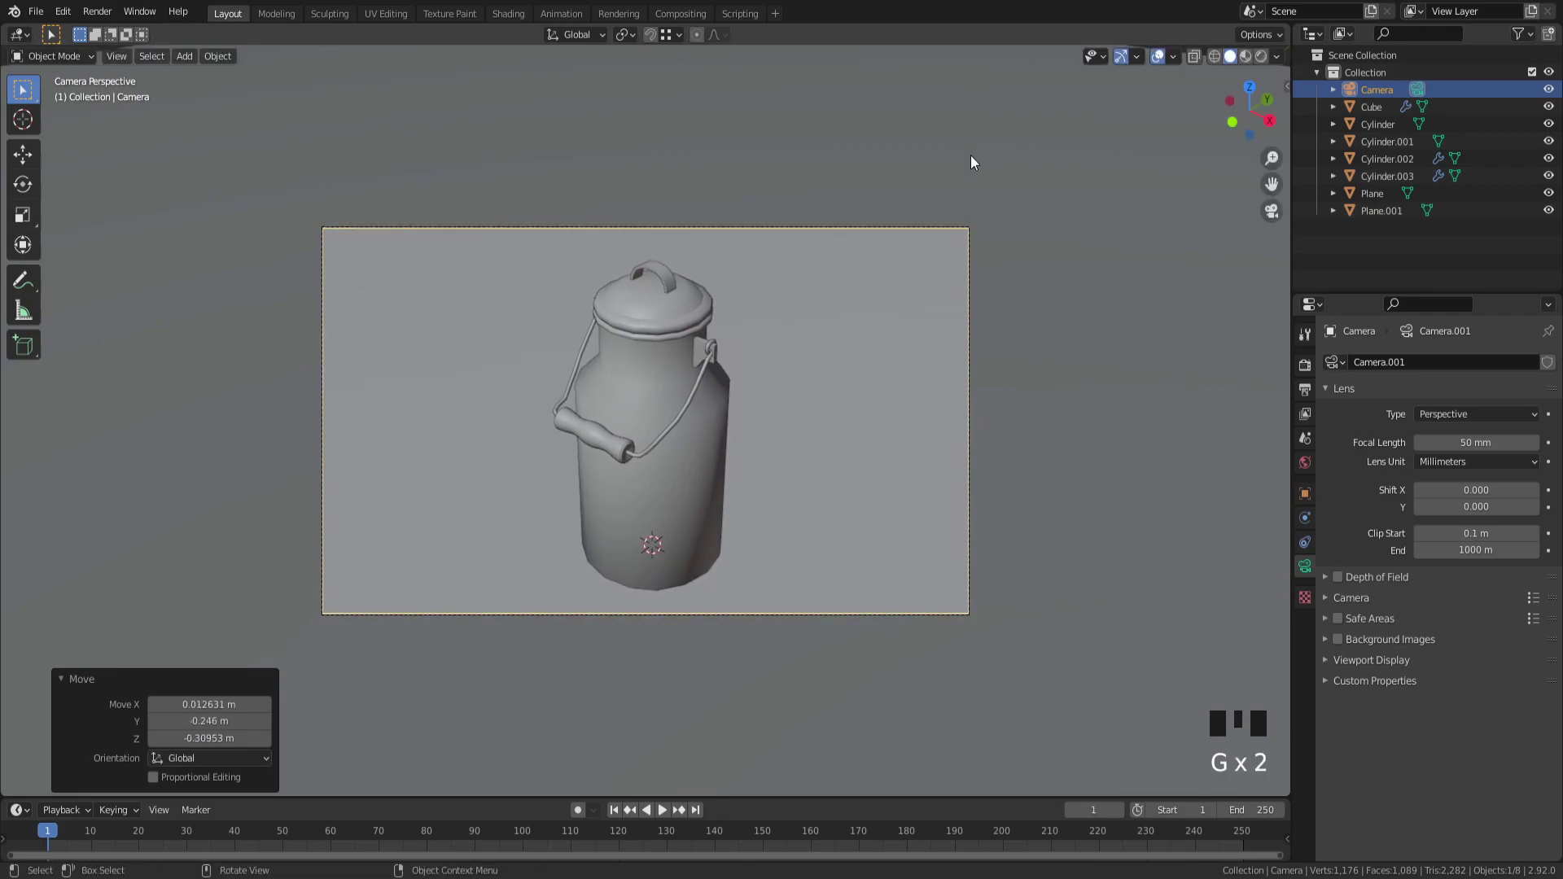
Step: Enable Screen Space Reflections in the Eevee render settings
left_click(1253, 53)
left_click(1343, 484)
left_click(1343, 507)
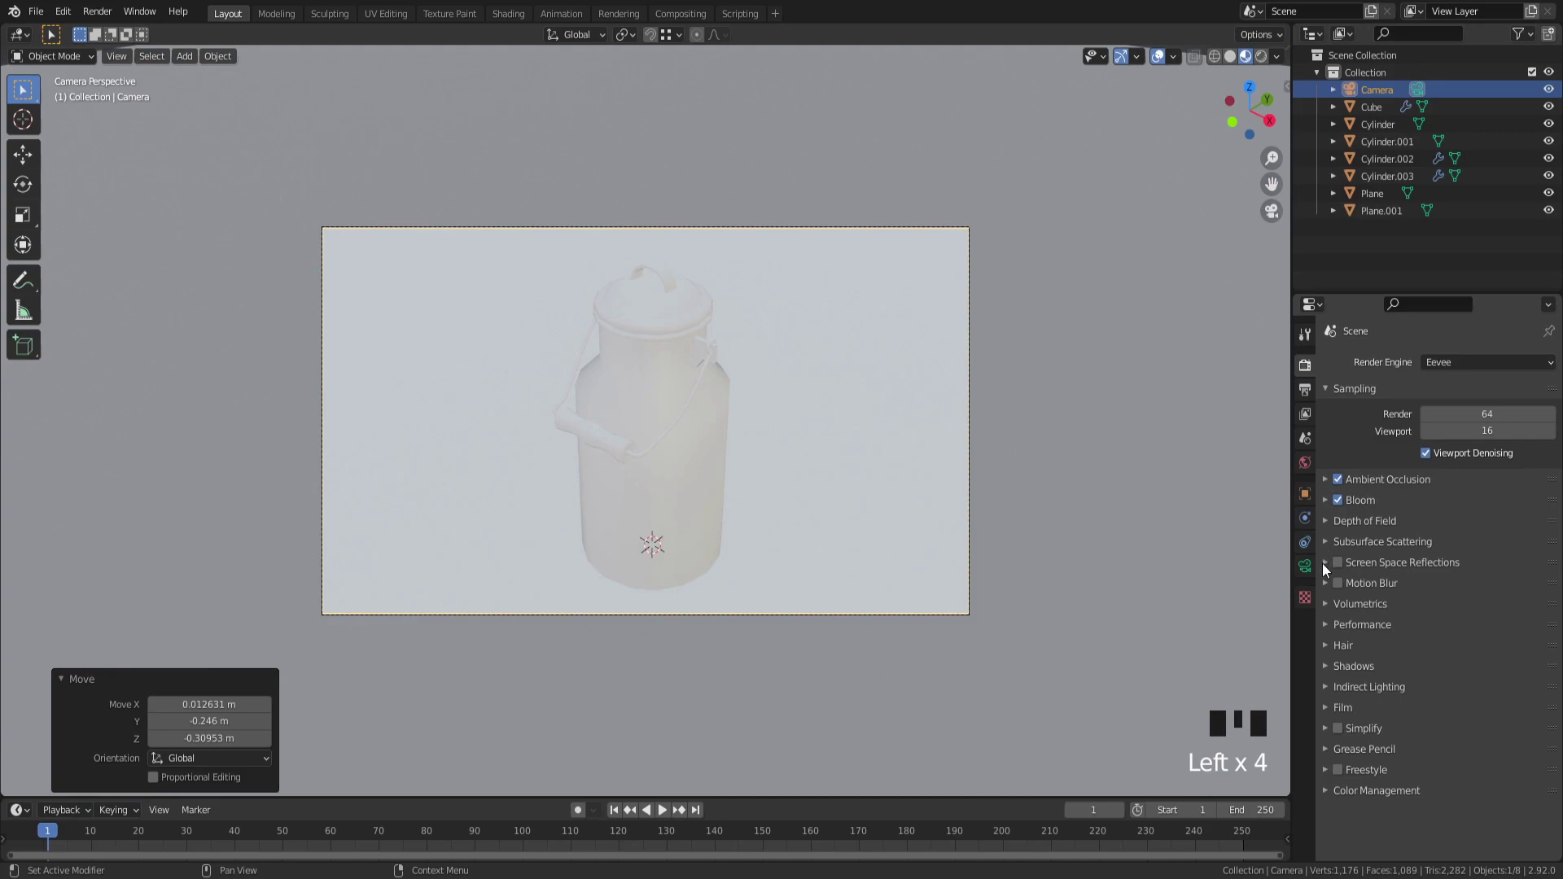
left_click(1339, 567)
left_click(1263, 67)
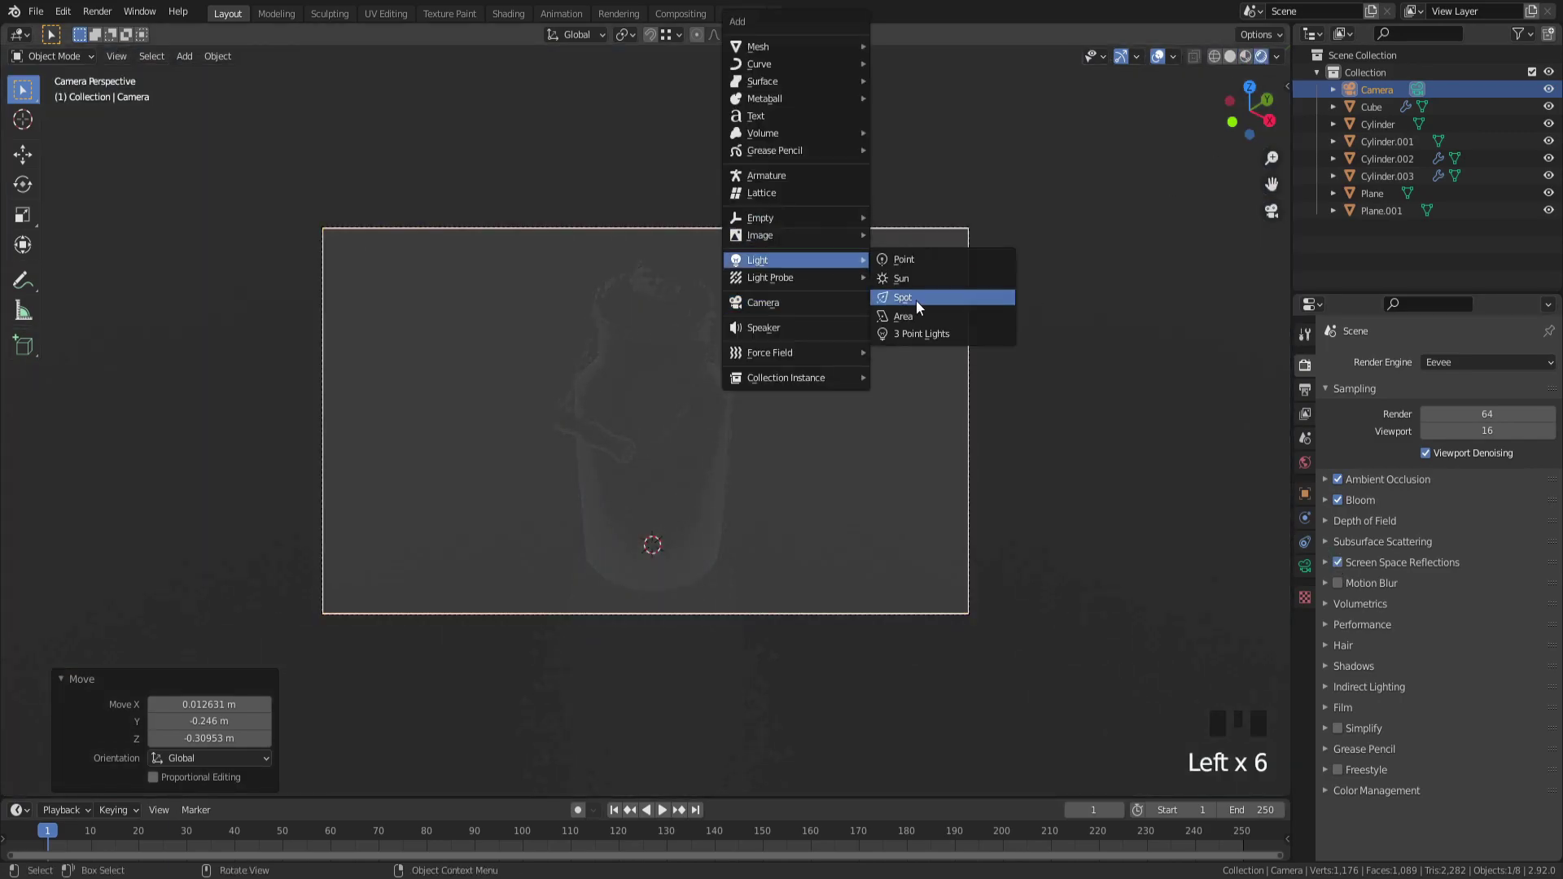
Step: Add an area light of 1000 W raised above the milk can
key("shift+a")
key("g")
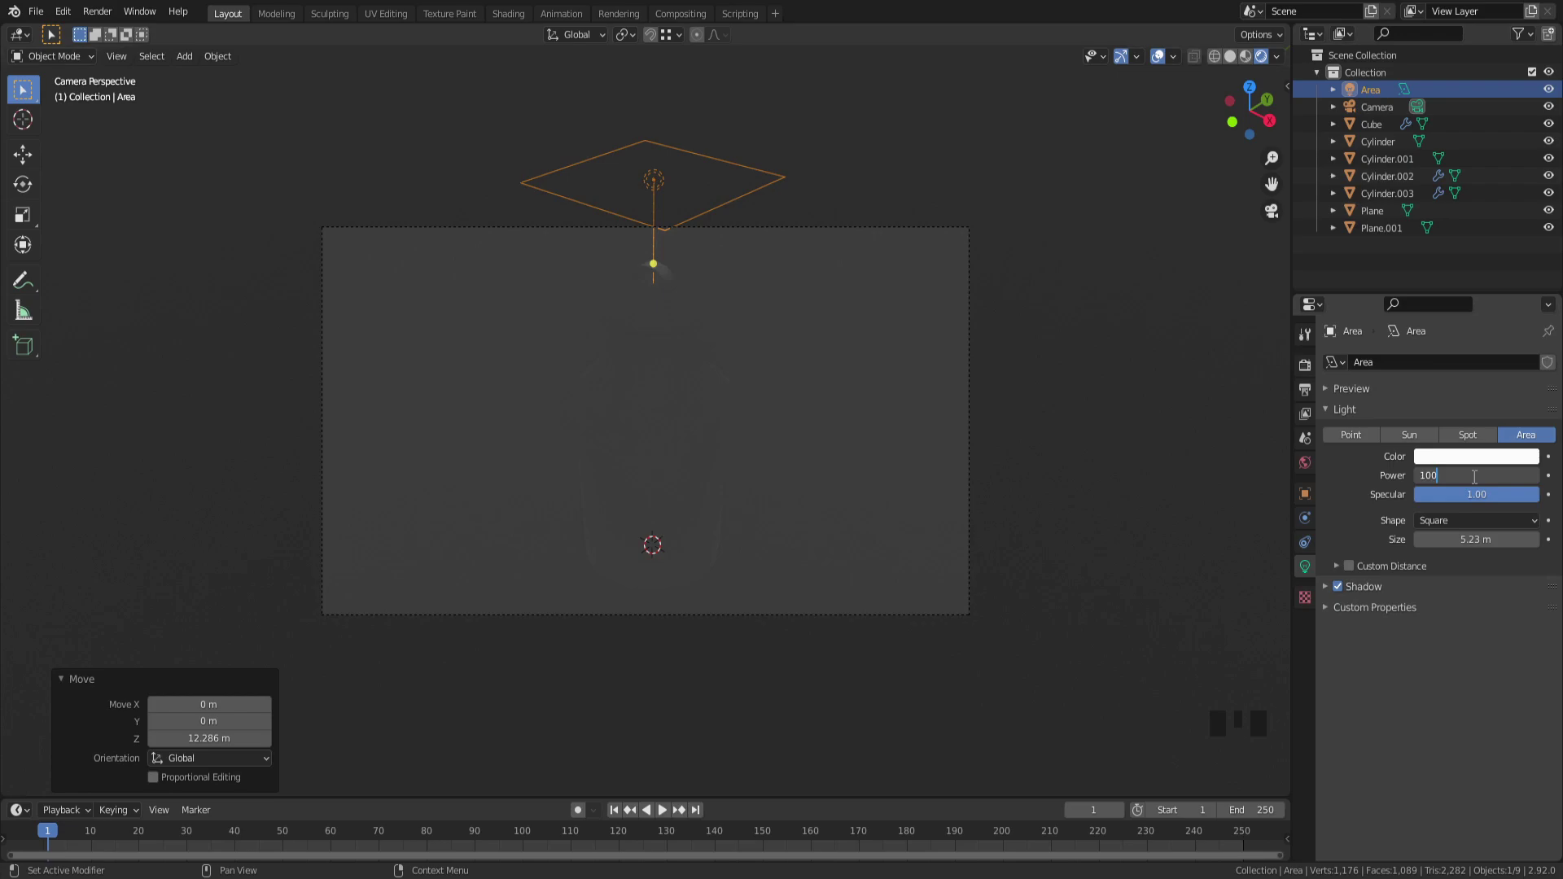
key("KP_0")
key("g")
Step: Give Plane.001 a new material with a dark blue base colour
left_click(877, 542)
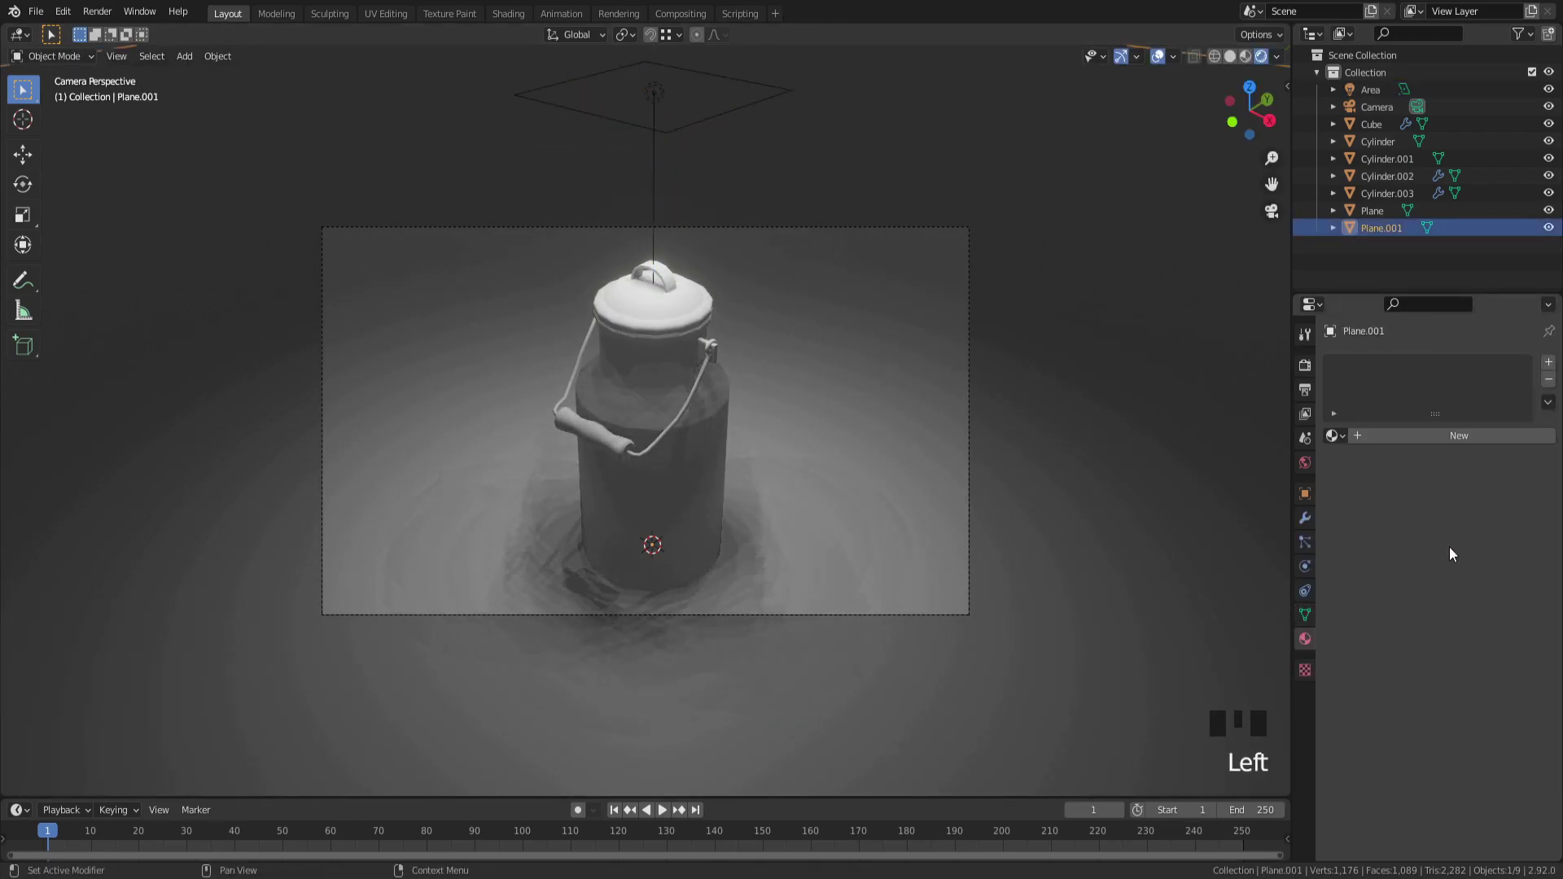
left_click_drag(1447, 442, 1473, 399)
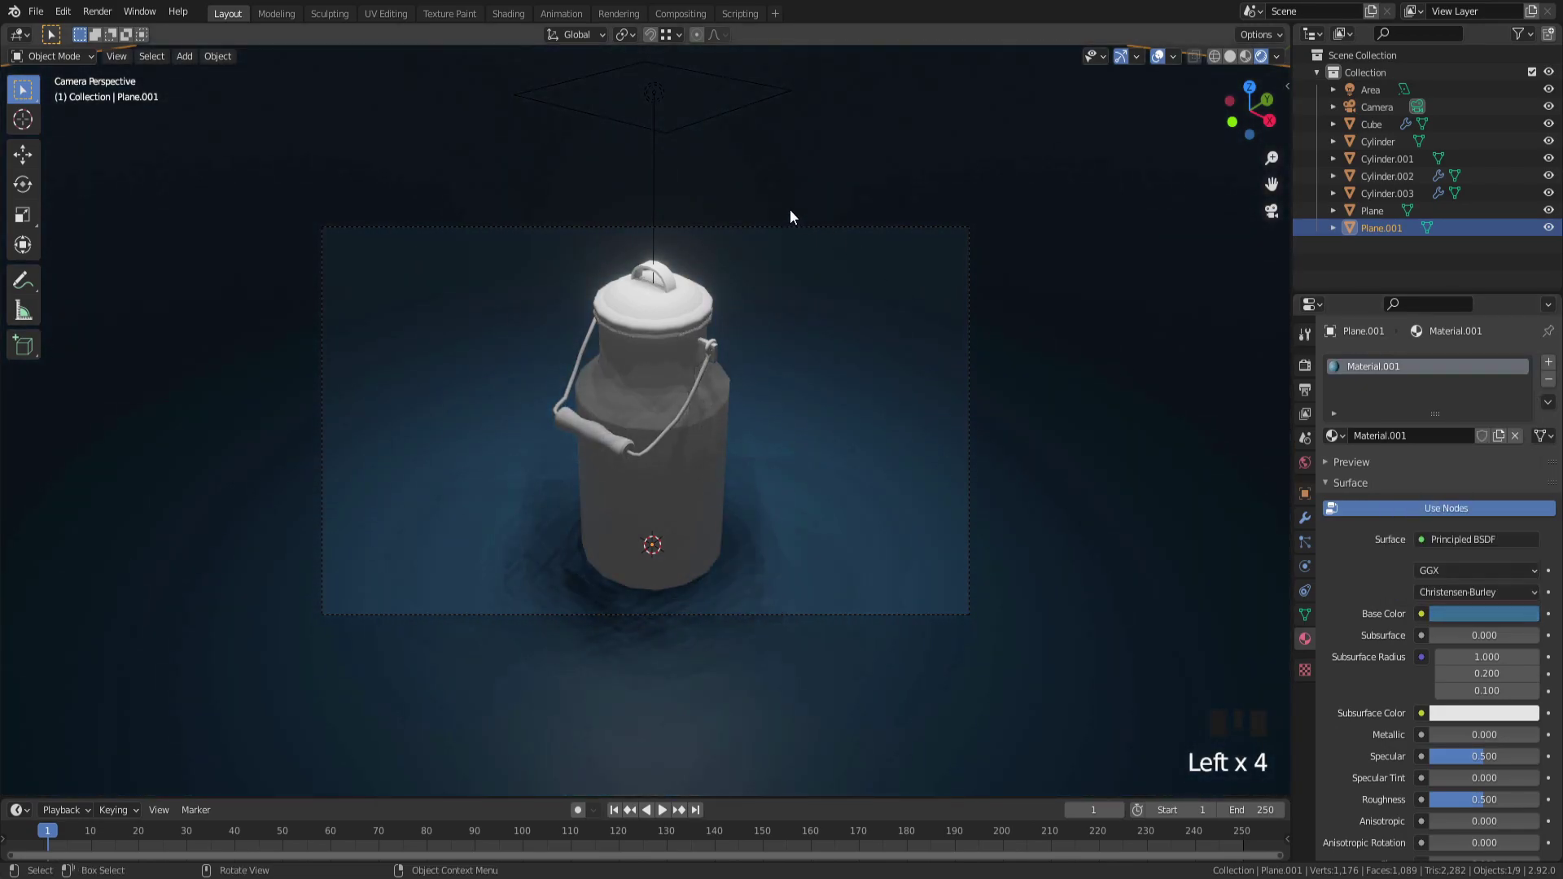
Step: Set the render output resolution to 1600 by 1200
left_click(802, 229)
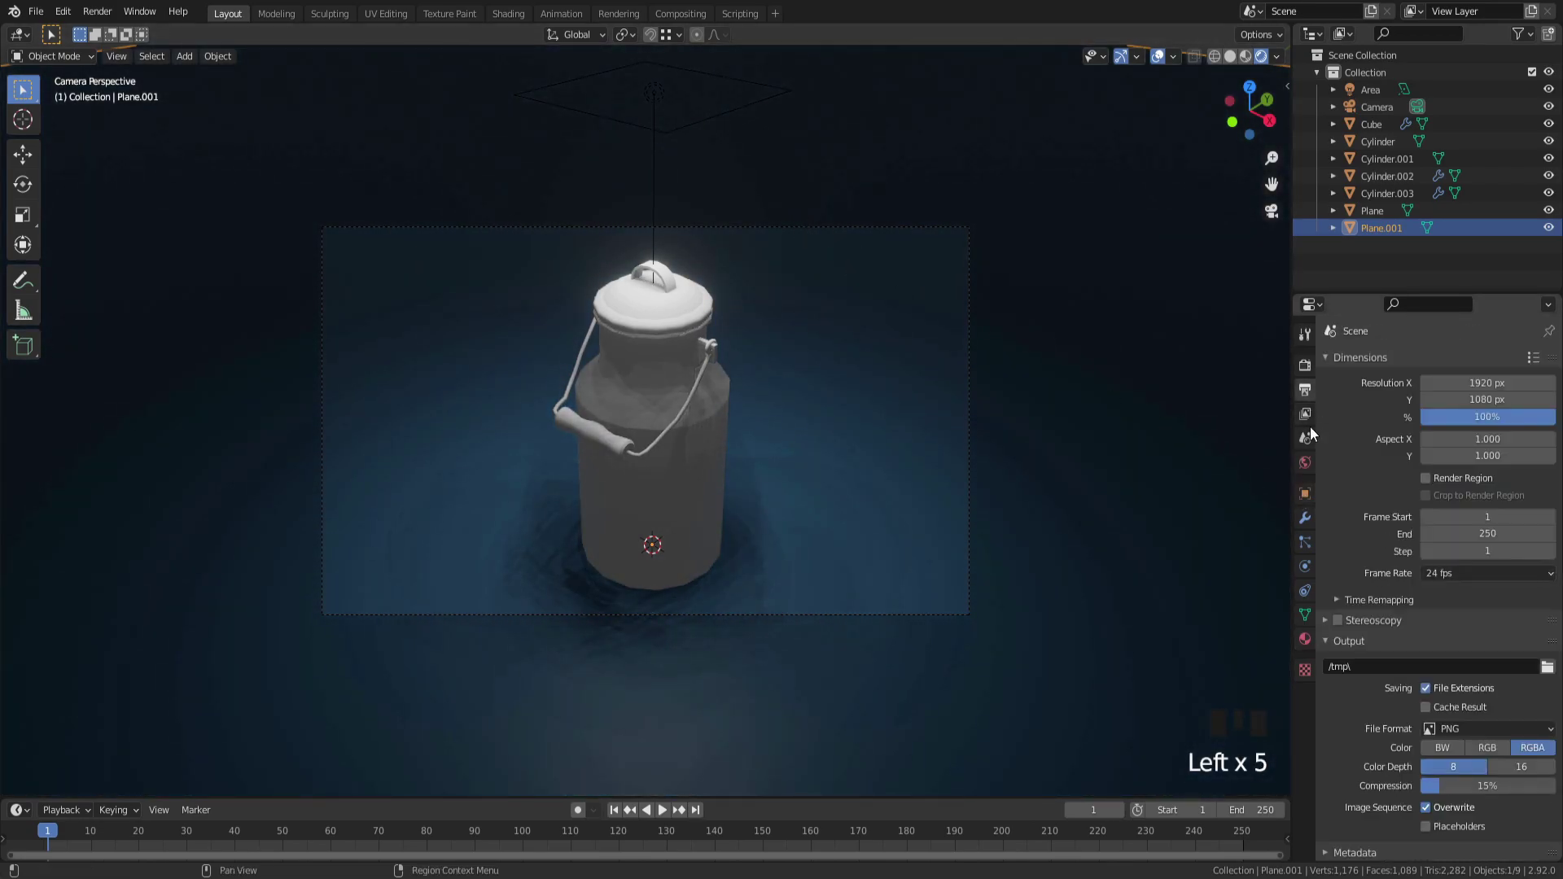
key("KP_0")
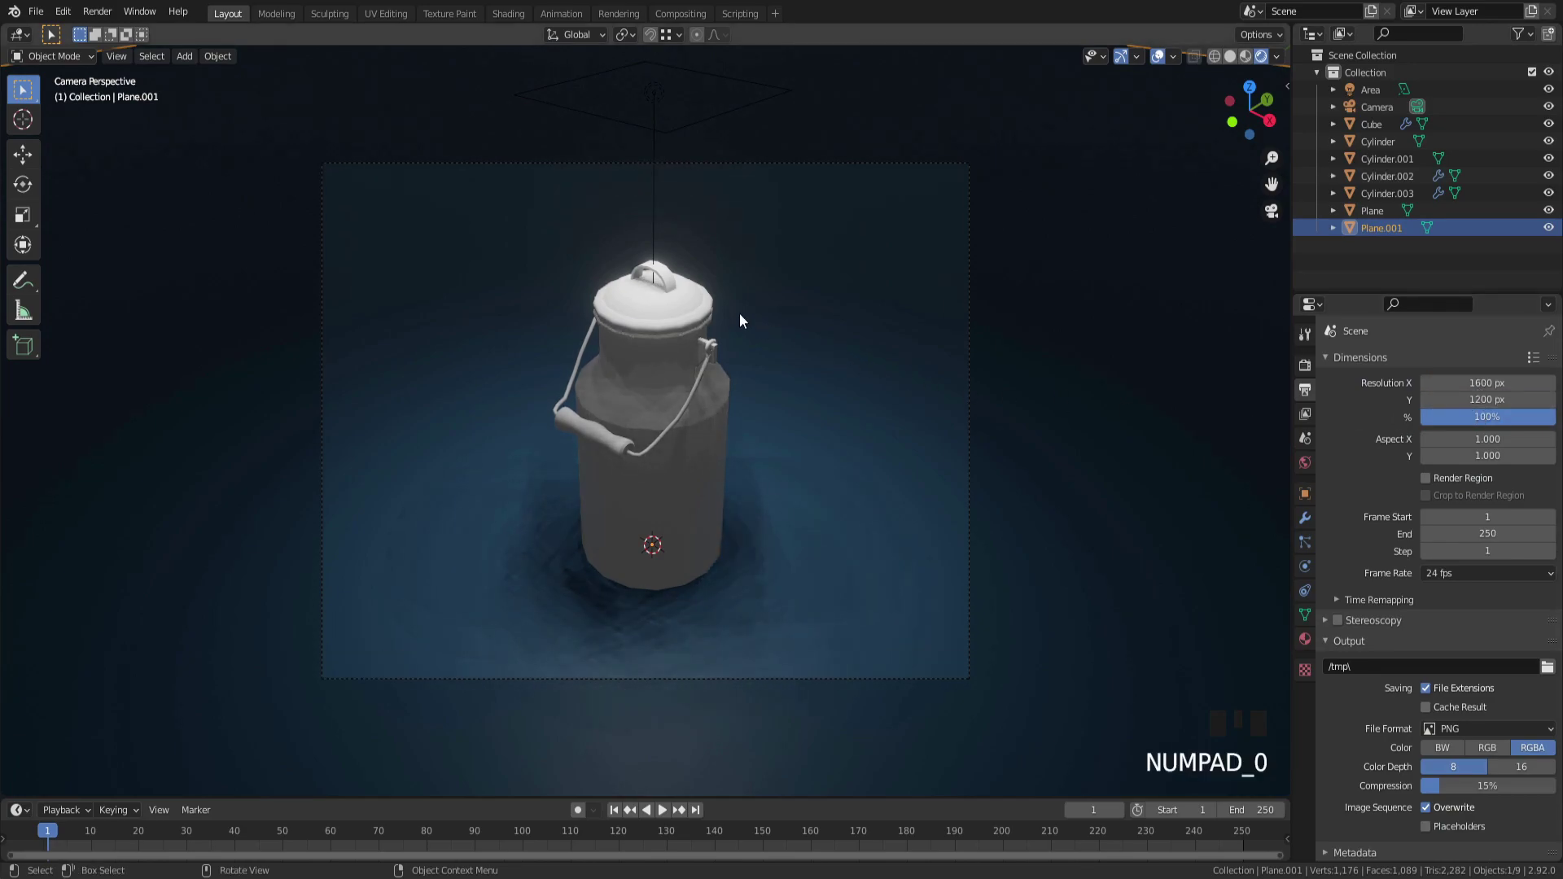
left_click(670, 102)
key("g")
Step: Select the milk can body and then its lid in the viewport
left_click(691, 358)
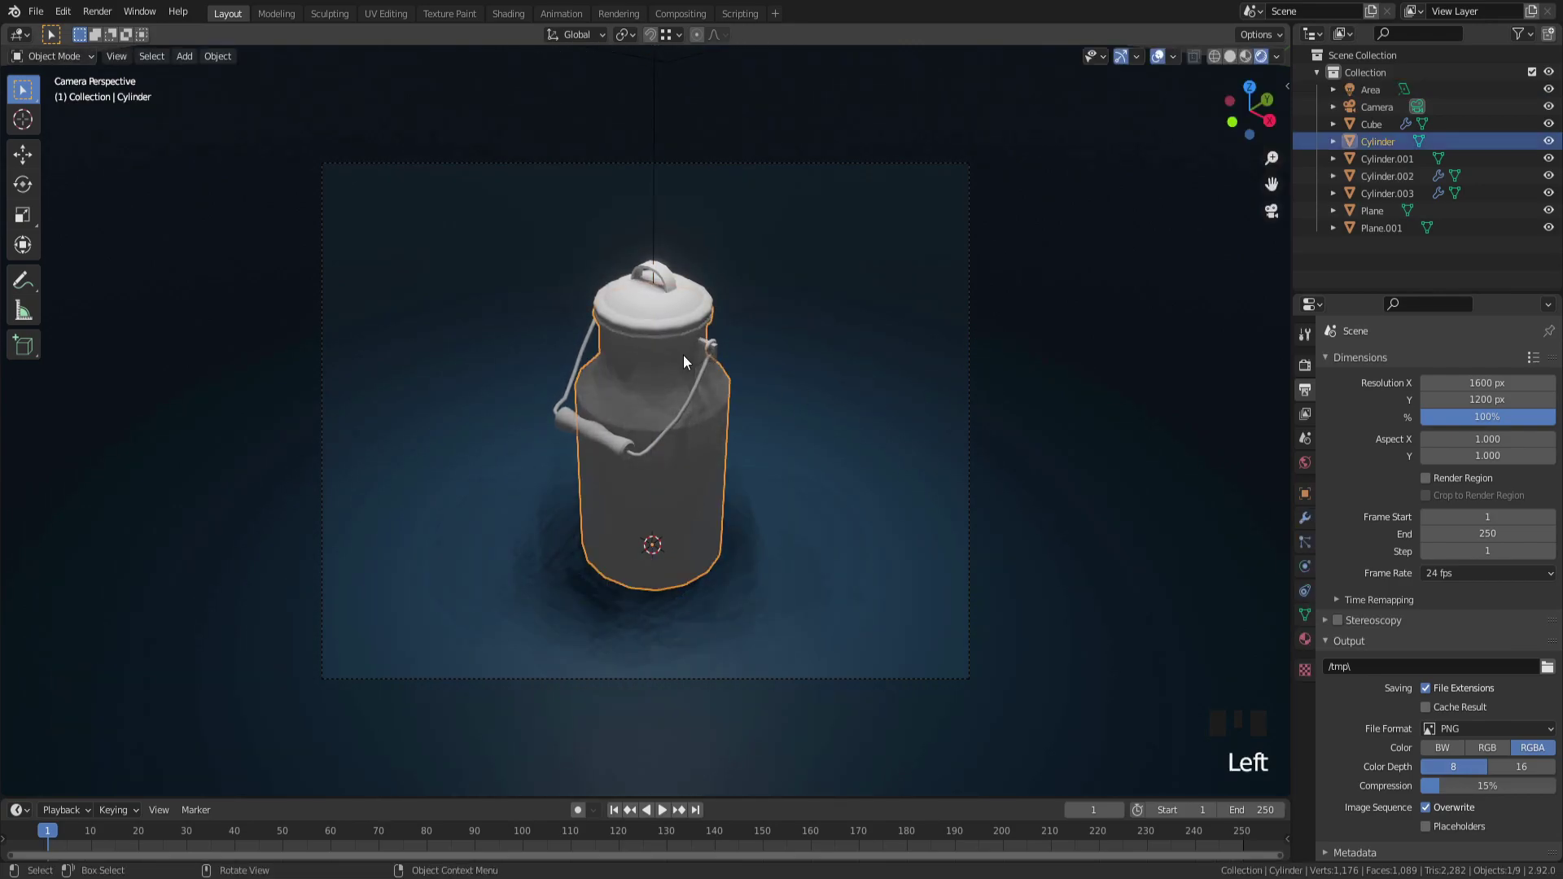
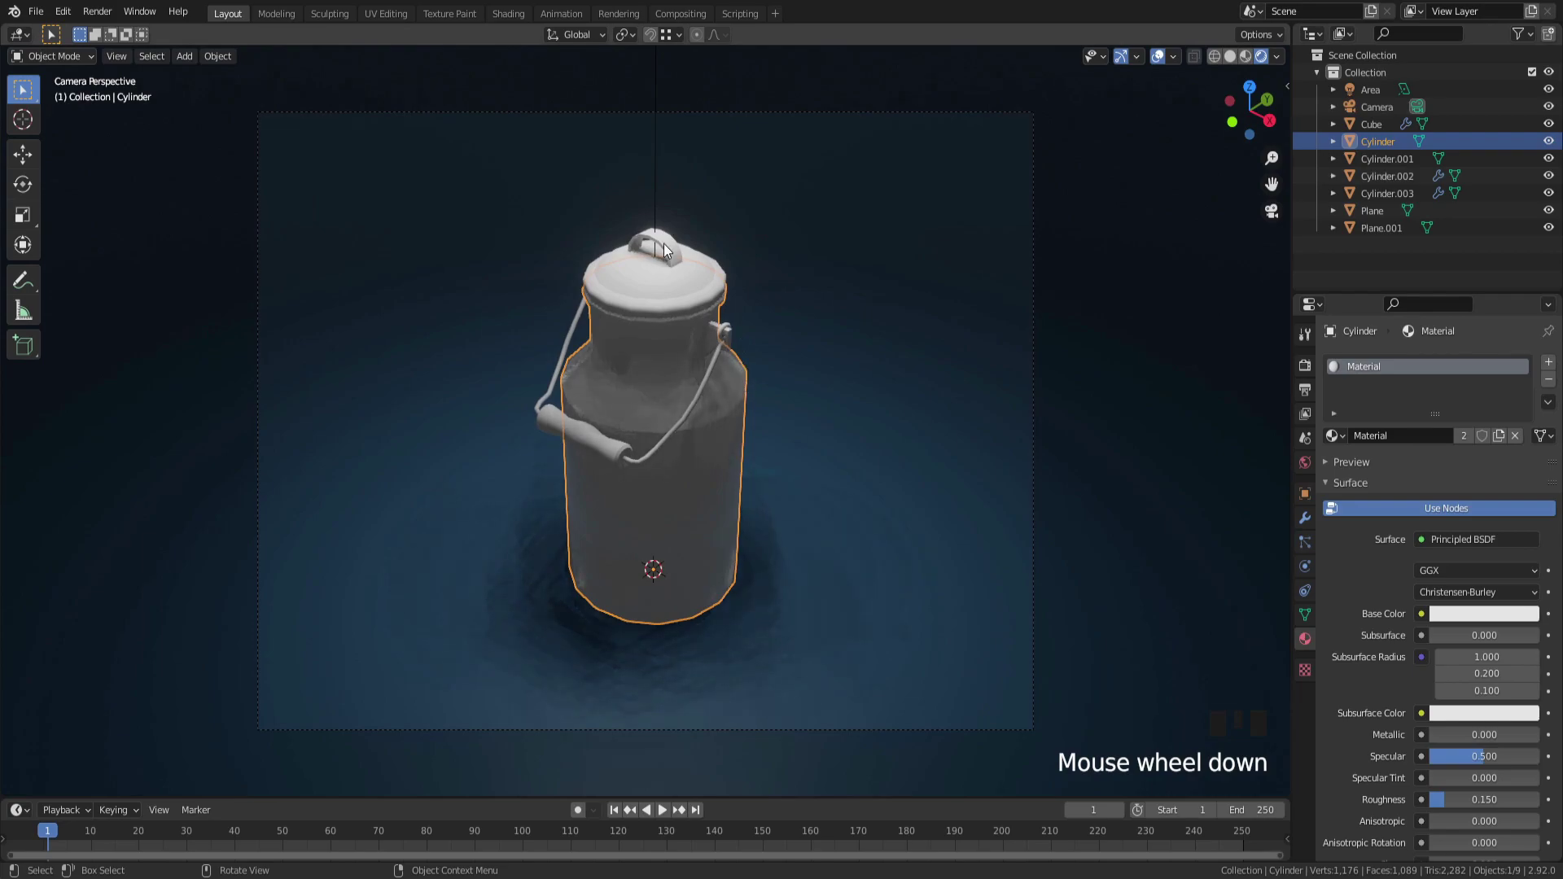
left_click(671, 246)
Step: Link the body's white material to the lid, then select the rim band faces for a dark Material.002
left_click(663, 370)
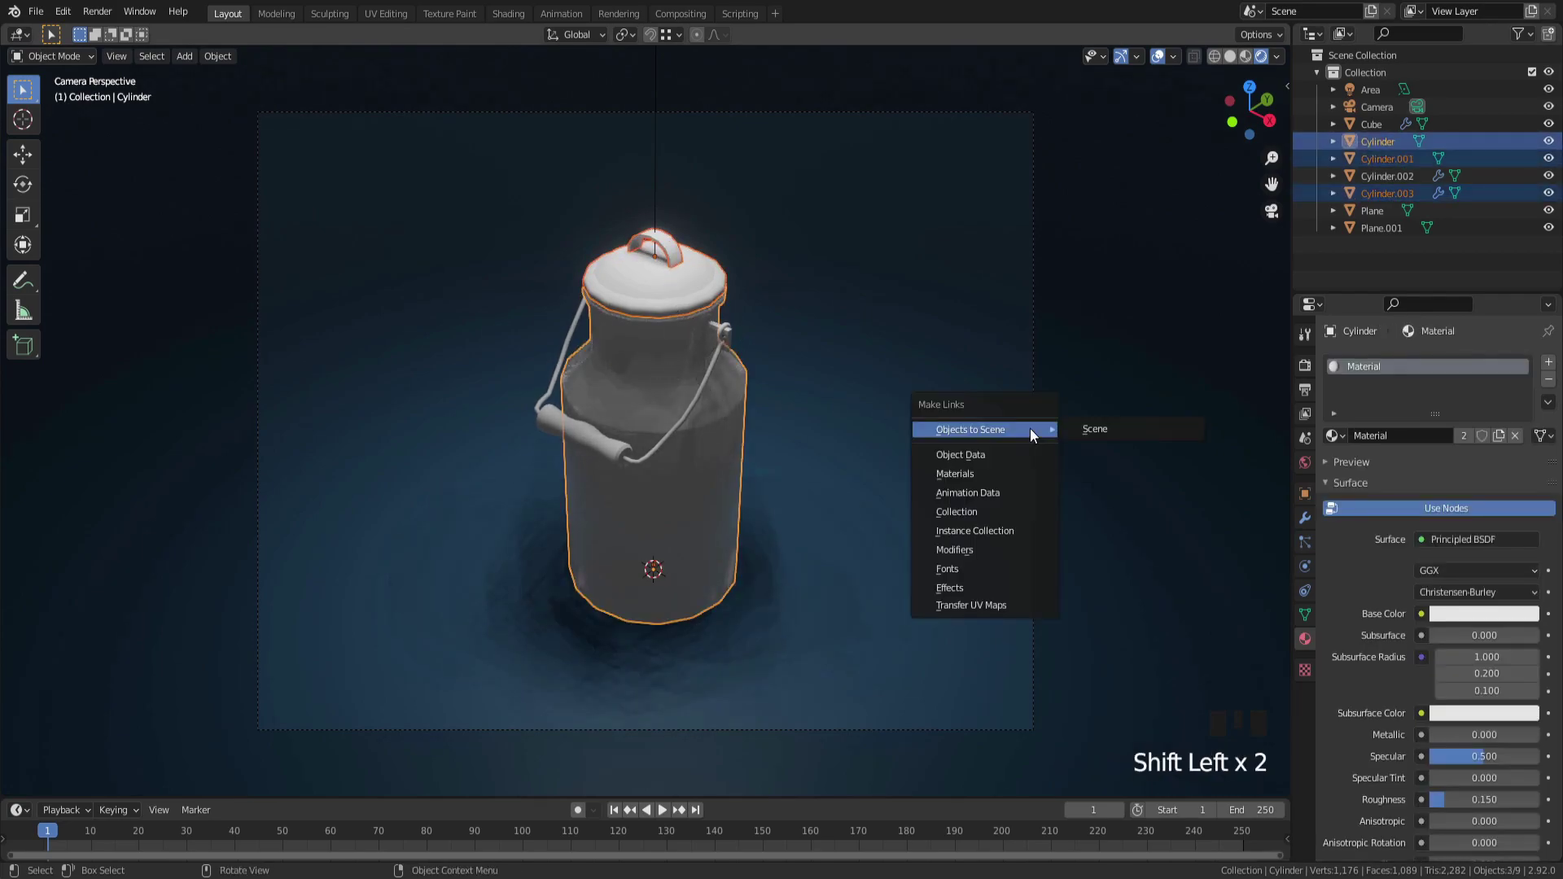
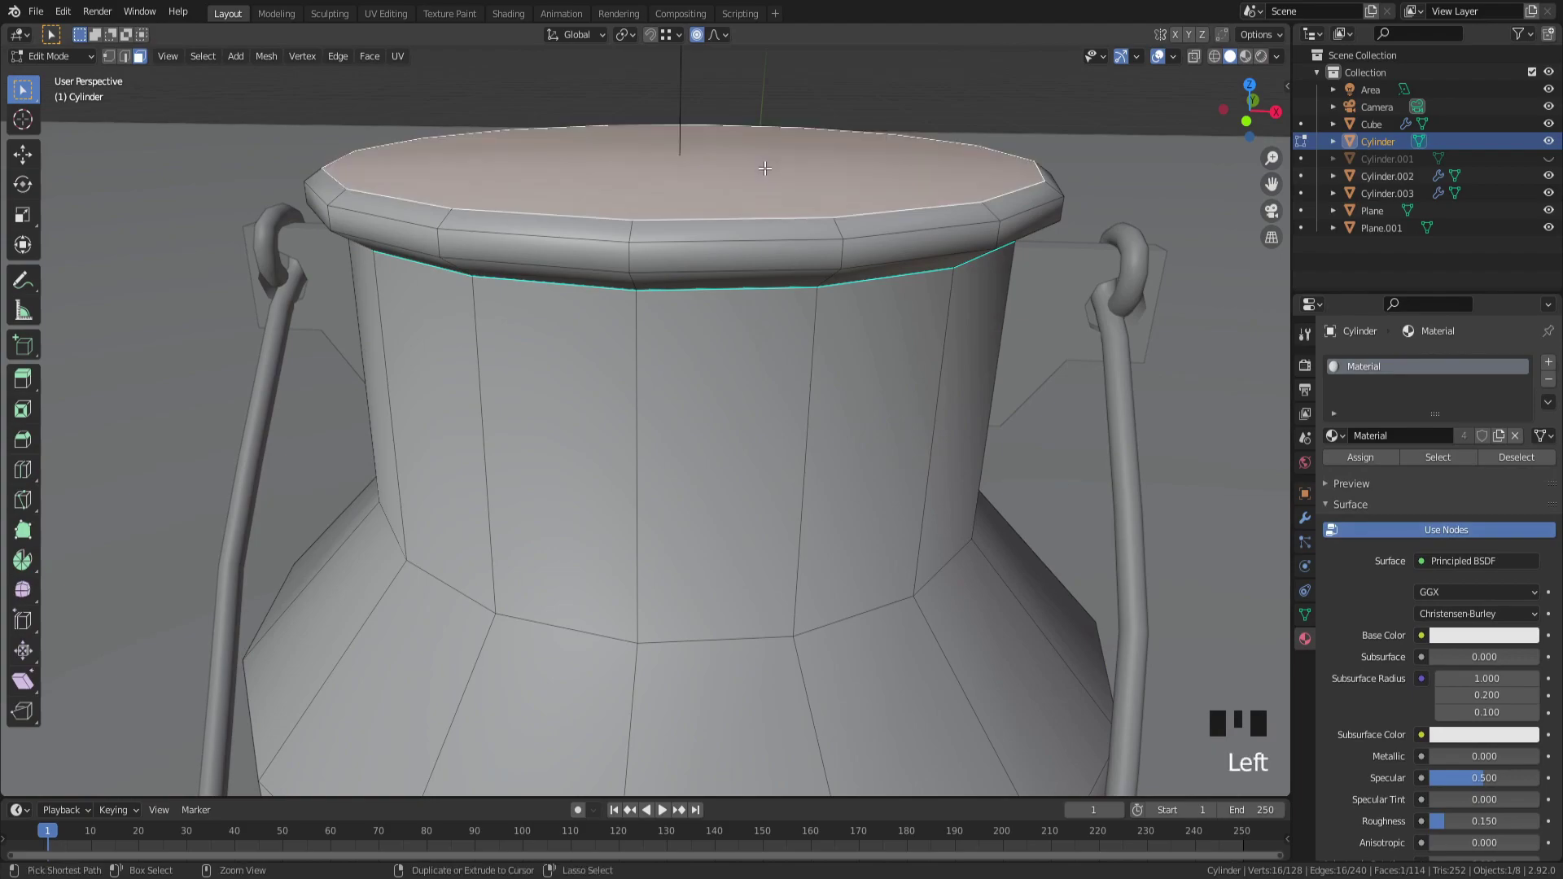
key("KP_Add")
key("KP_Add")
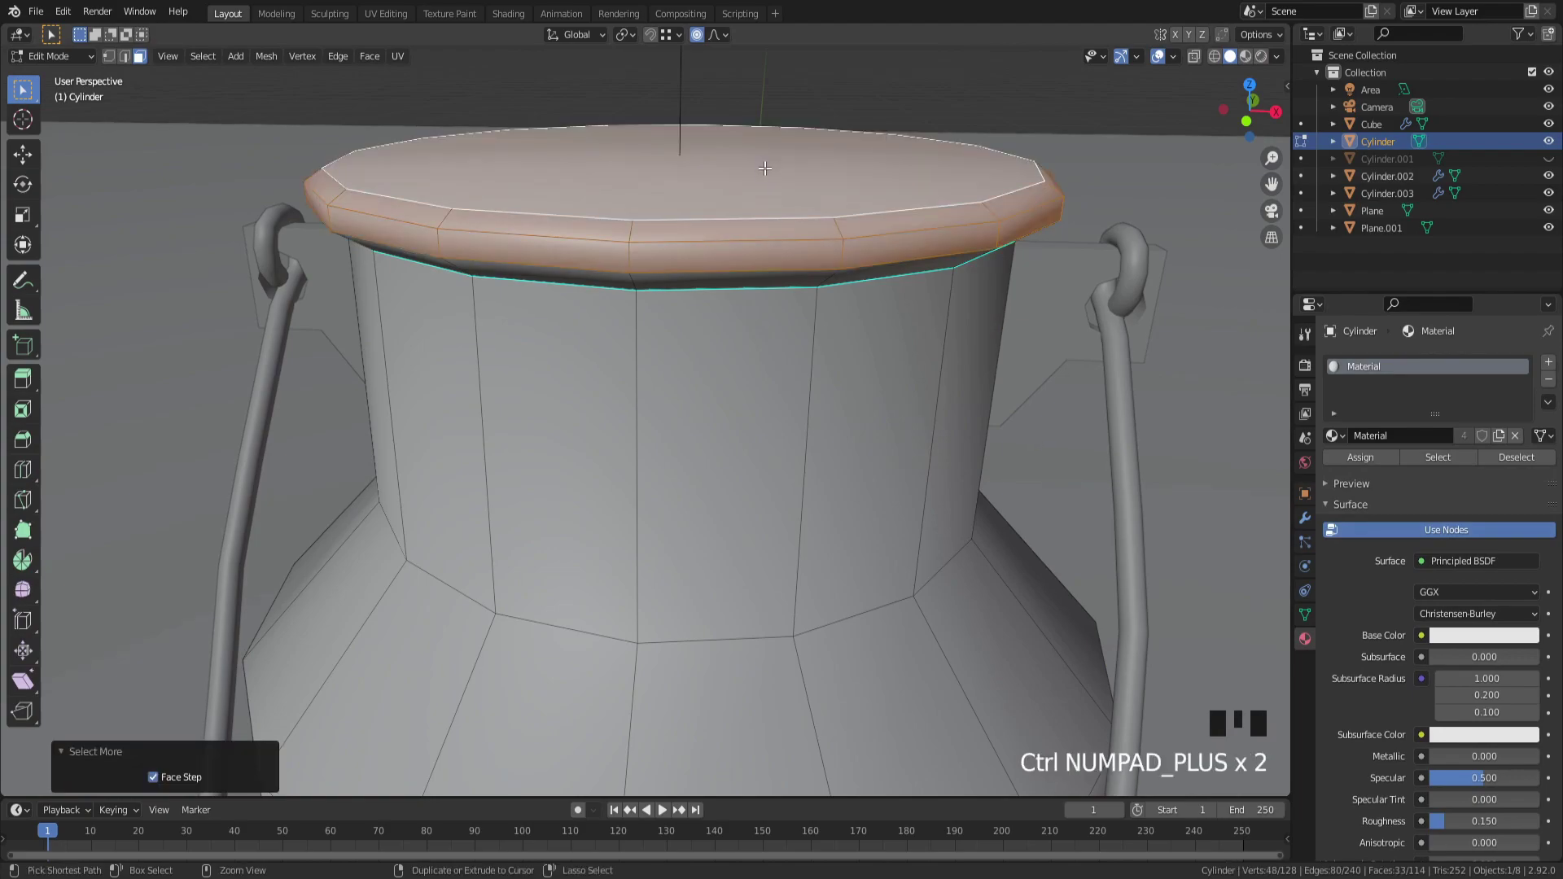
key("KP_Add")
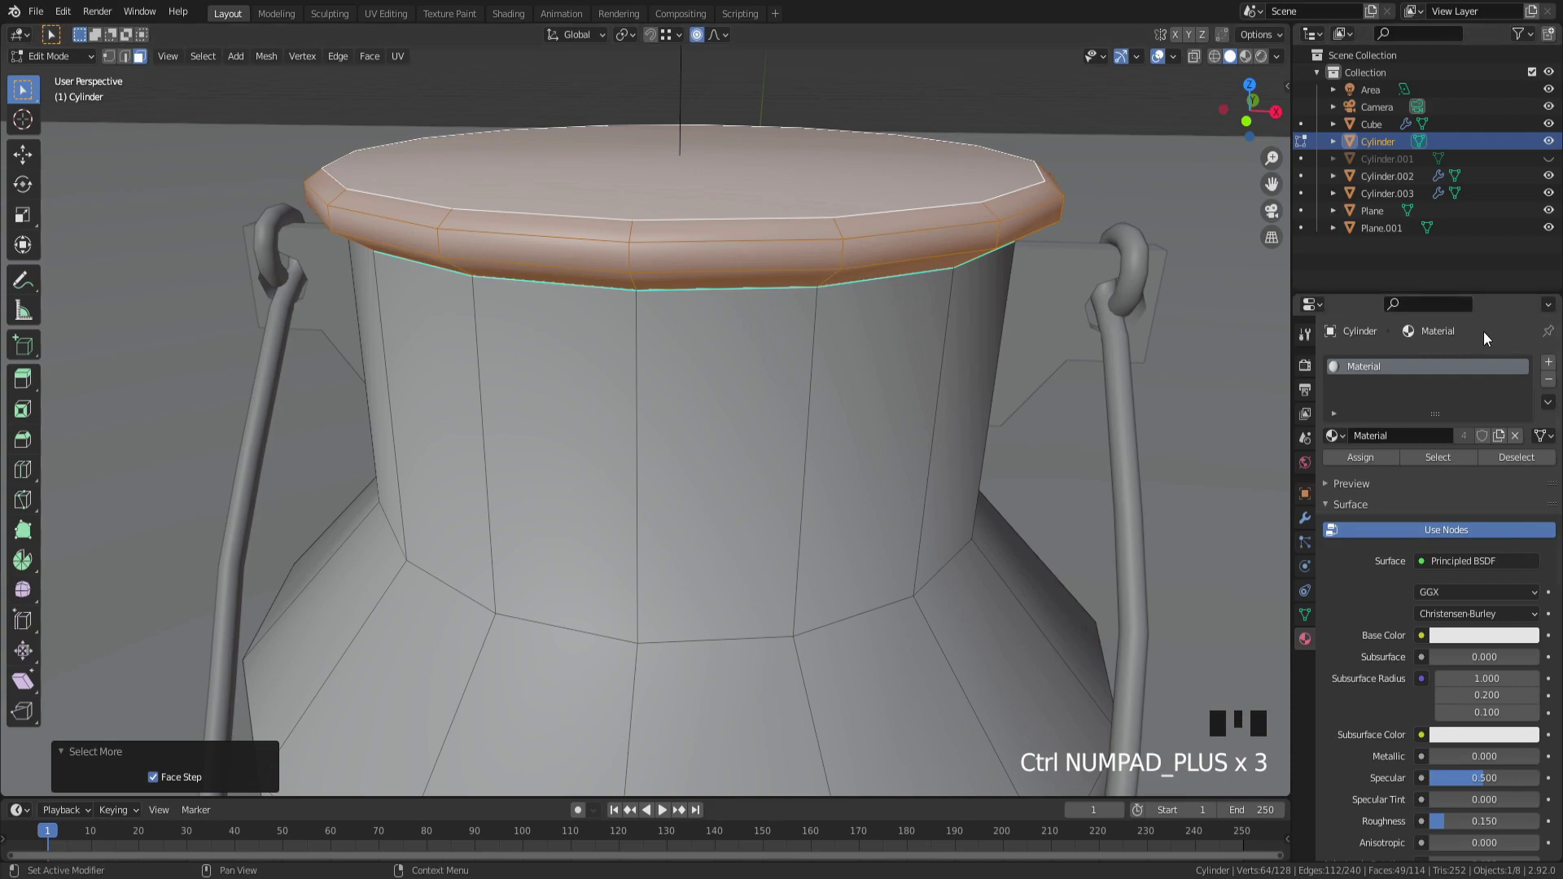
left_click_drag(1555, 364, 1528, 535)
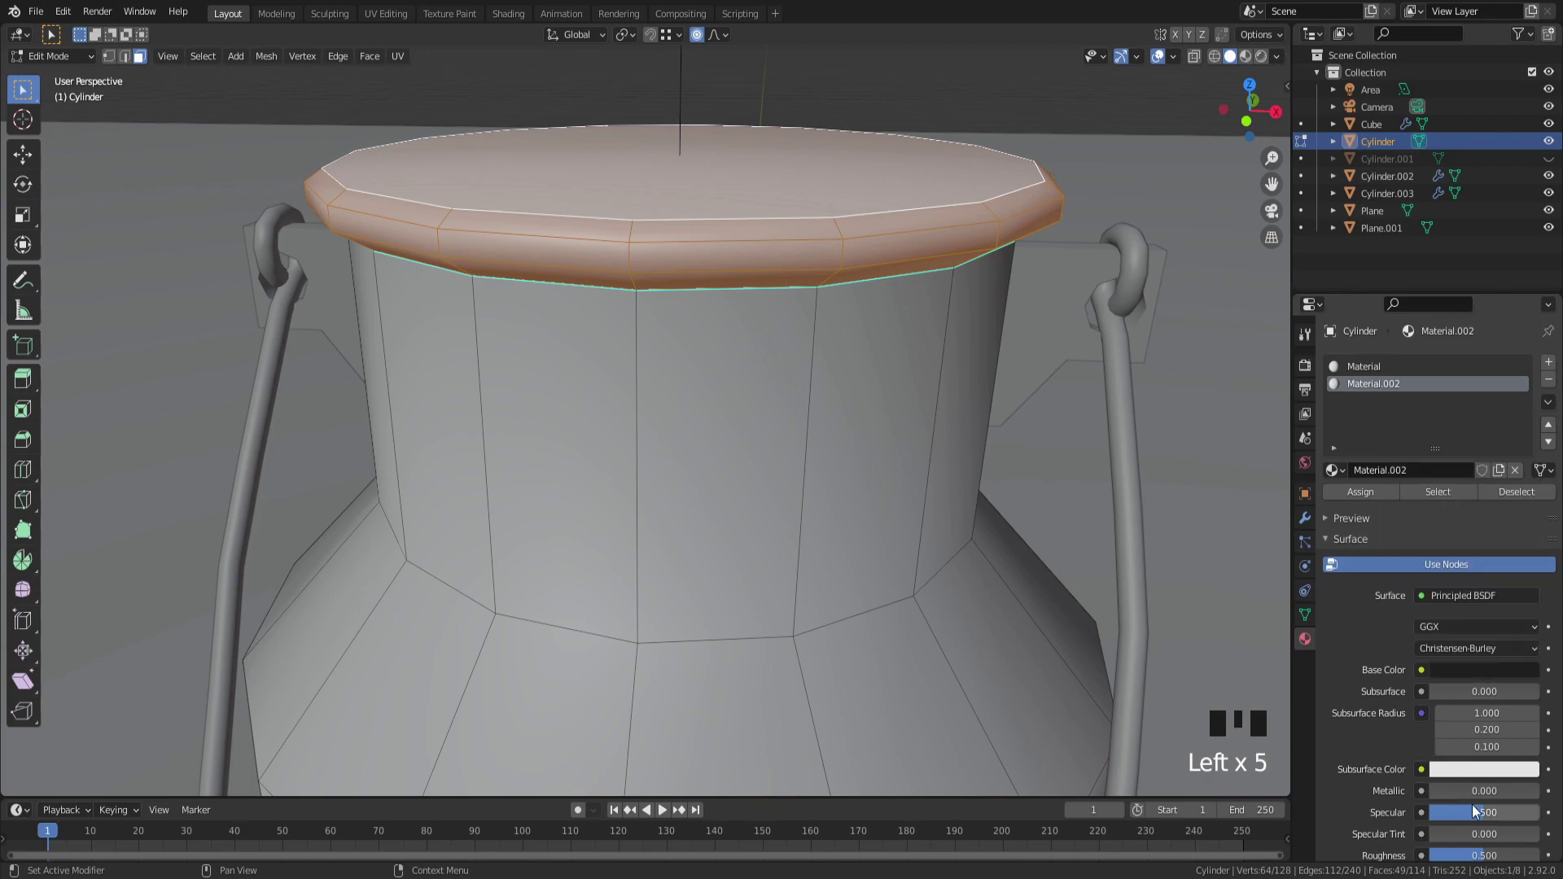
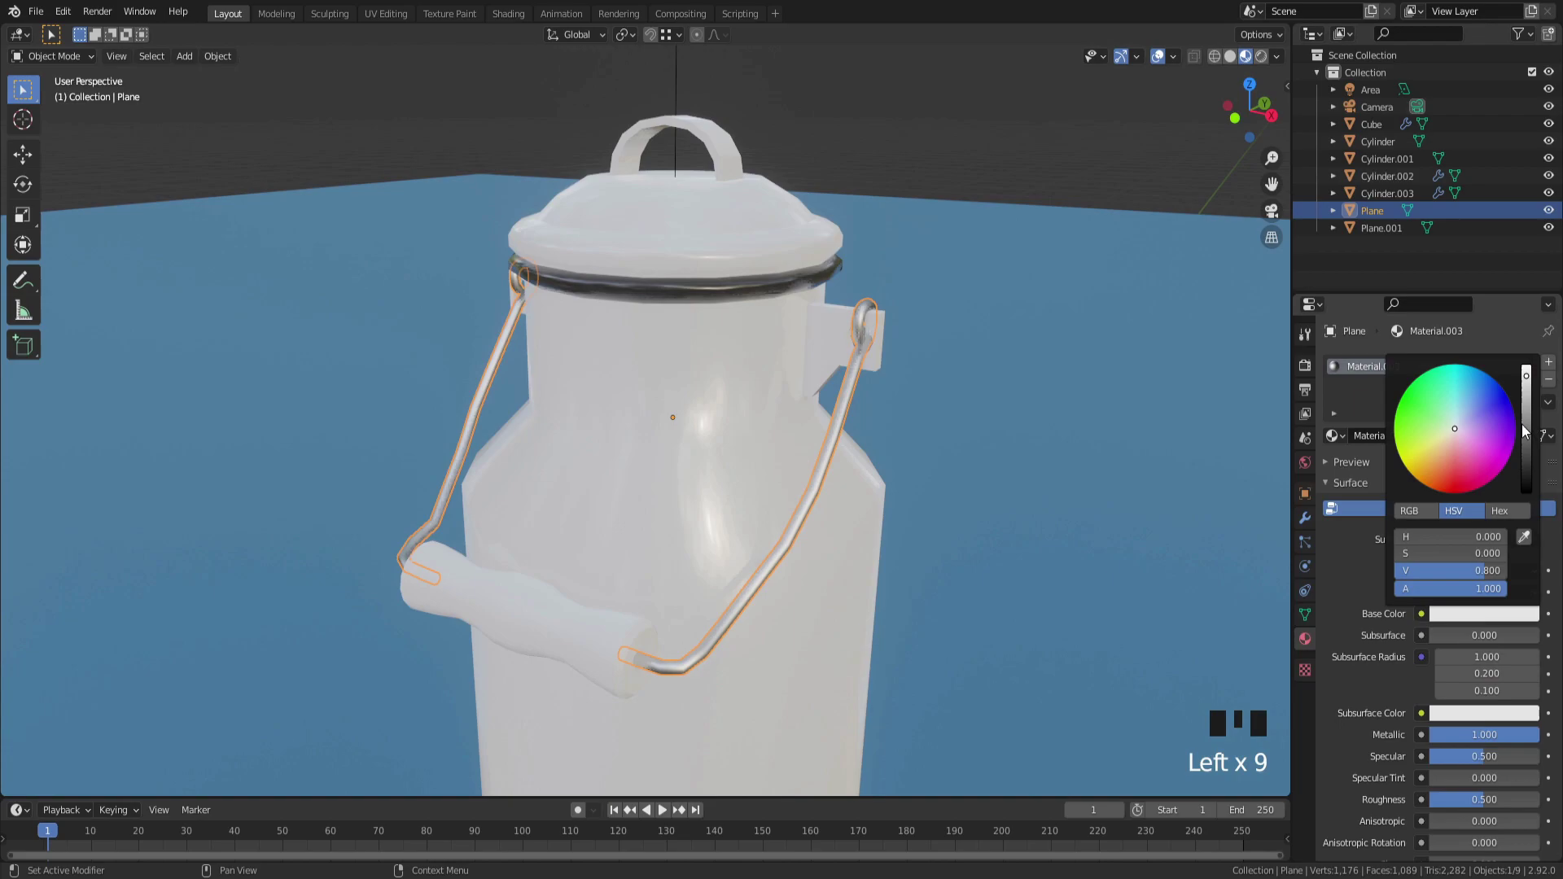
Step: Tint the wire handle's base colour a cool bluish grey metal
left_click(1533, 376)
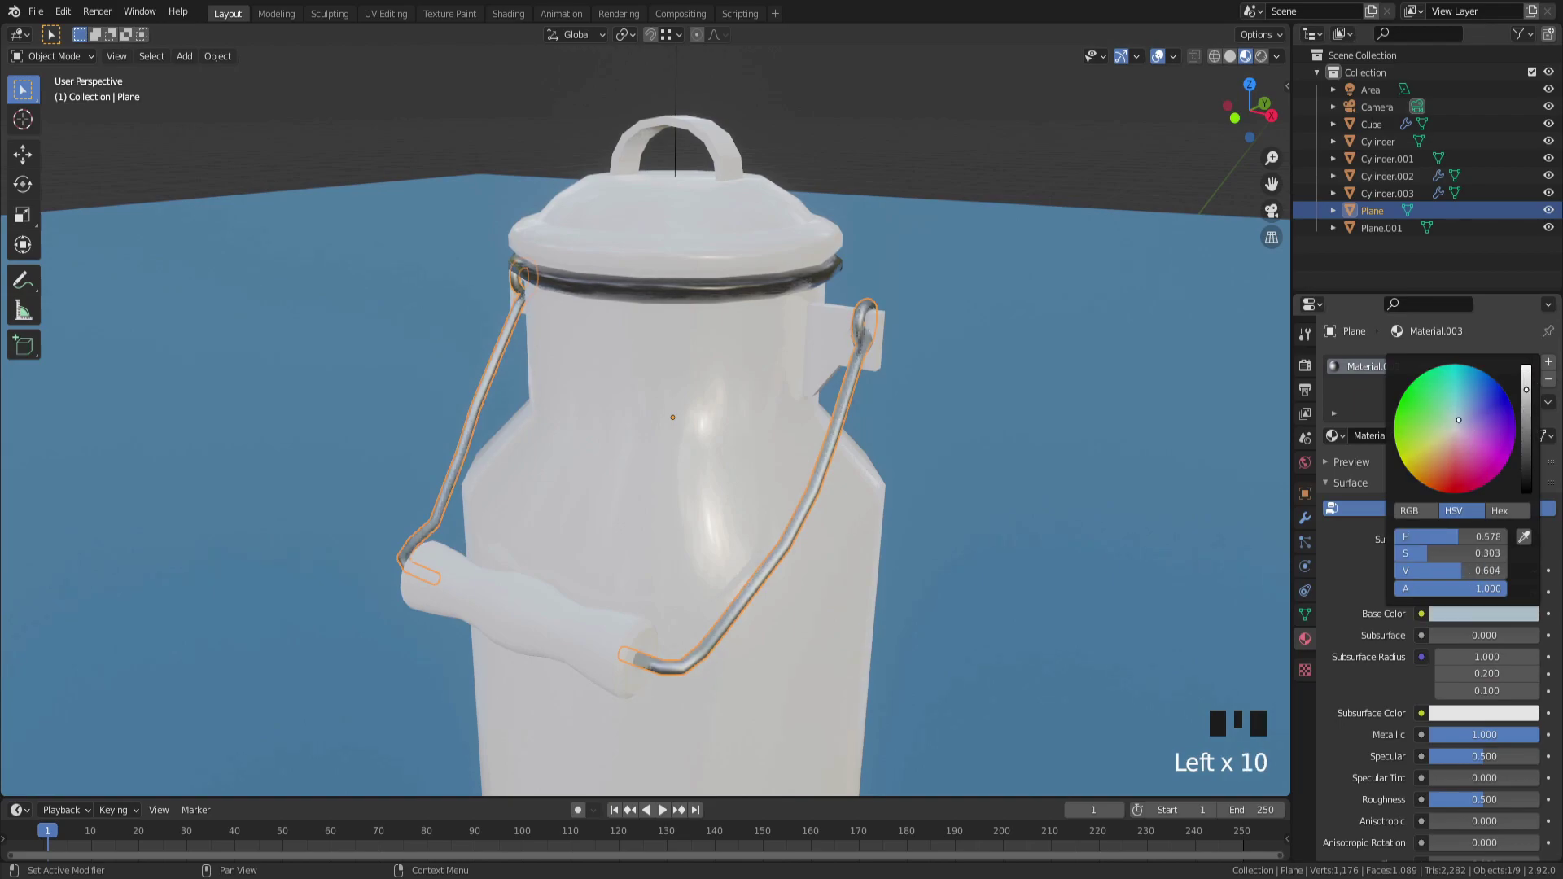
left_click_drag(1025, 449, 430, 357)
left_click(429, 357)
Step: Give the wooden grip a new material and tune its base colour to a yellowish brown
left_click(1352, 464)
left_click_drag(822, 508, 577, 646)
left_click(577, 646)
left_click(806, 631)
middle_click(871, 631)
left_click_drag(1384, 442, 1441, 480)
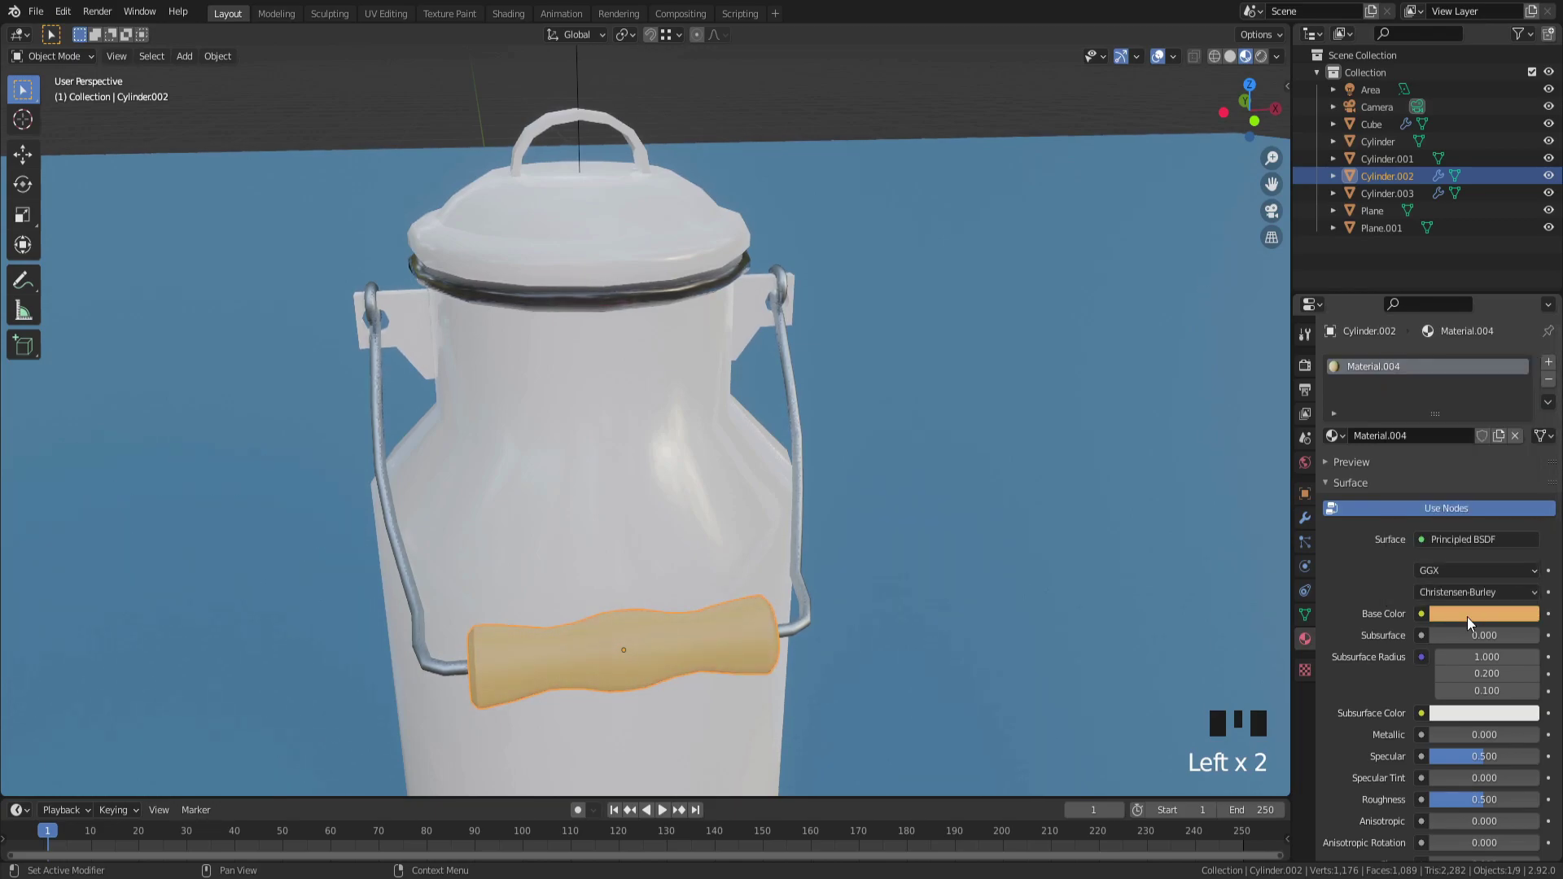
left_click(1531, 399)
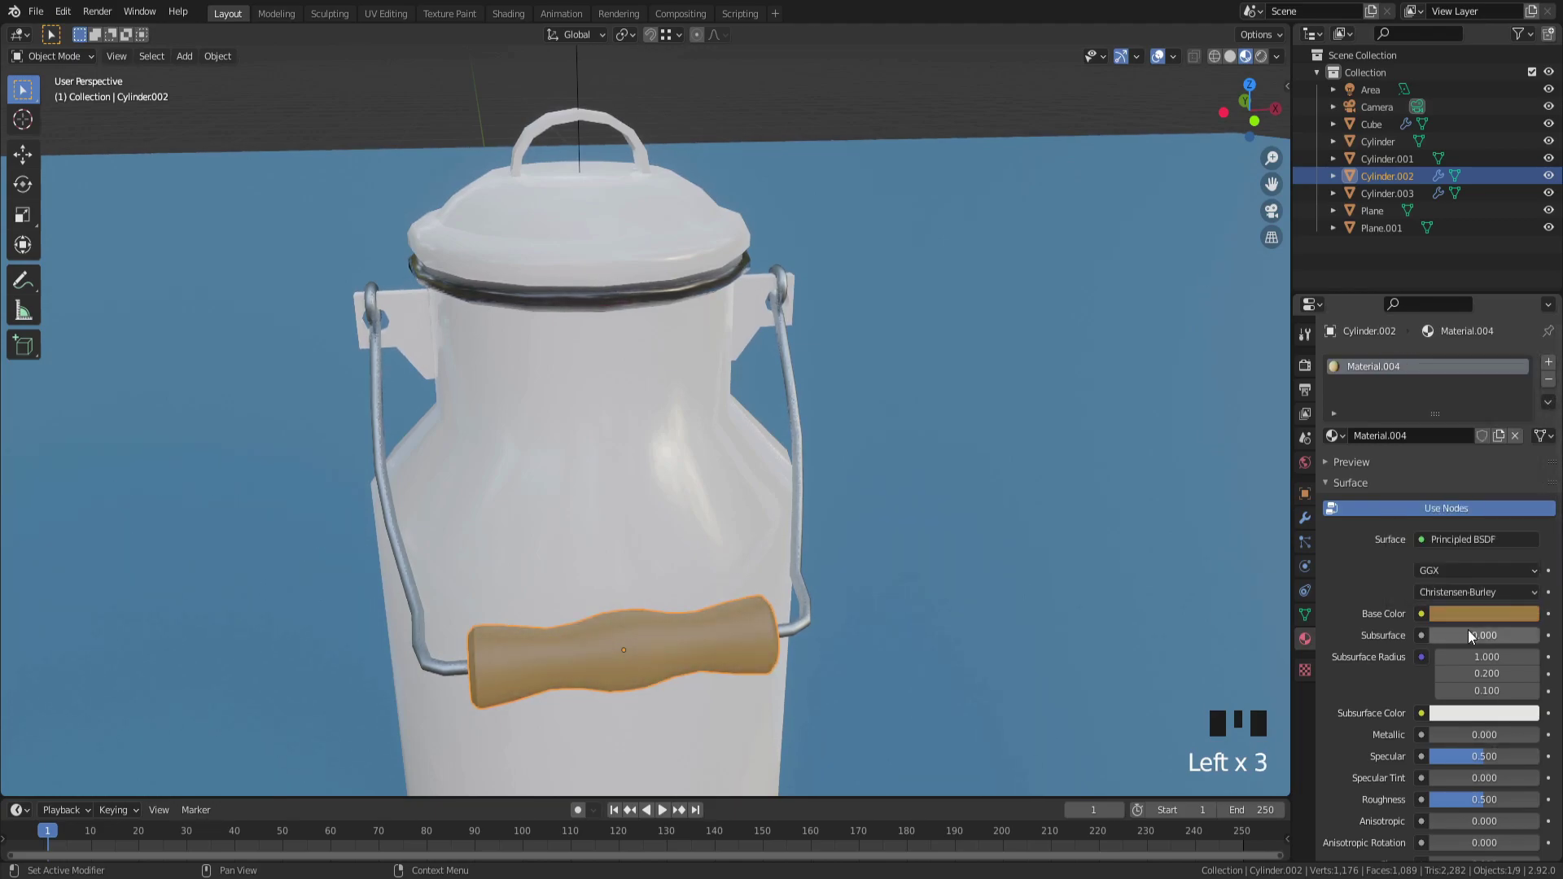
left_click(1453, 476)
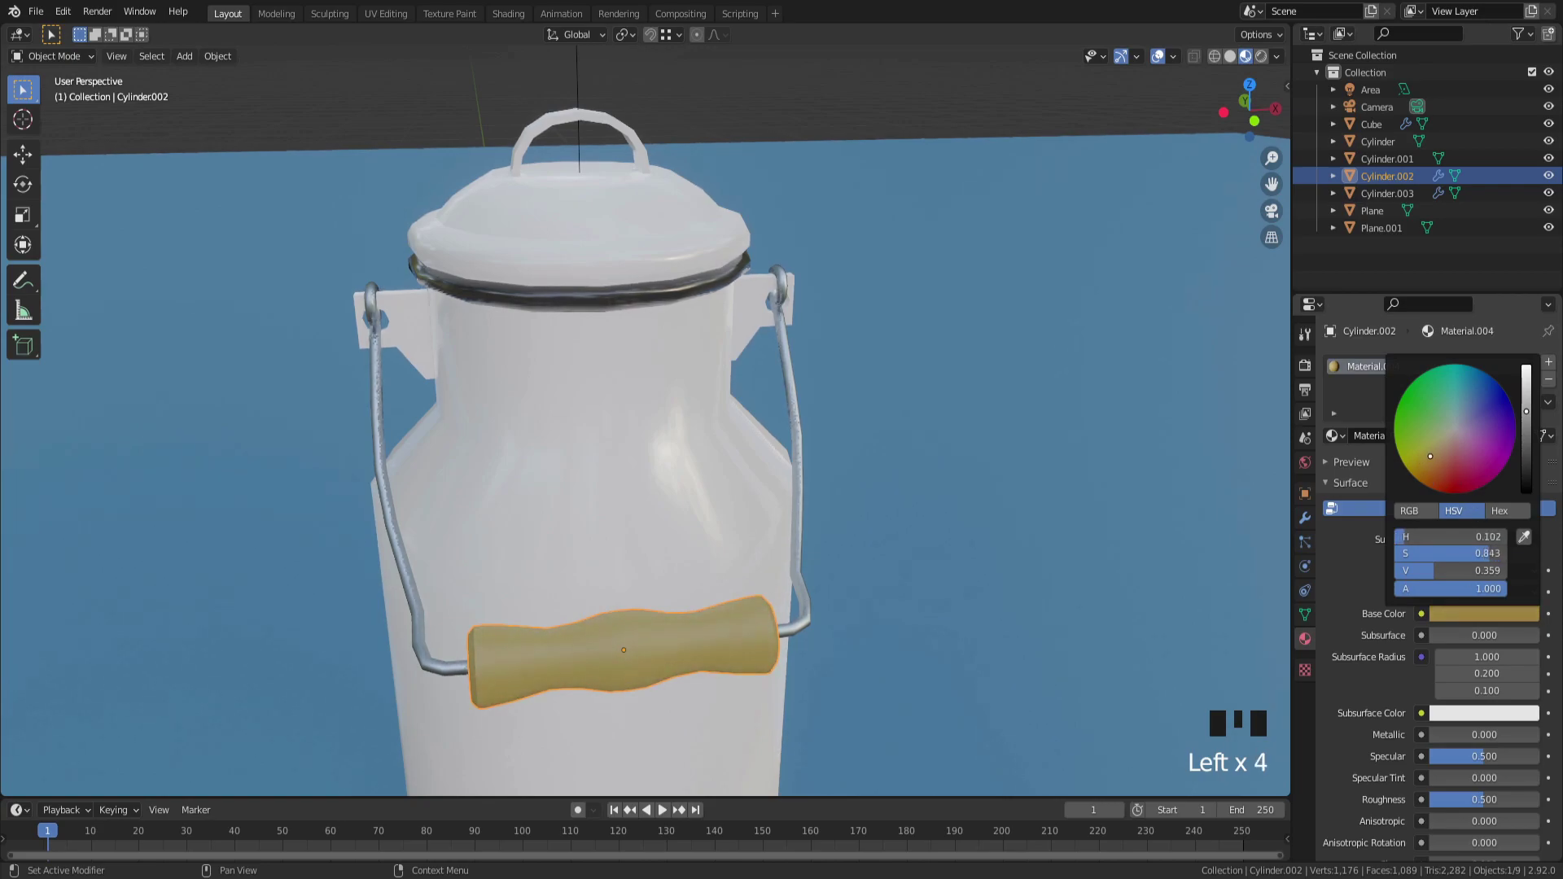
scroll("down", 3)
key("KP_0")
scroll("down", 3)
scroll("down", 3)
Step: Return to the camera view and select the area light above the can
key("z")
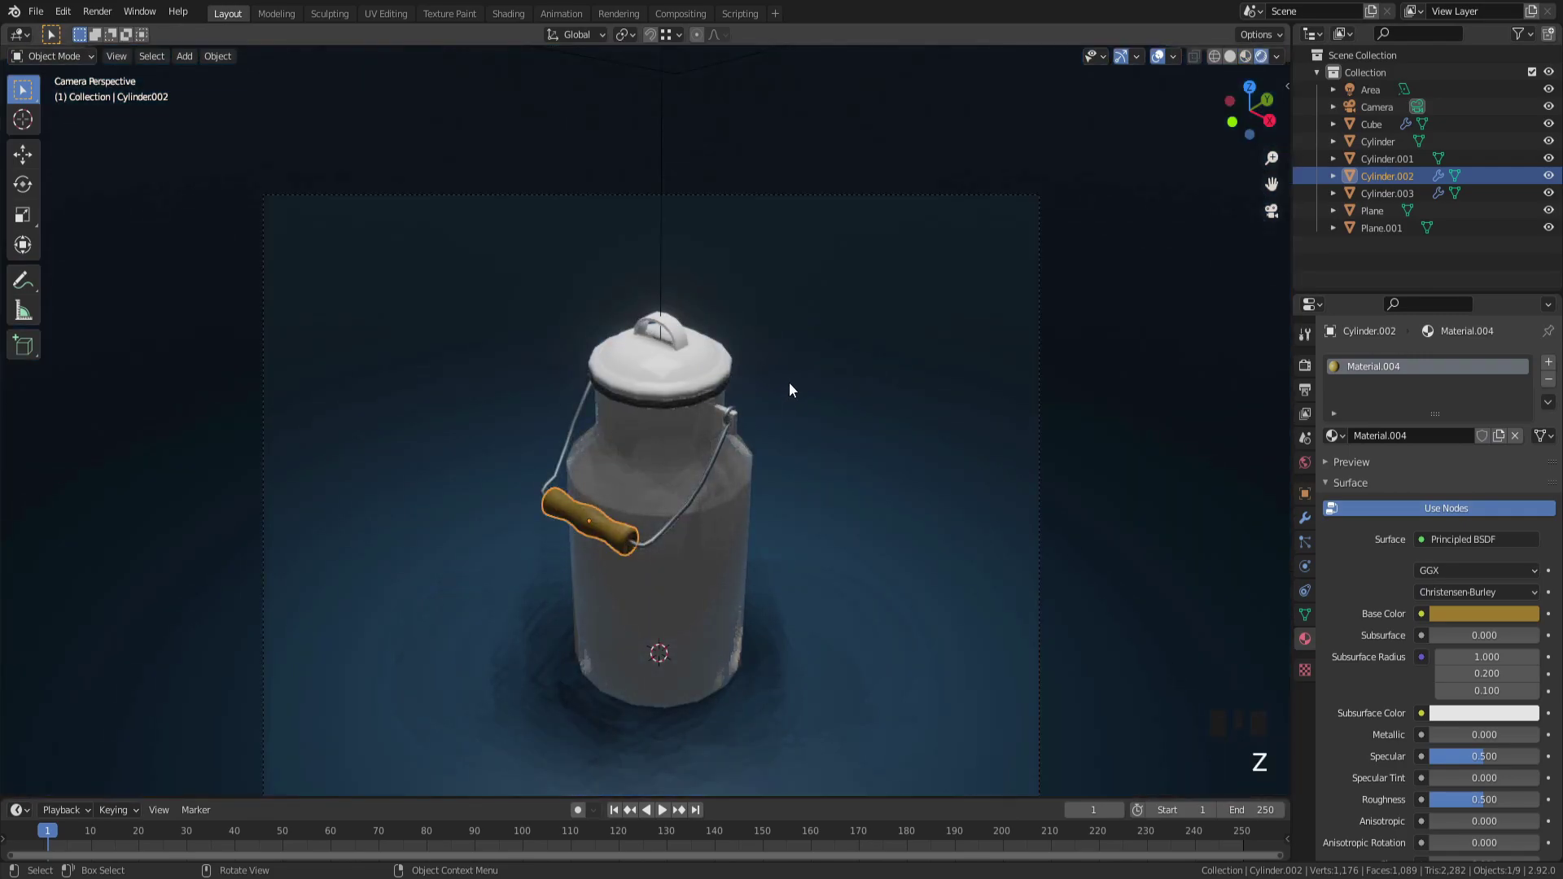
scroll("up", 3)
scroll("down", 3)
scroll("up", 3)
scroll("down", 3)
scroll("up", 3)
scroll("down", 3)
scroll("up", 3)
scroll("down", 3)
left_click(722, 164)
scroll("up", 3)
left_click(646, 99)
scroll("down", 3)
left_click(649, 260)
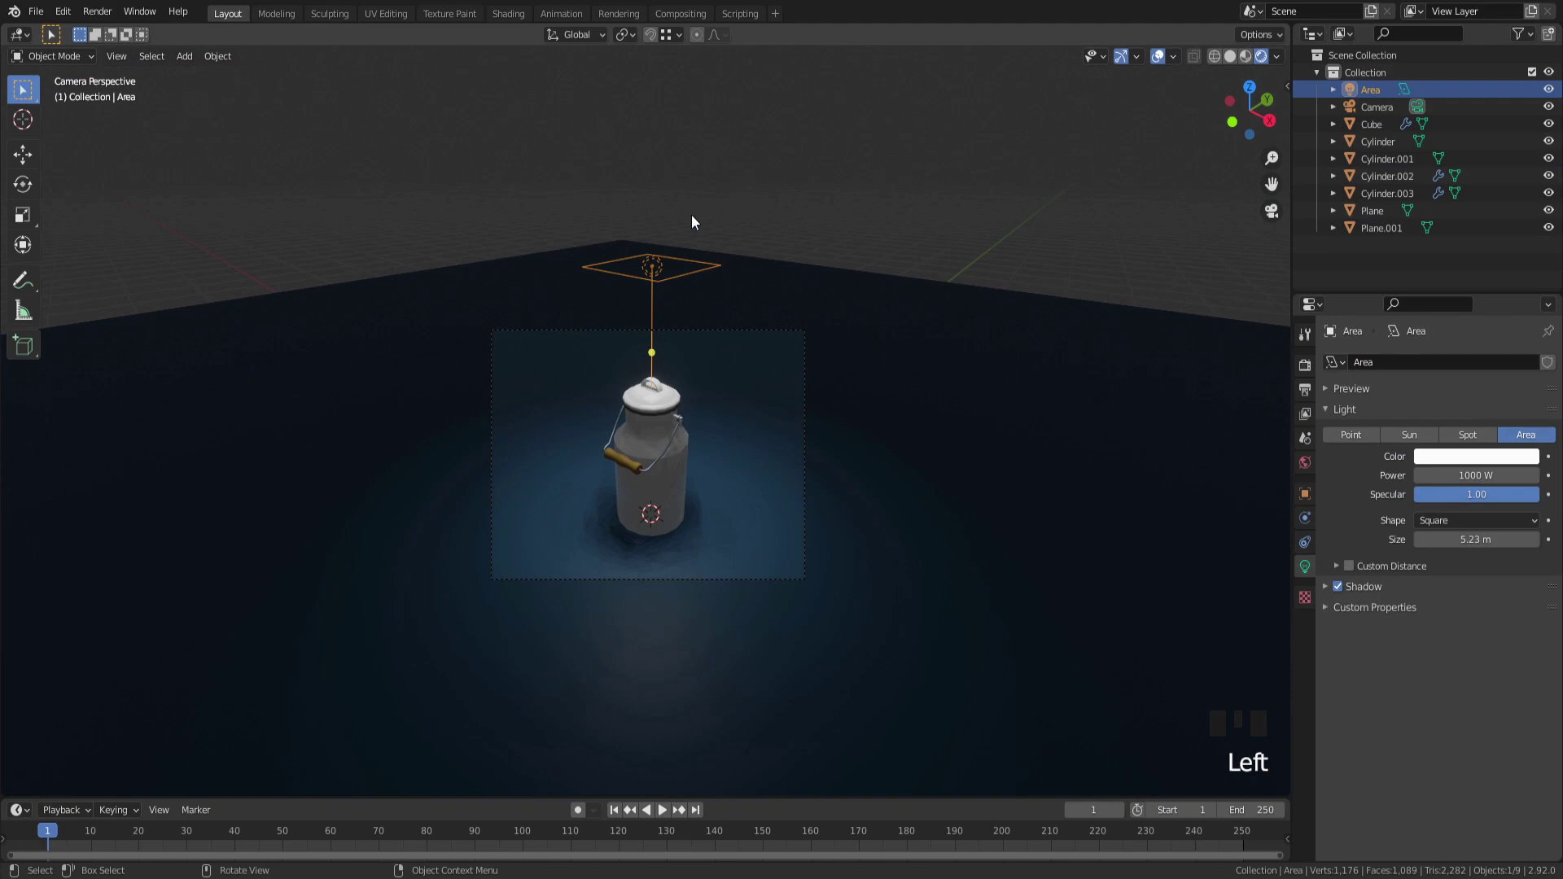
scroll("up", 3)
scroll("down", 3)
Step: Duplicate and rotate the area light into four lights around the can
key("KP_1")
key("r")
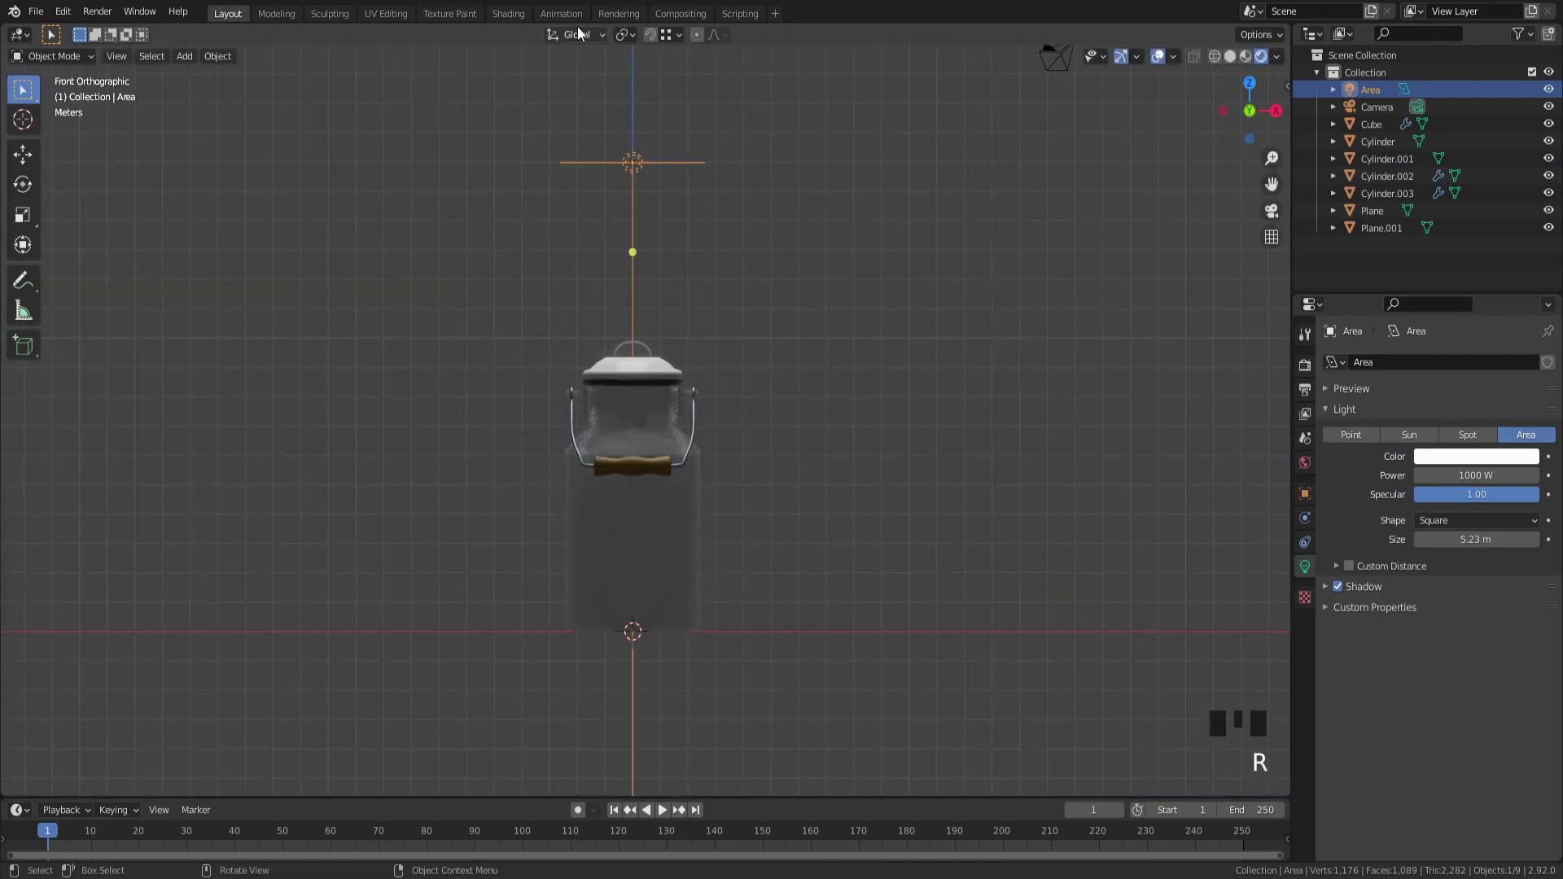
left_click(722, 122)
key("r")
key("shift+d")
key("r")
key("KP_0")
key("g")
Step: Switch the render engine to Cycles with GPU Compute and render the final image
left_click(1474, 458)
left_click_drag(1485, 457, 1457, 286)
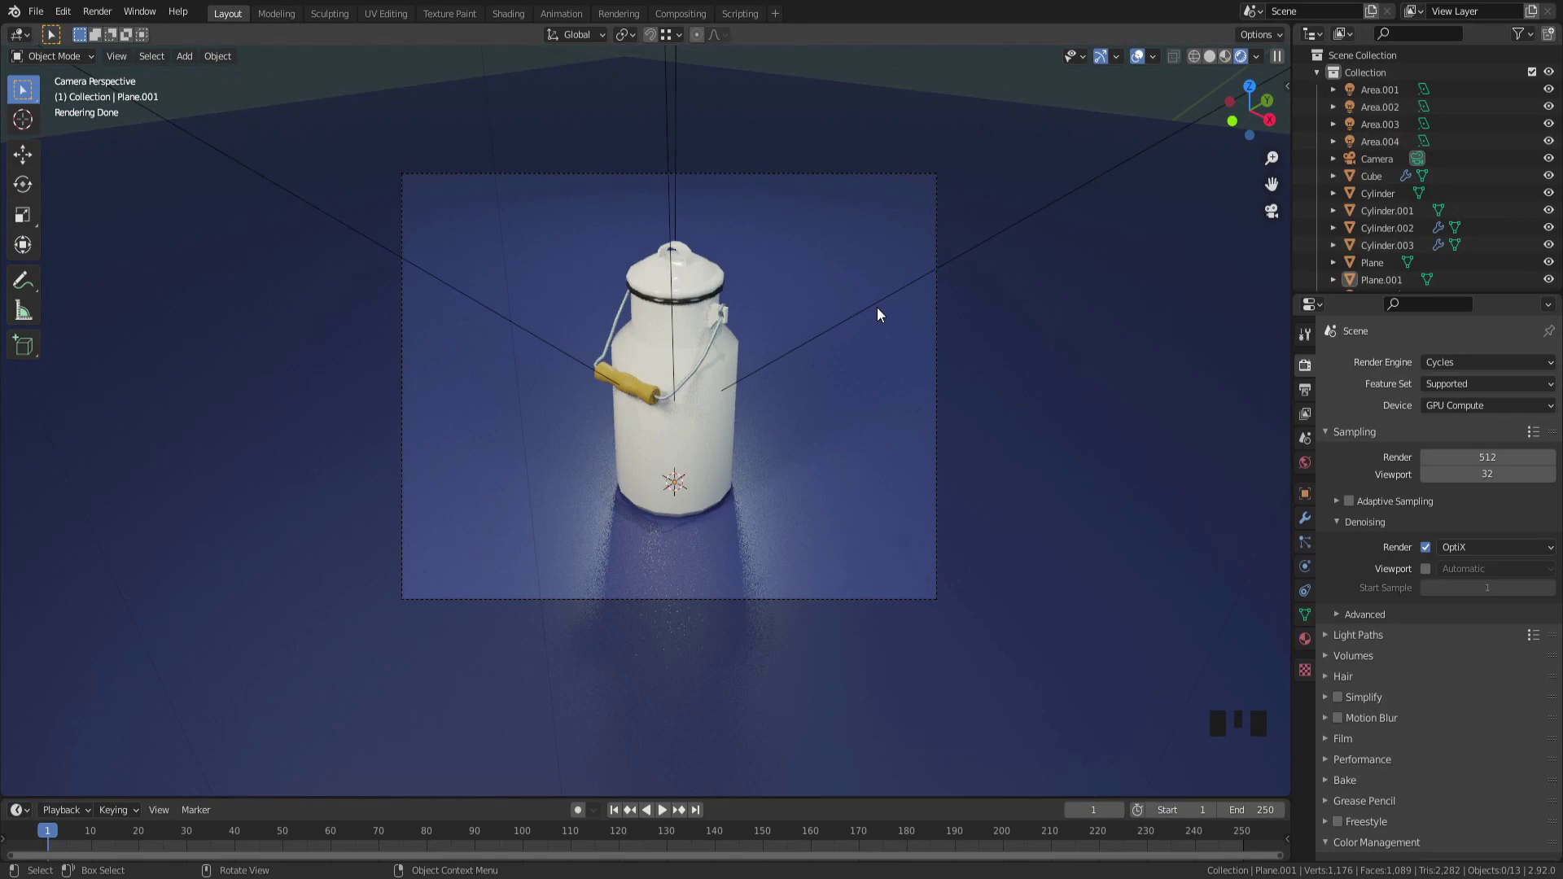
key("F12")
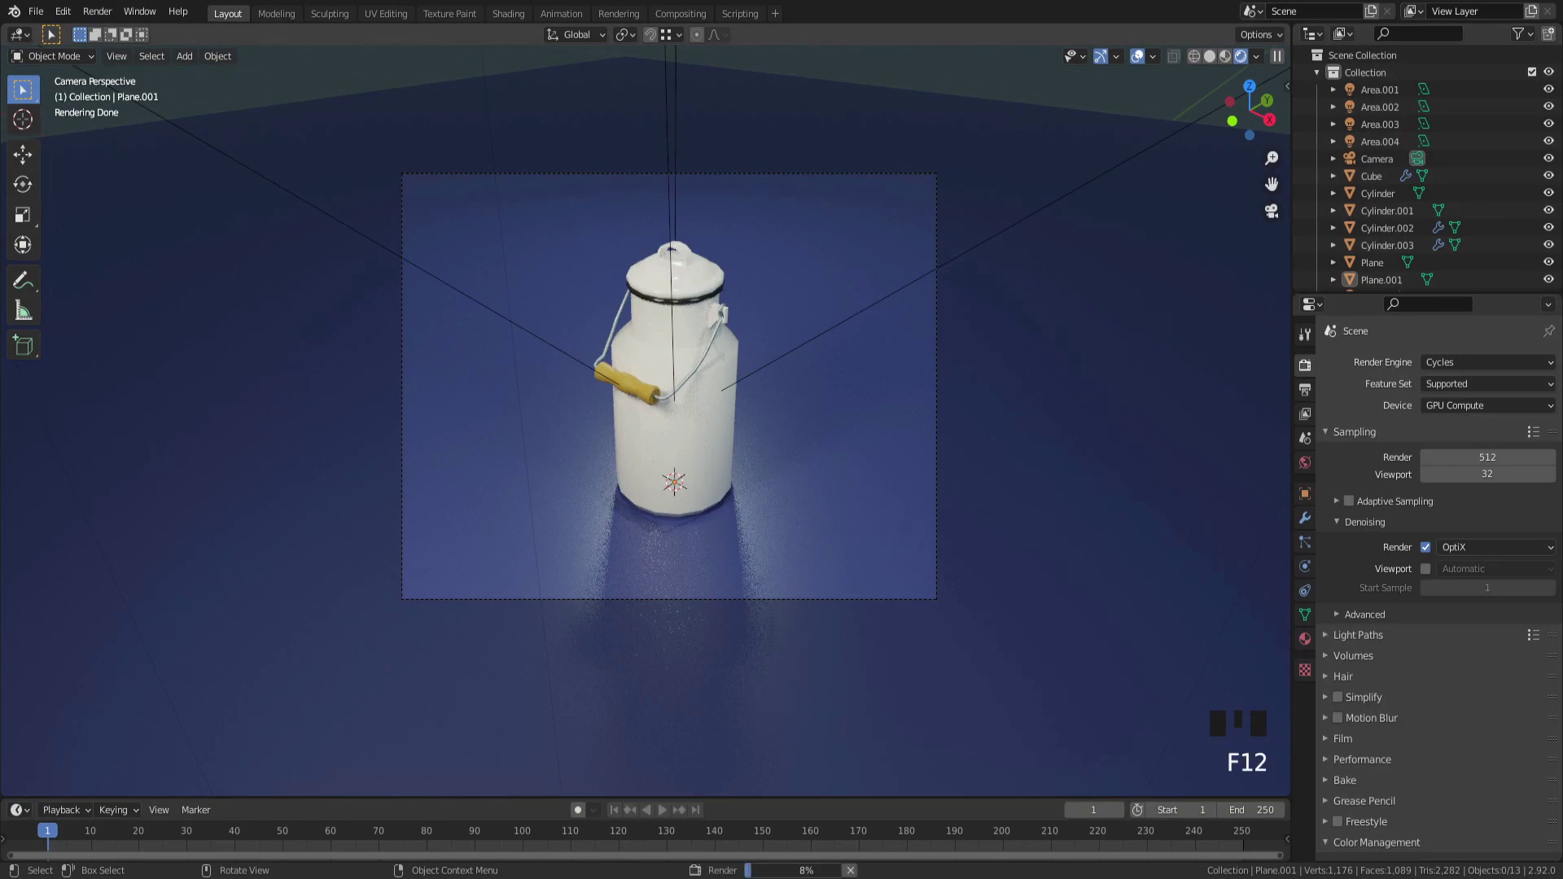